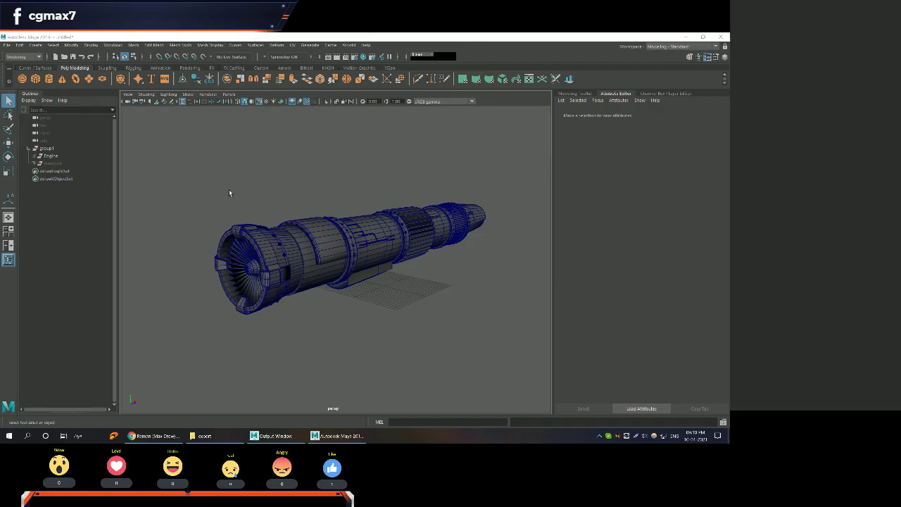
Select the engine model in the Outliner and hide the unselected parts from view.
{"action": "right_click", "coordinate": [376, 250]}
{"action": "left_click", "coordinate": [354, 260]}
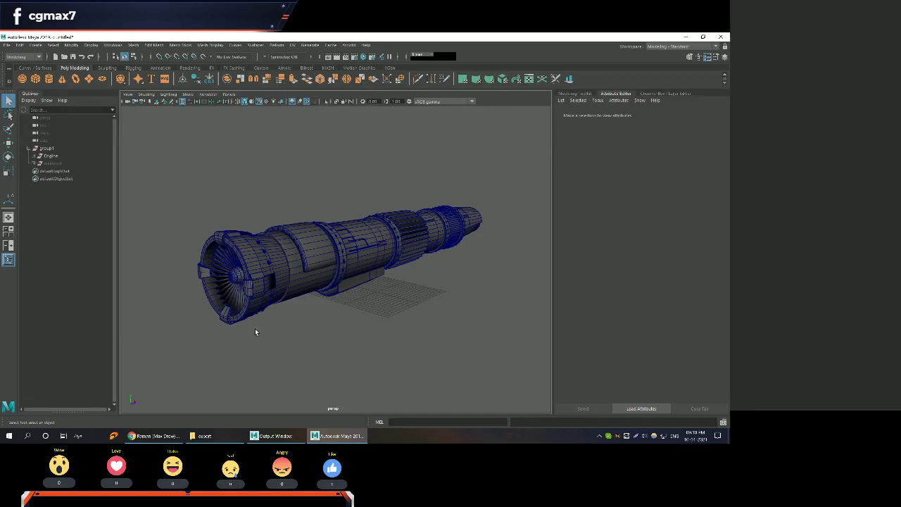
{"action": "left_click", "coordinate": [345, 307]}
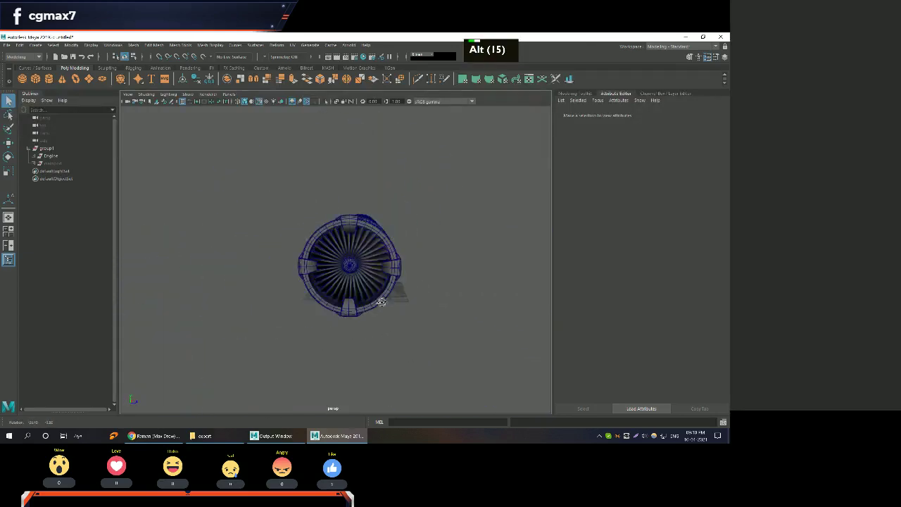
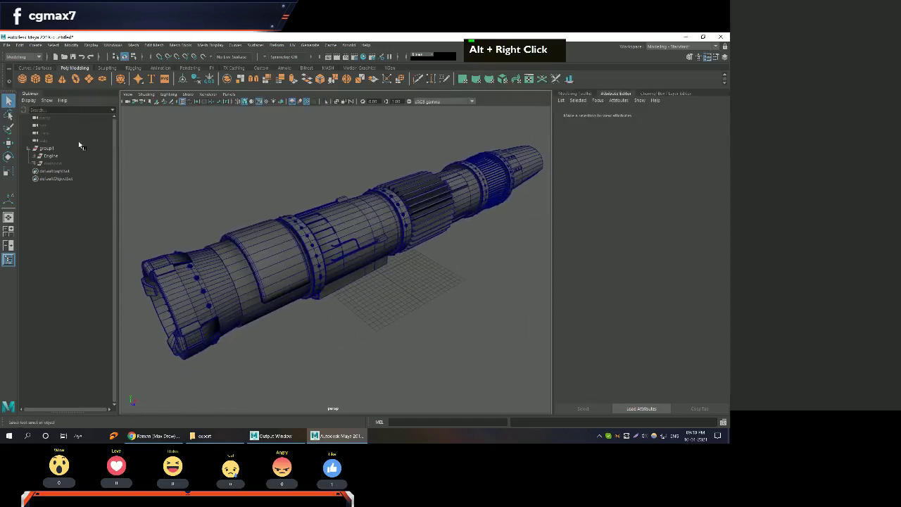
{"action": "double_click", "coordinate": [57, 159]}
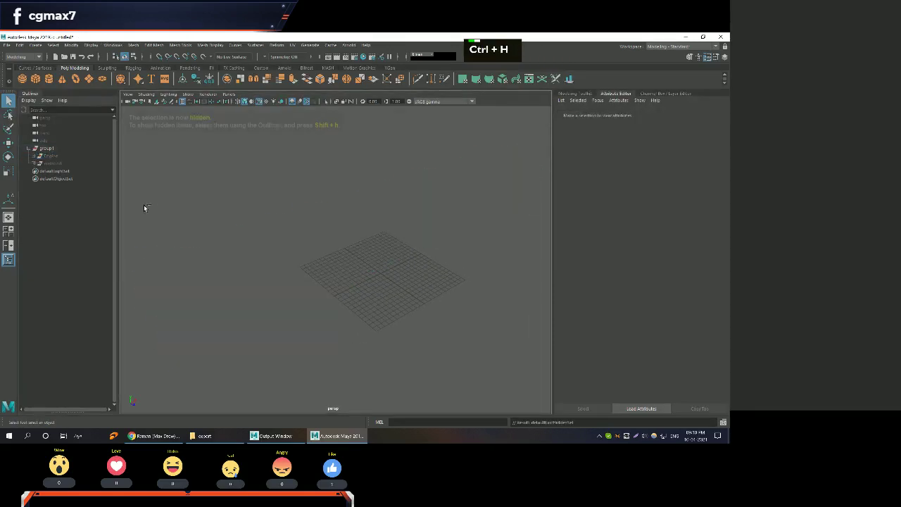
{"action": "key", "text": "shift+h"}
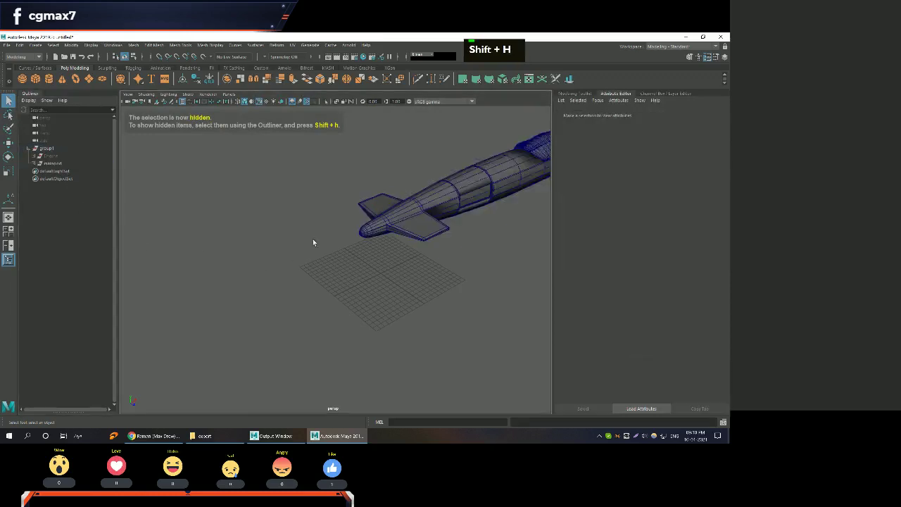
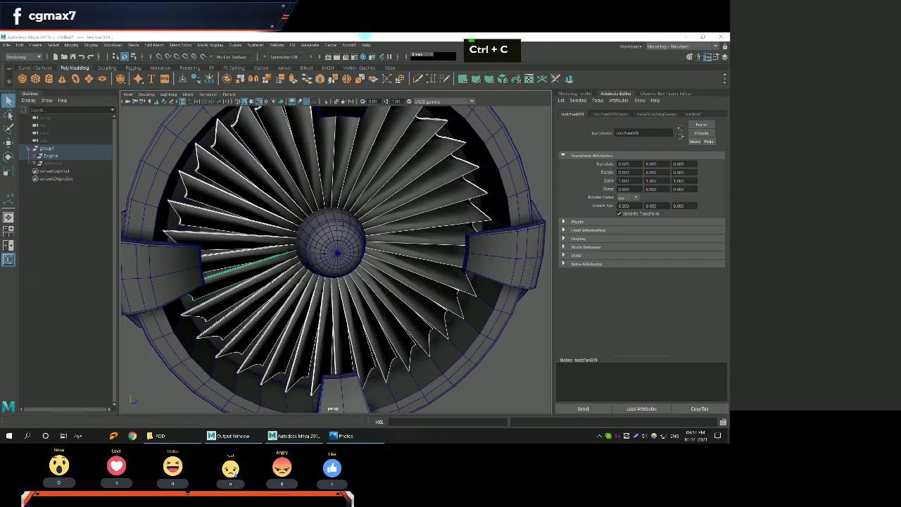
Group the selected fan blades into group2 and switch to the Rotate tool.
{"action": "key", "text": "ctrl+c"}
{"action": "key", "text": "v"}
{"action": "key", "text": "Return"}
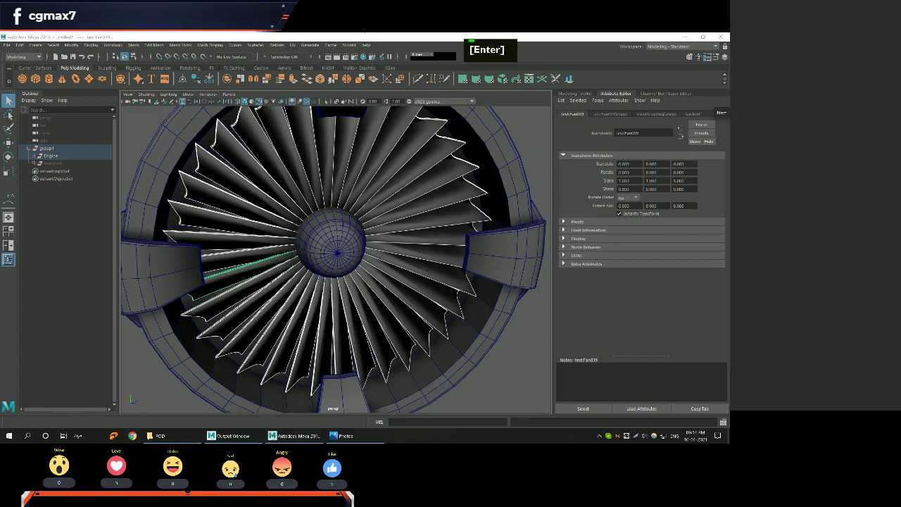
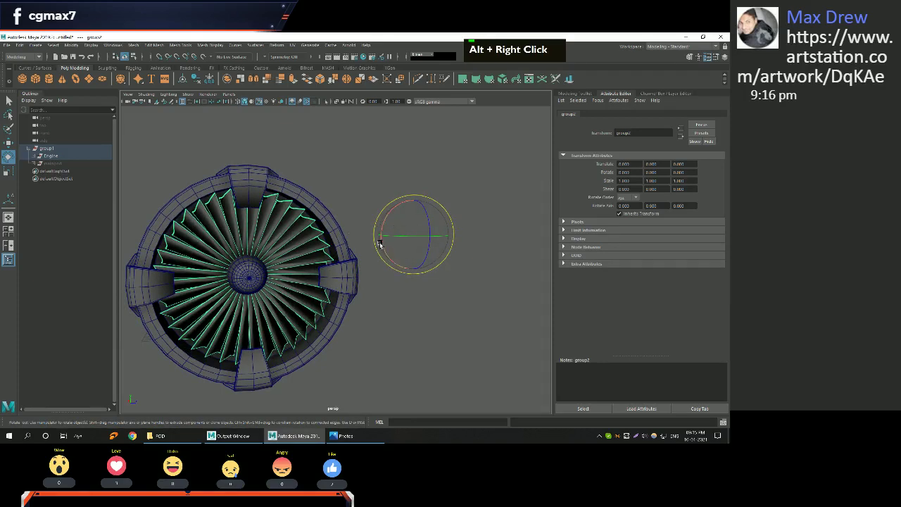
Spin group2 partway around the engine's central hub with the rotation manipulator.
{"action": "middle_click", "coordinate": [270, 222]}
{"action": "right_click", "coordinate": [296, 189]}
{"action": "left_click", "coordinate": [309, 206]}
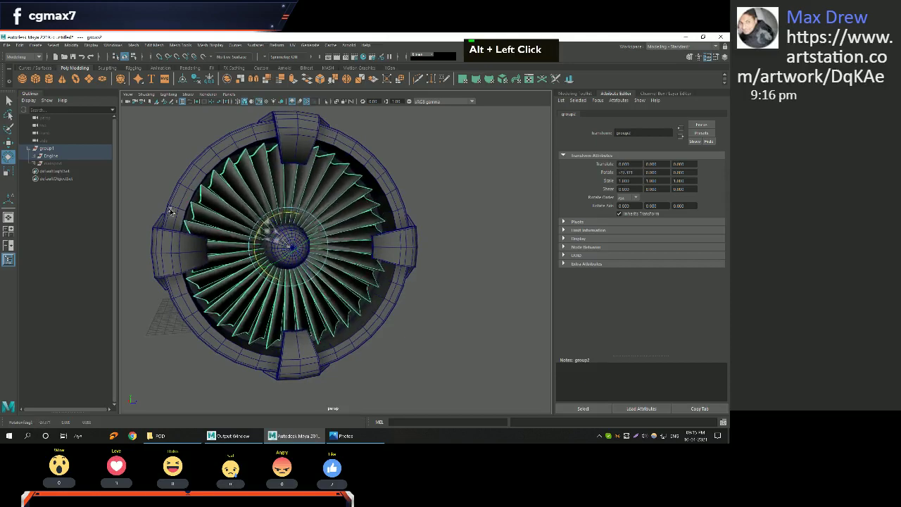
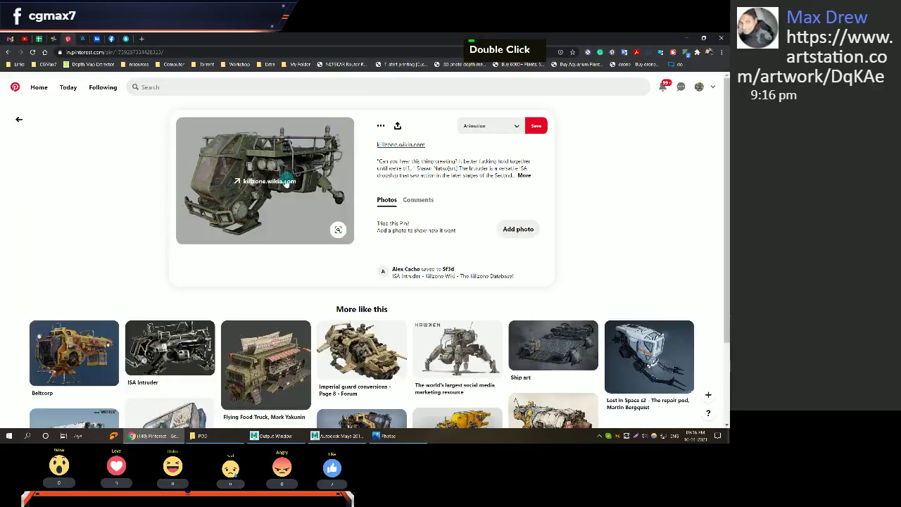
Scroll the POD folder listing and open the Ref subfolder with the reference JPGs.
{"action": "scroll", "scroll_direction": "down", "scroll_amount": 3}
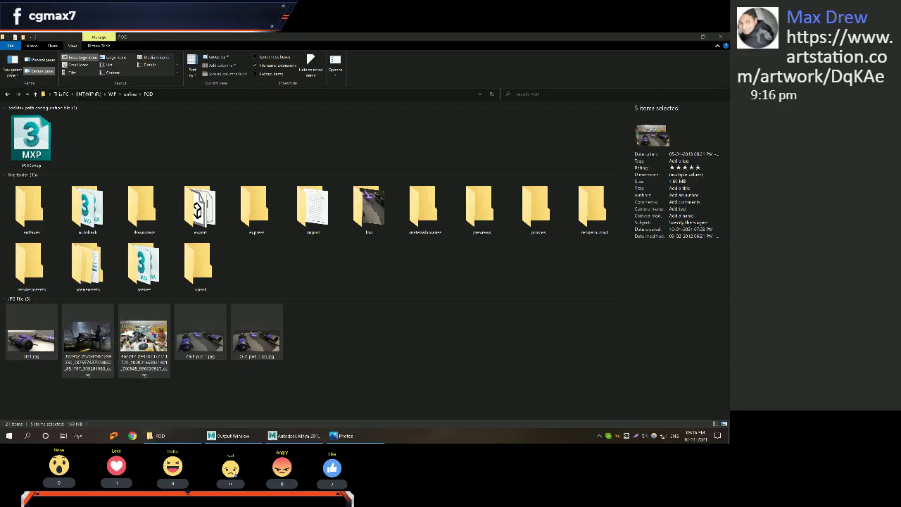
{"action": "double_click", "coordinate": [270, 344]}
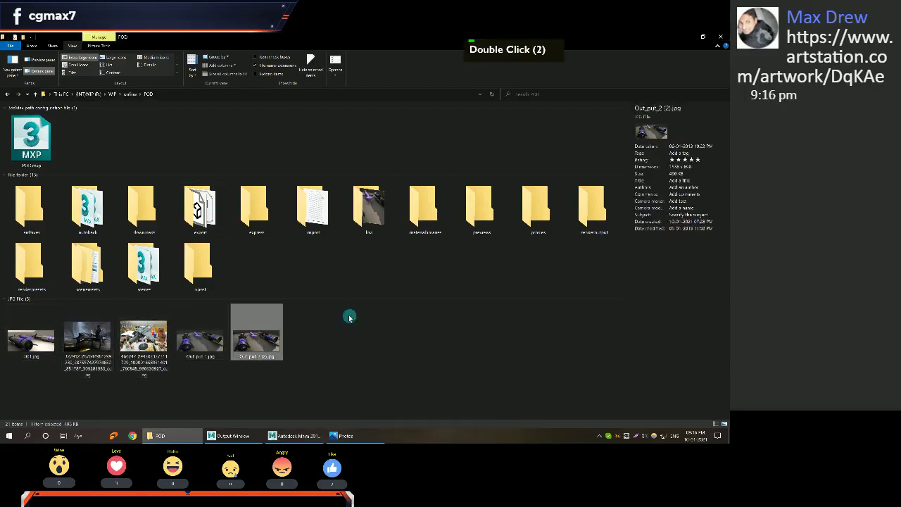
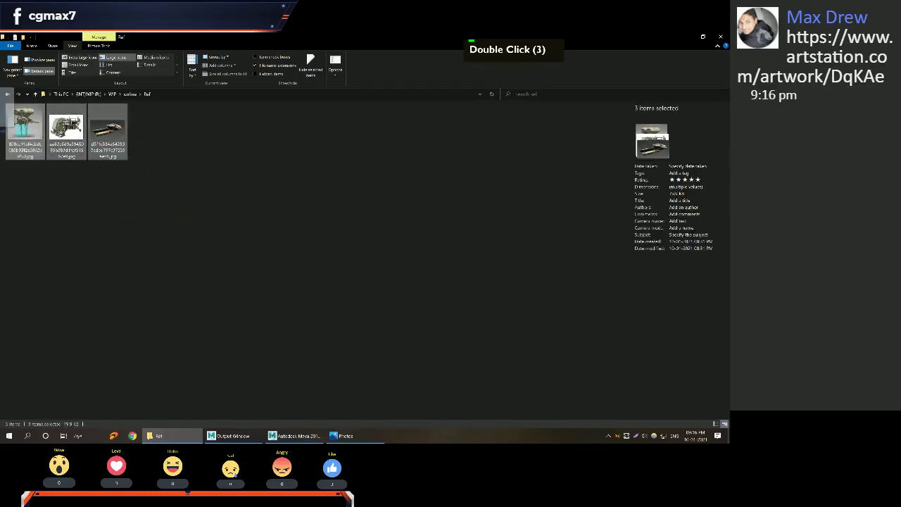
Scroll through the Ref folder's three engine reference images.
{"action": "scroll", "scroll_direction": "down", "scroll_amount": 3}
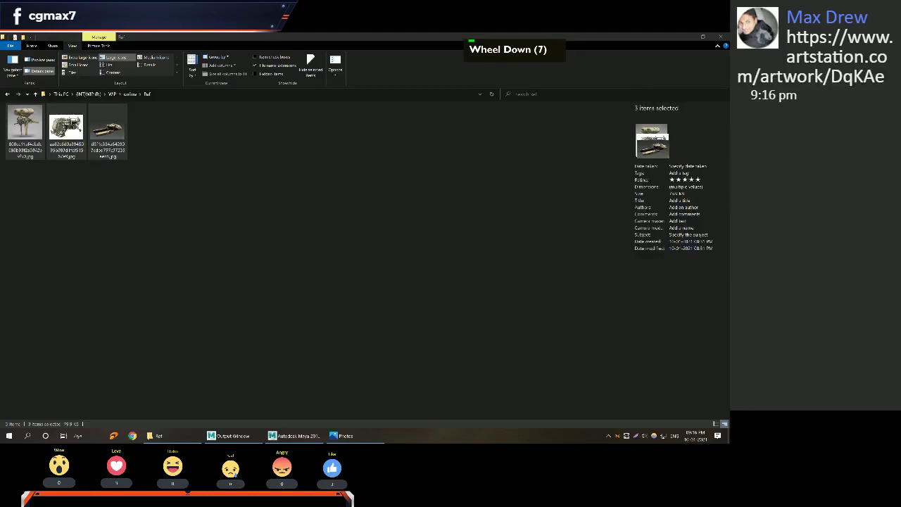
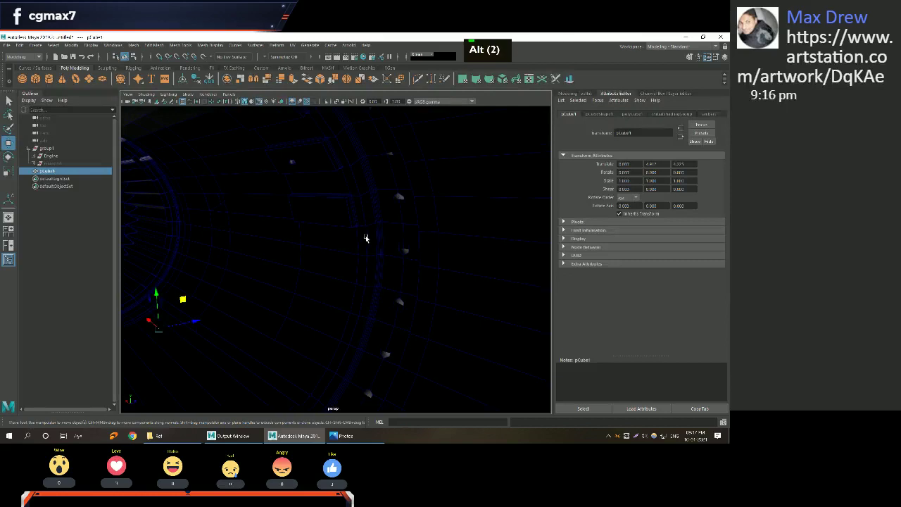
Frame the engine, navigate to the panel under it and switch to scaling pCube1.
{"action": "scroll", "scroll_direction": "down", "scroll_amount": 3}
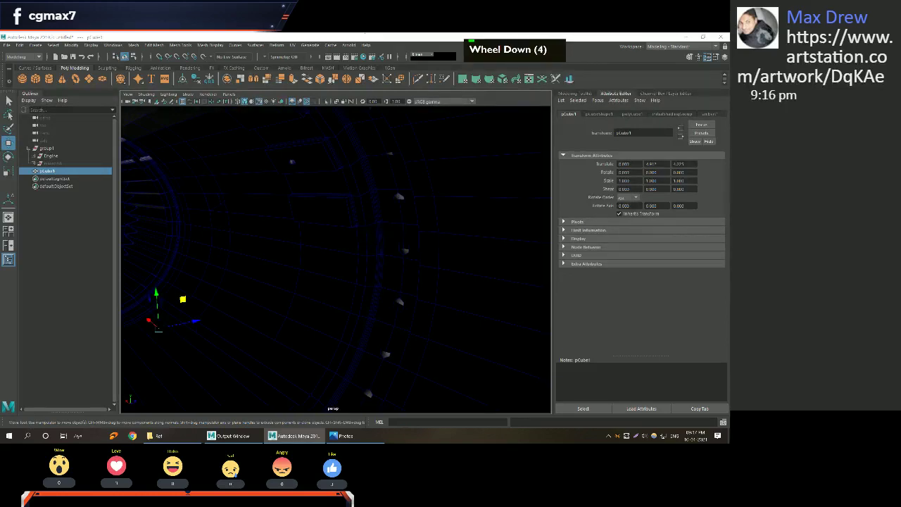
{"action": "scroll", "scroll_direction": "down", "scroll_amount": 3}
{"action": "middle_click", "coordinate": [268, 305]}
{"action": "right_click", "coordinate": [361, 276]}
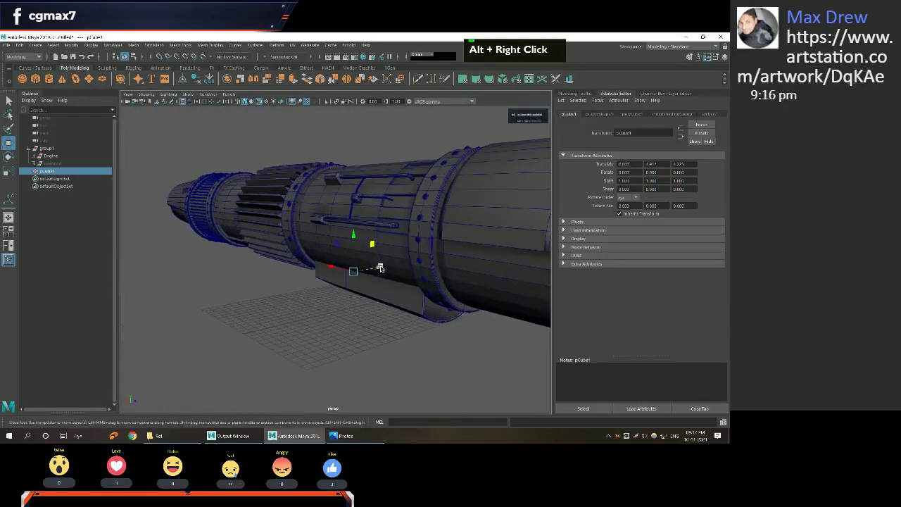
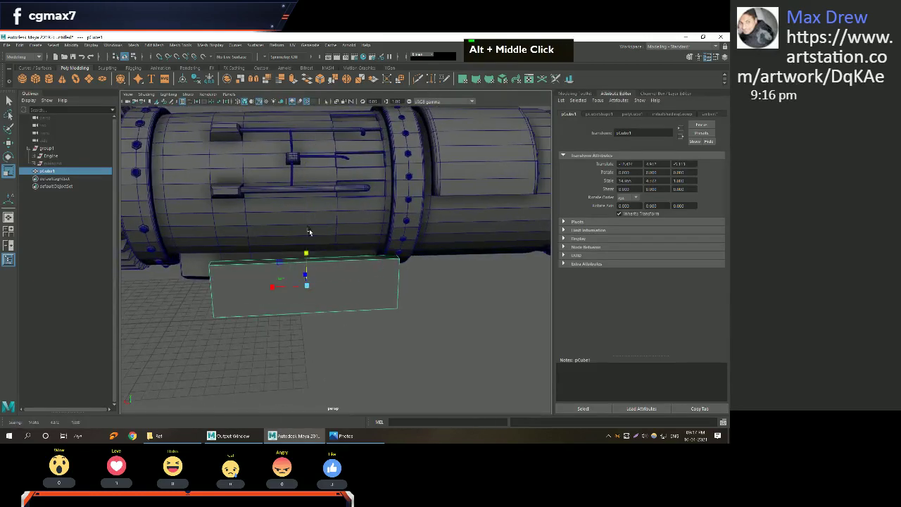
{"action": "middle_click", "coordinate": [329, 257]}
{"action": "right_click", "coordinate": [321, 212]}
{"action": "left_click", "coordinate": [325, 238]}
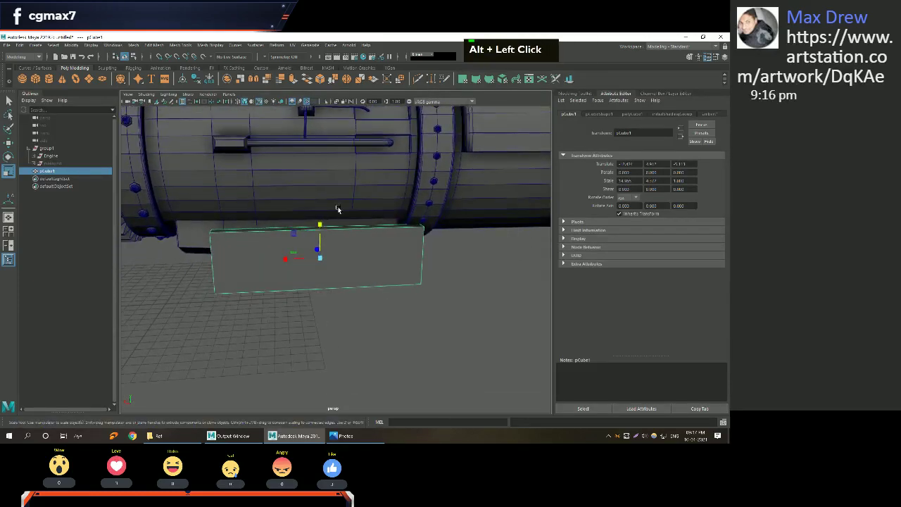
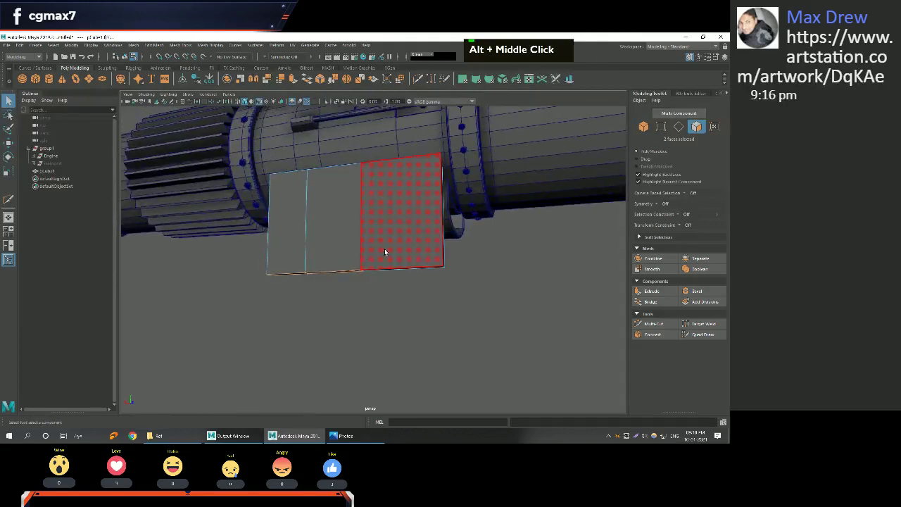
Line the view up face-on with the panel and return to object mode on pCube1.
{"action": "middle_click", "coordinate": [407, 248]}
{"action": "middle_click", "coordinate": [407, 235]}
{"action": "left_click", "coordinate": [330, 232]}
{"action": "right_click", "coordinate": [378, 220]}
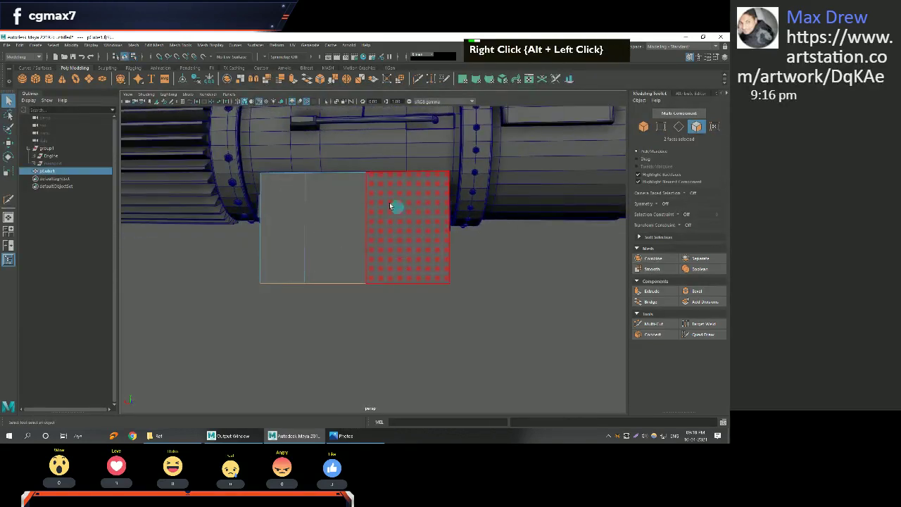
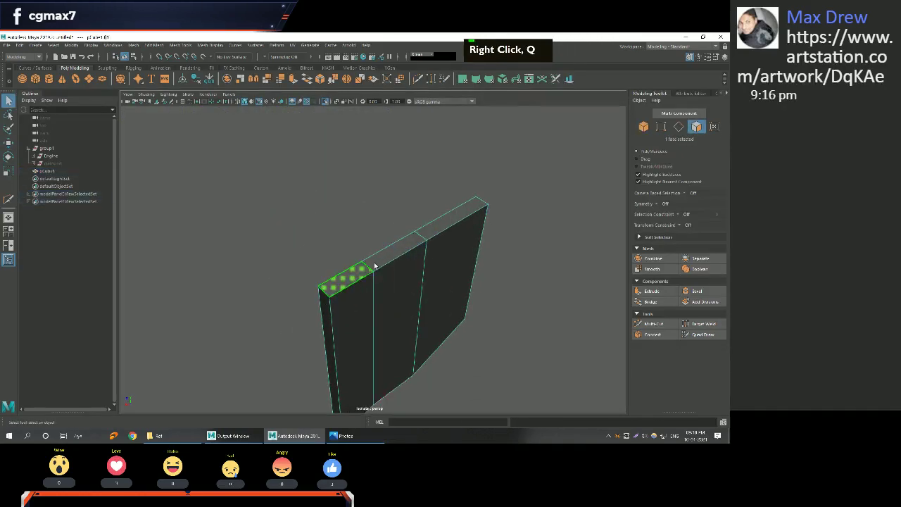
Select the thin plate's top face and delete it, leaving the panel open on top.
{"action": "left_click", "coordinate": [389, 259]}
{"action": "left_click", "coordinate": [433, 230]}
{"action": "key", "text": "Delete"}
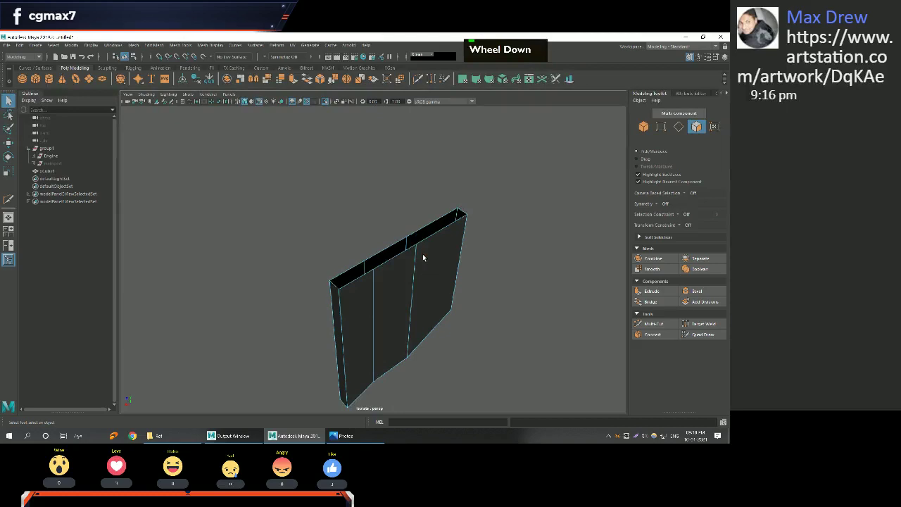
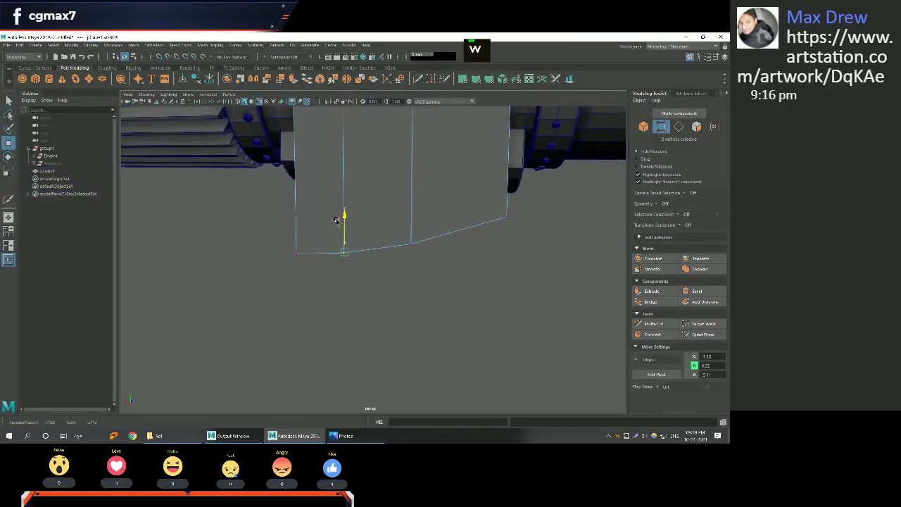
Raise the plate's bottom corner vertices for a shallower slope, then frame the whole engine.
{"action": "middle_click", "coordinate": [337, 234]}
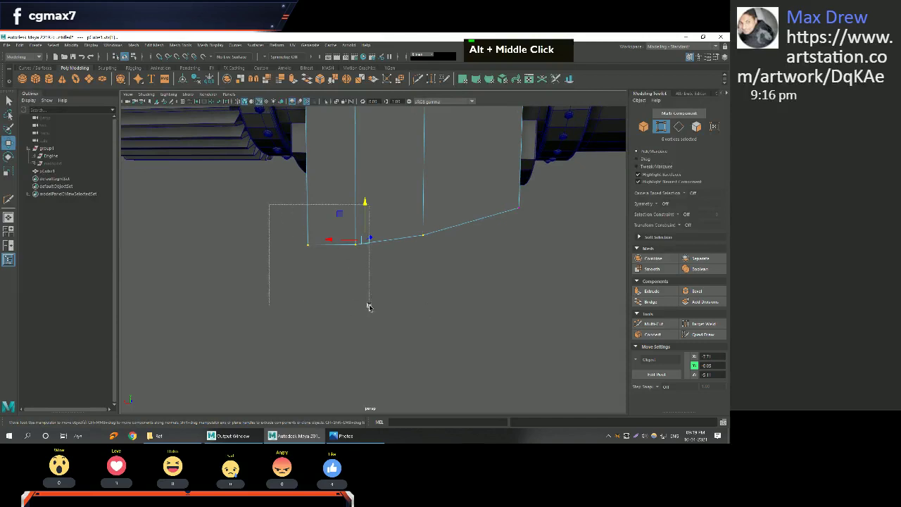
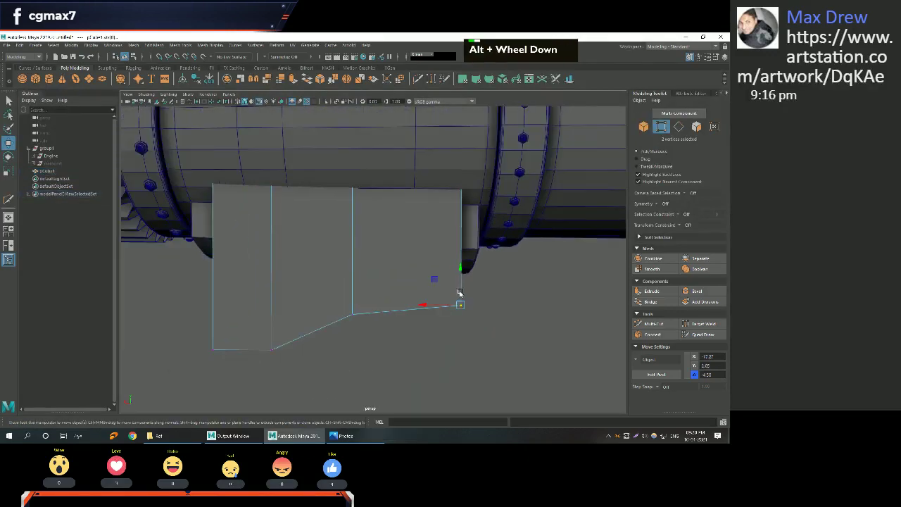
{"action": "middle_click", "coordinate": [295, 327]}
{"action": "key", "text": "w"}
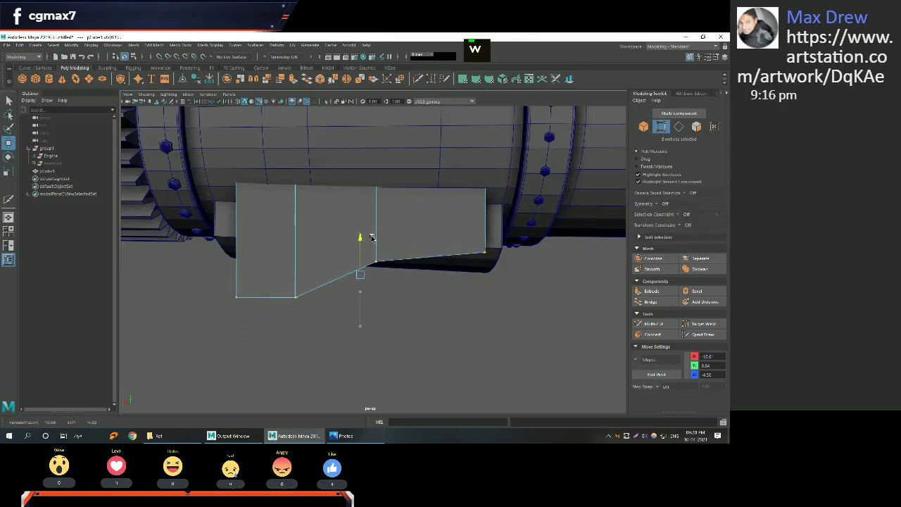
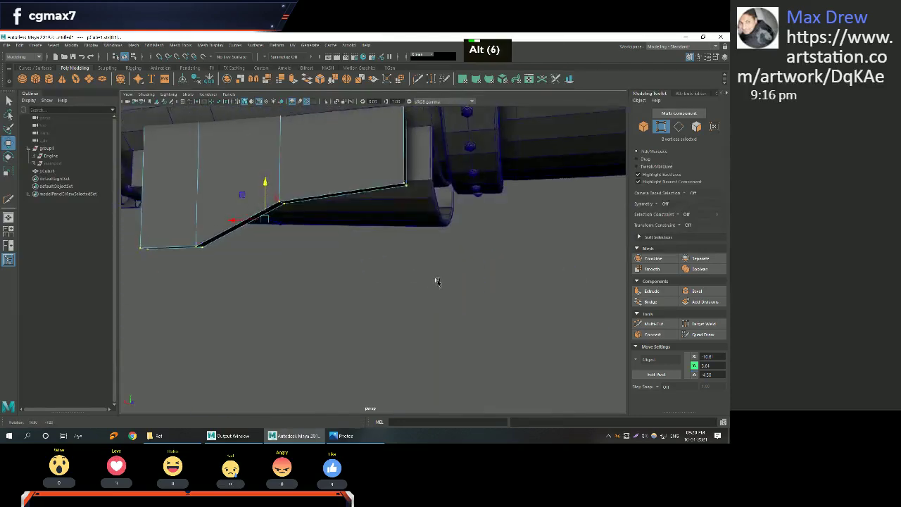
{"action": "scroll", "scroll_direction": "down", "scroll_amount": 3}
{"action": "left_click", "coordinate": [440, 276]}
{"action": "scroll", "scroll_direction": "down", "scroll_amount": 3}
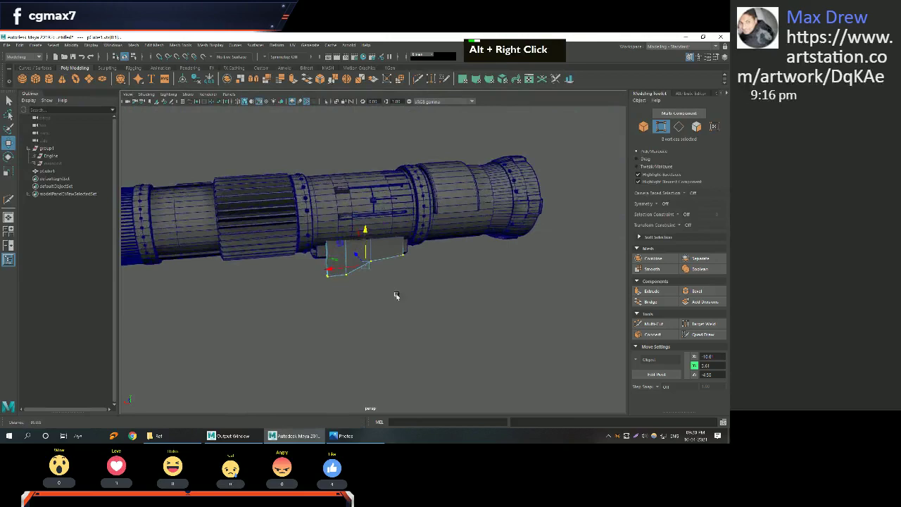
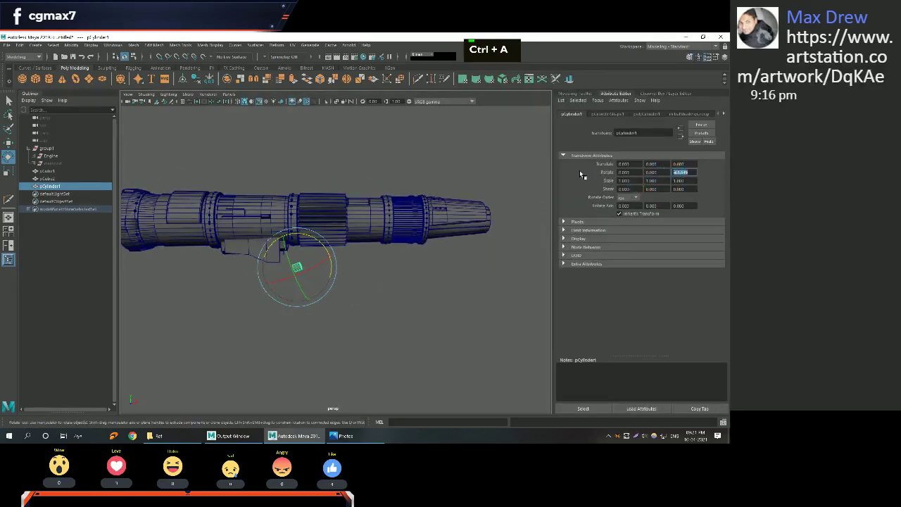
Inspect the plate's profile from the front view, then return to perspective on the cylinder.
{"action": "key", "text": "Return"}
{"action": "middle_click", "coordinate": [376, 219]}
{"action": "right_click", "coordinate": [395, 211]}
{"action": "key", "text": "space"}
{"action": "key", "text": "space"}
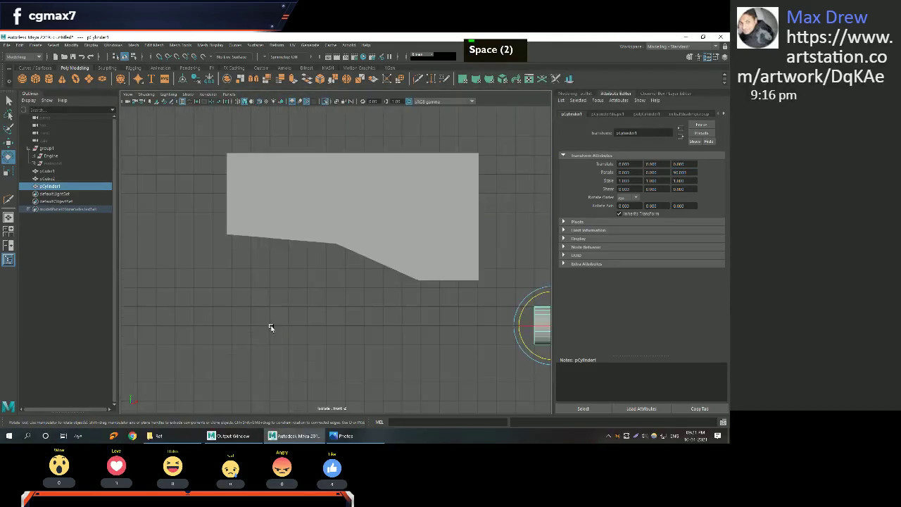
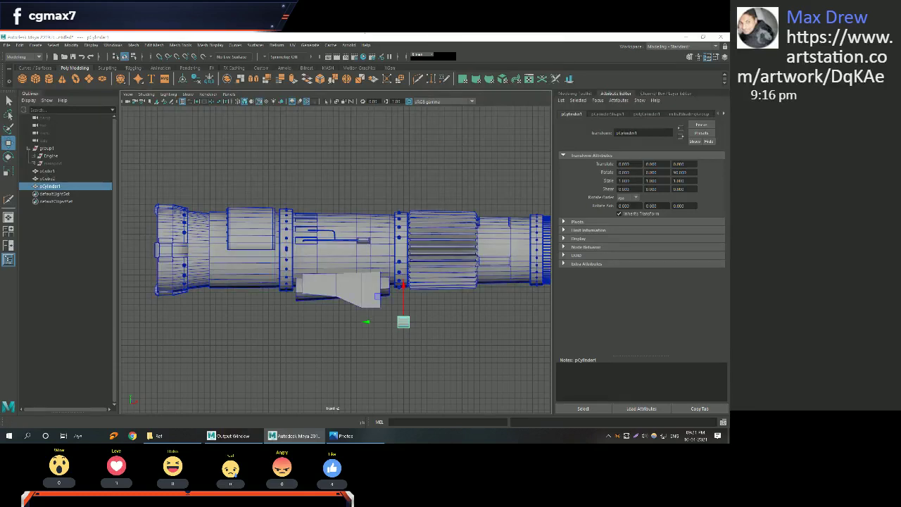
{"action": "scroll", "scroll_direction": "up", "scroll_amount": 3}
{"action": "scroll", "scroll_direction": "down", "scroll_amount": 3}
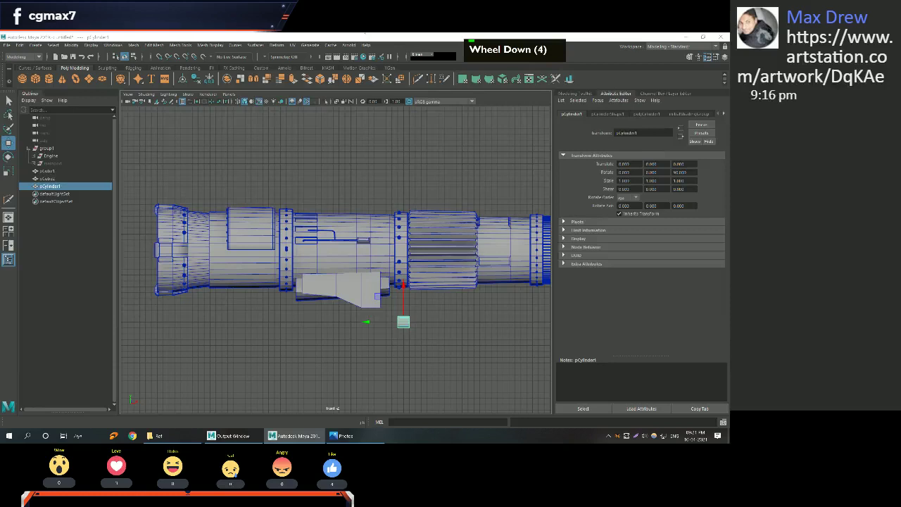
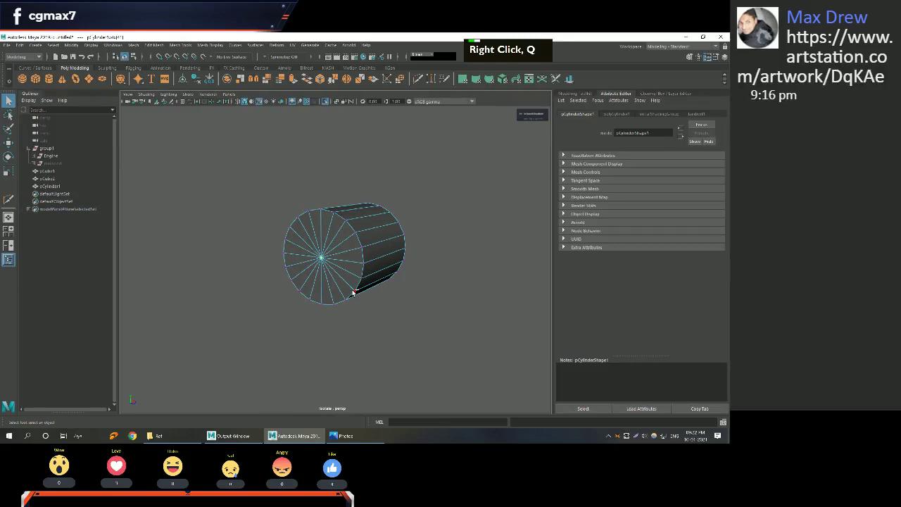
Exit isolate so the whole engine shows again and select the small cylinder.
{"action": "key", "text": "ctrl+F11"}
{"action": "key", "text": "ctrl+F1"}
{"action": "scroll", "scroll_direction": "down", "scroll_amount": 3}
{"action": "left_click", "coordinate": [354, 287]}
{"action": "key", "text": "ctrl+i"}
Move the cylinder into the rear exhaust opening, scale it to about 2.5 and delete one end cap.
{"action": "scroll", "scroll_direction": "down", "scroll_amount": 3}
{"action": "middle_click", "coordinate": [378, 288]}
{"action": "left_click", "coordinate": [361, 273]}
{"action": "scroll", "scroll_direction": "up", "scroll_amount": 3}
{"action": "left_click", "coordinate": [317, 256]}
{"action": "right_click", "coordinate": [329, 250]}
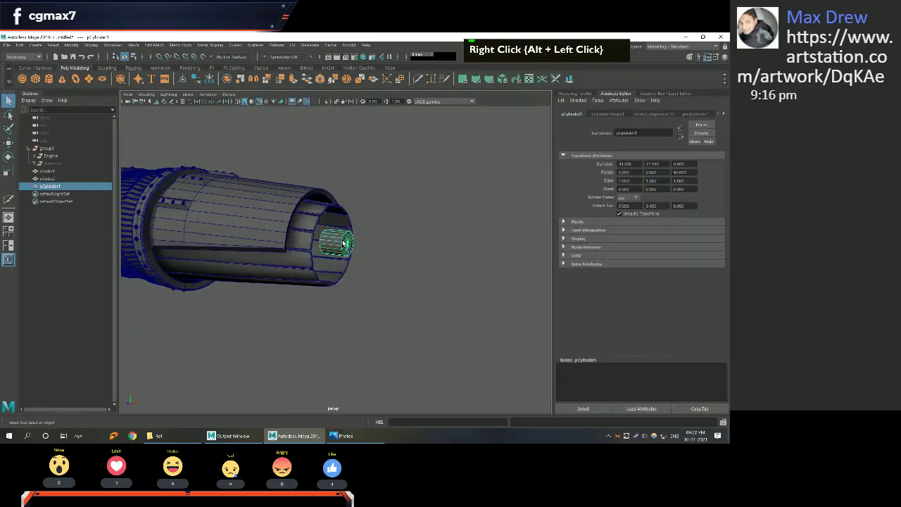
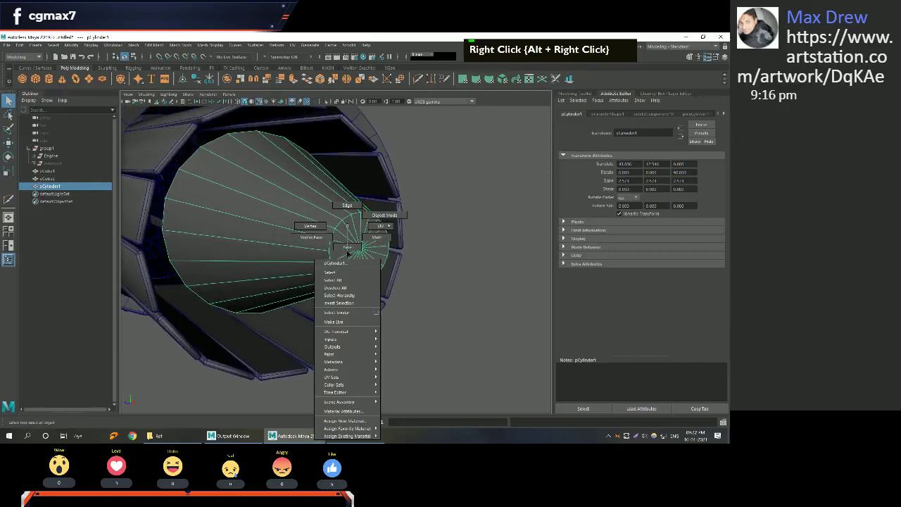
Chamfer the cap's centre vertex in vertex mode to create a small inner ring of faces.
{"action": "right_click", "coordinate": [354, 242]}
{"action": "middle_click", "coordinate": [354, 239]}
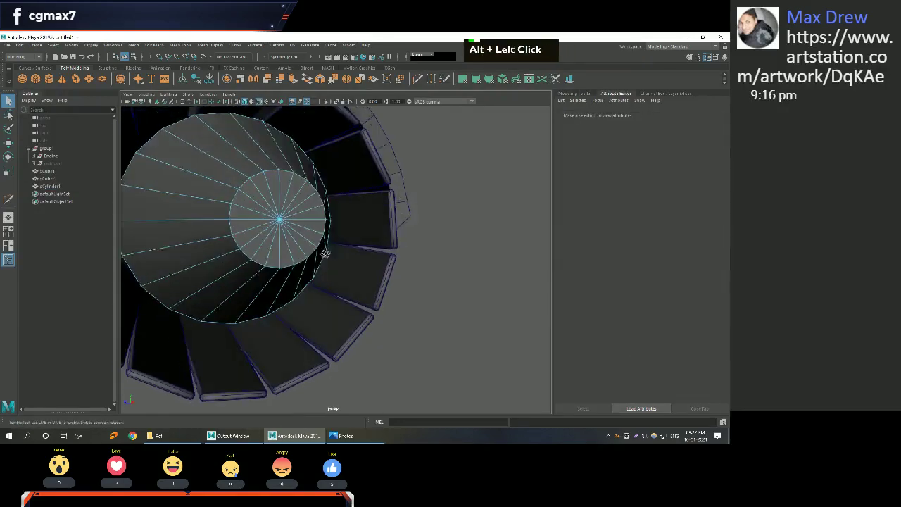
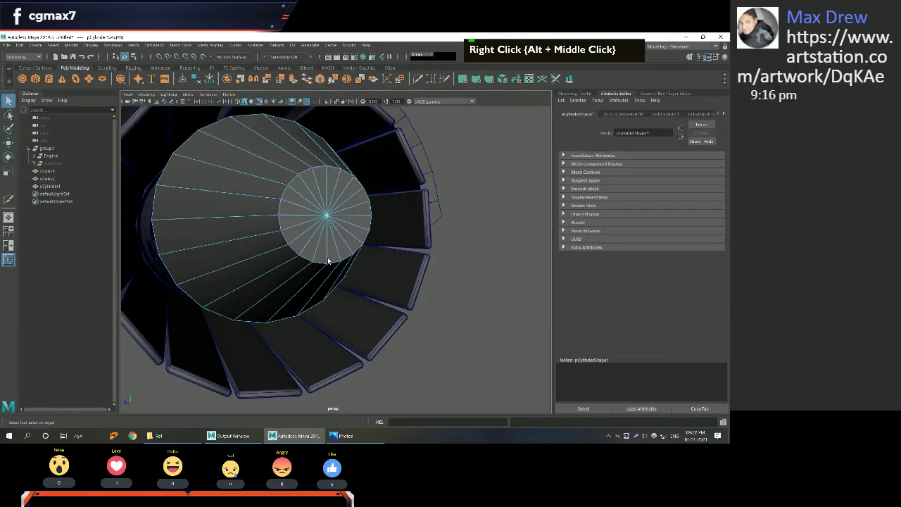
{"action": "right_click", "coordinate": [332, 213]}
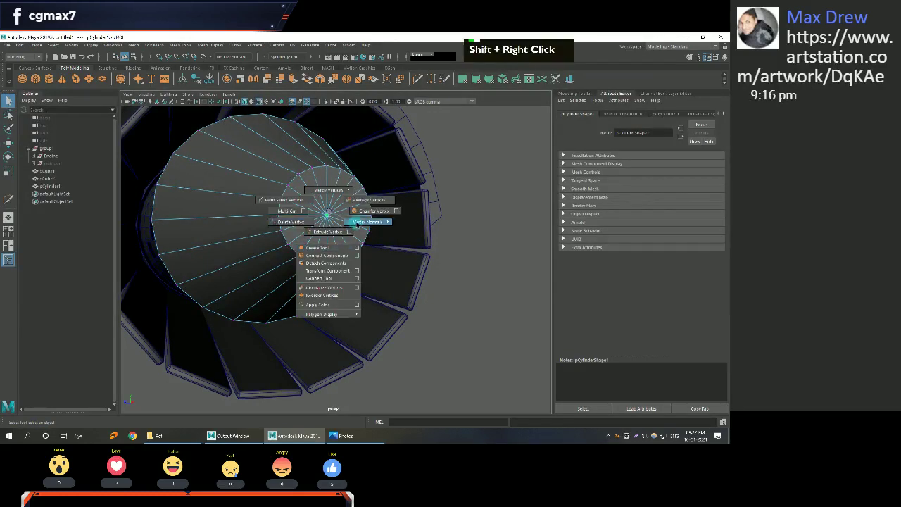
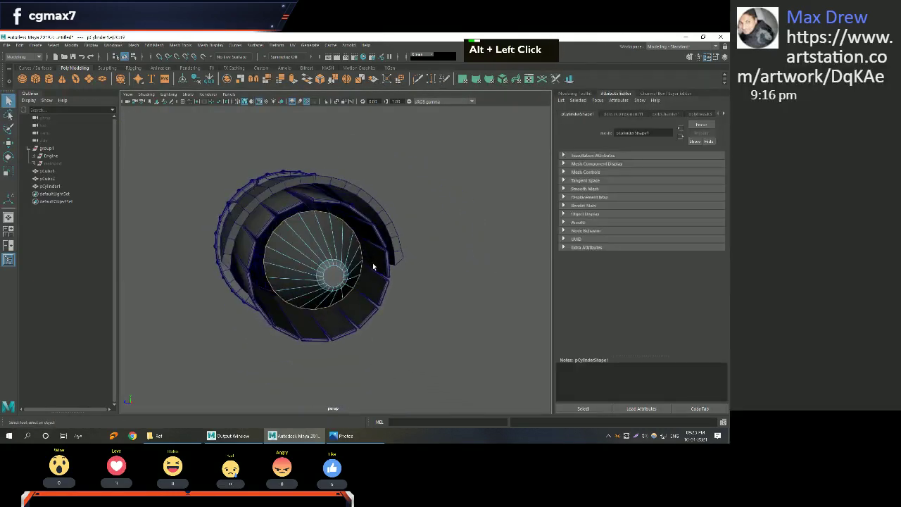
Scale down the cap faces and pull them outward past the nozzle into a pointed cone.
{"action": "key", "text": "r"}
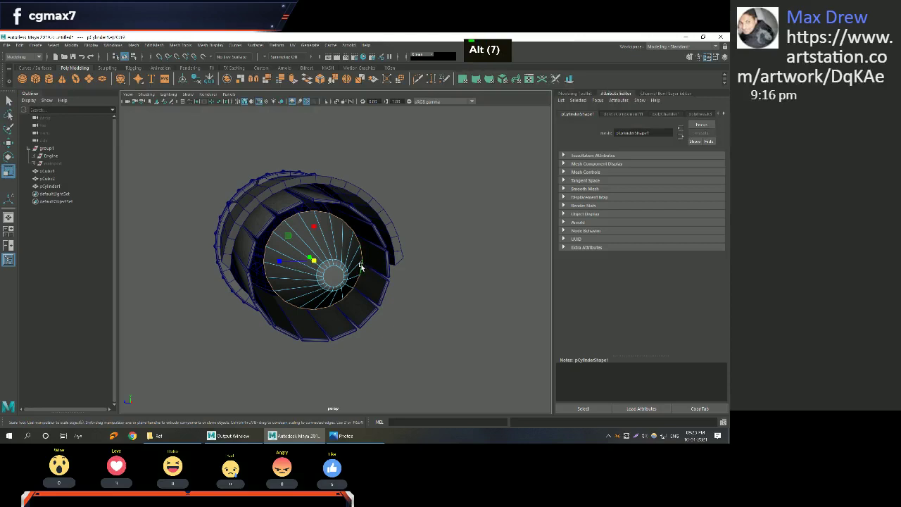
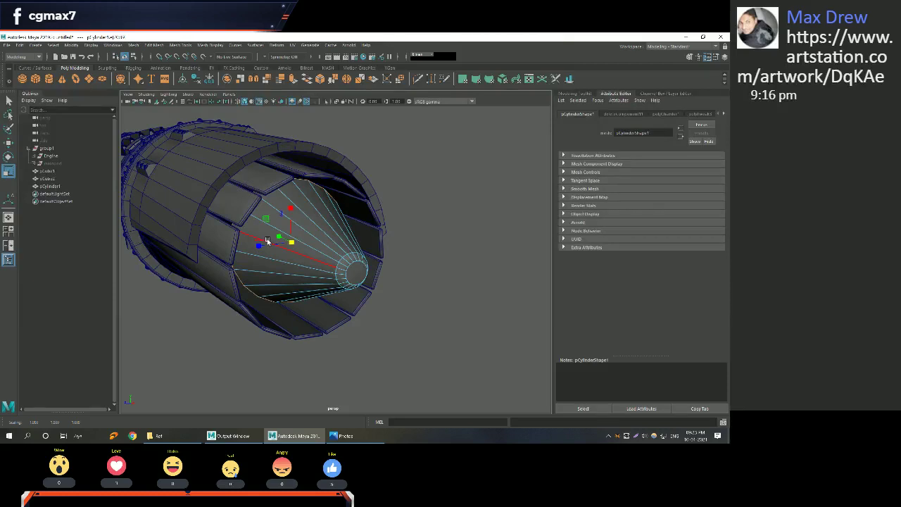
{"action": "middle_click", "coordinate": [269, 237]}
{"action": "right_click", "coordinate": [272, 250]}
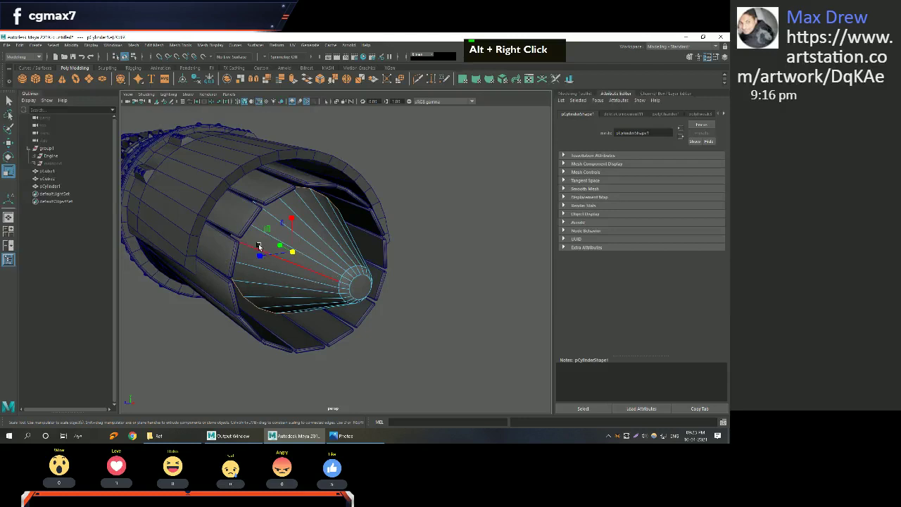
{"action": "middle_click", "coordinate": [302, 252]}
Fine-tune the cone tip's position and frame the engine, returning to the Move tool.
{"action": "scroll", "scroll_direction": "down", "scroll_amount": 3}
{"action": "left_click", "coordinate": [284, 258]}
{"action": "scroll", "scroll_direction": "down", "scroll_amount": 3}
{"action": "middle_click", "coordinate": [305, 257]}
{"action": "scroll", "scroll_direction": "down", "scroll_amount": 3}
{"action": "key", "text": "w"}
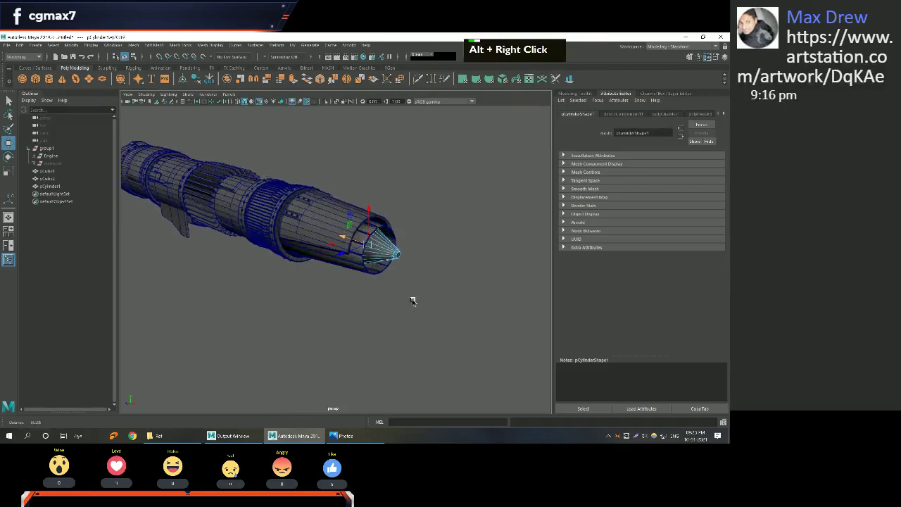
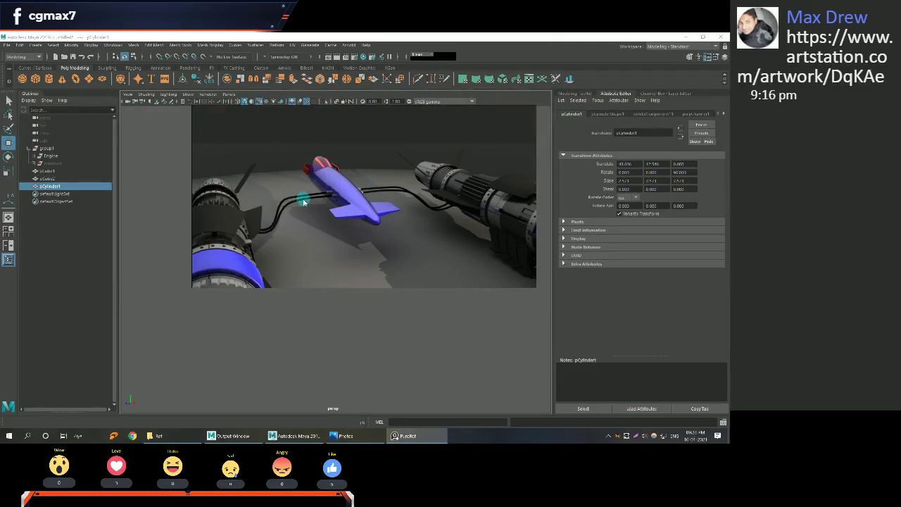
Scroll through the twin-engine reference renders and miniature photo on the reference board.
{"action": "scroll", "scroll_direction": "up", "scroll_amount": 3}
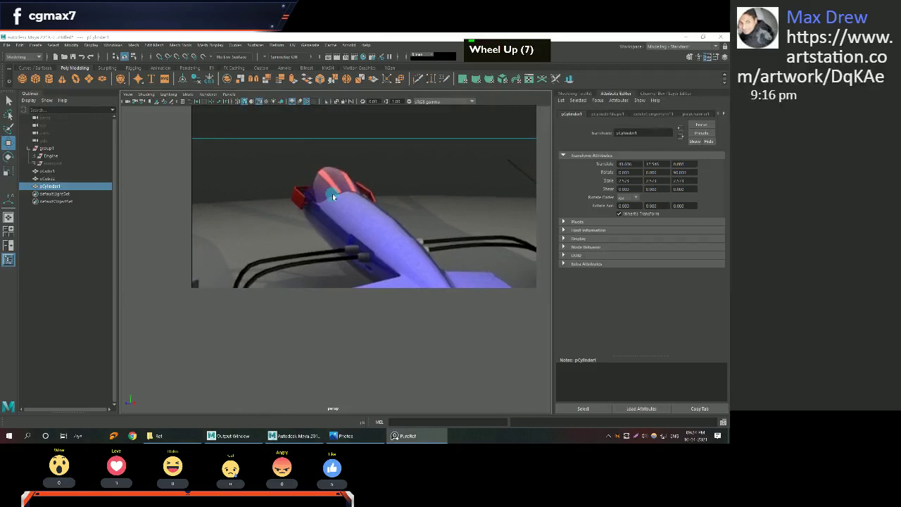
{"action": "scroll", "scroll_direction": "down", "scroll_amount": 3}
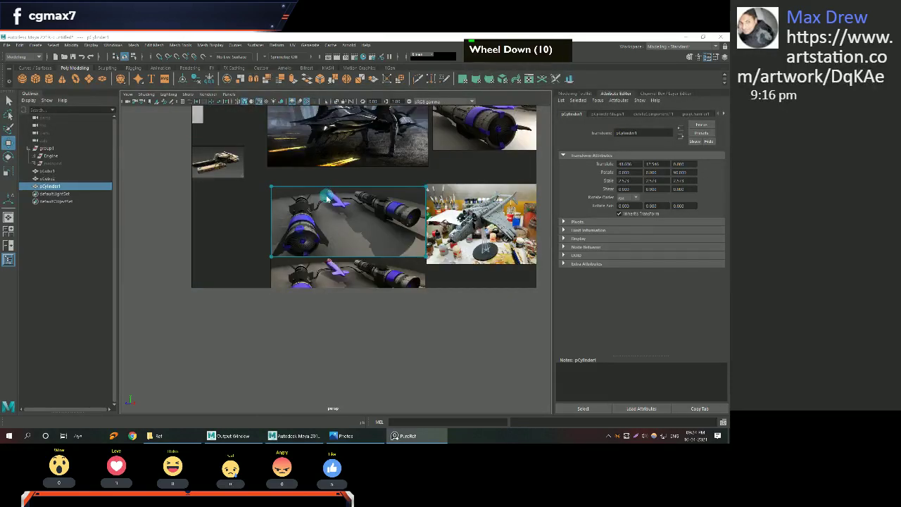
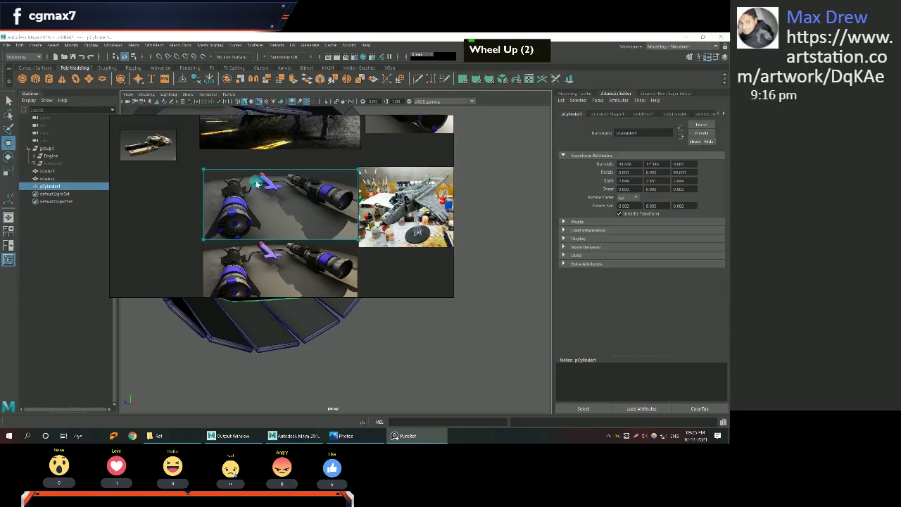
{"action": "scroll", "scroll_direction": "up", "scroll_amount": 3}
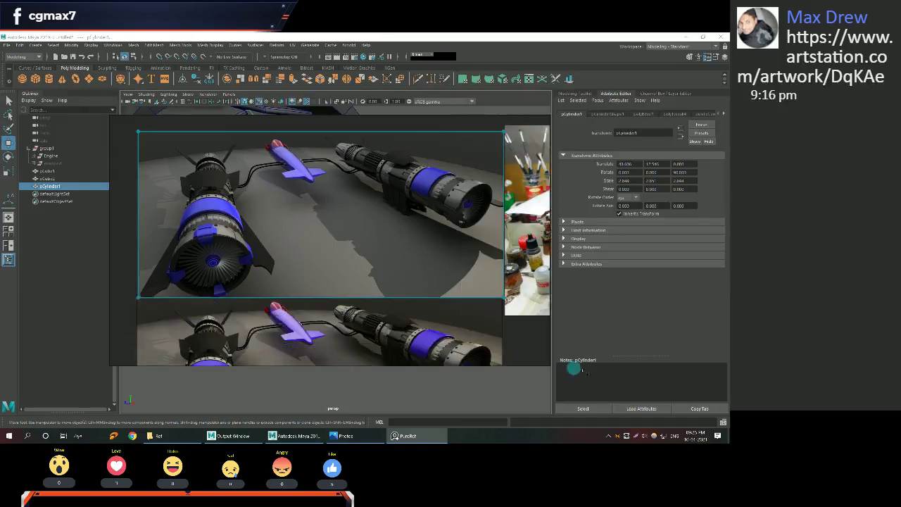
{"action": "scroll", "scroll_direction": "down", "scroll_amount": 3}
{"action": "scroll", "scroll_direction": "down", "scroll_amount": 3}
{"action": "scroll", "scroll_direction": "up", "scroll_amount": 3}
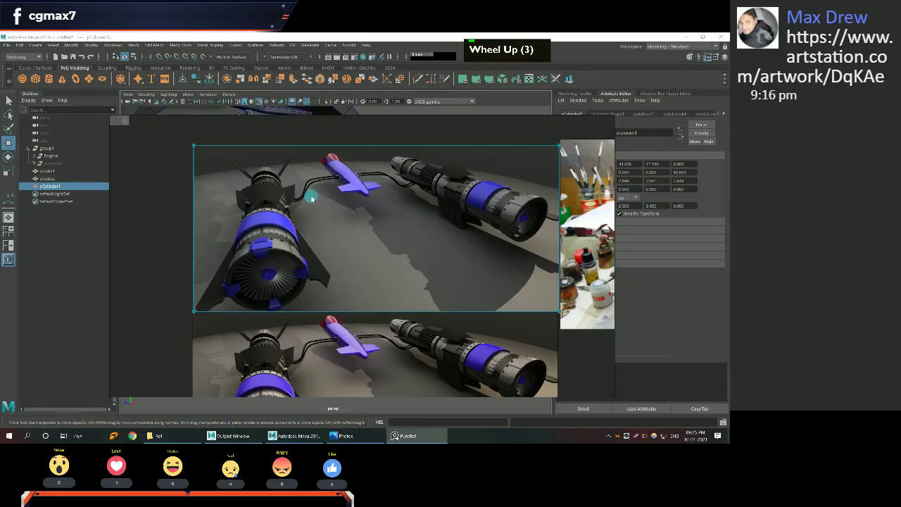
{"action": "scroll", "scroll_direction": "down", "scroll_amount": 3}
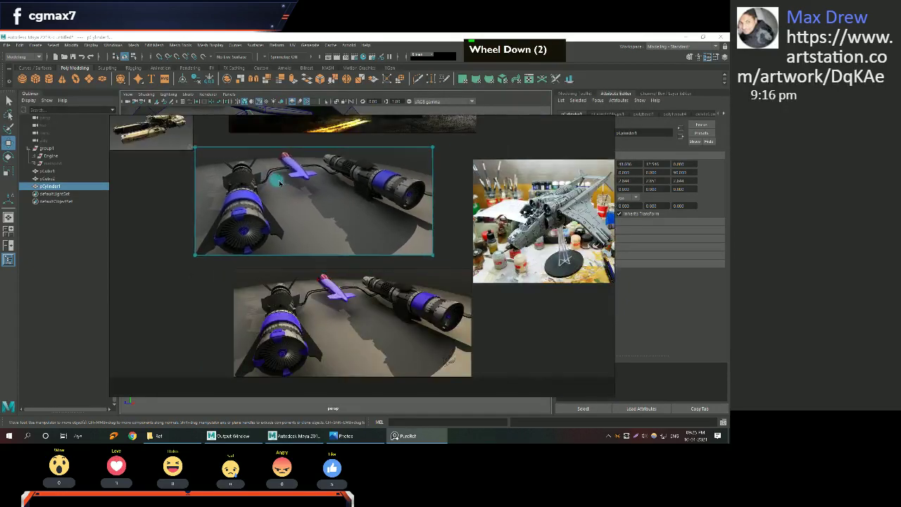
{"action": "scroll", "scroll_direction": "up", "scroll_amount": 3}
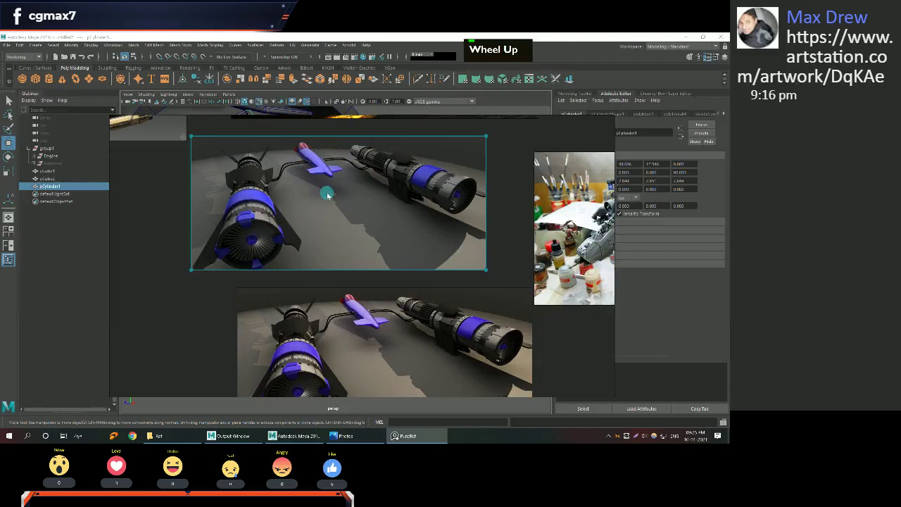
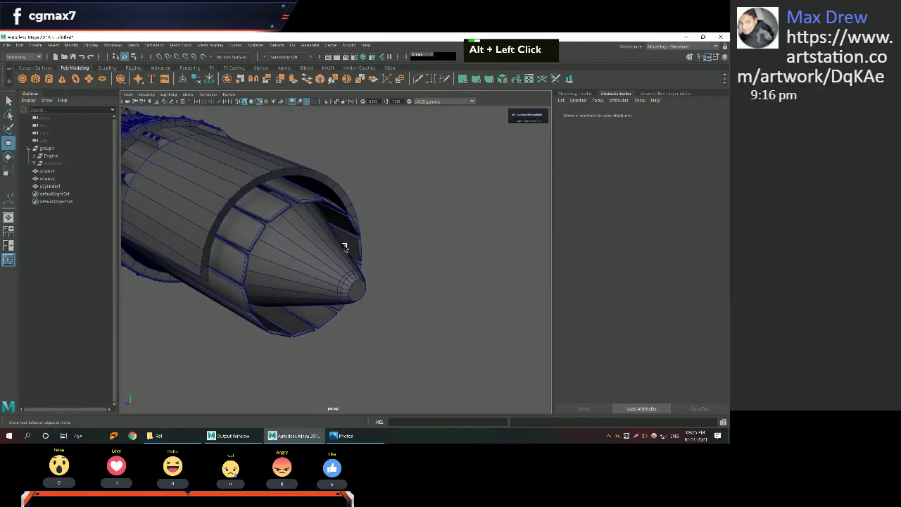
Select pCylinder1 and its cone and isolate them with View Selected, hiding the rest of the engine.
{"action": "right_click", "coordinate": [334, 250]}
{"action": "left_click", "coordinate": [316, 280]}
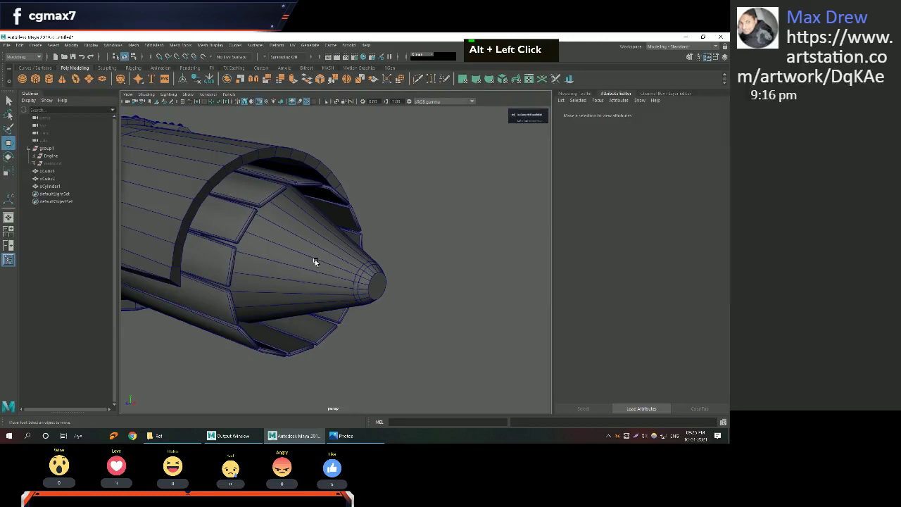
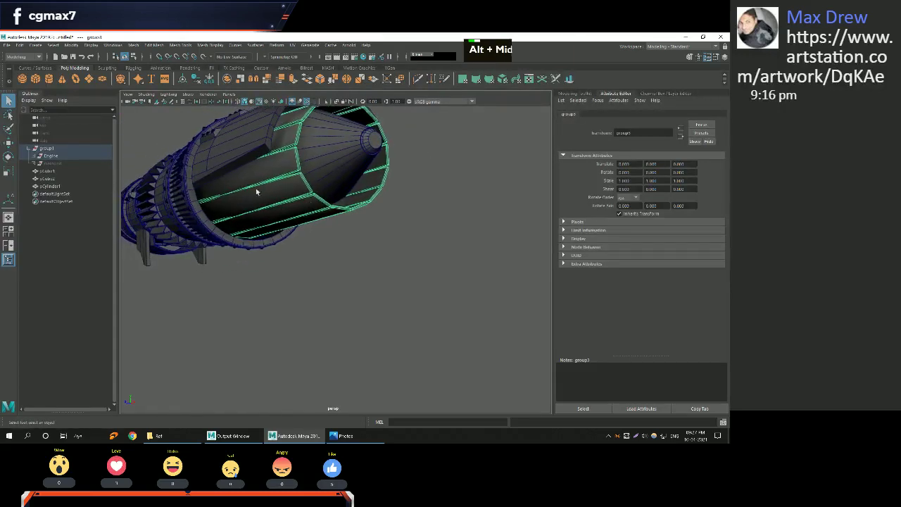
{"action": "left_click", "coordinate": [340, 164]}
{"action": "middle_click", "coordinate": [366, 180]}
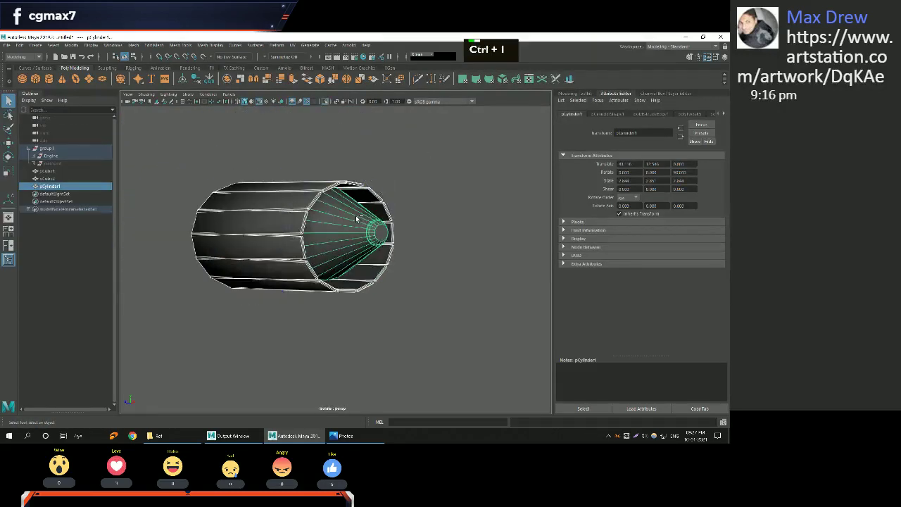
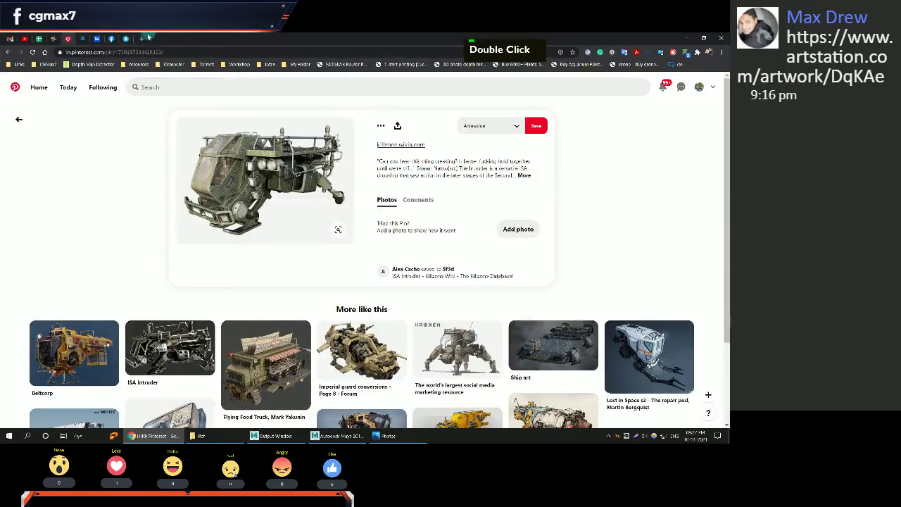
Search Google Images for 'star wars the phantom menace' podracer references in a new tab.
{"action": "key", "text": "space"}
{"action": "key", "text": "space"}
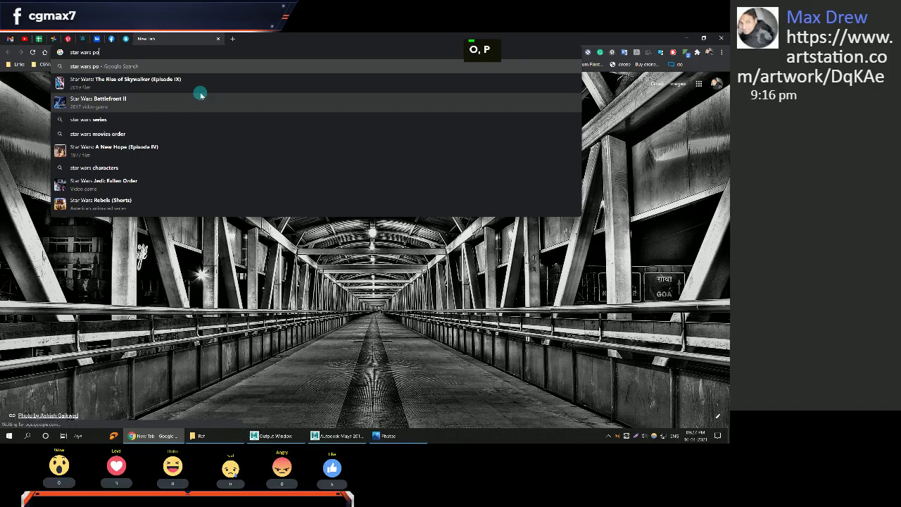
{"action": "key", "text": "Return"}
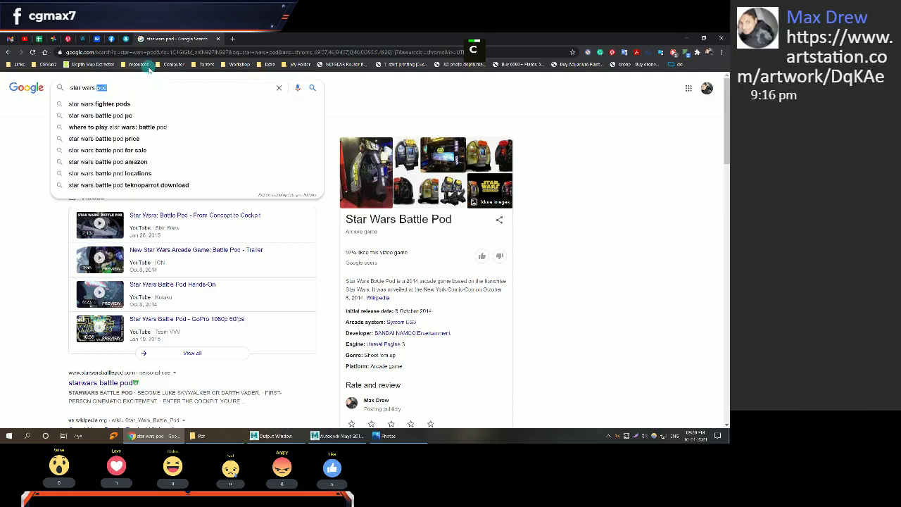
{"action": "key", "text": "ctrl+v"}
{"action": "key", "text": "Return"}
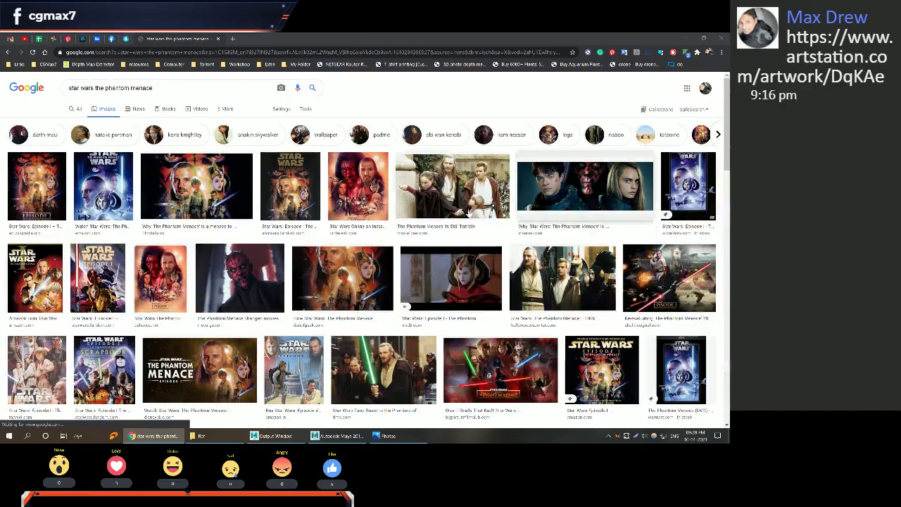
Refine the search to 'star wars the phantom menace vertical' and browse the podracer image previews.
{"action": "key", "text": "space"}
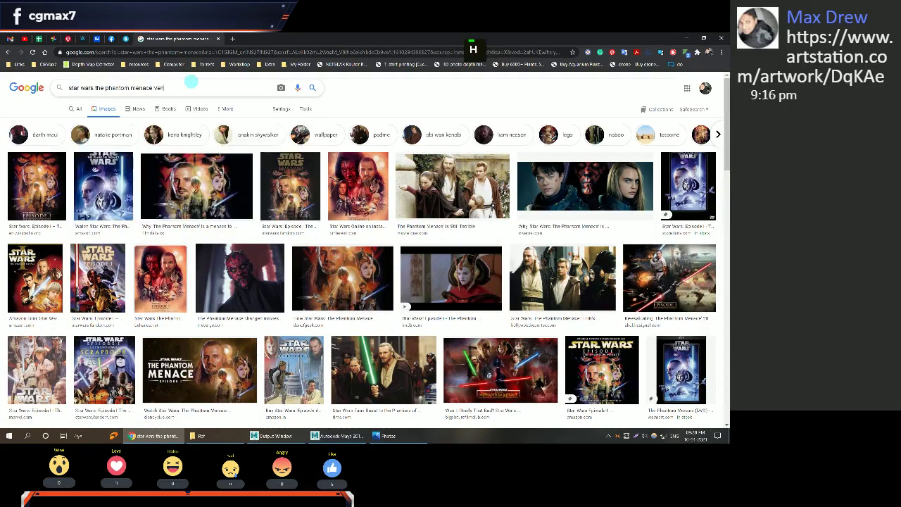
{"action": "key", "text": "Return"}
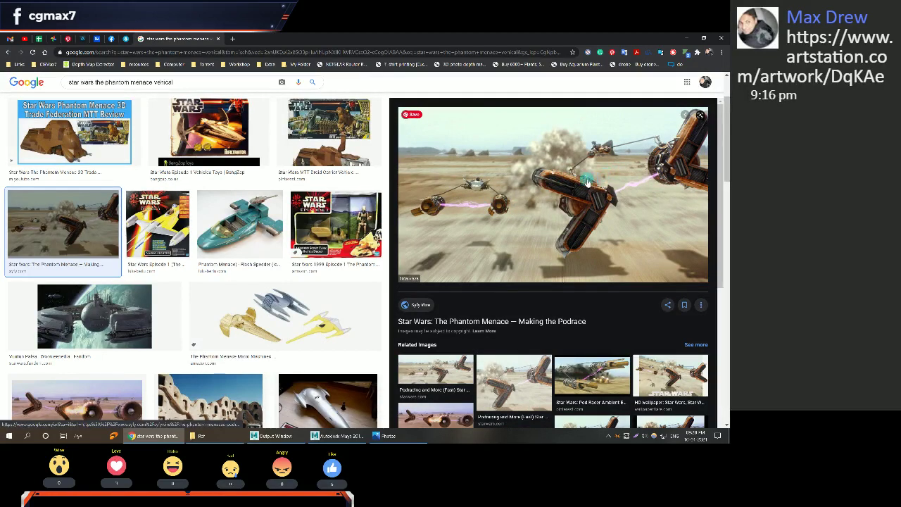
{"action": "scroll", "scroll_direction": "down", "scroll_amount": 3}
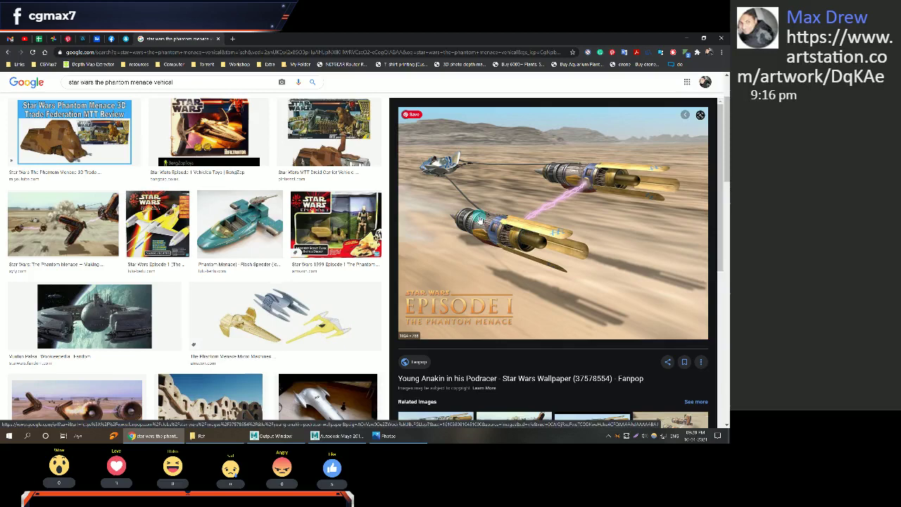
{"action": "scroll", "scroll_direction": "down", "scroll_amount": 3}
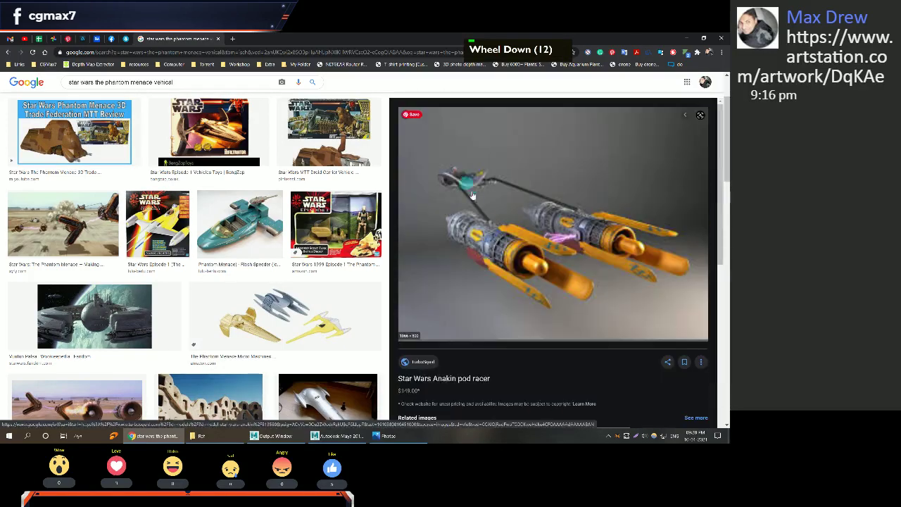
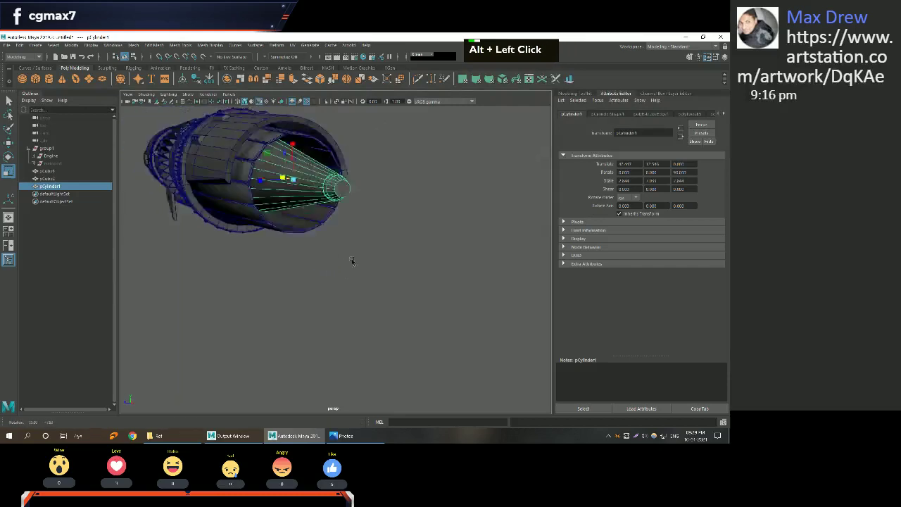
Select the edge loop on pCylinder1's cone and extrude it to extend the exhaust shape.
{"action": "right_click", "coordinate": [283, 237]}
{"action": "key", "text": "w"}
{"action": "middle_click", "coordinate": [292, 245]}
{"action": "key", "text": "space"}
{"action": "key", "text": "space"}
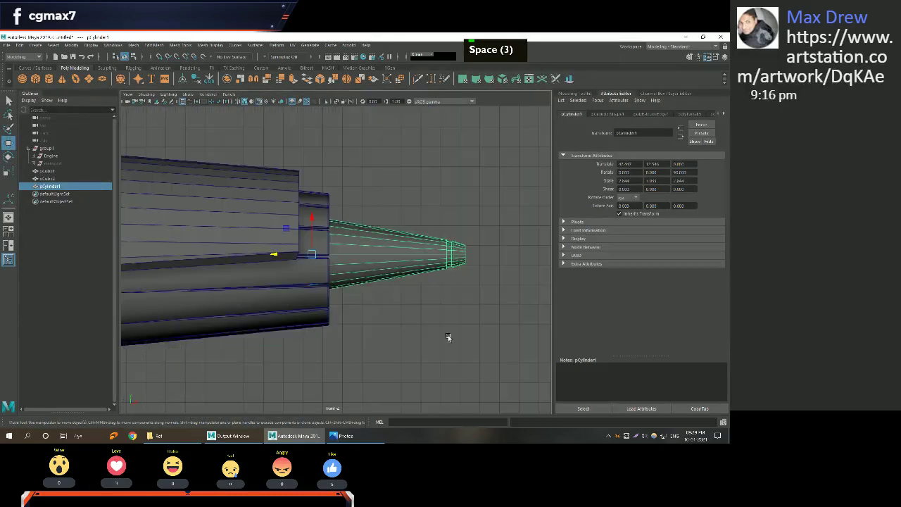
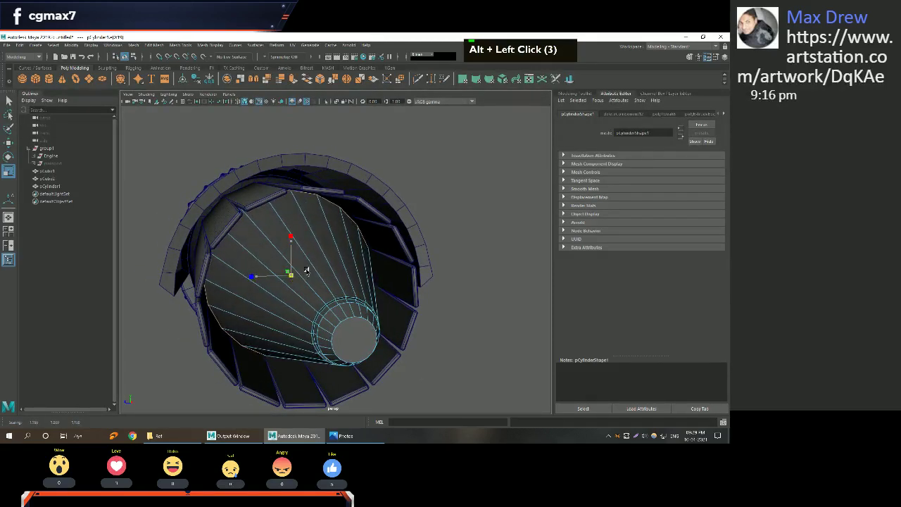
{"action": "middle_click", "coordinate": [348, 297]}
{"action": "left_click", "coordinate": [319, 301]}
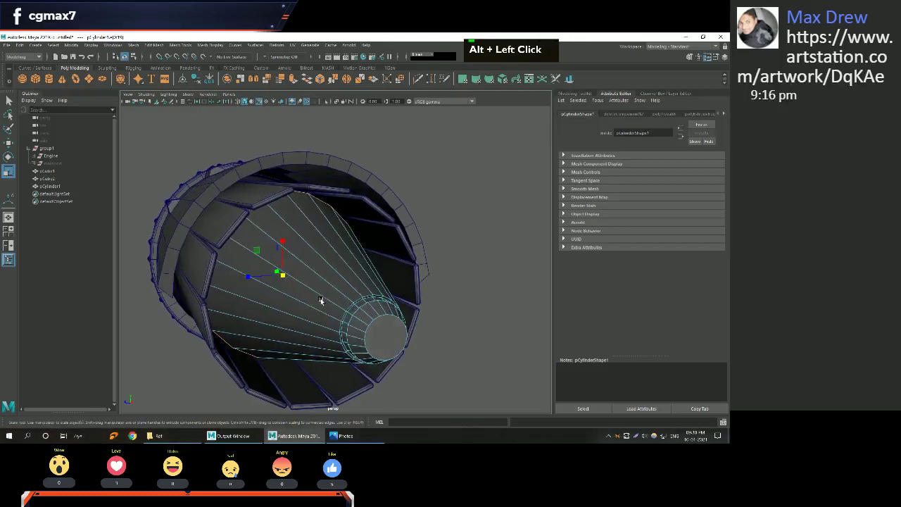
{"action": "key", "text": "w"}
{"action": "right_click", "coordinate": [325, 302]}
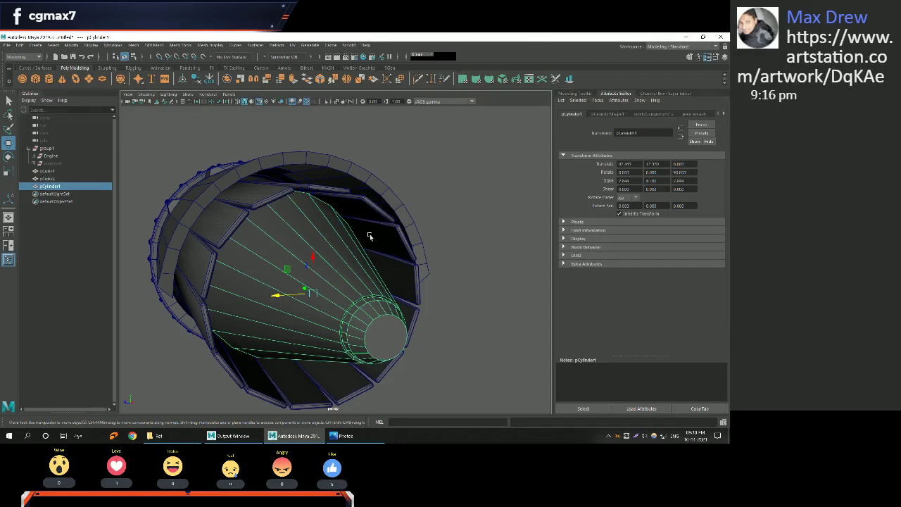
Drag the extrude manipulator and tumble around the nozzle flaps to settle the new edges in place.
{"action": "middle_click", "coordinate": [366, 271]}
{"action": "middle_click", "coordinate": [460, 302]}
{"action": "right_click", "coordinate": [445, 310]}
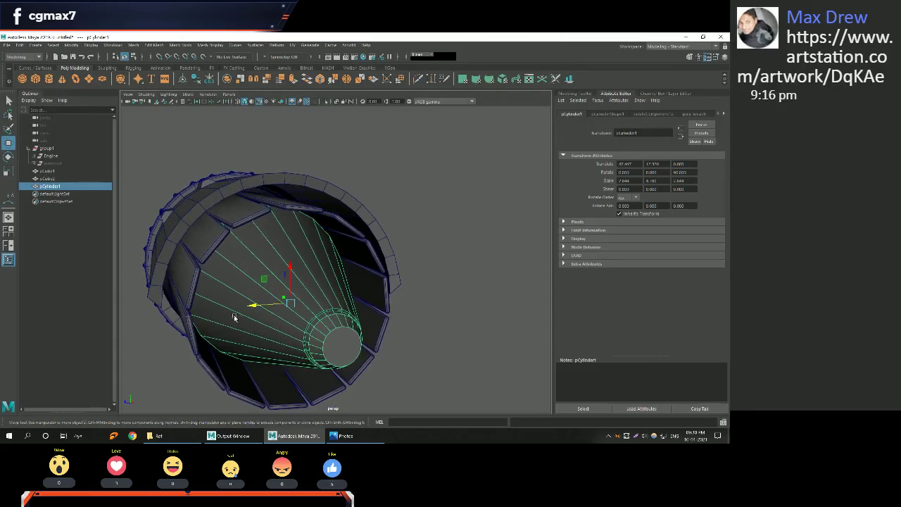
{"action": "middle_click", "coordinate": [371, 314]}
{"action": "right_click", "coordinate": [348, 301]}
{"action": "left_click", "coordinate": [291, 306]}
{"action": "middle_click", "coordinate": [312, 255]}
{"action": "right_click", "coordinate": [285, 224]}
{"action": "left_click", "coordinate": [299, 245]}
{"action": "middle_click", "coordinate": [307, 248]}
{"action": "right_click", "coordinate": [327, 266]}
{"action": "left_click", "coordinate": [317, 269]}
{"action": "middle_click", "coordinate": [319, 278]}
{"action": "right_click", "coordinate": [338, 257]}
{"action": "left_click", "coordinate": [353, 283]}
{"action": "middle_click", "coordinate": [299, 269]}
{"action": "right_click", "coordinate": [335, 276]}
{"action": "left_click", "coordinate": [257, 258]}
{"action": "right_click", "coordinate": [266, 204]}
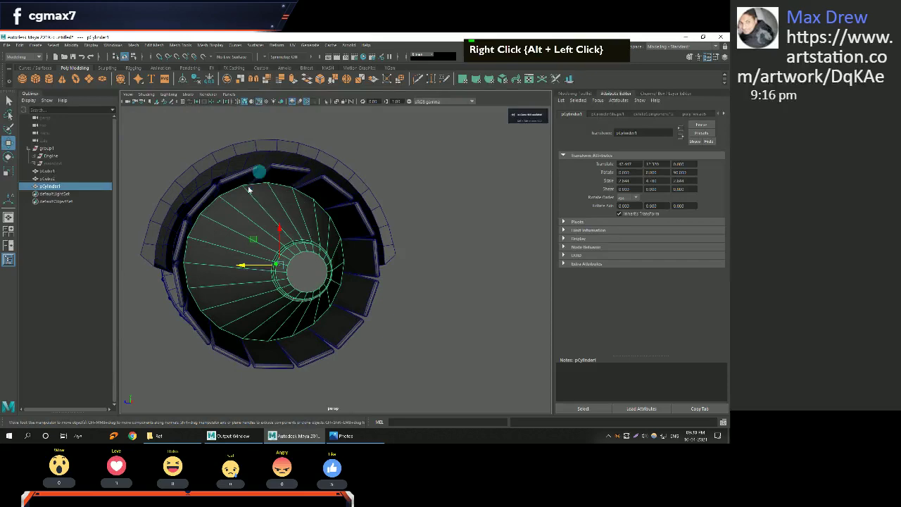
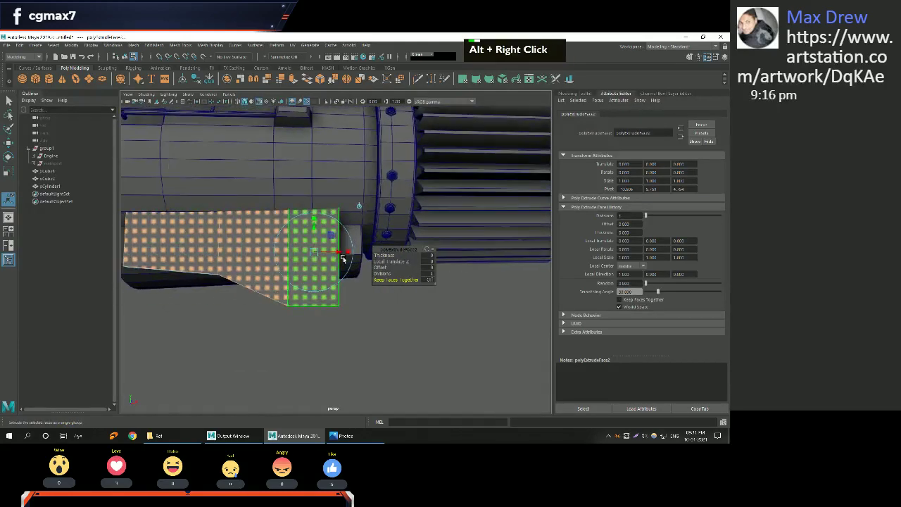
Undo the last extrude adjustment on the engine body's panel faces.
{"action": "key", "text": "ctrl+z"}
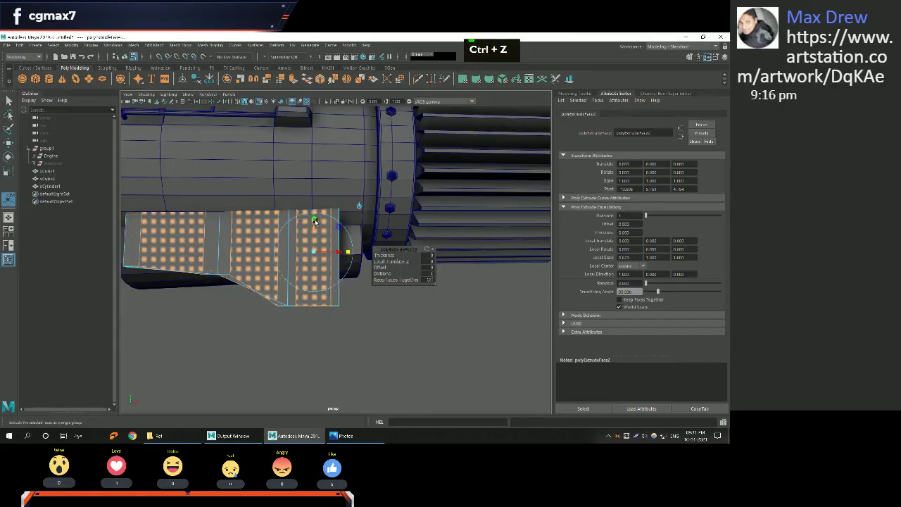
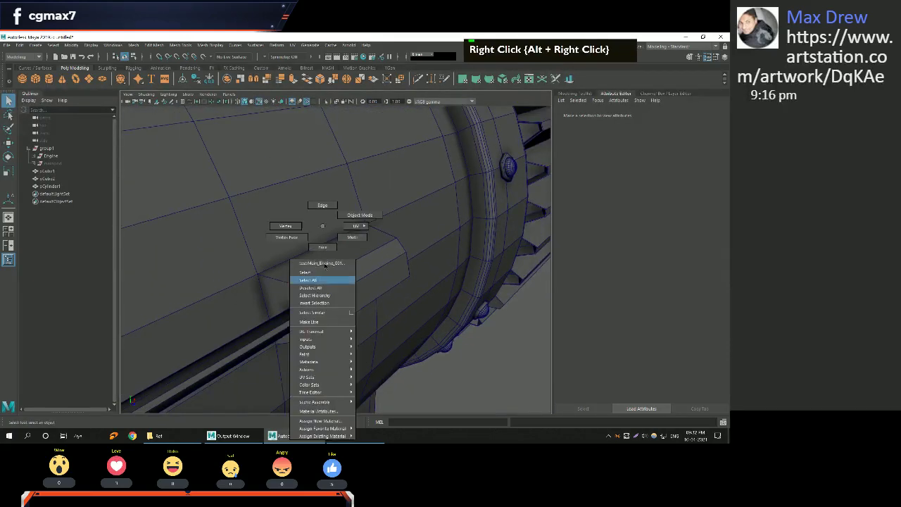
{"action": "middle_click", "coordinate": [340, 295]}
{"action": "double_click", "coordinate": [355, 280]}
{"action": "left_click", "coordinate": [405, 289]}
{"action": "key", "text": "f"}
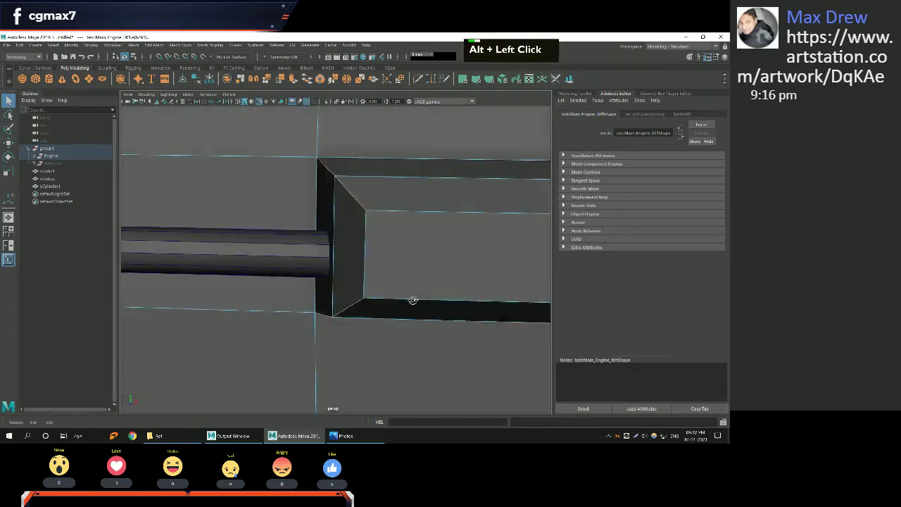
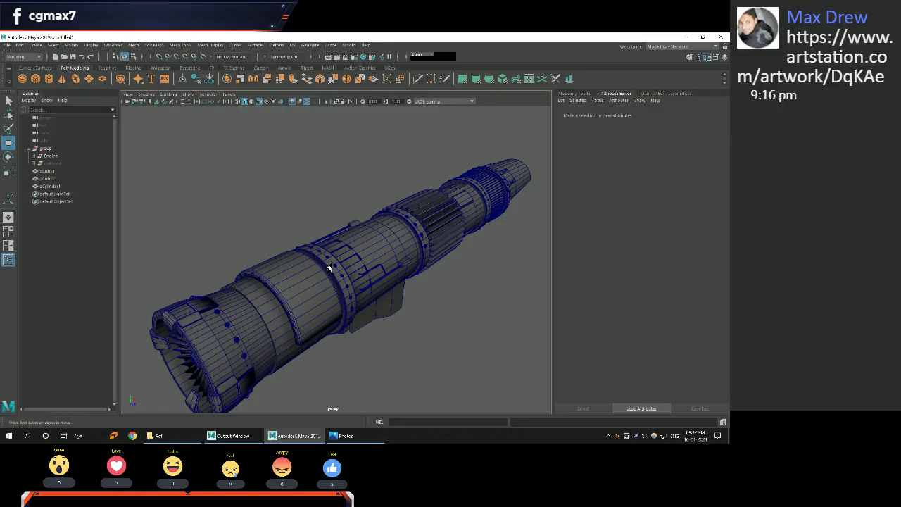
Tumble closer to the shaded engine to inspect the panel details without wireframe.
{"action": "middle_click", "coordinate": [352, 238]}
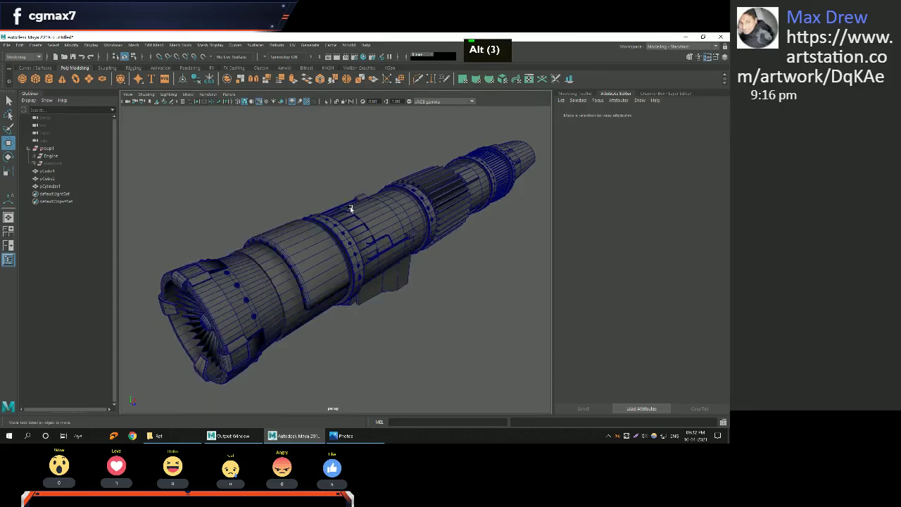
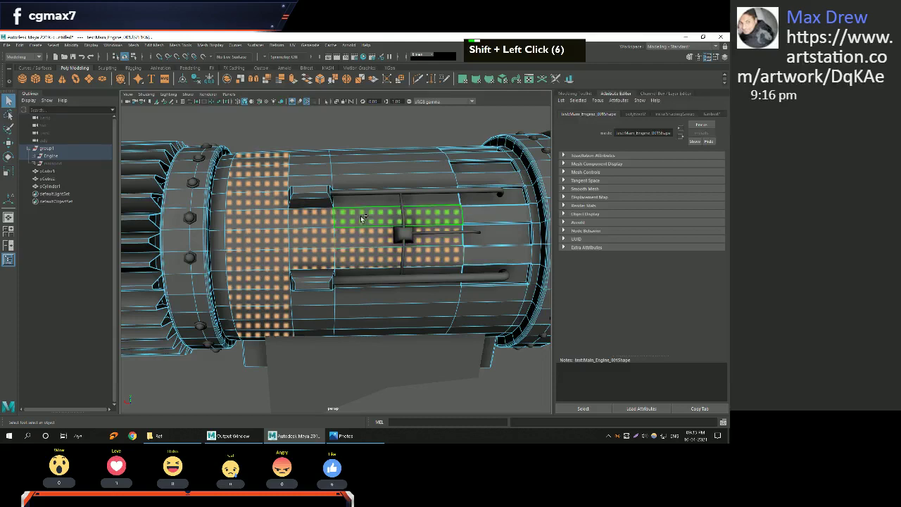
Select the engine's middle-section faces via an edge loop and isolate them with View Selected.
{"action": "double_click", "coordinate": [362, 203]}
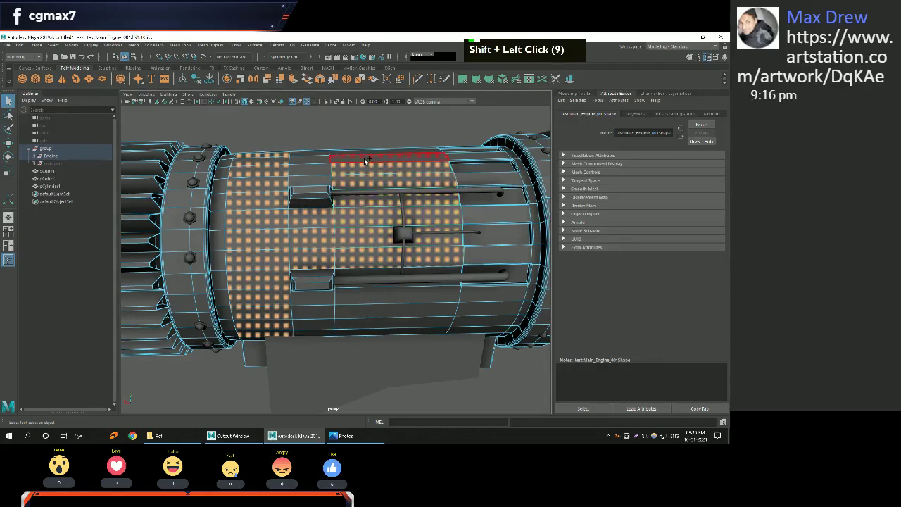
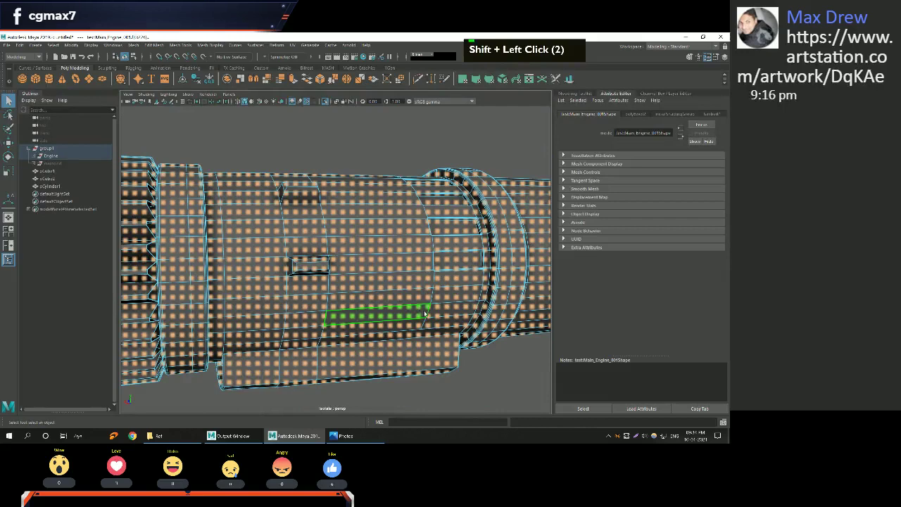
{"action": "left_click", "coordinate": [409, 310]}
{"action": "right_click", "coordinate": [388, 308]}
{"action": "left_click", "coordinate": [354, 303]}
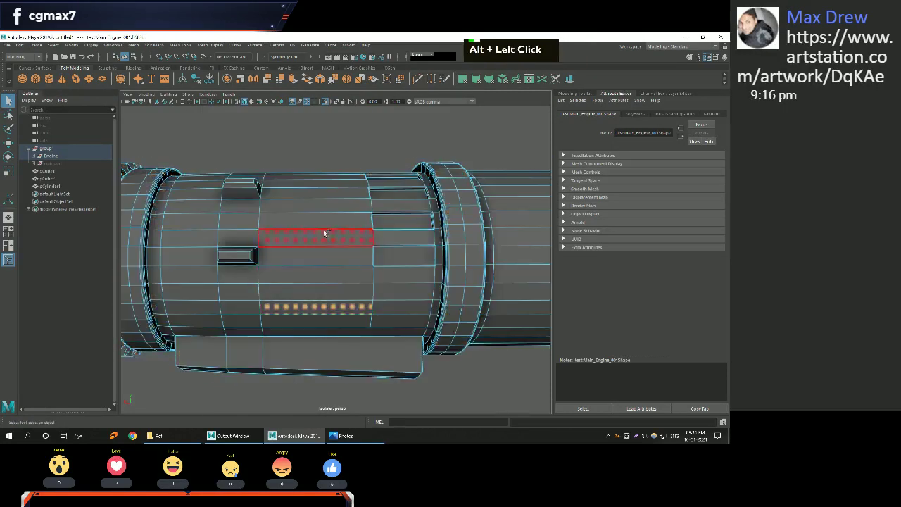
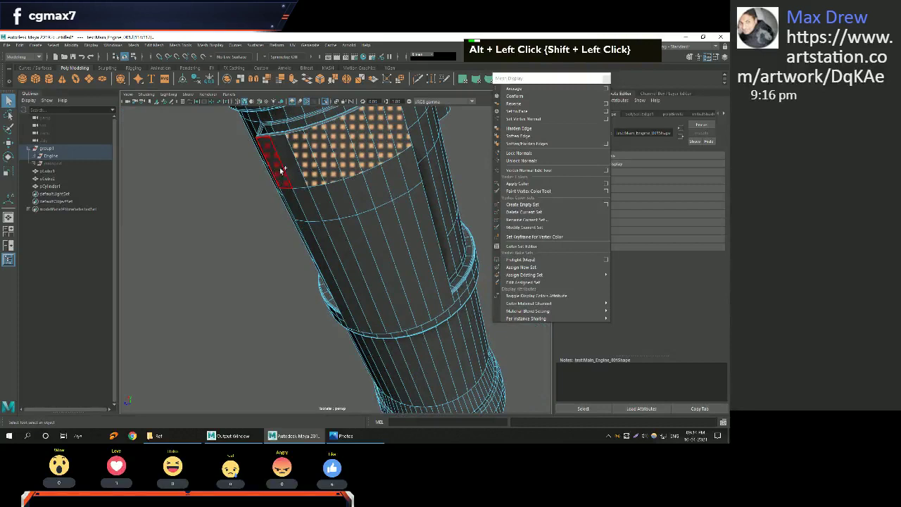
Select faces on the engine's middle ring section.
{"action": "left_click", "coordinate": [282, 165]}
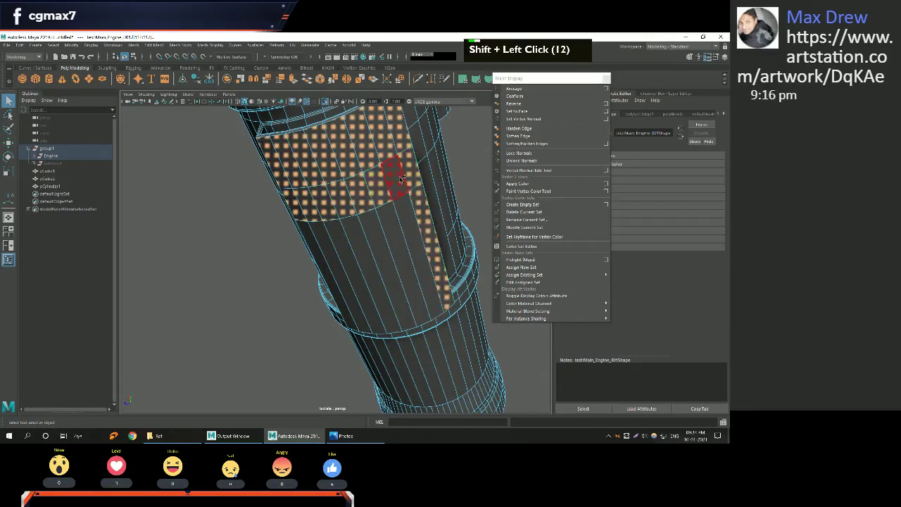
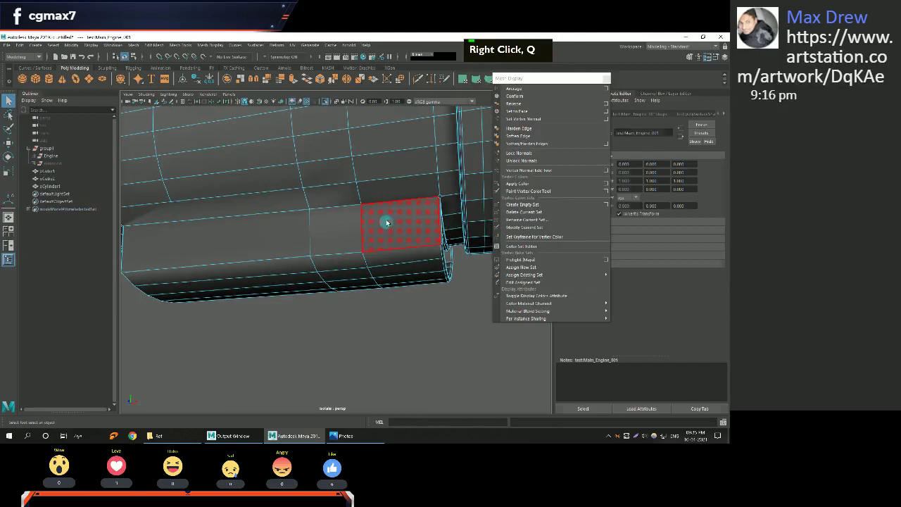
{"action": "left_click", "coordinate": [339, 228]}
{"action": "left_click", "coordinate": [247, 227]}
{"action": "left_click", "coordinate": [215, 250]}
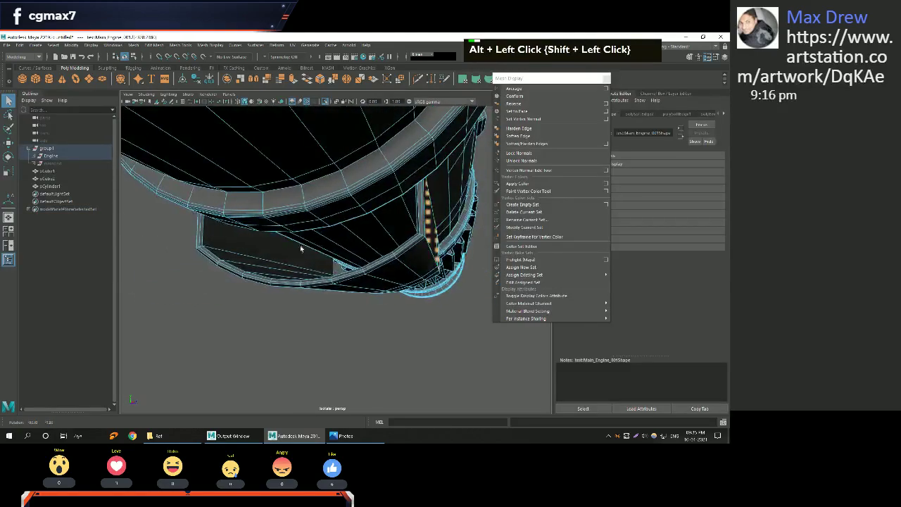
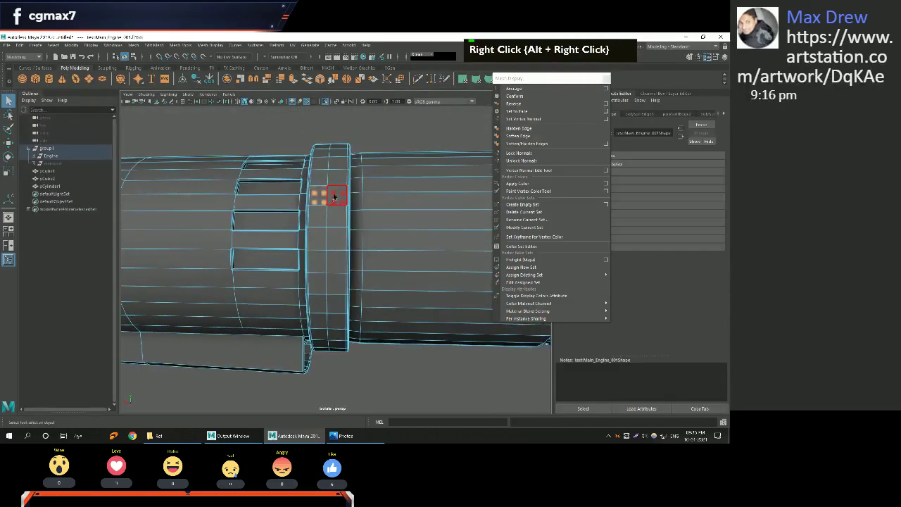
Select the face ring around the collar, convert to a loop and grow the selection.
{"action": "double_click", "coordinate": [329, 200]}
{"action": "middle_click", "coordinate": [341, 240]}
{"action": "right_click", "coordinate": [321, 215]}
{"action": "key", "text": "ctrl+F11"}
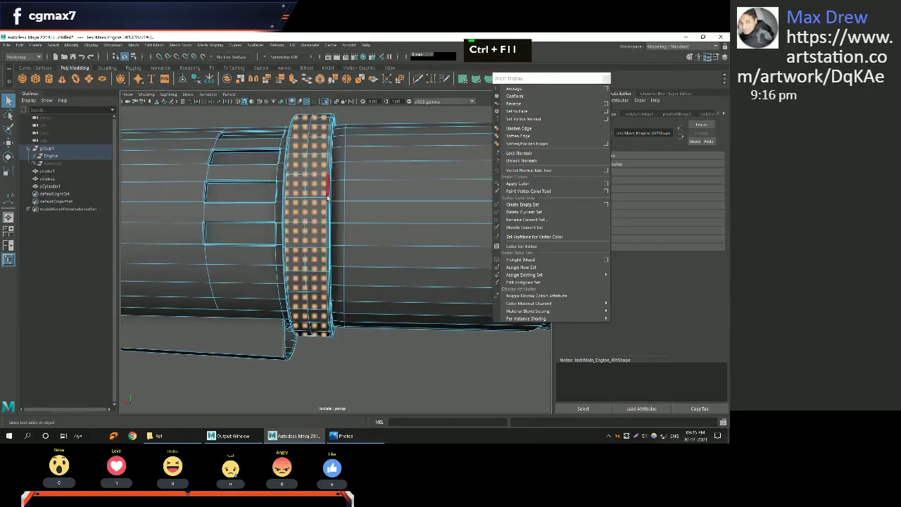
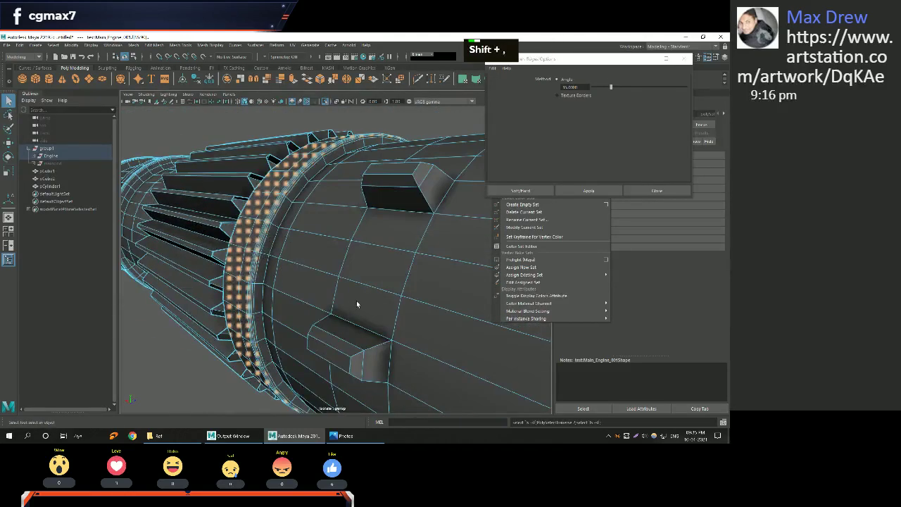
{"action": "key", "text": "shift+."}
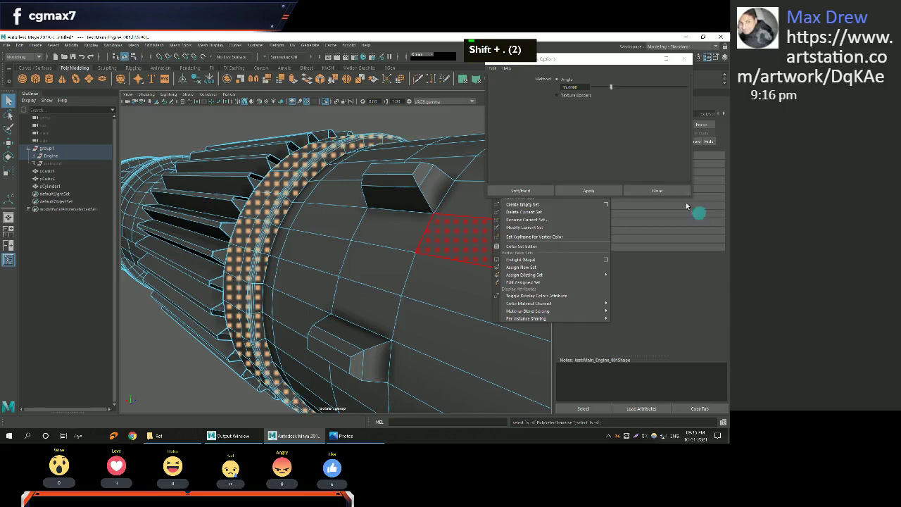
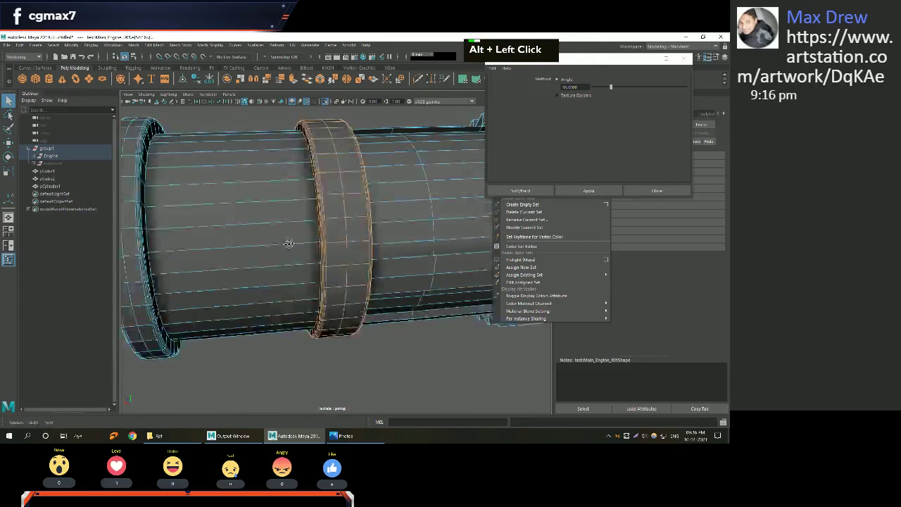
Pick the raised collar band faces, convert to loop and grow the selection twice.
{"action": "middle_click", "coordinate": [178, 197]}
{"action": "right_click", "coordinate": [318, 237]}
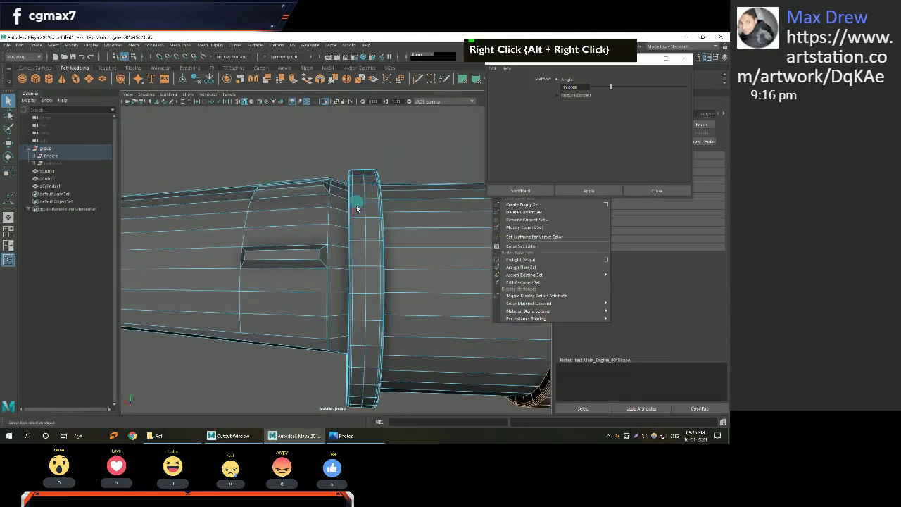
{"action": "double_click", "coordinate": [370, 213]}
{"action": "key", "text": "ctrl+F11"}
{"action": "key", "text": "shift+."}
{"action": "key", "text": "shift+."}
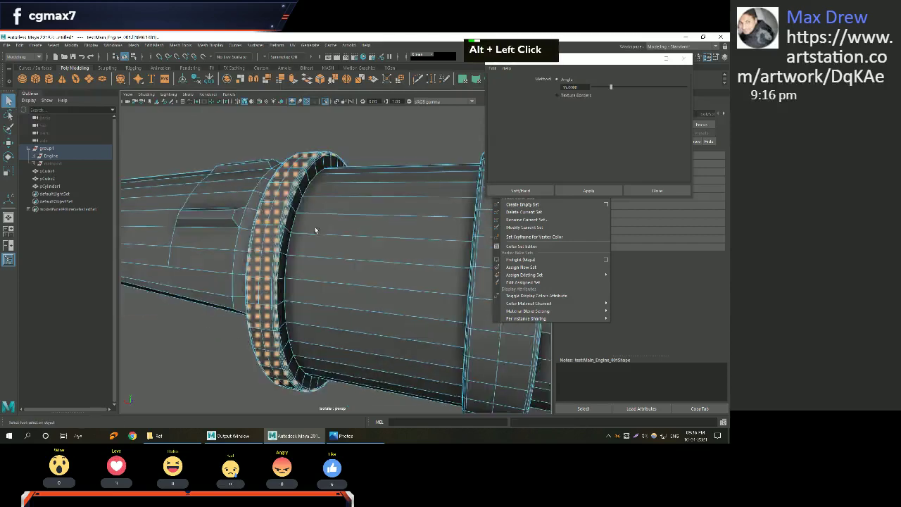
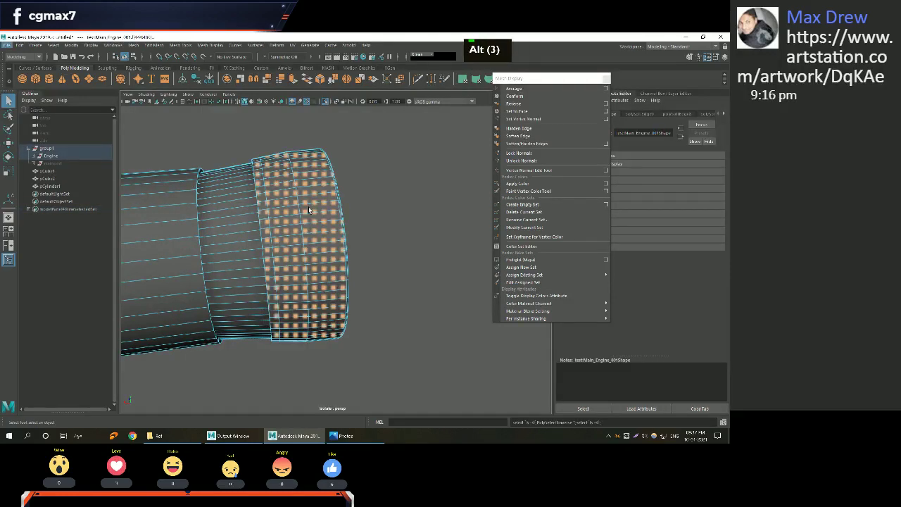
Shrink the selection back, then add the body ring faces to it.
{"action": "key", "text": "shift+,"}
{"action": "key", "text": "shift+,"}
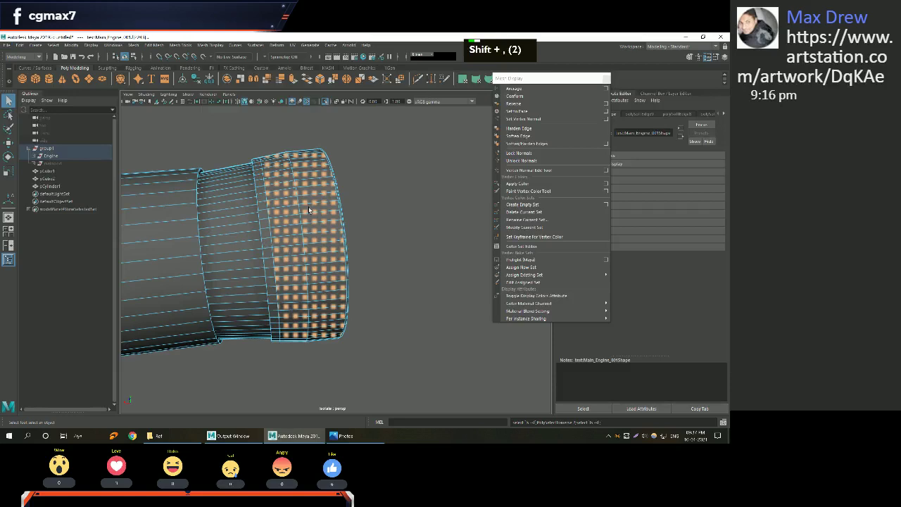
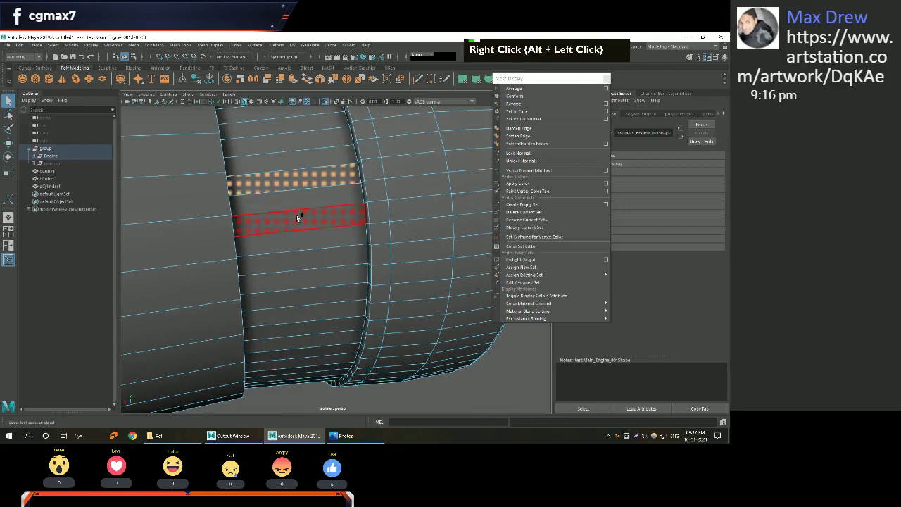
{"action": "left_click", "coordinate": [299, 203]}
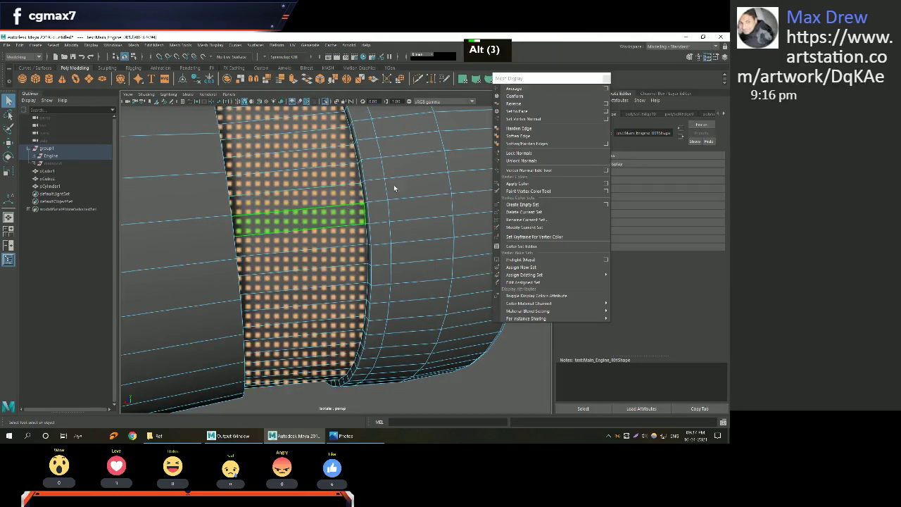
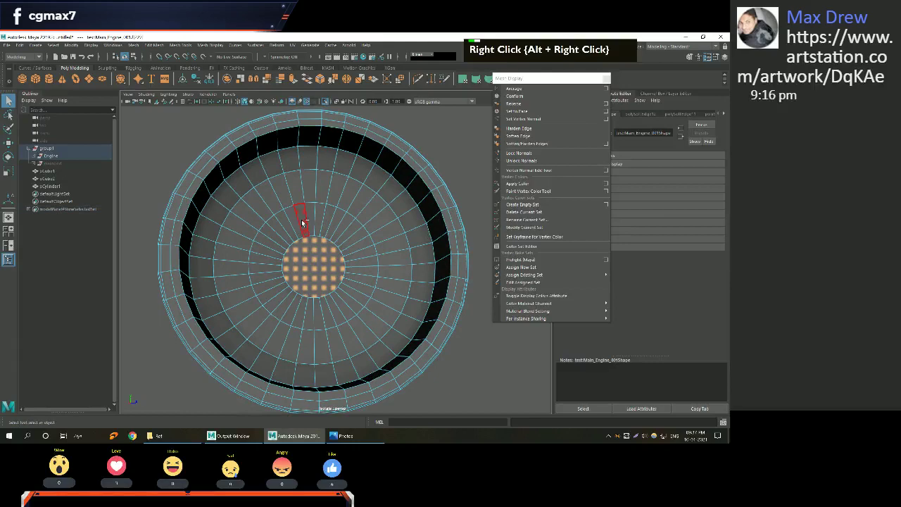
Grow the face selection across the engine's end cap.
{"action": "key", "text": "shift+."}
{"action": "key", "text": "shift+."}
{"action": "key", "text": "shift+."}
{"action": "key", "text": "shift+."}
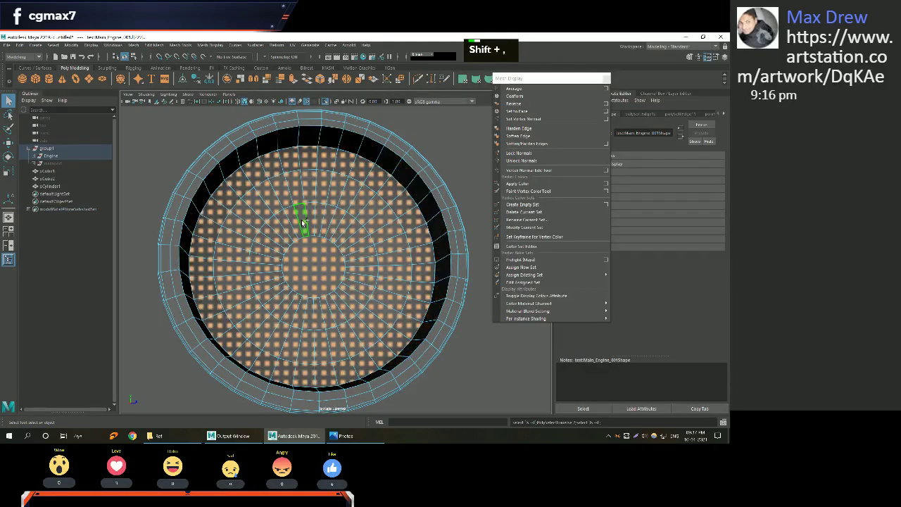
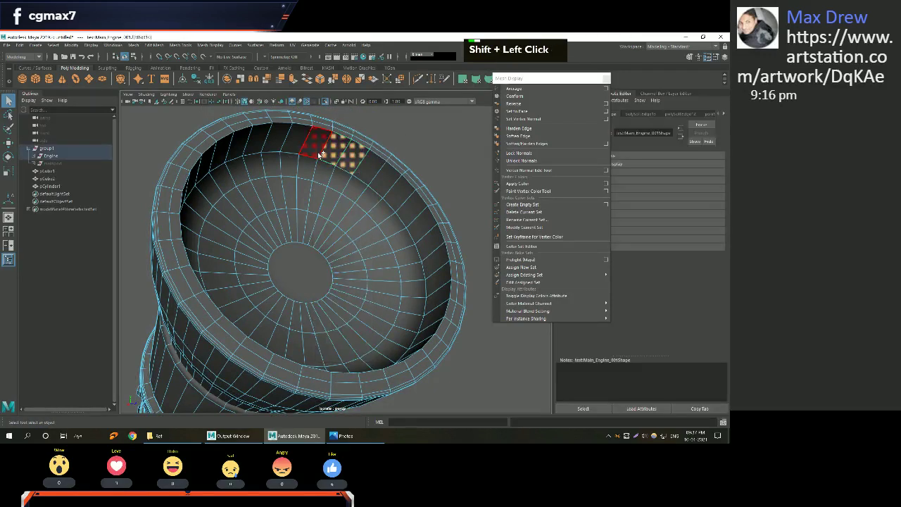
Grow the selection over the nozzle's interior faces and inner disc.
{"action": "key", "text": "shift+."}
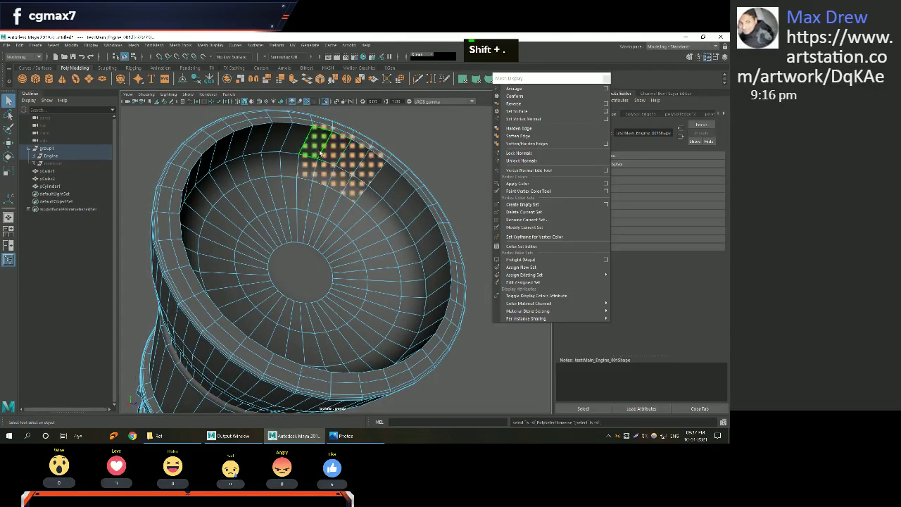
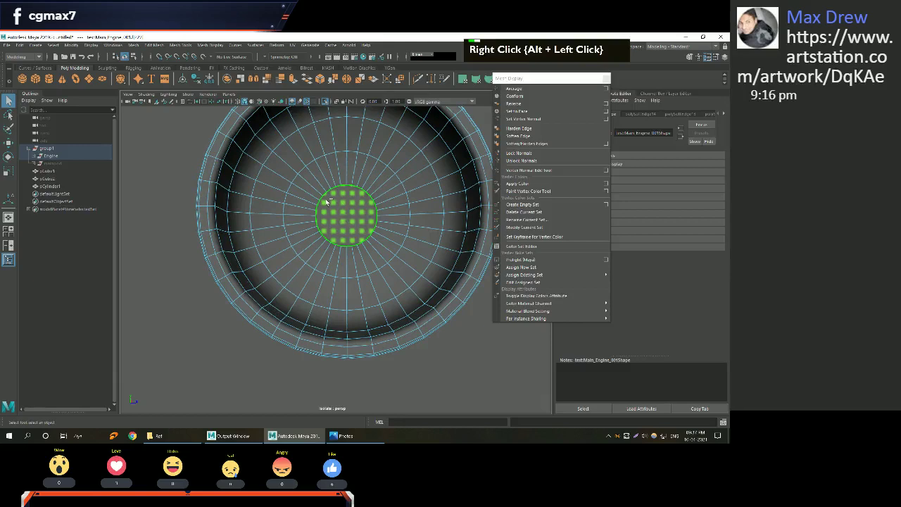
{"action": "key", "text": "shift+."}
{"action": "key", "text": "shift+."}
{"action": "key", "text": "shift+."}
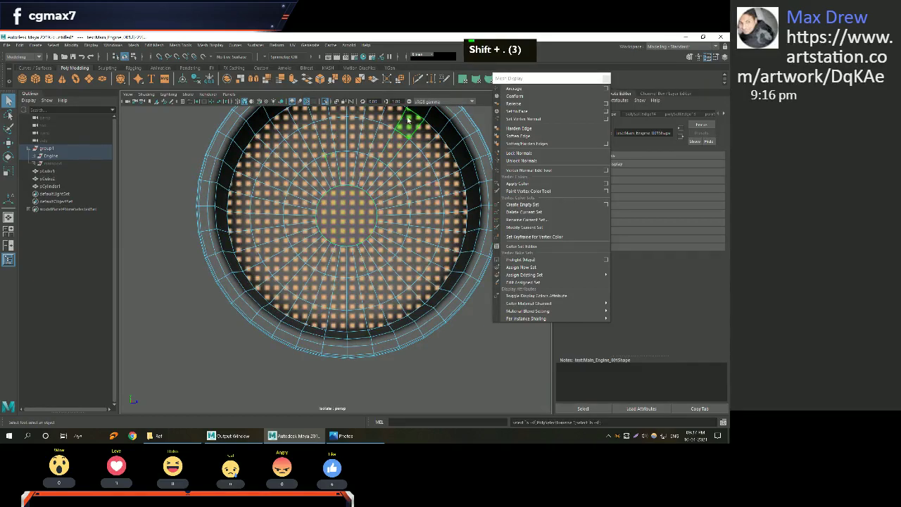
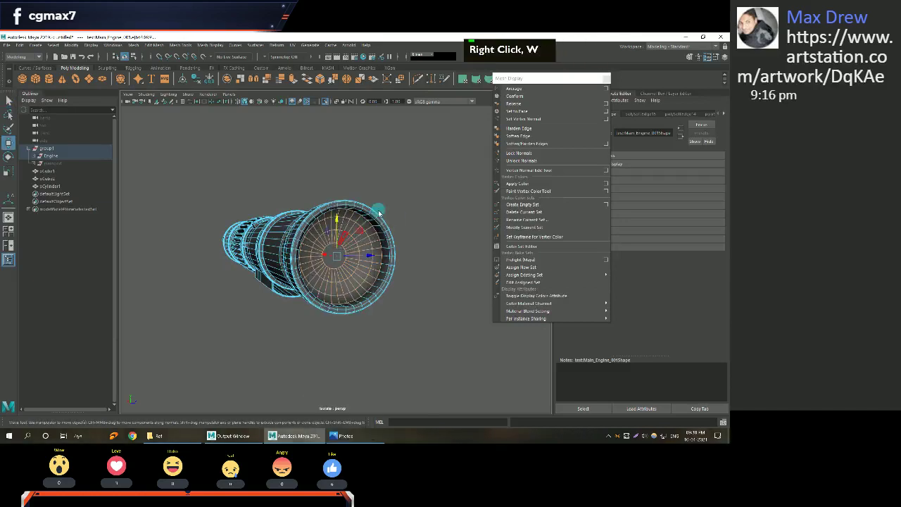
Clear the selection and inspect the shaded engine section before shaping the exhaust.
{"action": "scroll", "scroll_direction": "down", "scroll_amount": 3}
{"action": "left_click", "coordinate": [269, 204]}
{"action": "middle_click", "coordinate": [273, 201]}
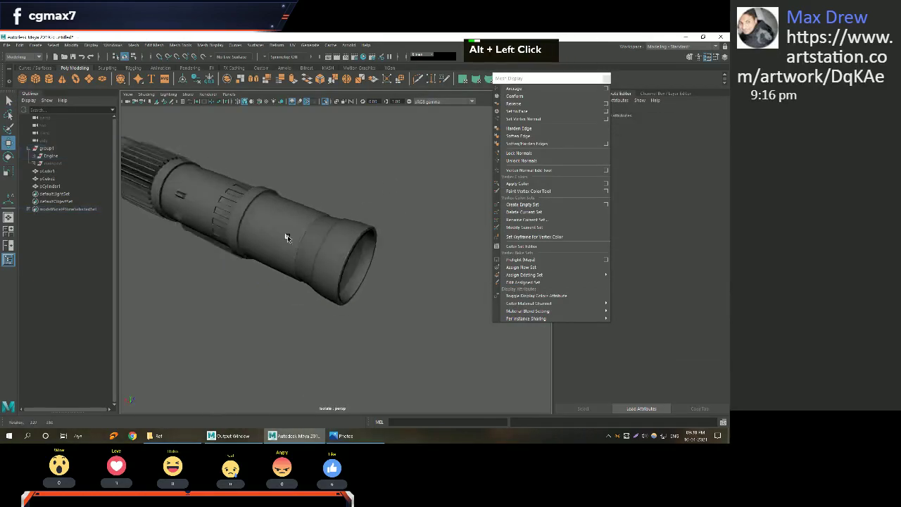
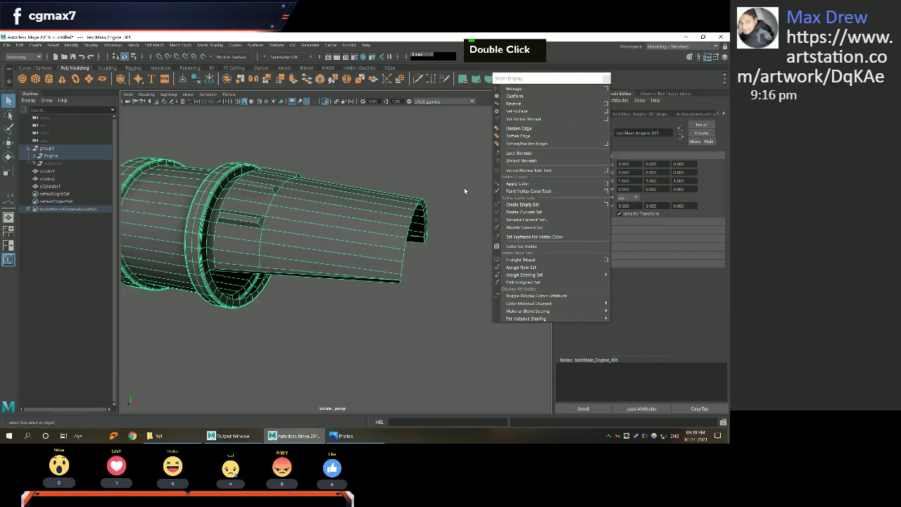
{"action": "middle_click", "coordinate": [281, 203]}
{"action": "left_click", "coordinate": [226, 227]}
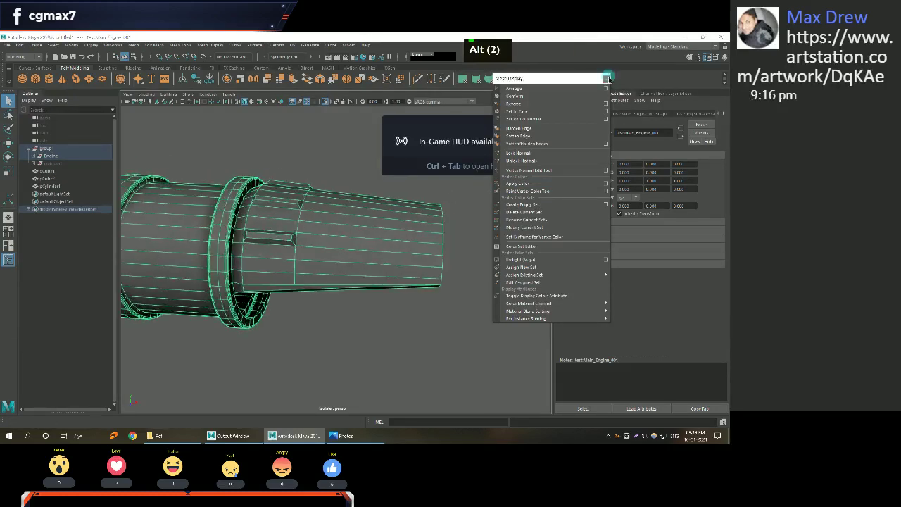
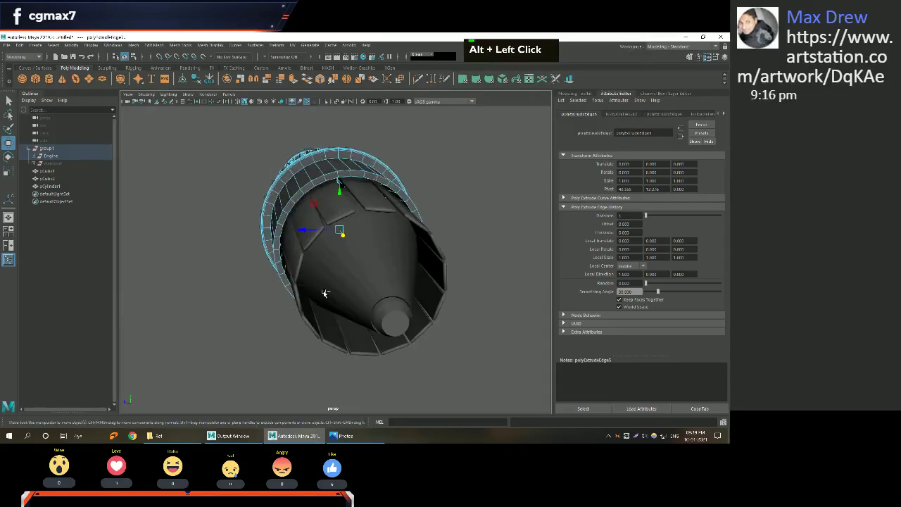
Switch the viewport to the four-view layout to check the nozzle strip.
{"action": "left_click", "coordinate": [294, 295]}
{"action": "key", "text": "space"}
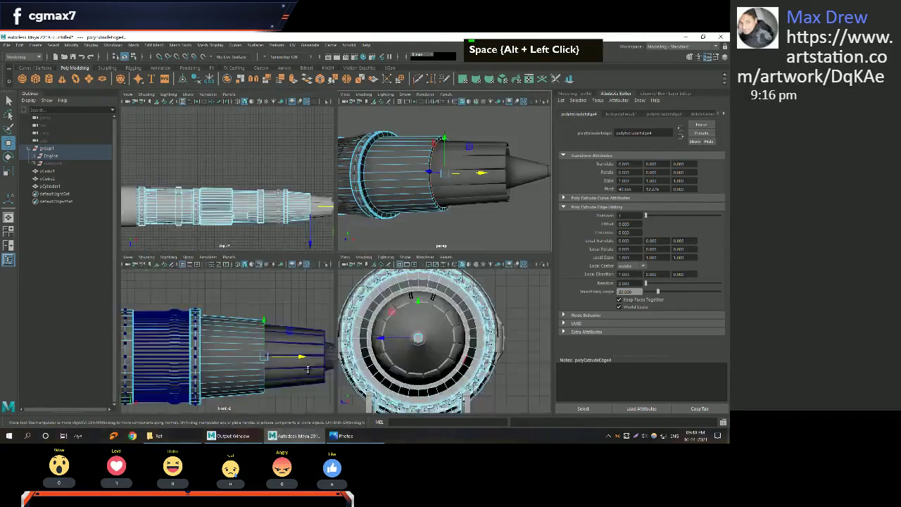
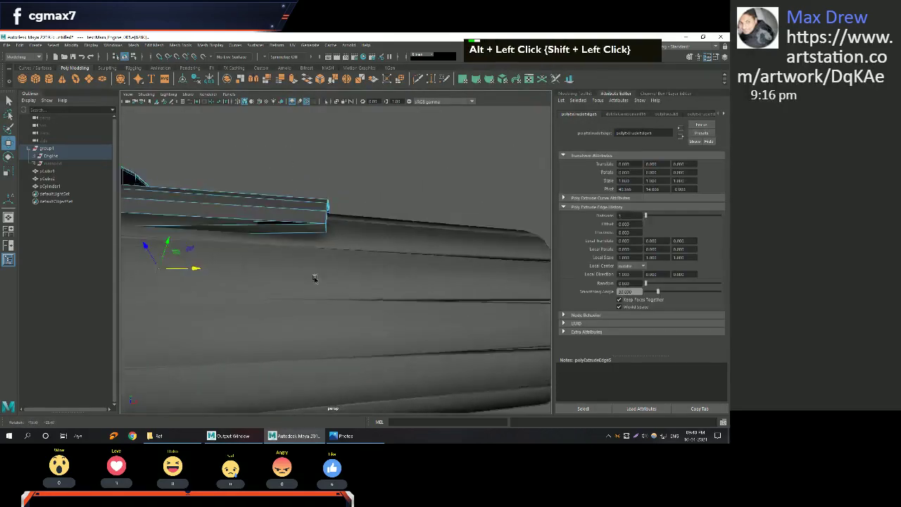
Pick the extruded edge on the nozzle rim to stretch the plate.
{"action": "middle_click", "coordinate": [275, 318]}
{"action": "left_click", "coordinate": [314, 282]}
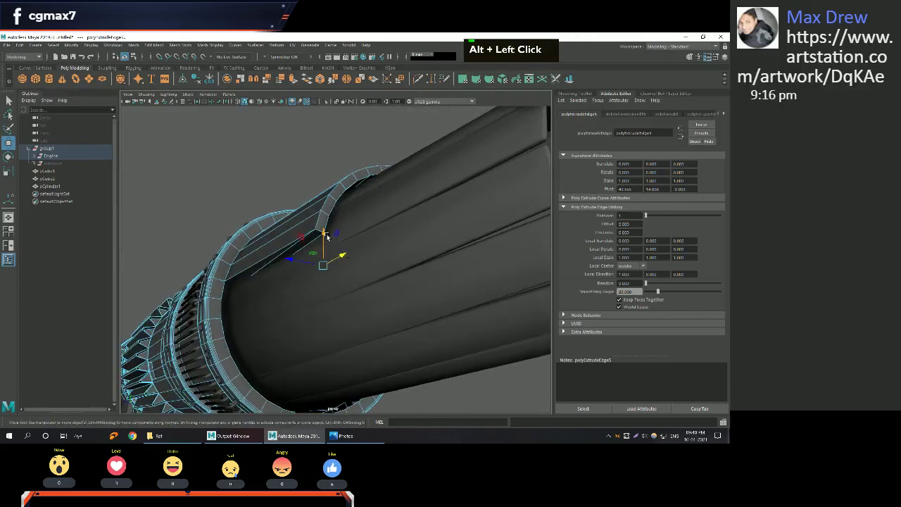
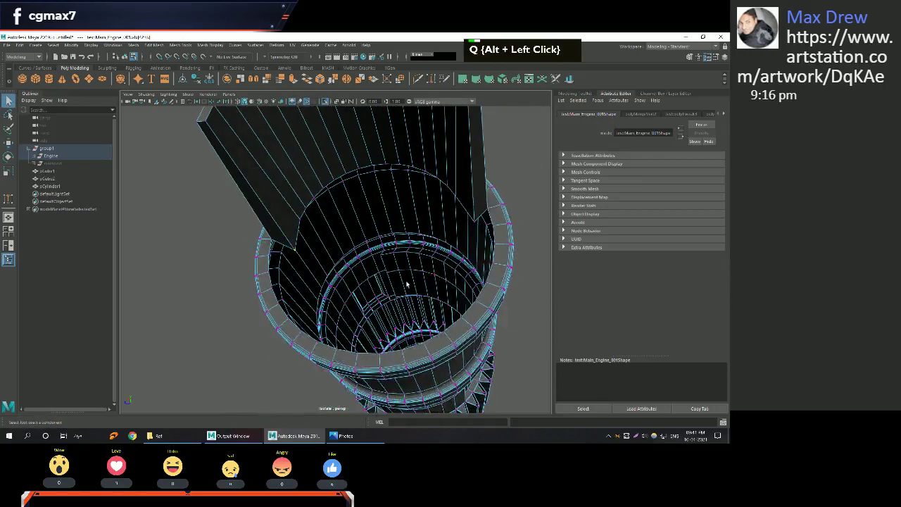
Switch to the Move tool, clear the selection and pick a nozzle rim vertex.
{"action": "key", "text": "w"}
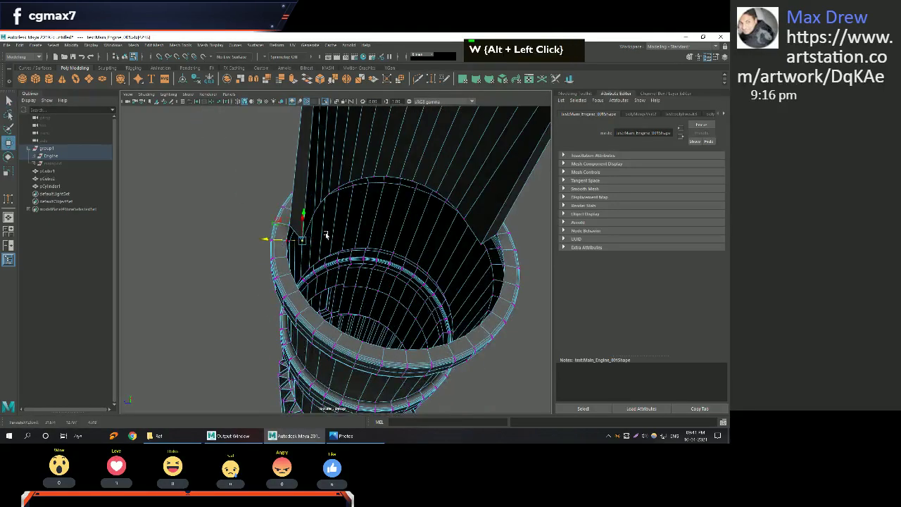
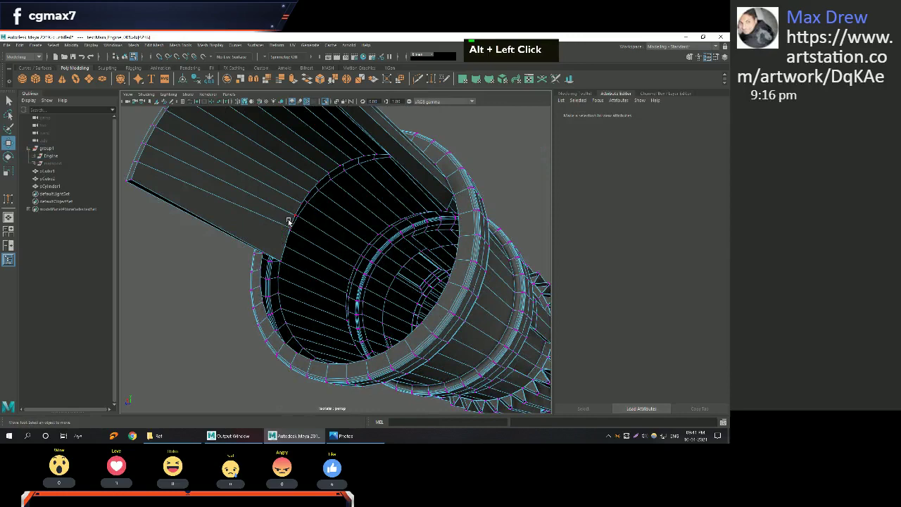
{"action": "left_click", "coordinate": [291, 227]}
{"action": "left_click", "coordinate": [244, 247]}
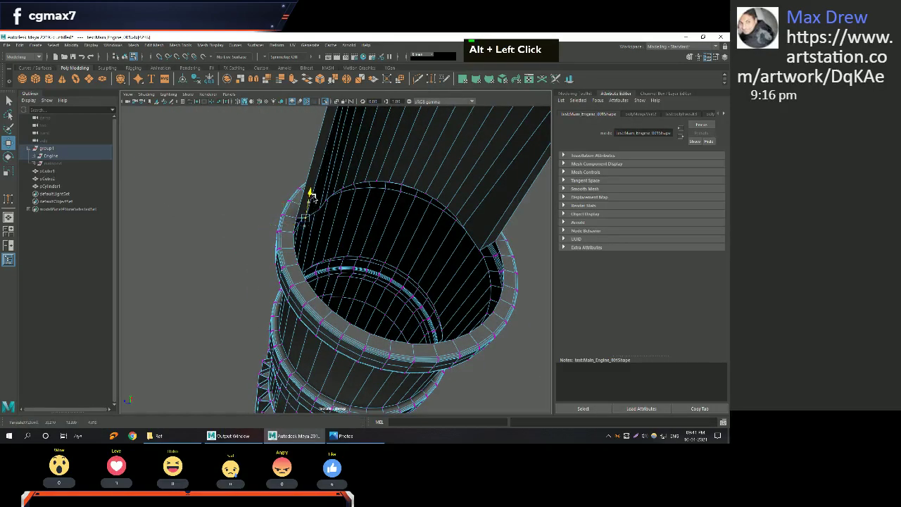
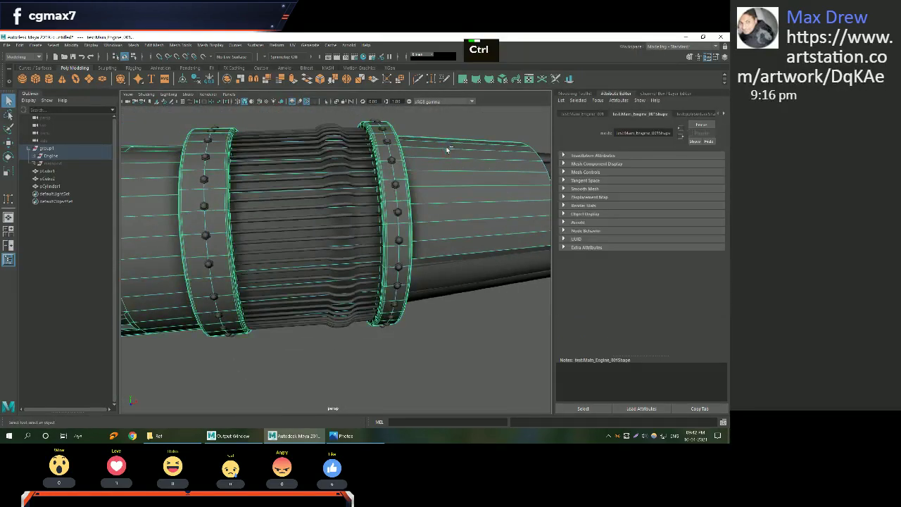
{"action": "scroll", "scroll_direction": "down", "scroll_amount": 3}
Isolate the rear engine body and select faces on its cut end in Face mode.
{"action": "left_click", "coordinate": [398, 295]}
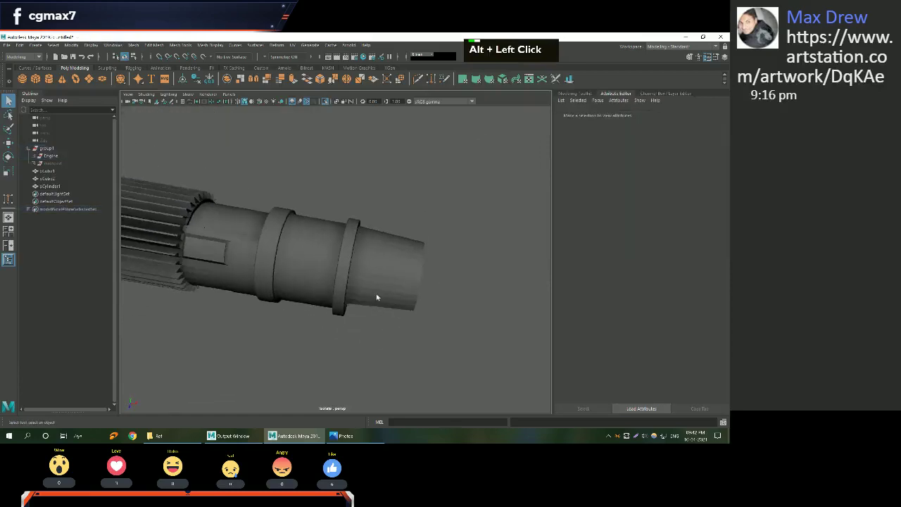
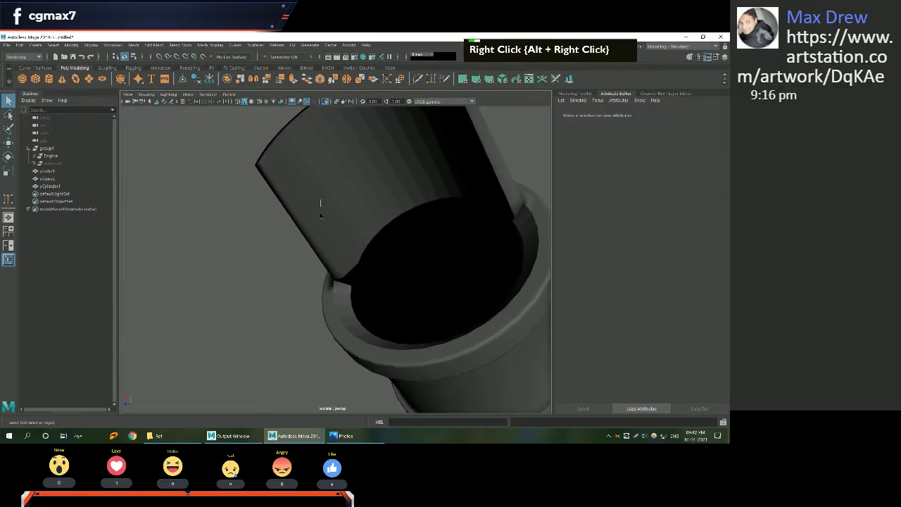
{"action": "left_click", "coordinate": [363, 205]}
{"action": "left_click", "coordinate": [461, 300]}
{"action": "left_click", "coordinate": [440, 280]}
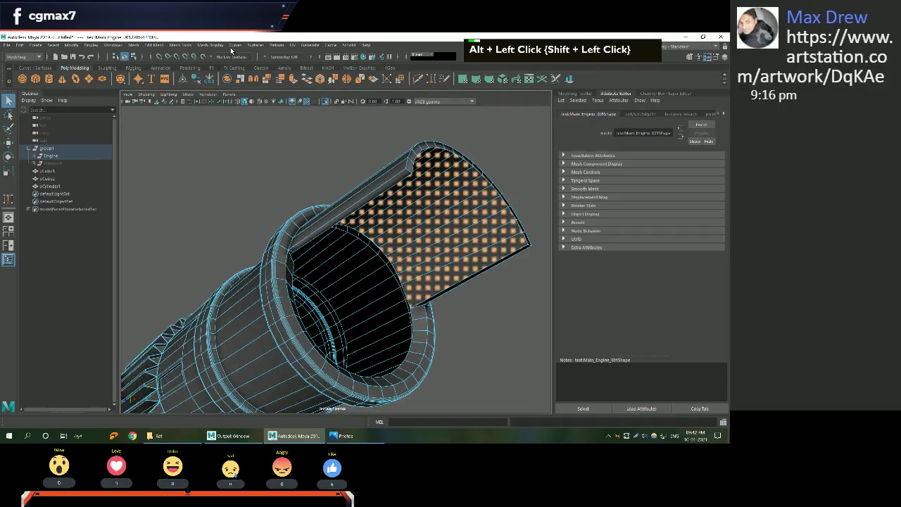
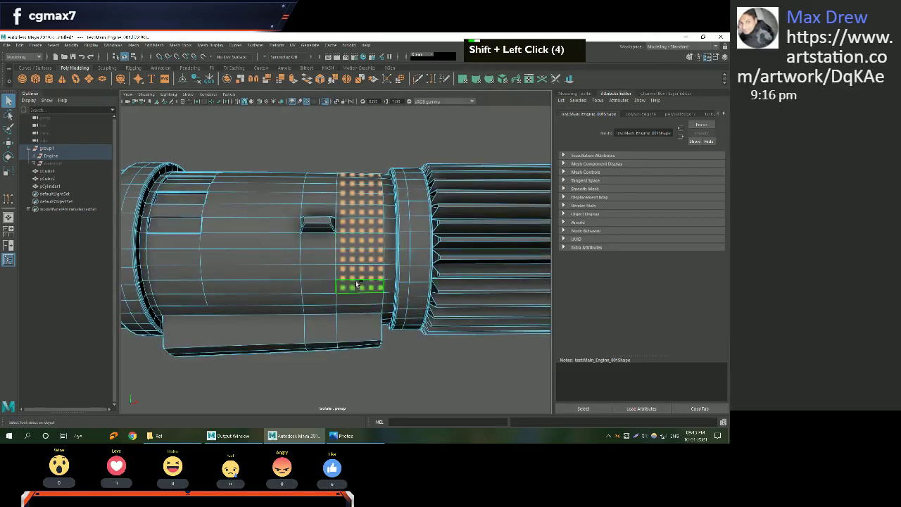
Select the band of faces around the engine's lower box.
{"action": "left_click", "coordinate": [371, 301]}
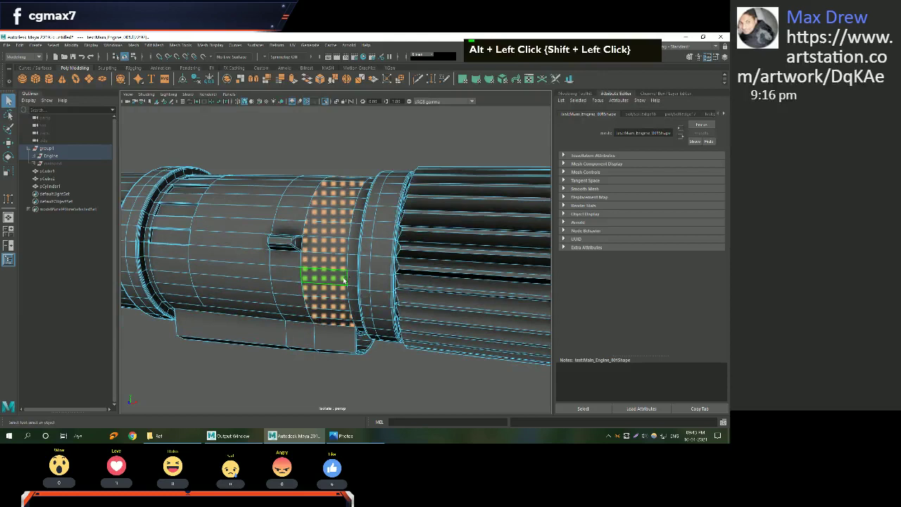
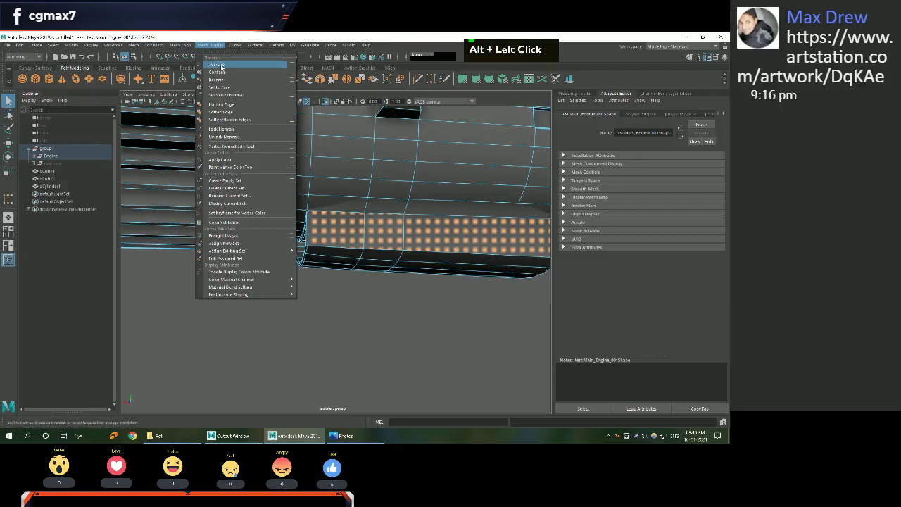
Apply the normals command to the lower box faces, then return to face picking on the shell.
{"action": "double_click", "coordinate": [383, 335]}
{"action": "middle_click", "coordinate": [420, 307]}
{"action": "right_click", "coordinate": [324, 298]}
{"action": "left_click", "coordinate": [328, 312]}
{"action": "right_click", "coordinate": [376, 220]}
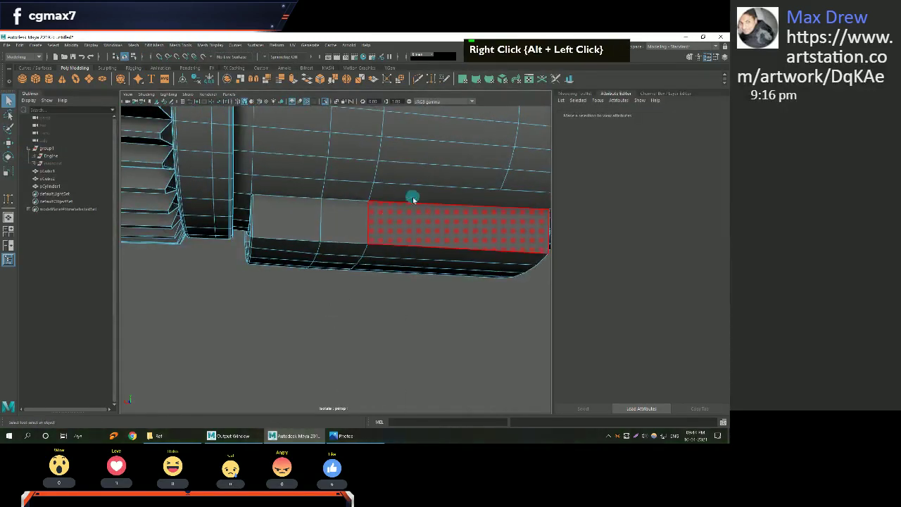
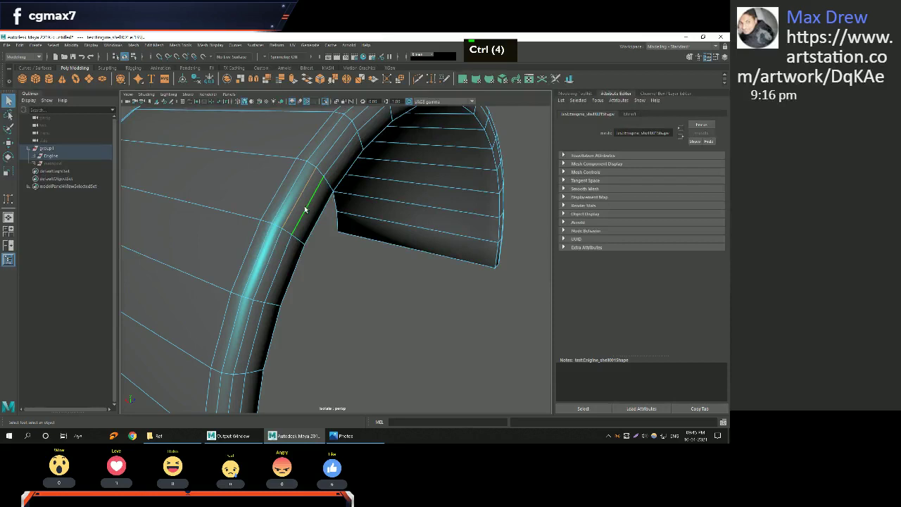
Convert the rim edge to its full loop and grow it into the shell's rim faces.
{"action": "right_click", "coordinate": [311, 208]}
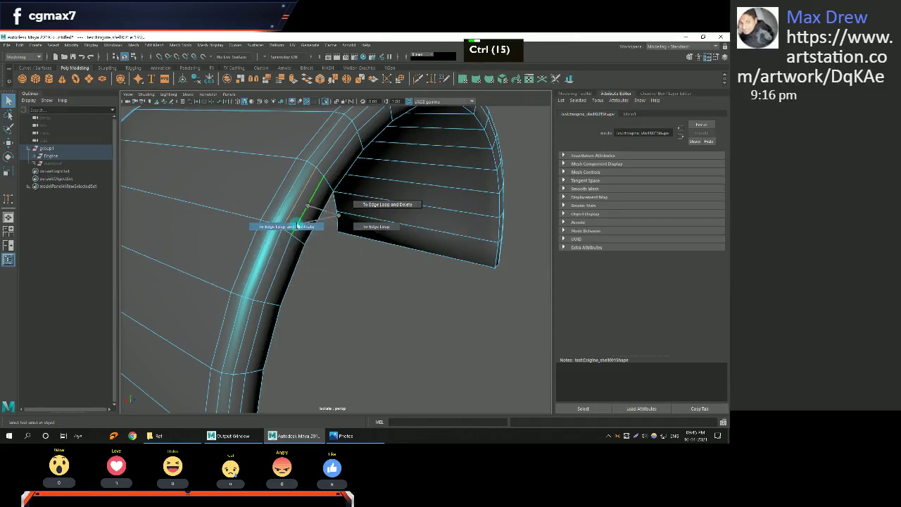
{"action": "key", "text": "ctrl+F11"}
{"action": "key", "text": "shift+."}
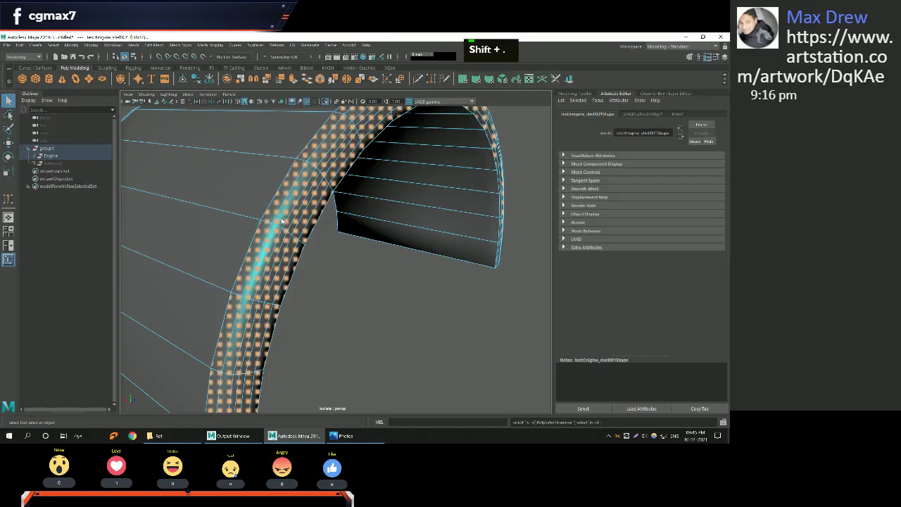
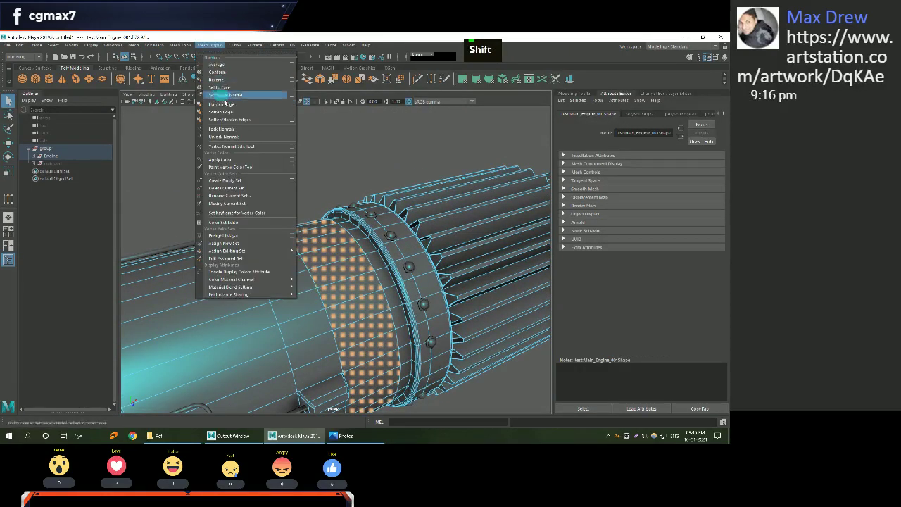
Apply a soften-edge normal angle from the Mesh Display option box to the perforated ring faces, then clear the selection.
{"action": "double_click", "coordinate": [219, 55]}
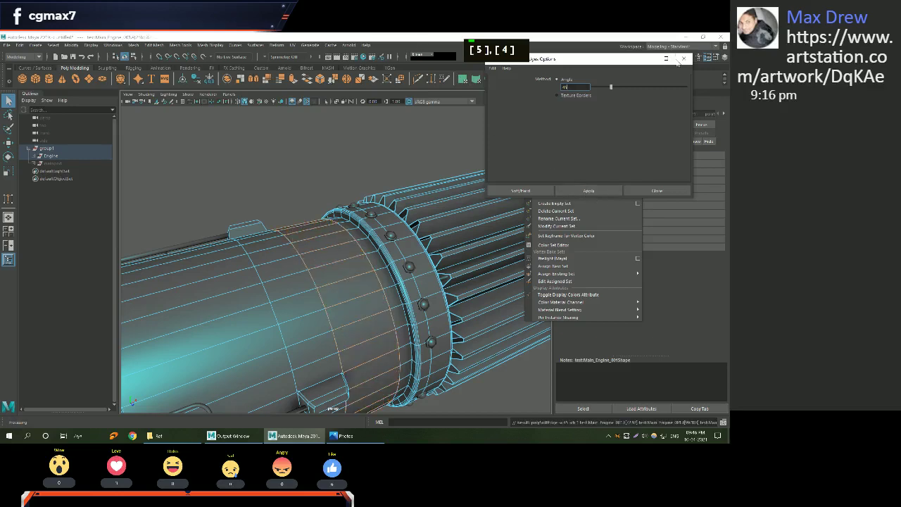
{"action": "double_click", "coordinate": [635, 85]}
{"action": "double_click", "coordinate": [365, 145]}
{"action": "scroll", "scroll_direction": "down", "scroll_amount": 3}
{"action": "left_click", "coordinate": [307, 183]}
{"action": "right_click", "coordinate": [366, 226]}
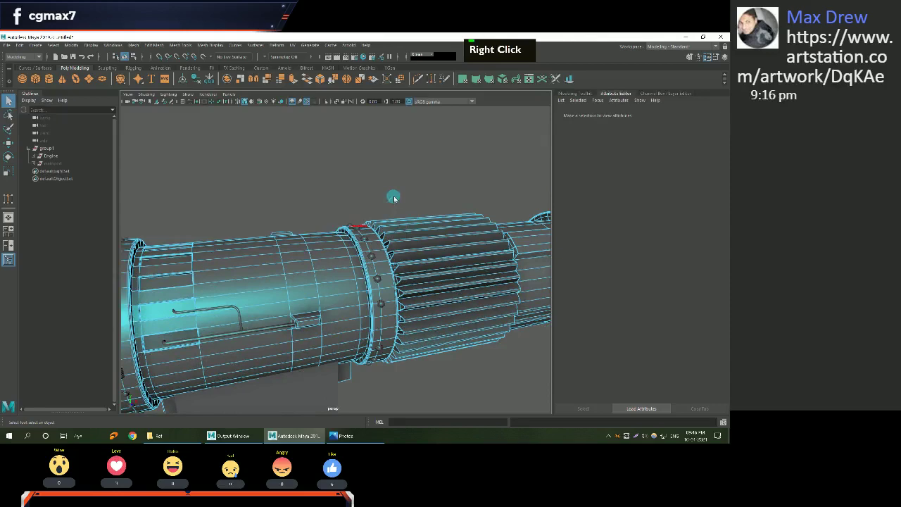
{"action": "scroll", "scroll_direction": "up", "scroll_amount": 3}
{"action": "middle_click", "coordinate": [354, 209]}
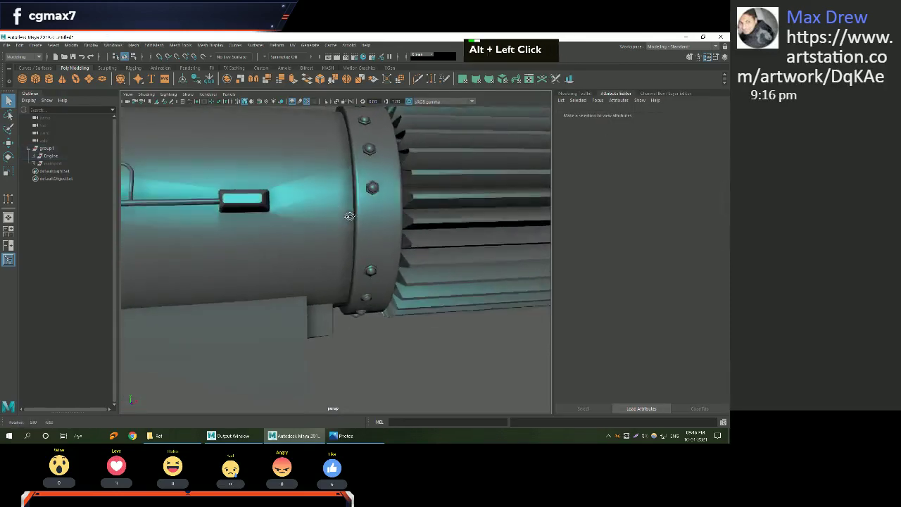
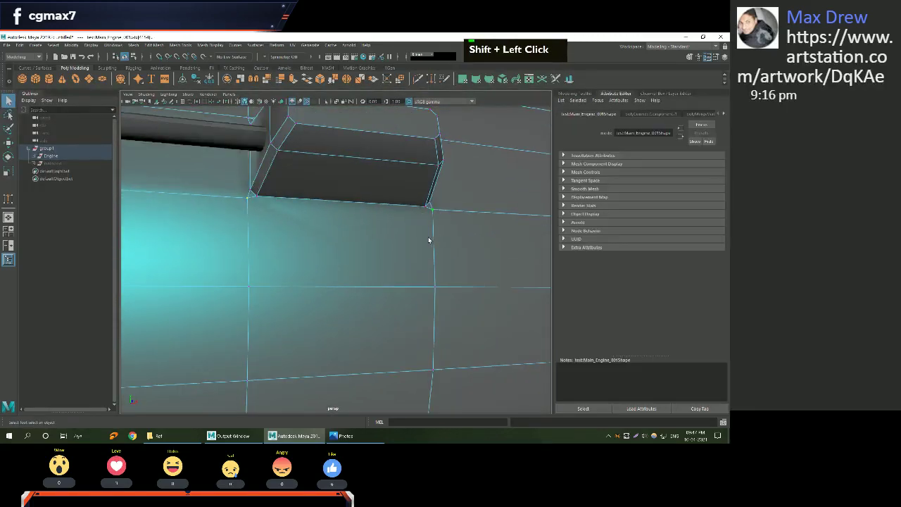
Switch the bracket to vertex mode and pick corner and base vertices, then clear the selection.
{"action": "scroll", "scroll_direction": "down", "scroll_amount": 3}
{"action": "left_click", "coordinate": [381, 213]}
{"action": "right_click", "coordinate": [344, 247]}
{"action": "middle_click", "coordinate": [308, 258]}
{"action": "right_click", "coordinate": [316, 234]}
{"action": "left_click", "coordinate": [326, 256]}
{"action": "right_click", "coordinate": [297, 238]}
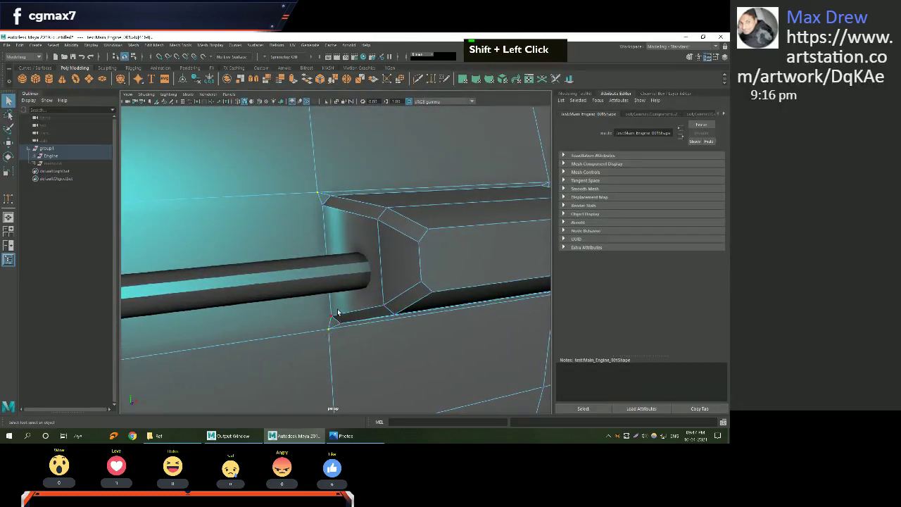
{"action": "left_click", "coordinate": [418, 286]}
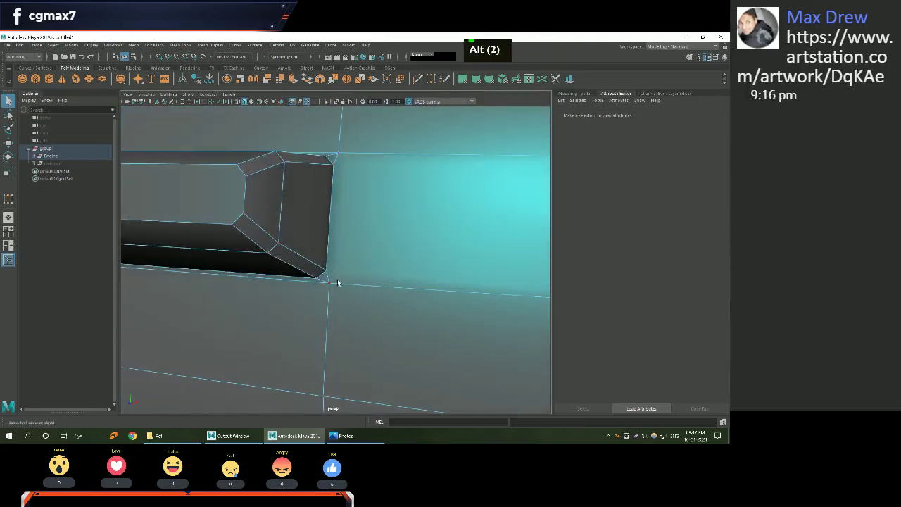
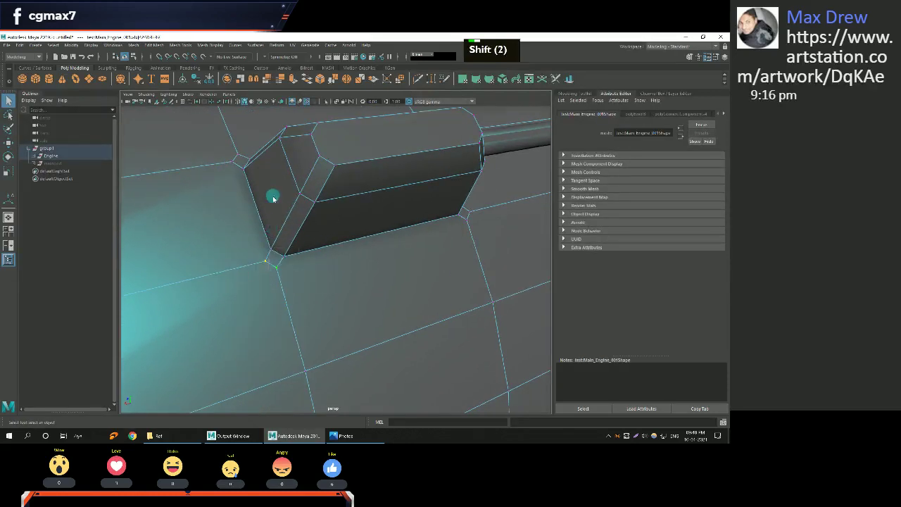
Frame the engine core and enter vertex mode on the ribbed casing, repeating the last edit with G.
{"action": "middle_click", "coordinate": [290, 270]}
{"action": "right_click", "coordinate": [259, 270]}
{"action": "left_click", "coordinate": [436, 203]}
{"action": "scroll", "scroll_direction": "down", "scroll_amount": 3}
{"action": "left_click", "coordinate": [286, 222]}
{"action": "middle_click", "coordinate": [403, 303]}
{"action": "right_click", "coordinate": [314, 285]}
{"action": "left_click", "coordinate": [390, 389]}
{"action": "key", "text": "g"}
{"action": "middle_click", "coordinate": [400, 274]}
{"action": "left_click", "coordinate": [382, 249]}
{"action": "key", "text": "g"}
{"action": "middle_click", "coordinate": [367, 276]}
{"action": "middle_click", "coordinate": [347, 314]}
{"action": "right_click", "coordinate": [349, 274]}
Cut across the casing panel between corner vertices, then repeat a second cut to the lower corner.
{"action": "left_click", "coordinate": [331, 311]}
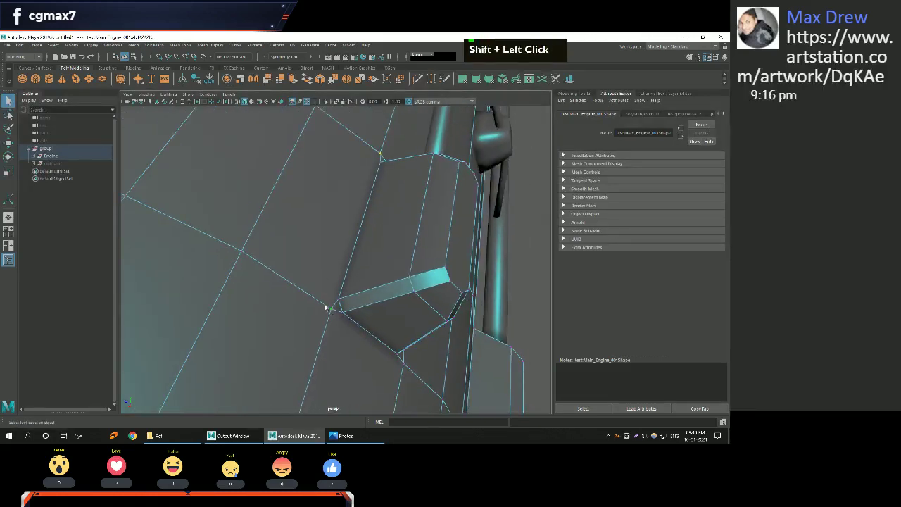
{"action": "right_click", "coordinate": [326, 305]}
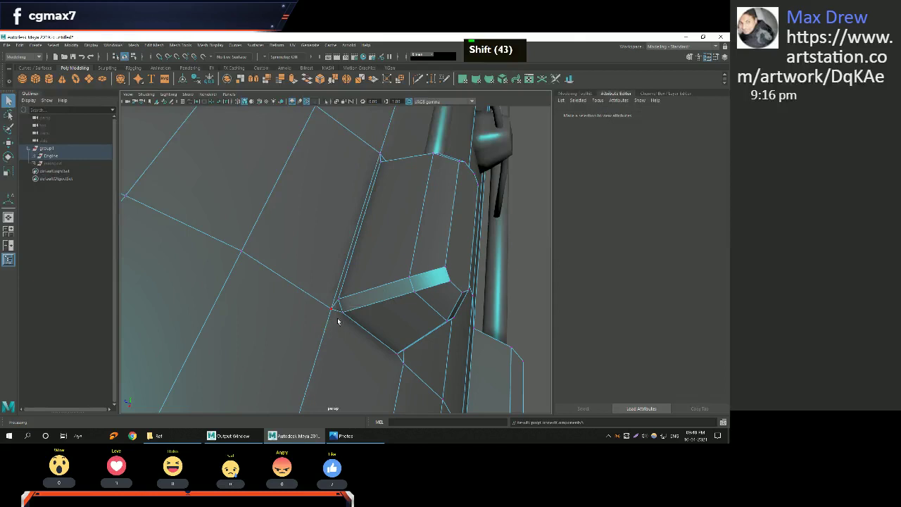
{"action": "middle_click", "coordinate": [373, 290]}
{"action": "middle_click", "coordinate": [304, 299]}
{"action": "scroll", "scroll_direction": "down", "scroll_amount": 3}
{"action": "right_click", "coordinate": [285, 255]}
{"action": "left_click", "coordinate": [292, 283]}
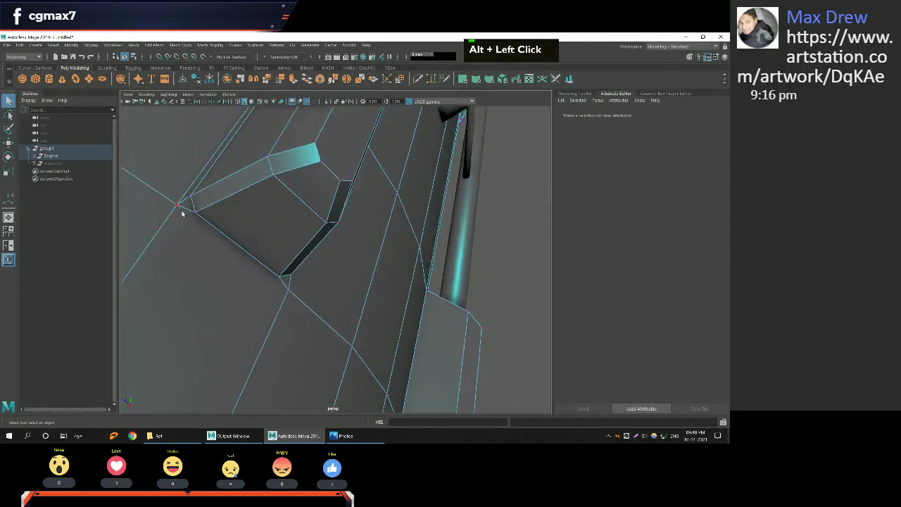
{"action": "left_click", "coordinate": [187, 213]}
{"action": "left_click", "coordinate": [289, 295]}
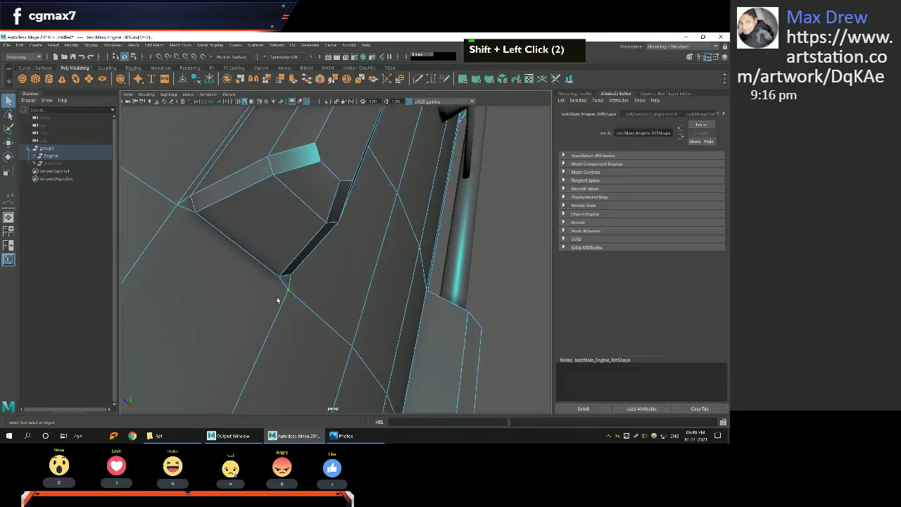
{"action": "key", "text": "g"}
{"action": "left_click", "coordinate": [357, 288]}
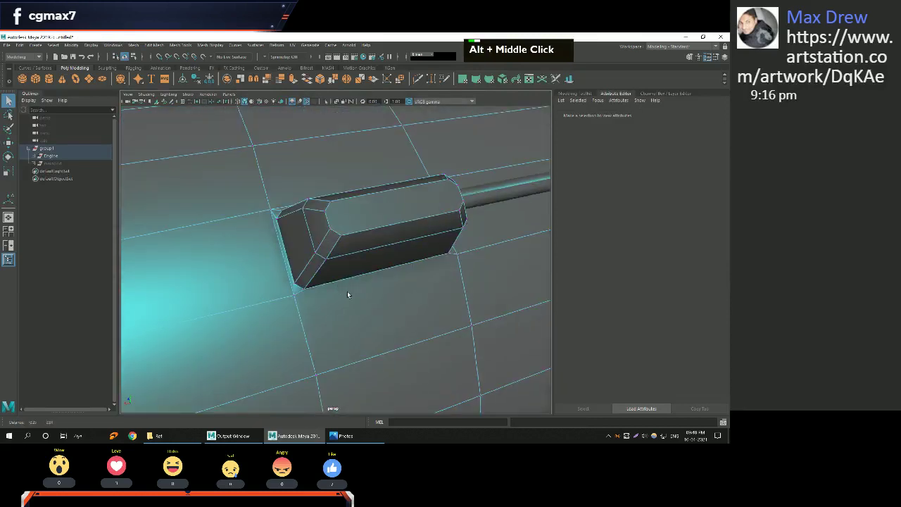
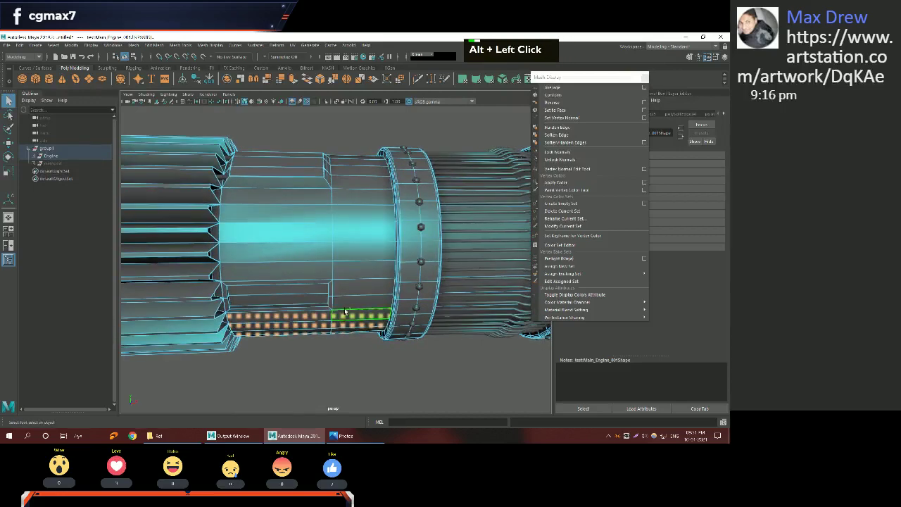
Select a first block of vertices across the casing's smooth middle section.
{"action": "left_click", "coordinate": [353, 304]}
{"action": "left_click", "coordinate": [358, 285]}
{"action": "double_click", "coordinate": [300, 198]}
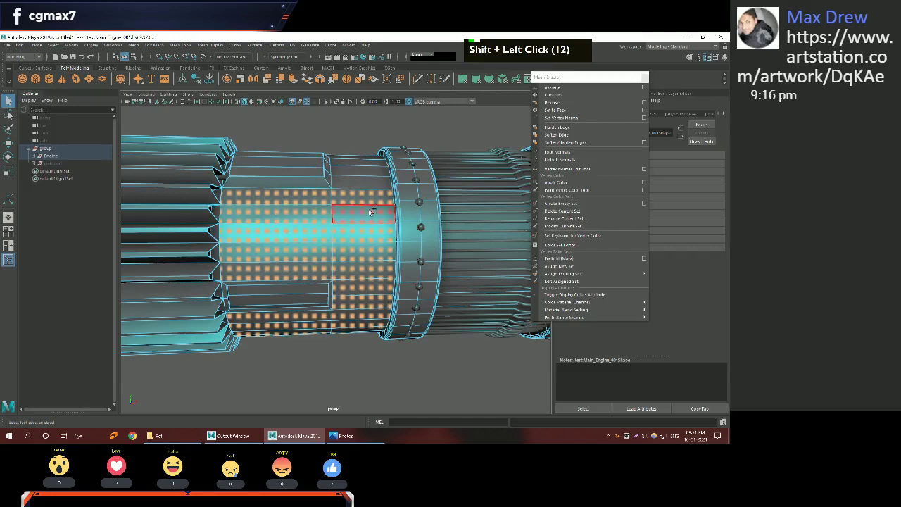
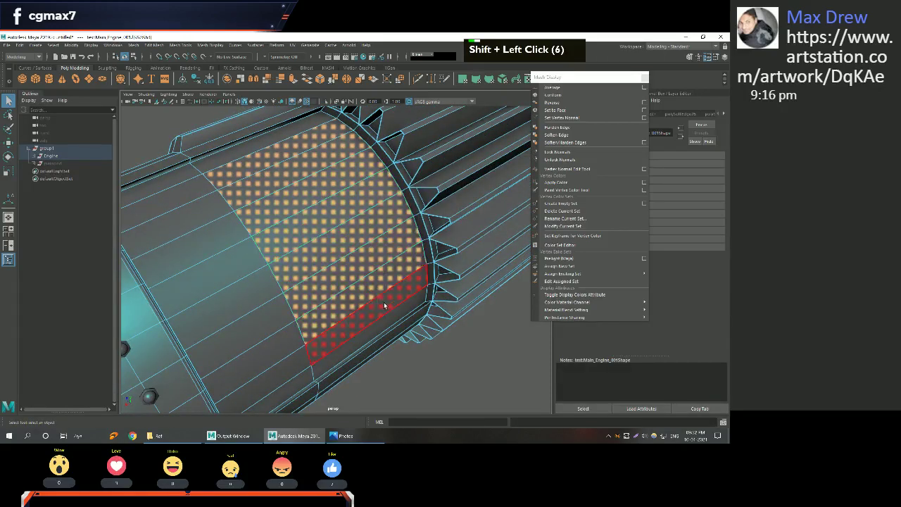
Shift-add the remaining top and lower vertex rows on the middle section, then return to Object mode.
{"action": "left_click", "coordinate": [392, 293]}
{"action": "left_click", "coordinate": [379, 276]}
{"action": "double_click", "coordinate": [371, 311]}
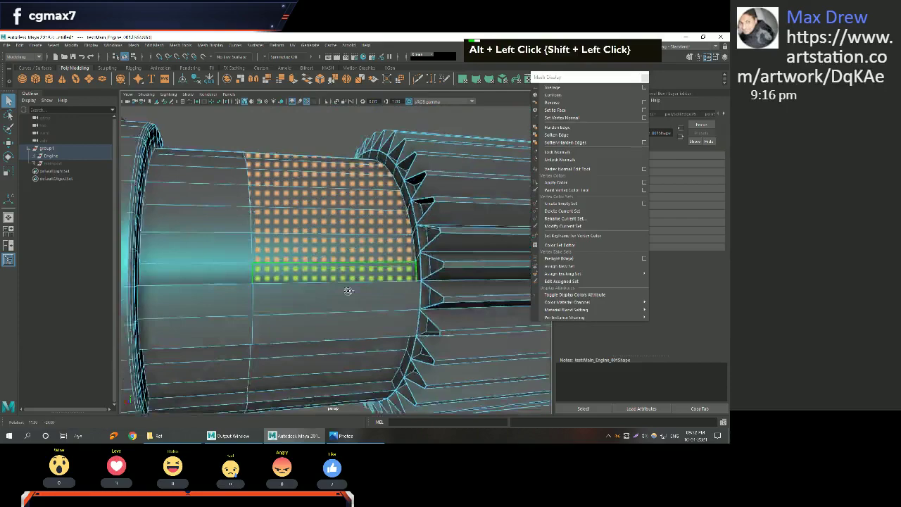
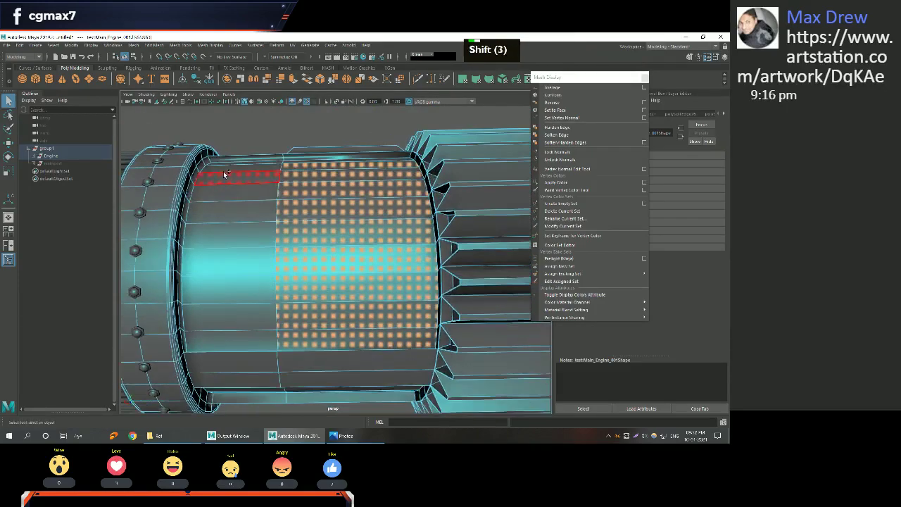
{"action": "left_click", "coordinate": [239, 186]}
{"action": "left_click", "coordinate": [285, 157]}
{"action": "left_click", "coordinate": [232, 161]}
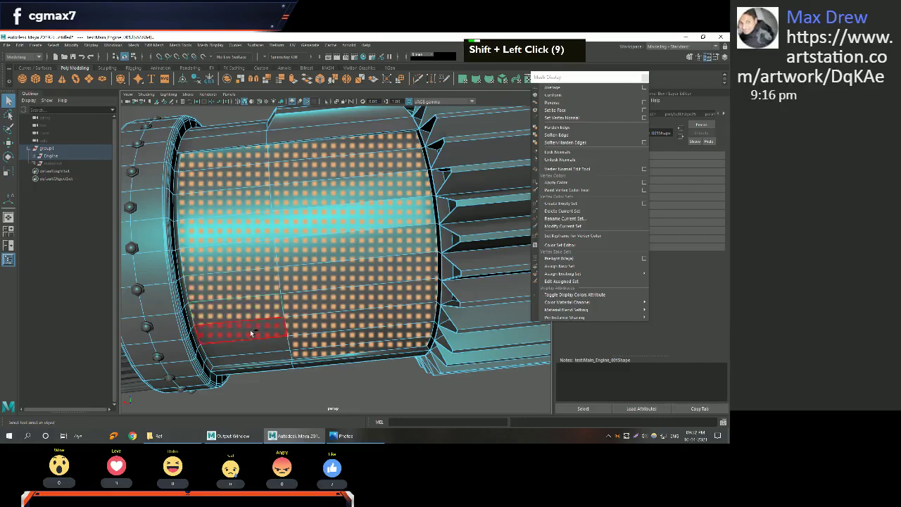
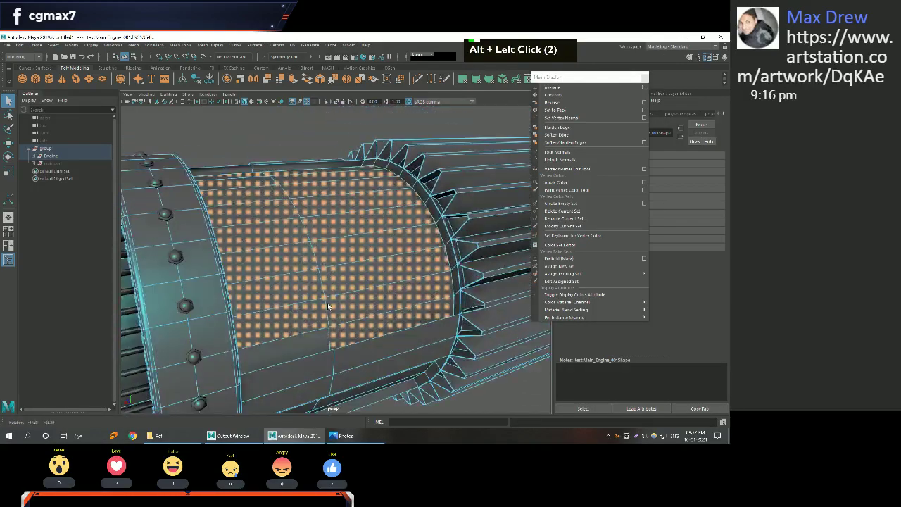
{"action": "left_click", "coordinate": [321, 346]}
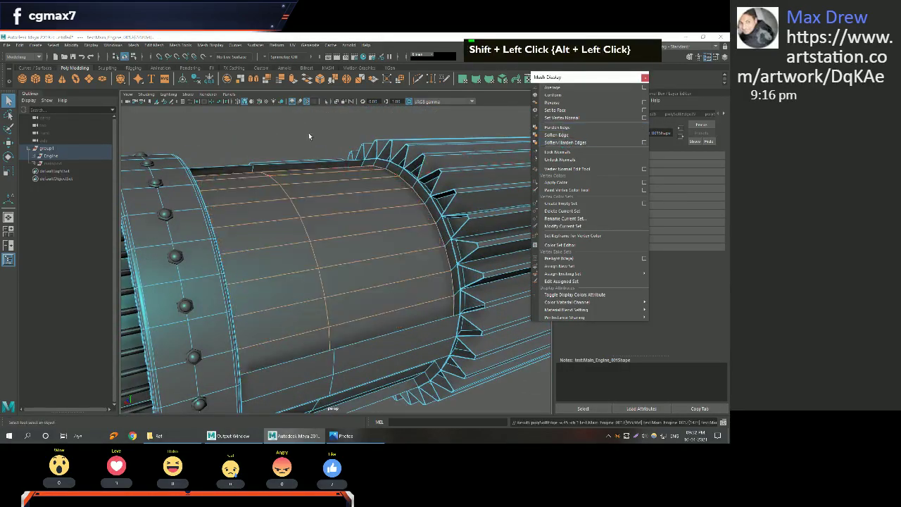
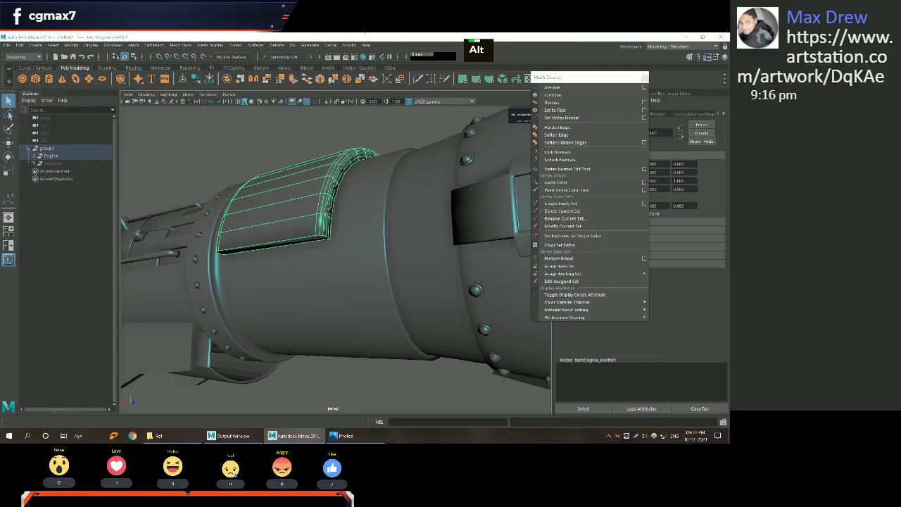
Adjust the cover panel's components so its angled top sits on the casing beside the intake fan.
{"action": "scroll", "scroll_direction": "down", "scroll_amount": 3}
{"action": "scroll", "scroll_direction": "down", "scroll_amount": 3}
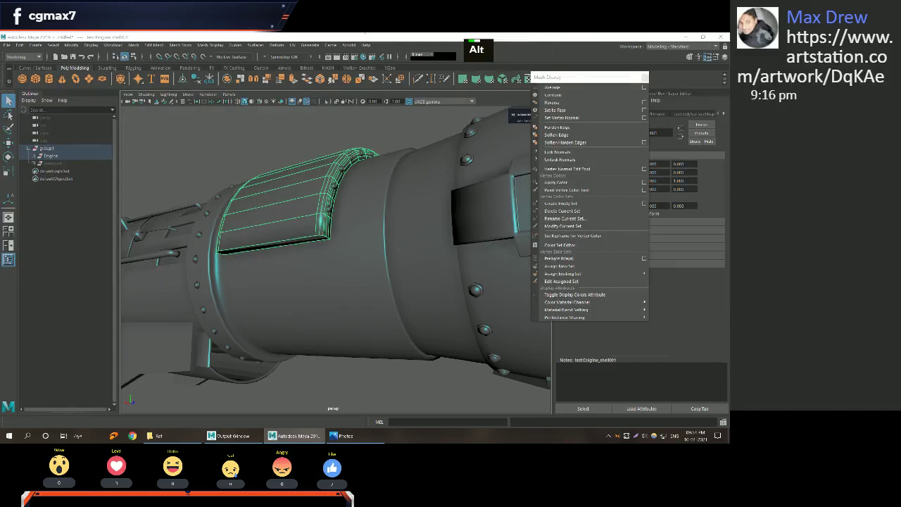
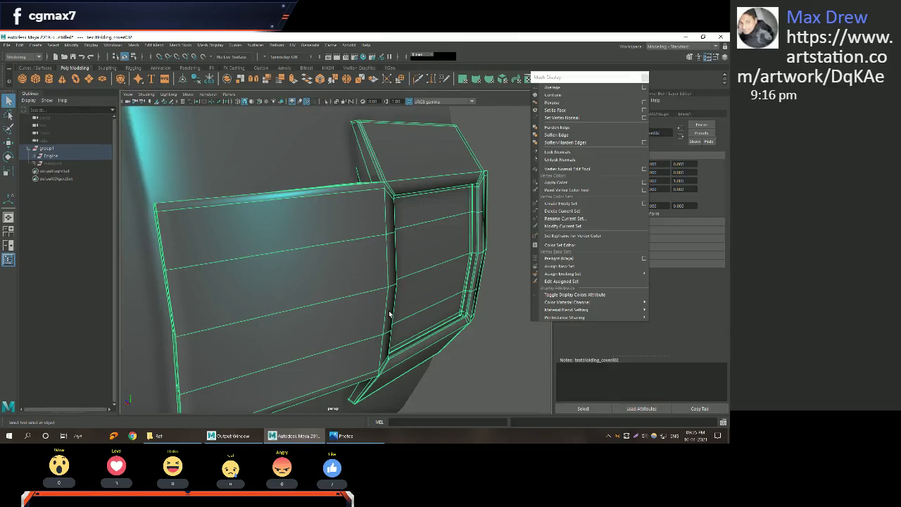
{"action": "left_click", "coordinate": [392, 325]}
{"action": "right_click", "coordinate": [402, 327]}
{"action": "middle_click", "coordinate": [395, 288]}
{"action": "right_click", "coordinate": [367, 304]}
{"action": "left_click", "coordinate": [380, 316]}
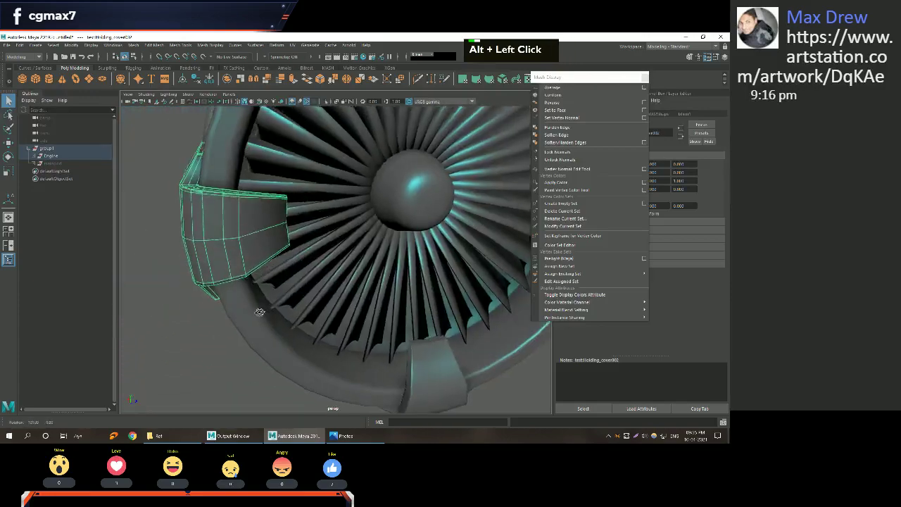
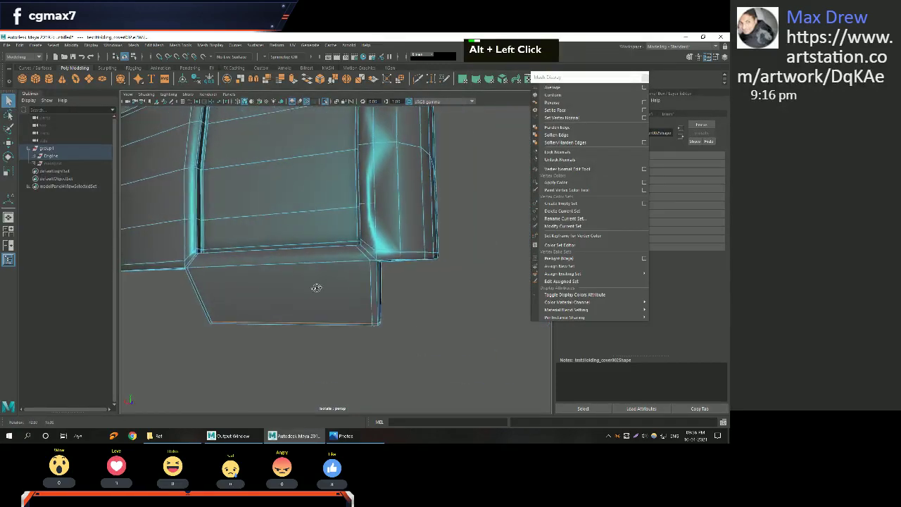
Apply the edit to the housing's selected components with Ctrl+Backspace before working on its edges.
{"action": "key", "text": "ctrl+BackSpace"}
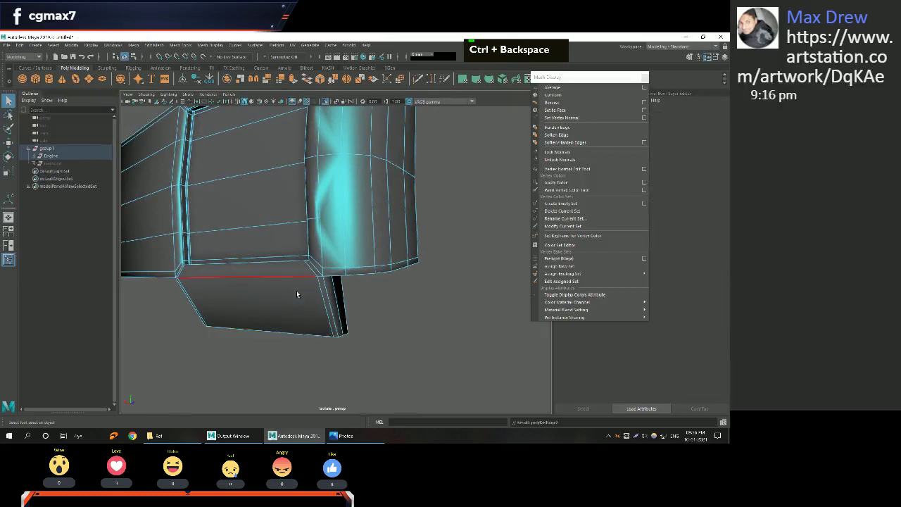
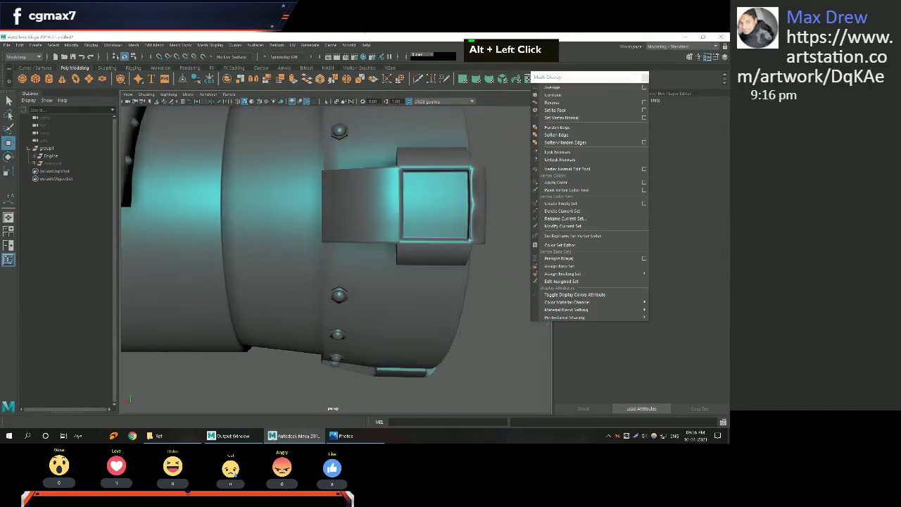
Select the rectangular cover housing and isolate it up close in the viewport.
{"action": "middle_click", "coordinate": [243, 219]}
{"action": "right_click", "coordinate": [240, 221]}
{"action": "left_click", "coordinate": [242, 238]}
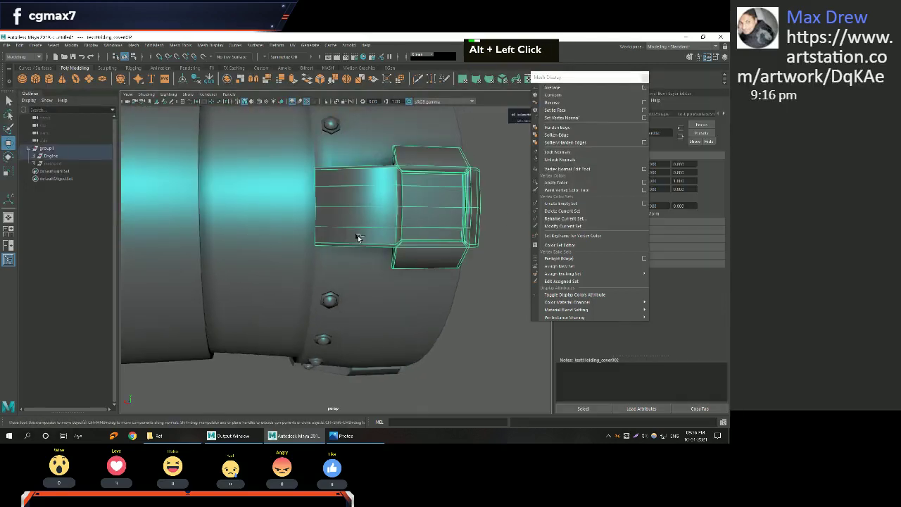
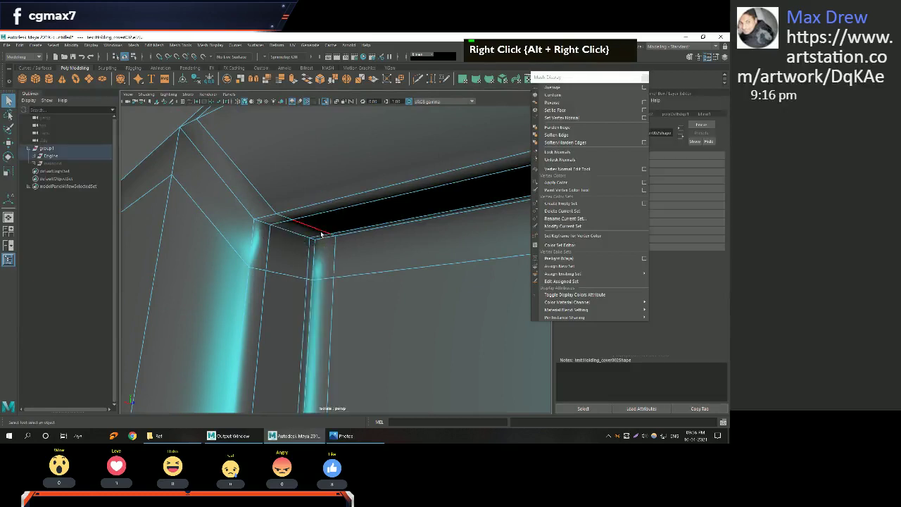
Select the edge loops along the housing's dark gap, rim and inner rim, then apply the edit.
{"action": "double_click", "coordinate": [324, 234]}
{"action": "double_click", "coordinate": [324, 237]}
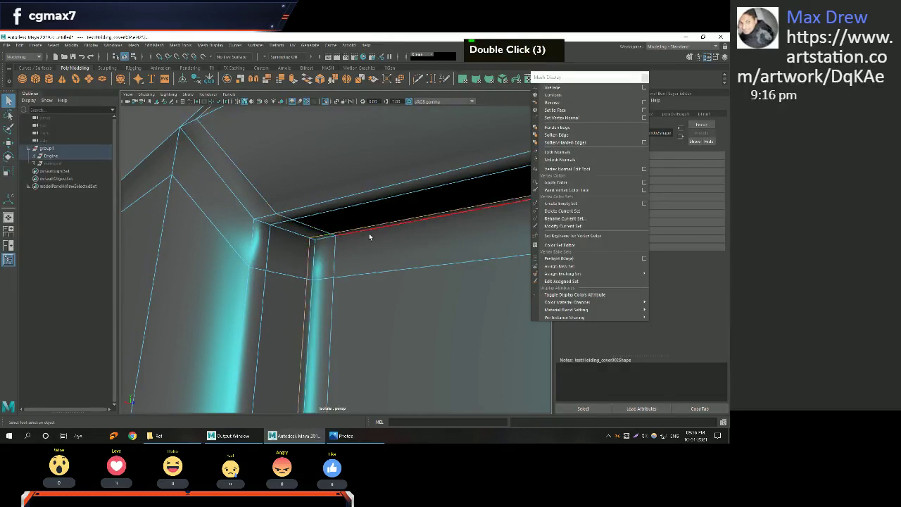
{"action": "double_click", "coordinate": [372, 237]}
{"action": "key", "text": "ctrl+BackSpace"}
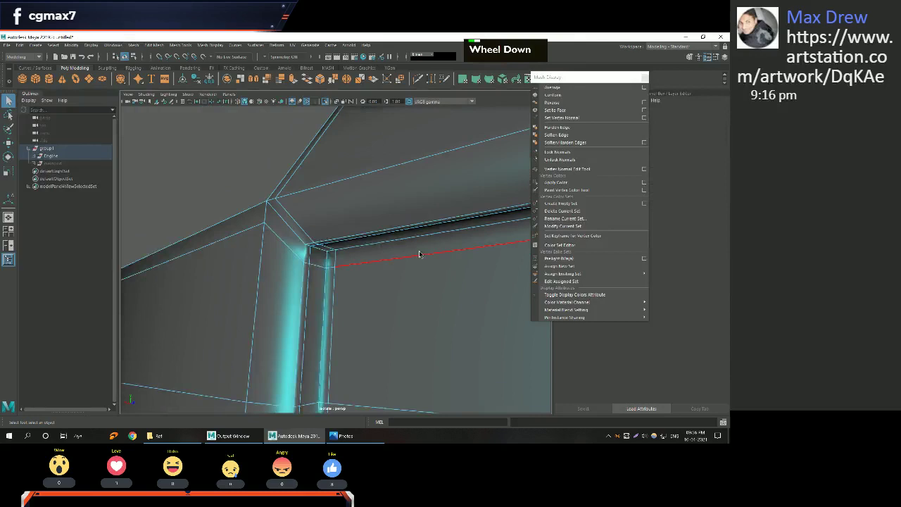
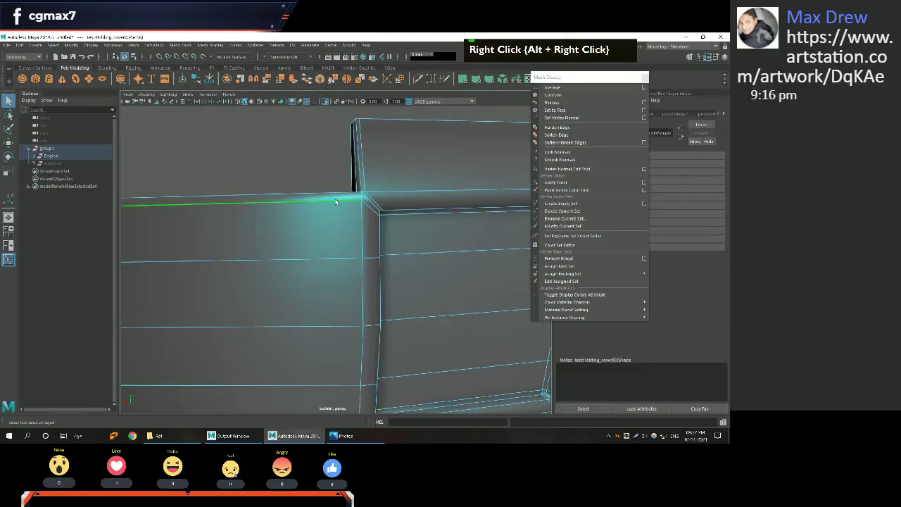
Select the edge loops along the housing's top edge and panel corner to form the bent fold, then clear the selection.
{"action": "double_click", "coordinate": [338, 199]}
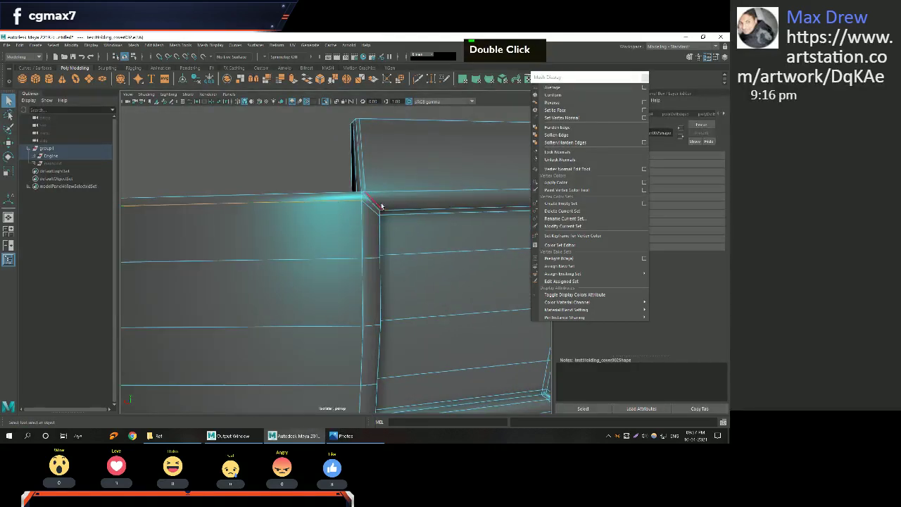
{"action": "double_click", "coordinate": [373, 210]}
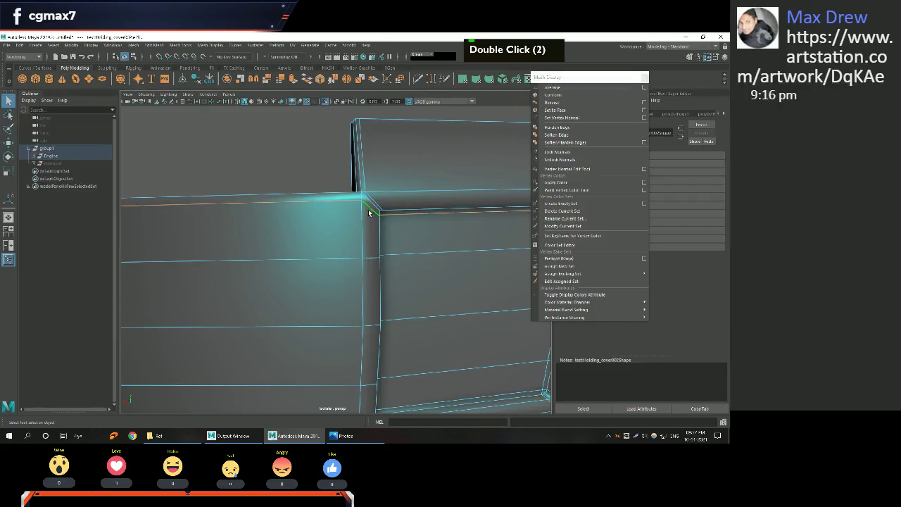
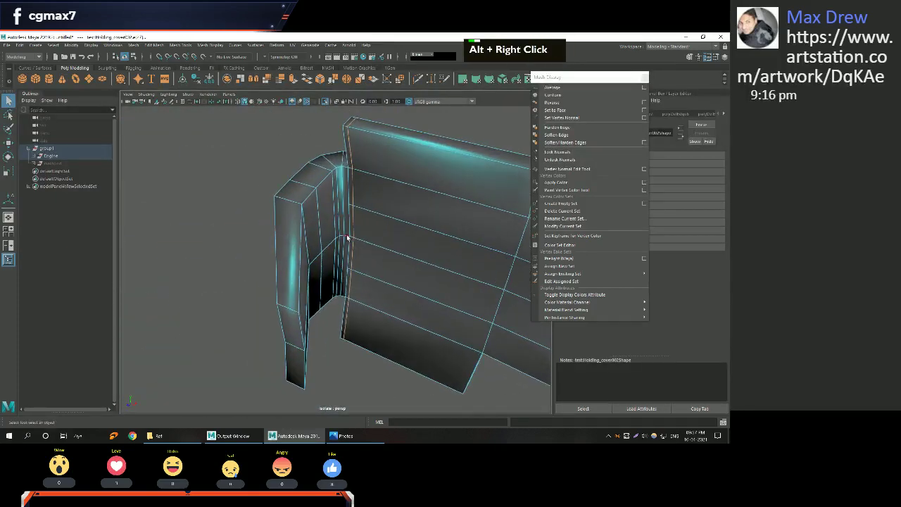
{"action": "key", "text": "ctrl+BackSpace"}
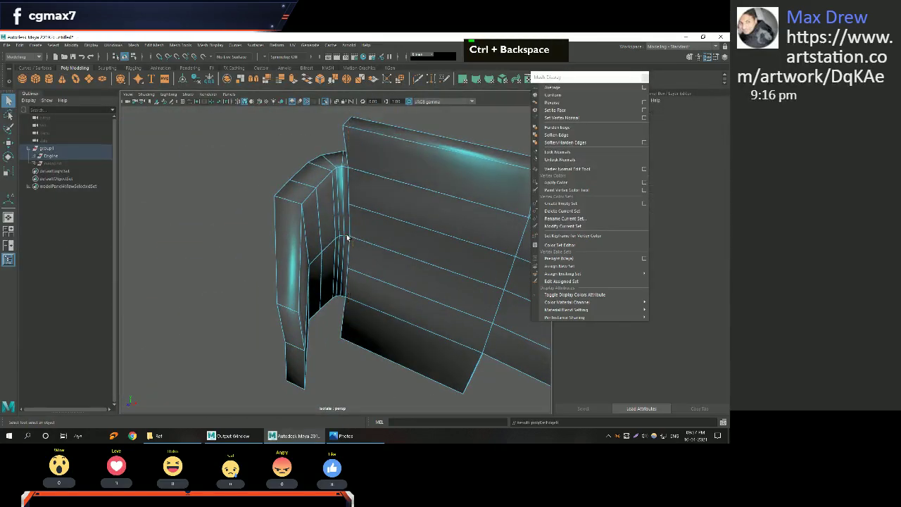
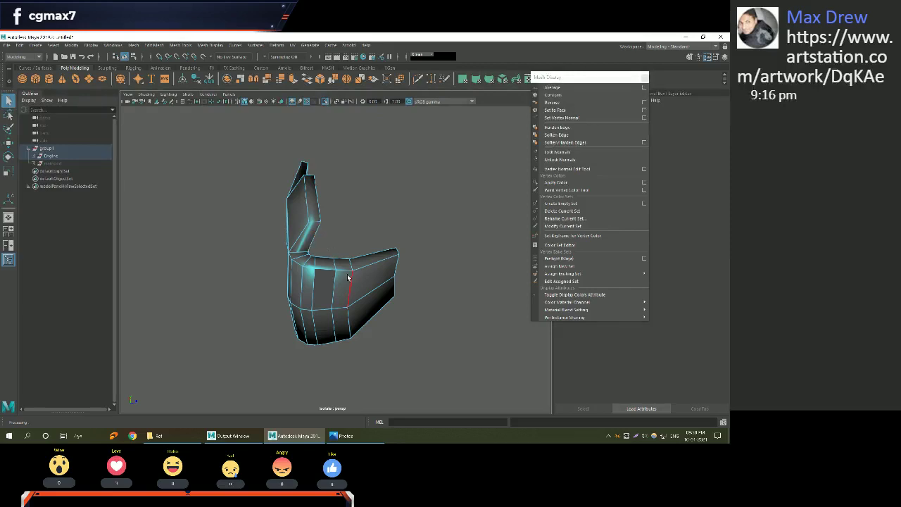
Tumble around the folded cover, enter edge mode and select the loop along its top.
{"action": "scroll", "scroll_direction": "down", "scroll_amount": 3}
{"action": "middle_click", "coordinate": [380, 275]}
{"action": "right_click", "coordinate": [335, 256]}
{"action": "left_click", "coordinate": [358, 320]}
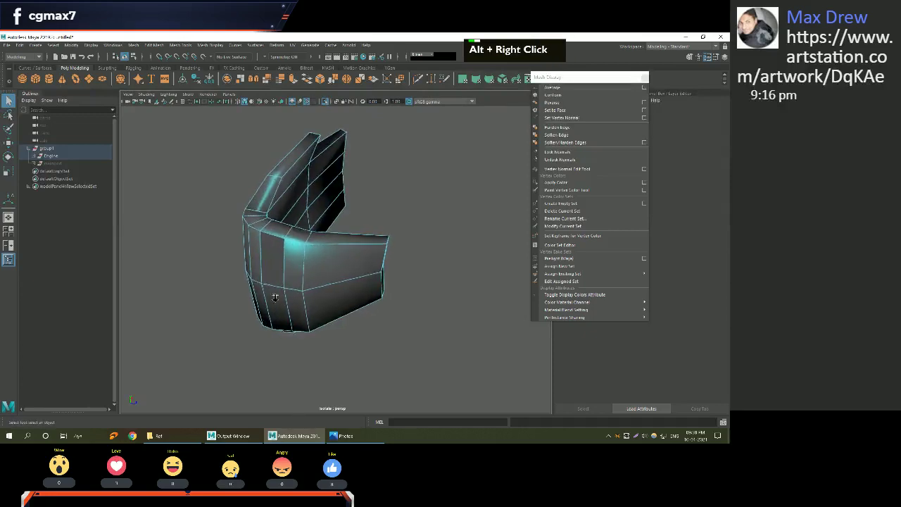
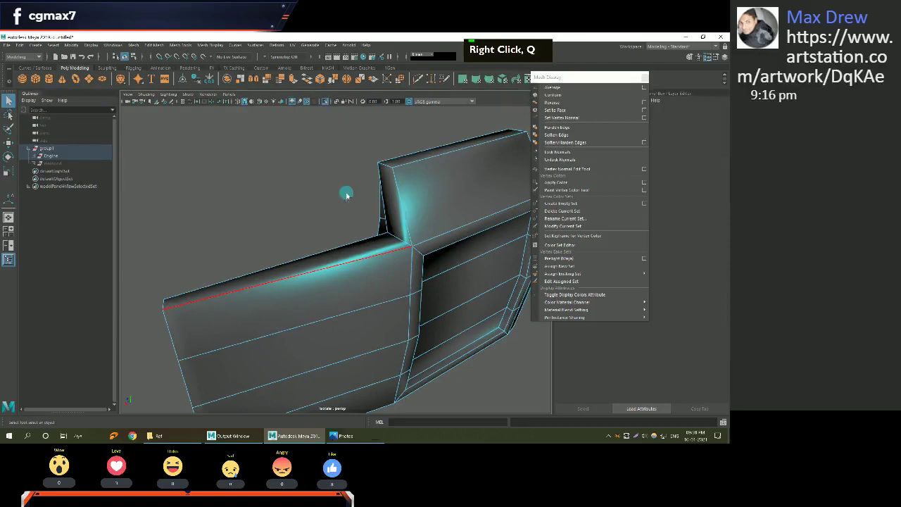
{"action": "middle_click", "coordinate": [293, 287]}
{"action": "left_click", "coordinate": [293, 274]}
{"action": "double_click", "coordinate": [327, 233]}
Pick individual rim edges on the cover and preview it with smooth mesh.
{"action": "scroll", "scroll_direction": "down", "scroll_amount": 3}
{"action": "left_click", "coordinate": [369, 271]}
{"action": "left_click", "coordinate": [344, 210]}
{"action": "left_click", "coordinate": [353, 223]}
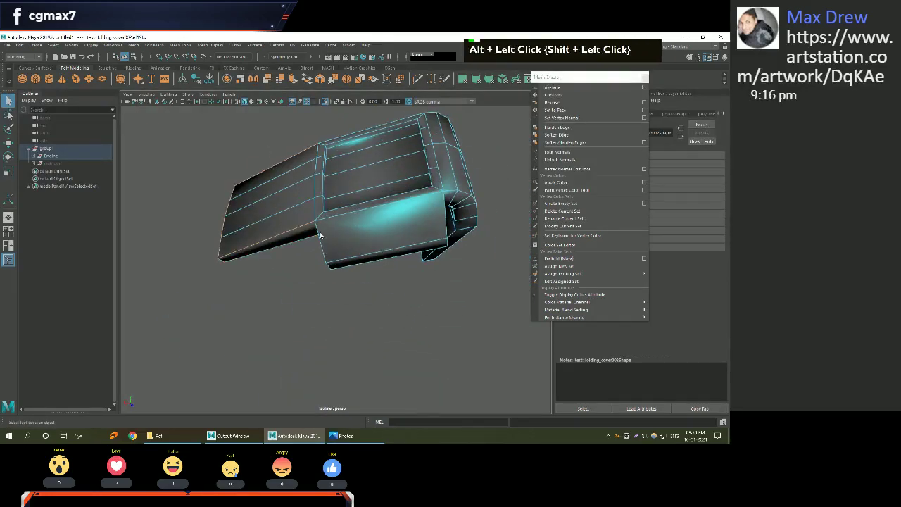
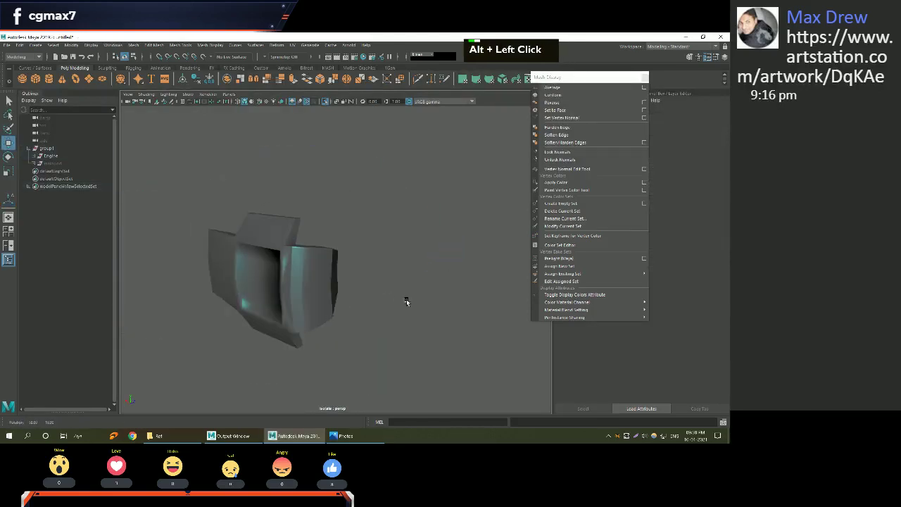
Bevel the cover panel's rim edges into rounded, multi-segment corners.
{"action": "middle_click", "coordinate": [390, 285]}
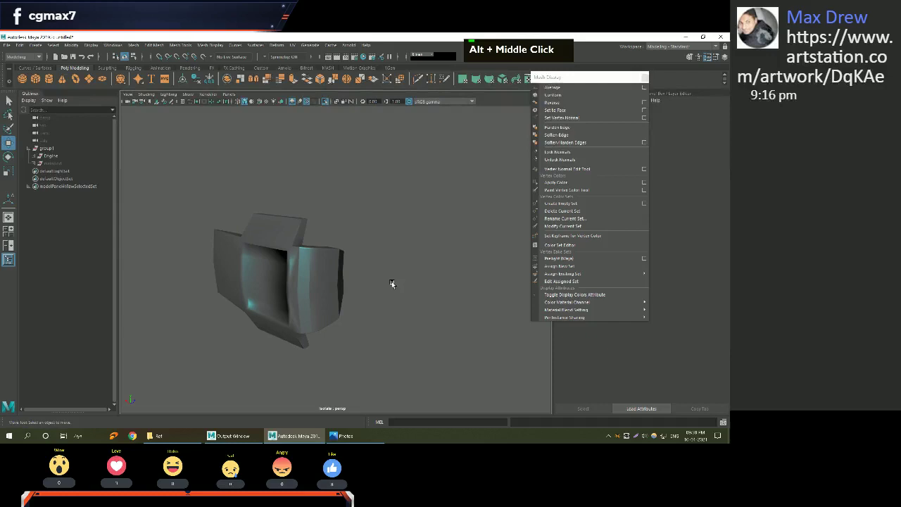
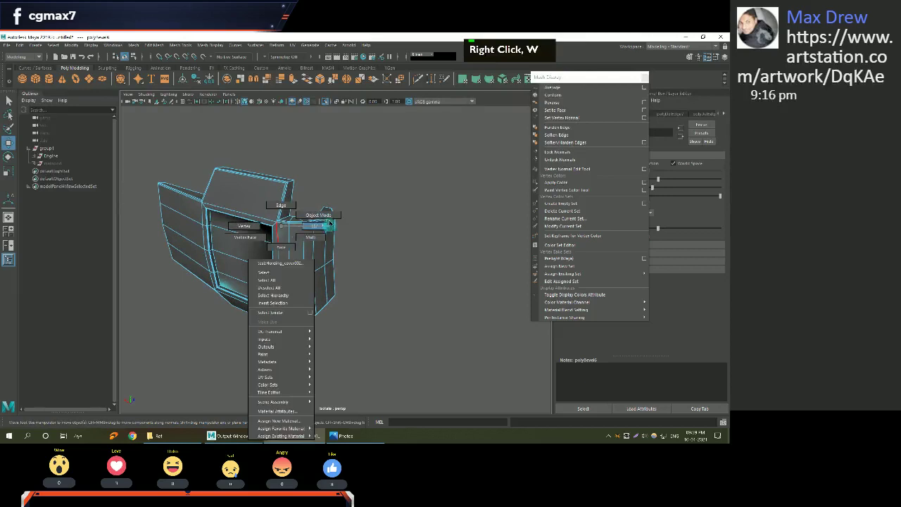
Un-isolate the engine and mirror a test cube with Combine with Original and merged borders.
{"action": "key", "text": "ctrl+1"}
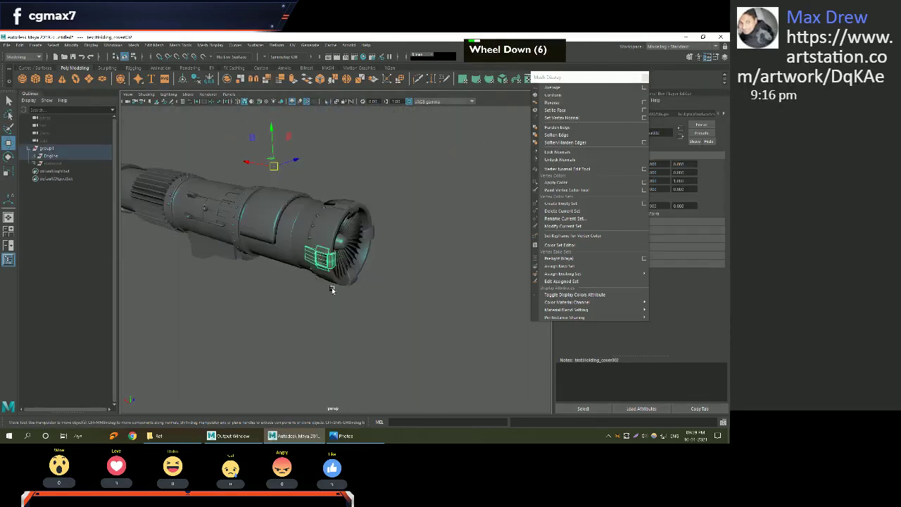
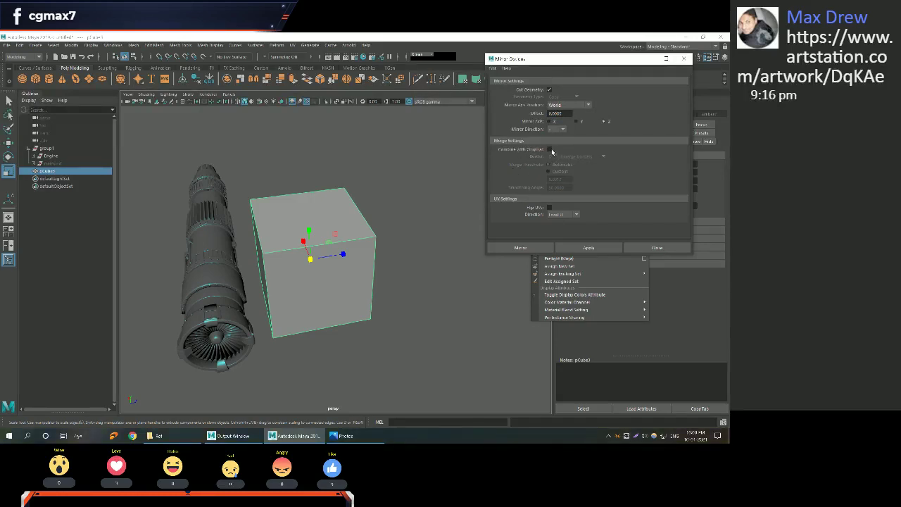
{"action": "double_click", "coordinate": [564, 161]}
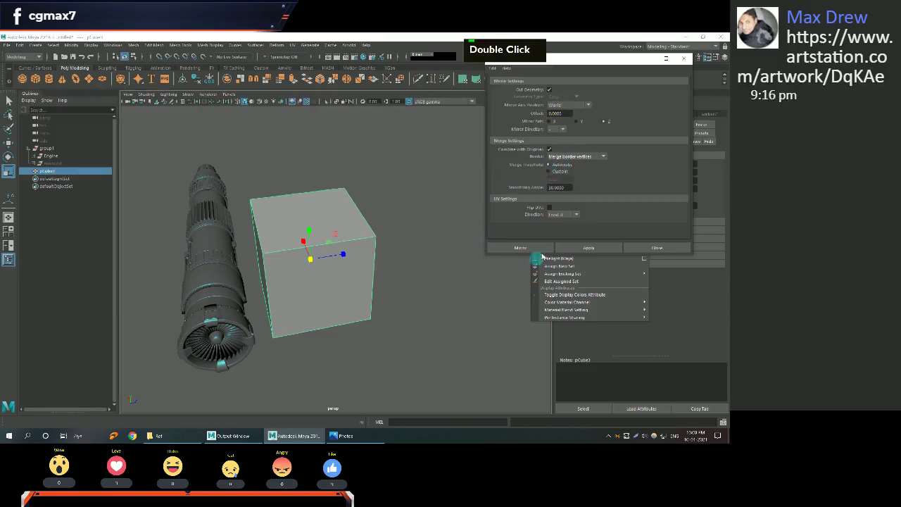
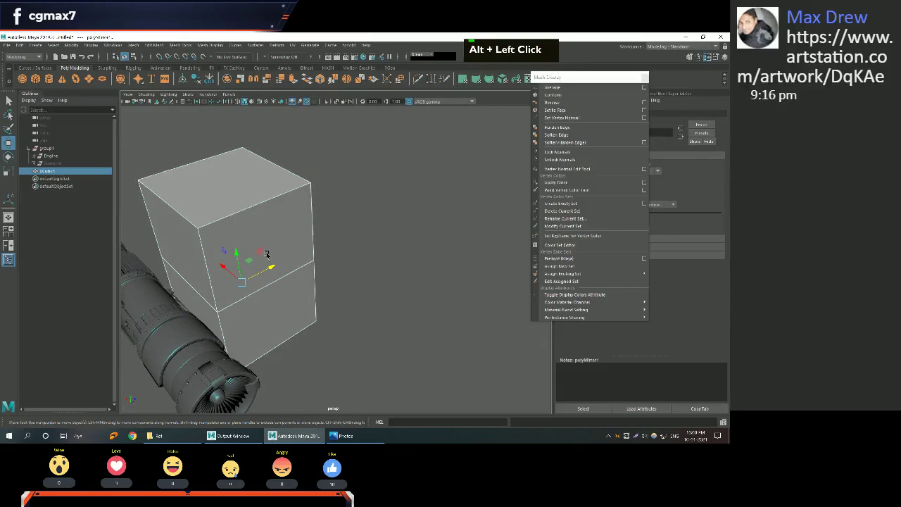
Delete the mirrored test cube from the scene.
{"action": "double_click", "coordinate": [424, 293]}
{"action": "double_click", "coordinate": [300, 256]}
{"action": "key", "text": "Delete"}
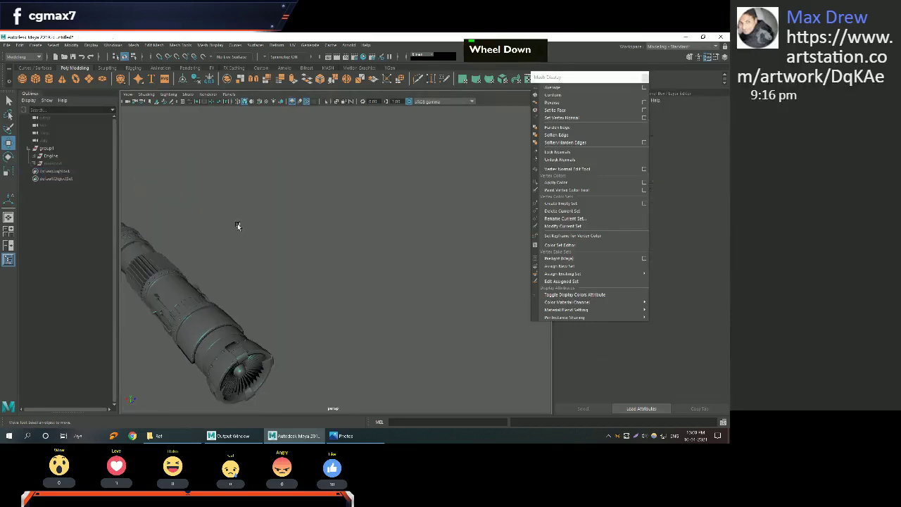
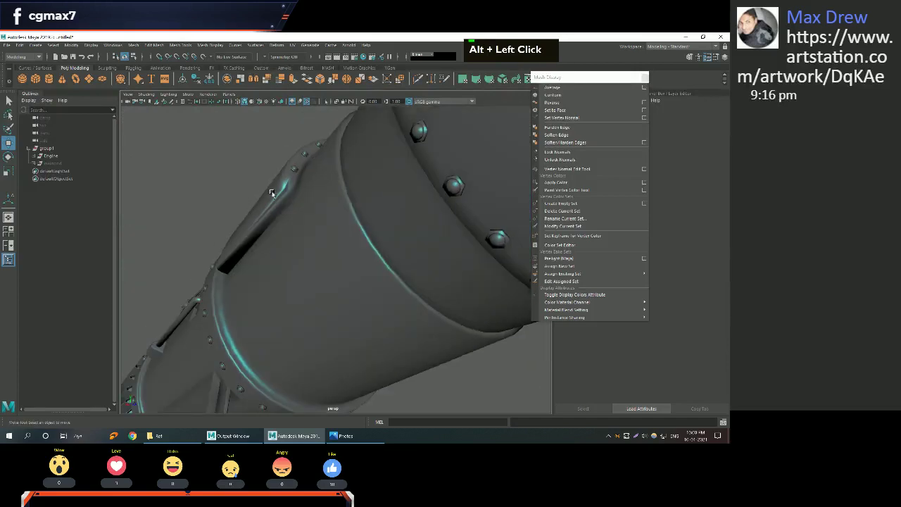
Select the curved top panel on the engine shell and bring up its component editing choices.
{"action": "scroll", "scroll_direction": "down", "scroll_amount": 3}
{"action": "left_click", "coordinate": [265, 220]}
{"action": "middle_click", "coordinate": [296, 232]}
{"action": "right_click", "coordinate": [336, 213]}
{"action": "middle_click", "coordinate": [382, 231]}
{"action": "right_click", "coordinate": [366, 247]}
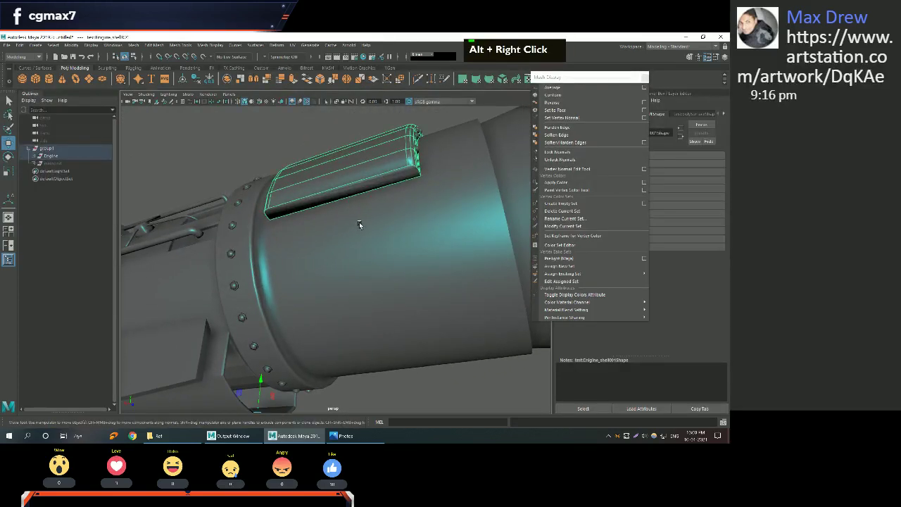
{"action": "right_click", "coordinate": [371, 174]}
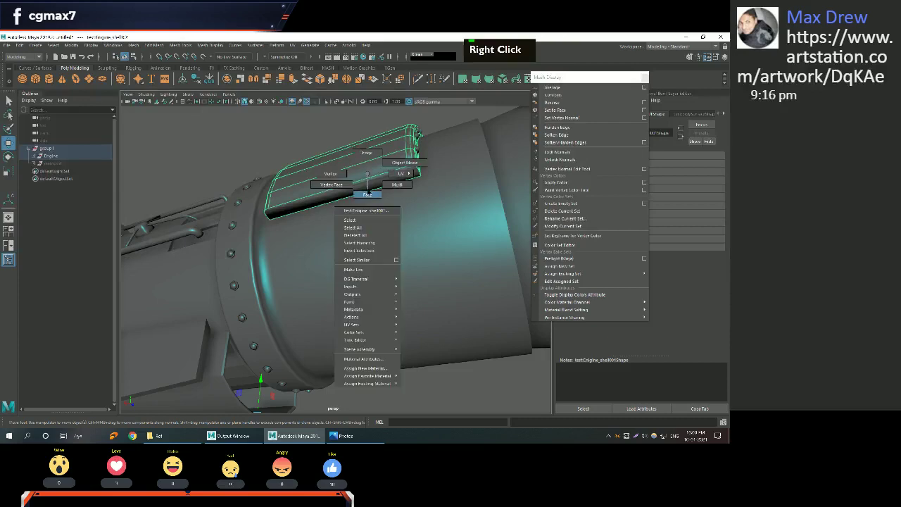
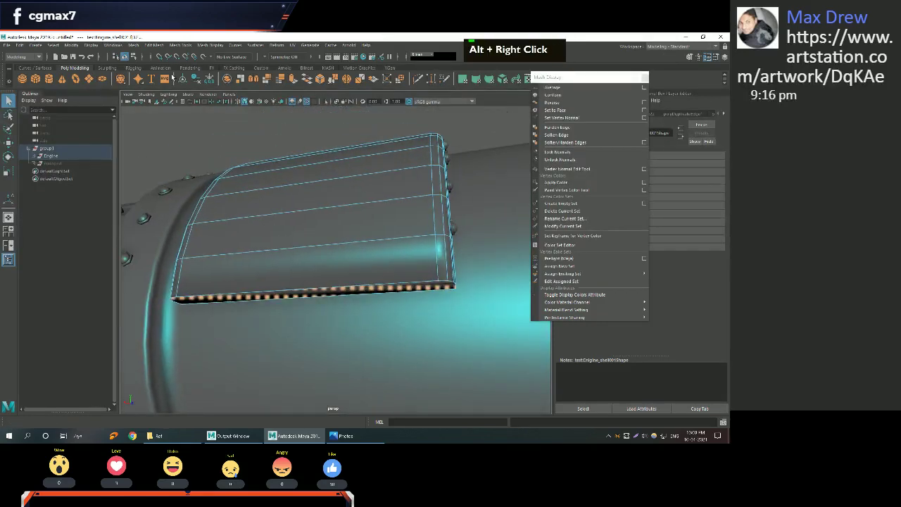
Switch the shell panel into edge editing and select its lower rim edge loop.
{"action": "right_click", "coordinate": [194, 96]}
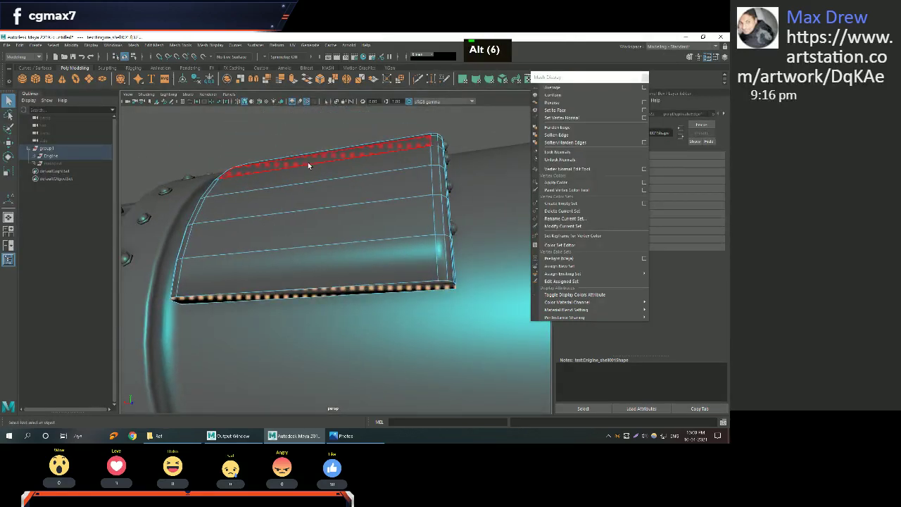
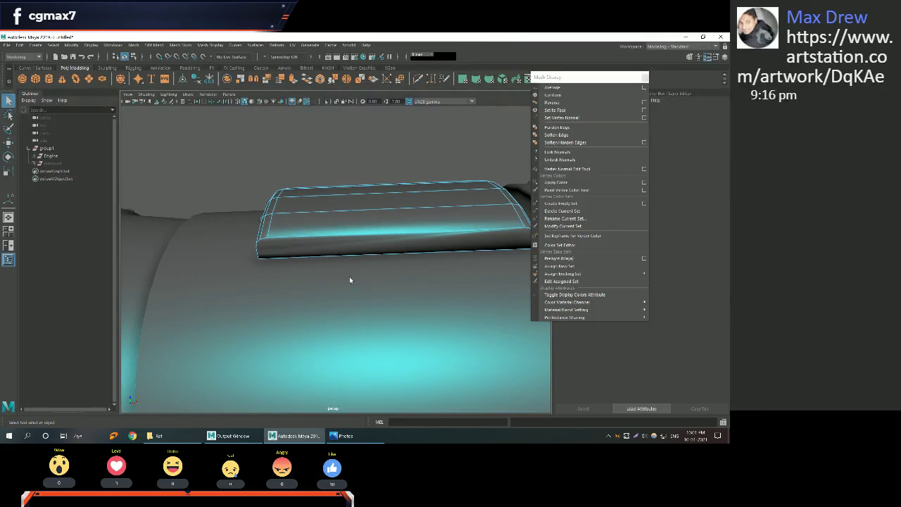
Bring up component editing choices on the isolated shell panel for its curved section.
{"action": "right_click", "coordinate": [342, 235]}
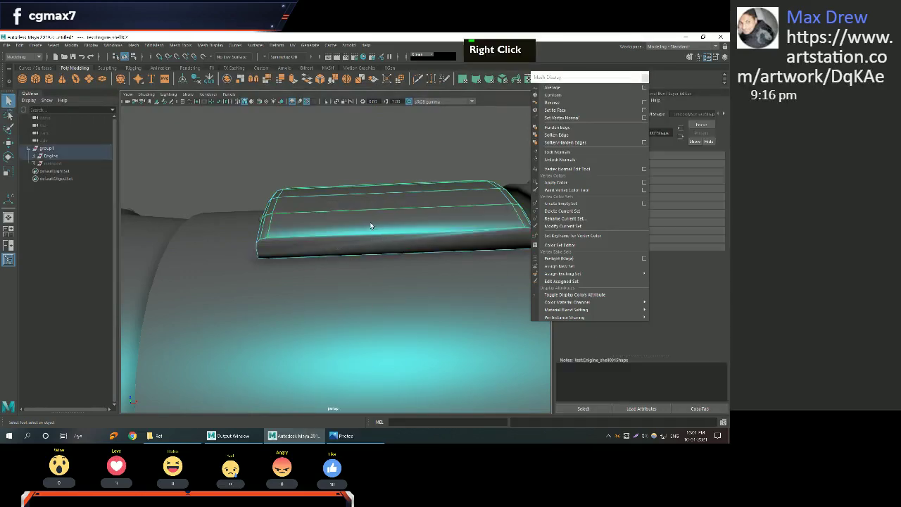
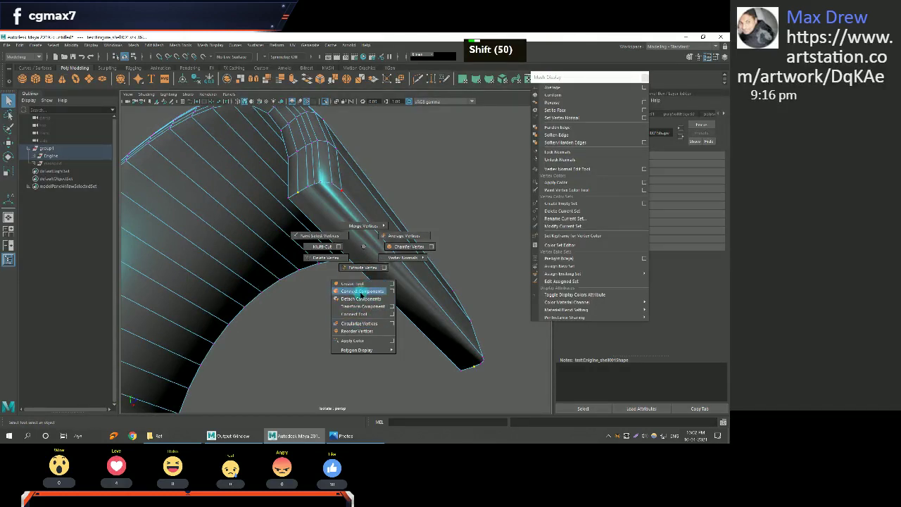
{"action": "middle_click", "coordinate": [350, 305]}
{"action": "right_click", "coordinate": [320, 265]}
{"action": "left_click", "coordinate": [339, 296]}
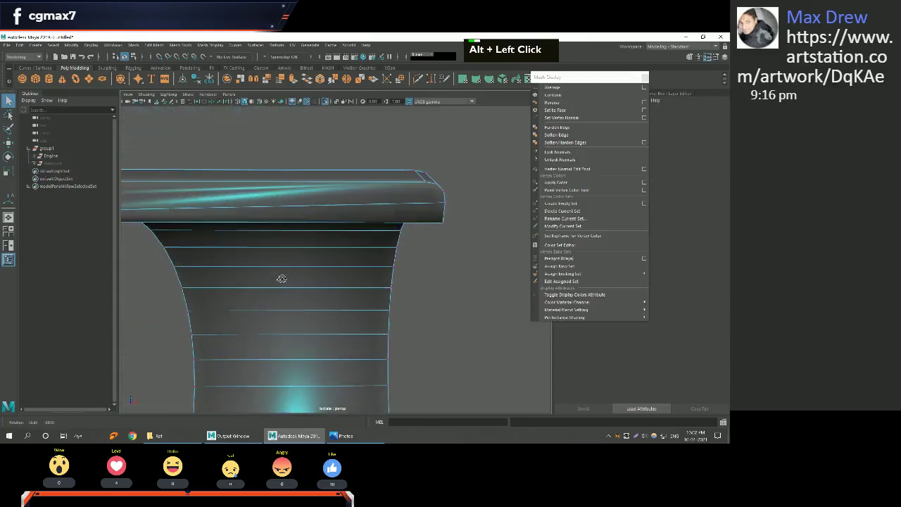
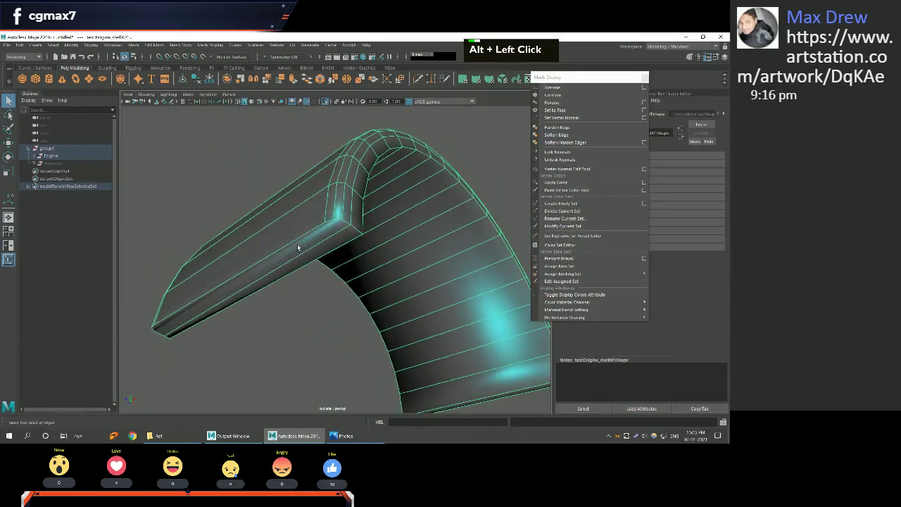
{"action": "left_click", "coordinate": [301, 247]}
{"action": "right_click", "coordinate": [284, 250]}
{"action": "left_click", "coordinate": [287, 262]}
{"action": "key", "text": "q"}
{"action": "right_click", "coordinate": [342, 223]}
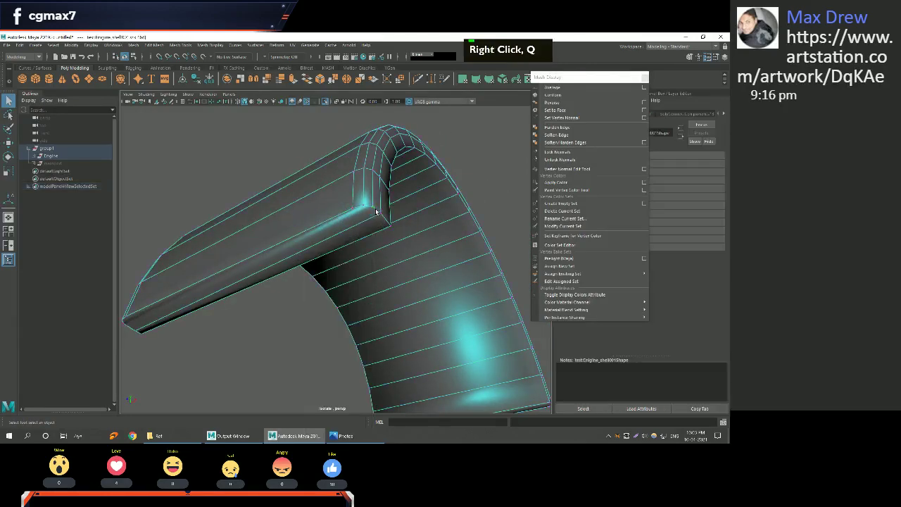
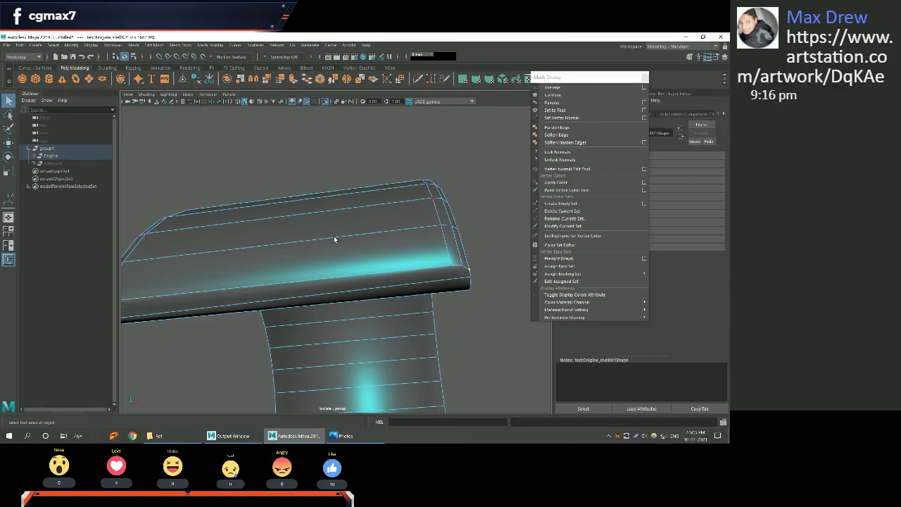
Bring up vertex editing options over the isolated cover plate's flat arm.
{"action": "right_click", "coordinate": [338, 240]}
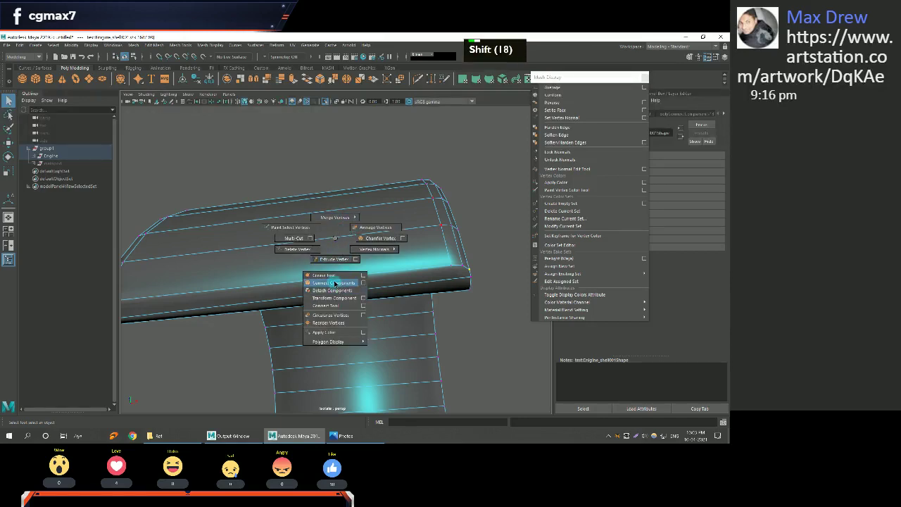
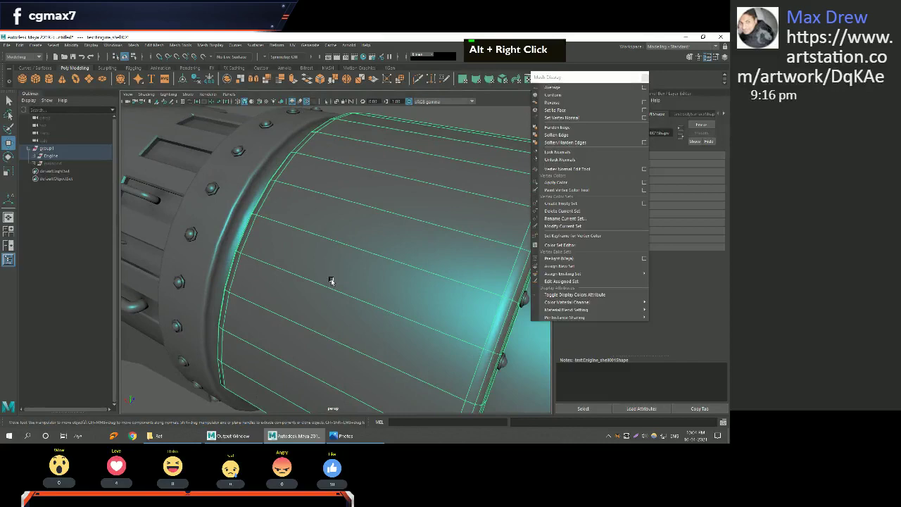
{"action": "middle_click", "coordinate": [386, 277]}
{"action": "scroll", "scroll_direction": "down", "scroll_amount": 3}
{"action": "scroll", "scroll_direction": "down", "scroll_amount": 3}
{"action": "scroll", "scroll_direction": "down", "scroll_amount": 3}
{"action": "scroll", "scroll_direction": "up", "scroll_amount": 3}
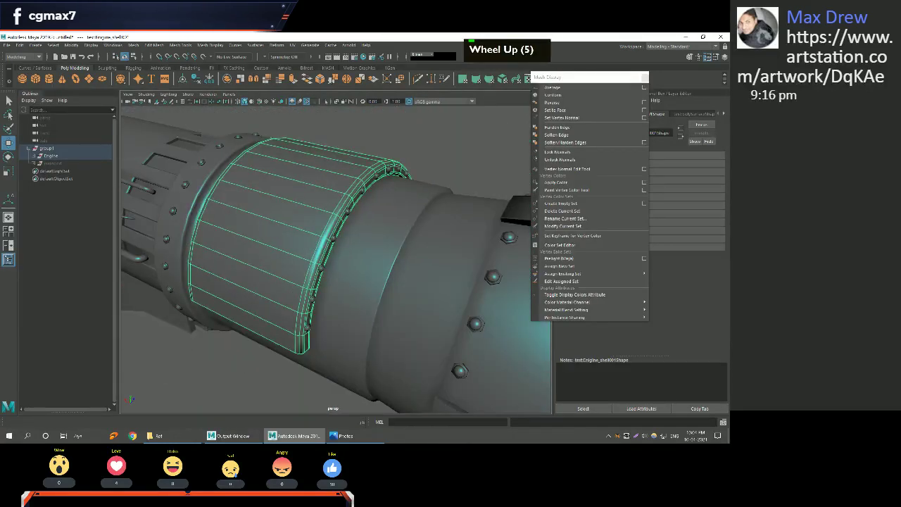
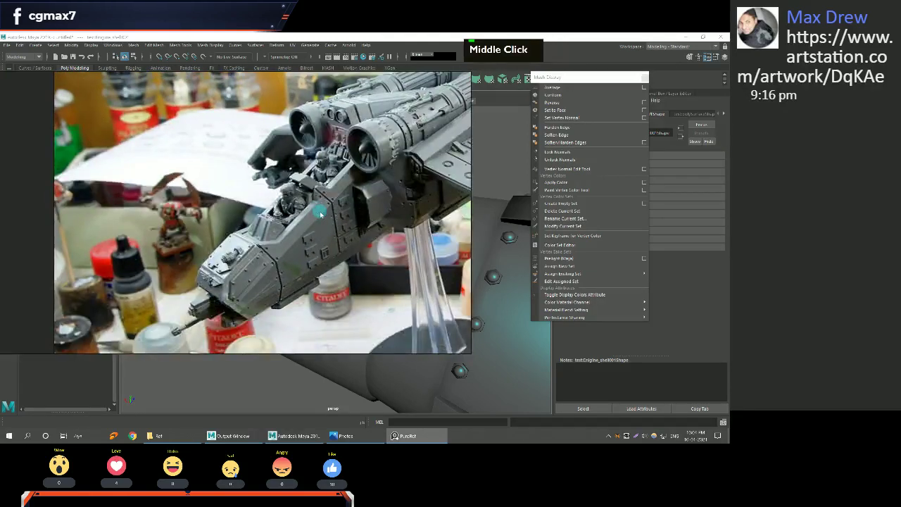
{"action": "scroll", "scroll_direction": "down", "scroll_amount": 3}
{"action": "right_click", "coordinate": [372, 204]}
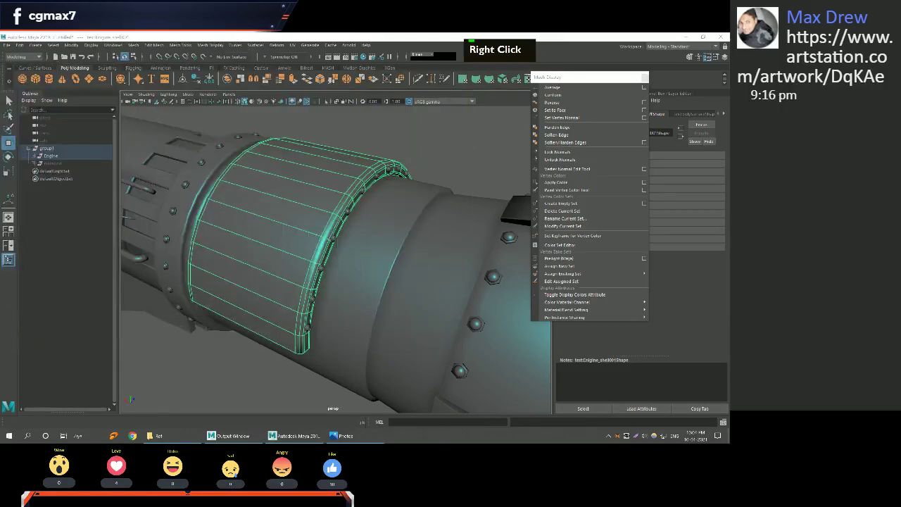
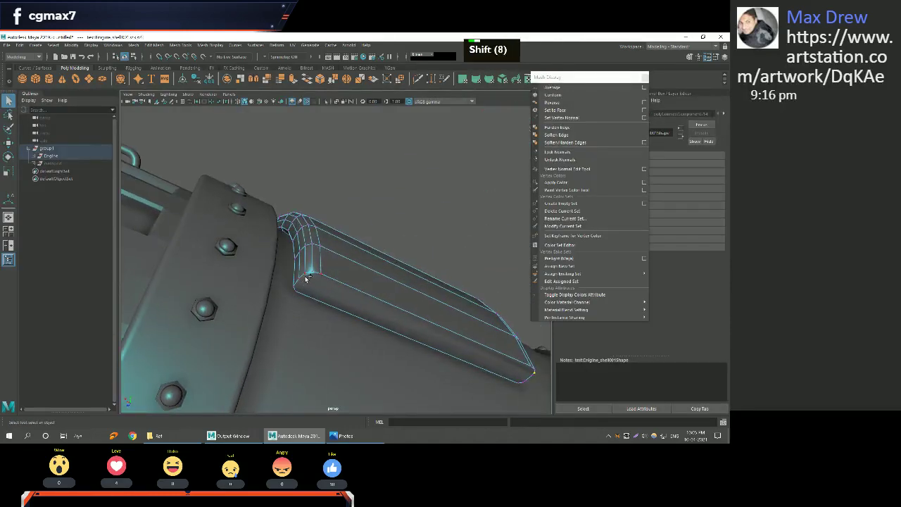
{"action": "left_click", "coordinate": [309, 279]}
{"action": "left_click", "coordinate": [396, 306]}
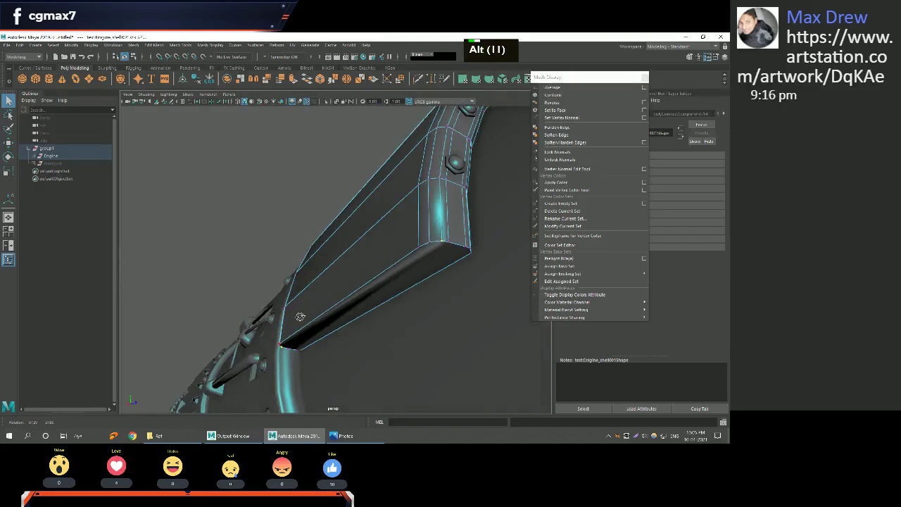
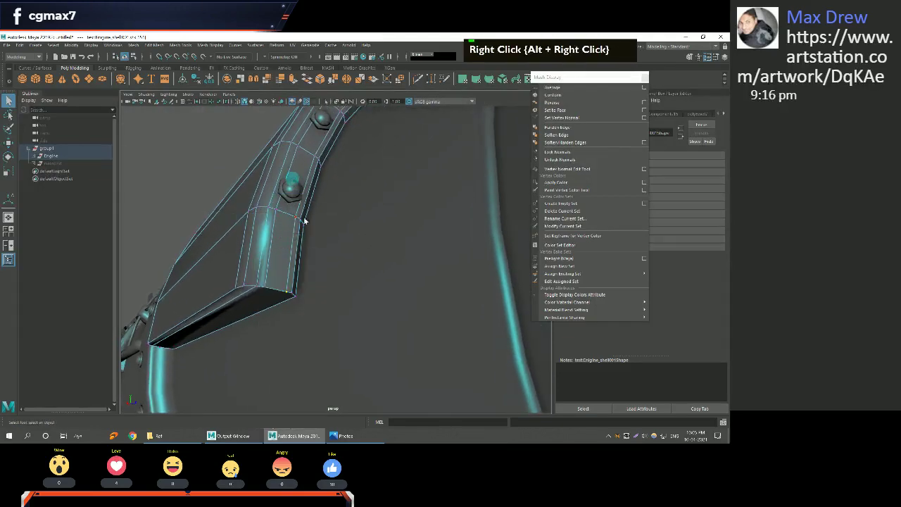
{"action": "double_click", "coordinate": [299, 230]}
{"action": "scroll", "scroll_direction": "down", "scroll_amount": 3}
{"action": "left_click", "coordinate": [311, 228]}
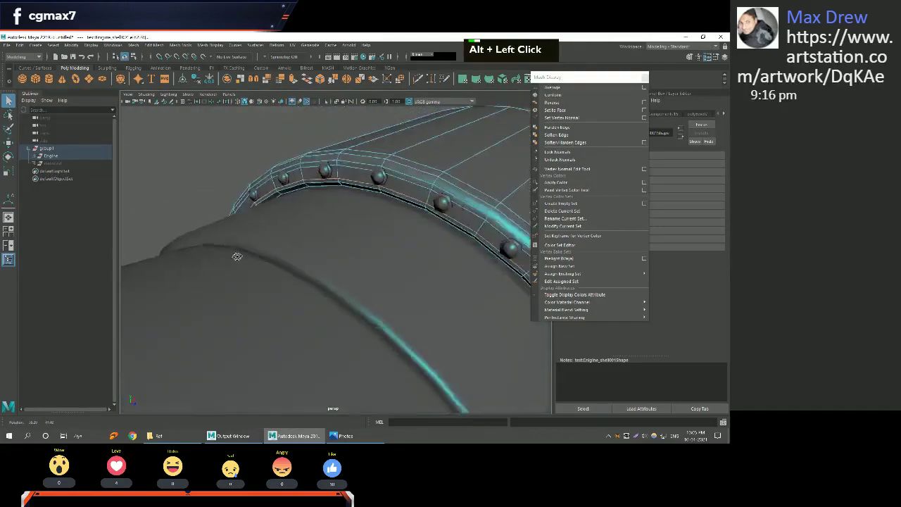
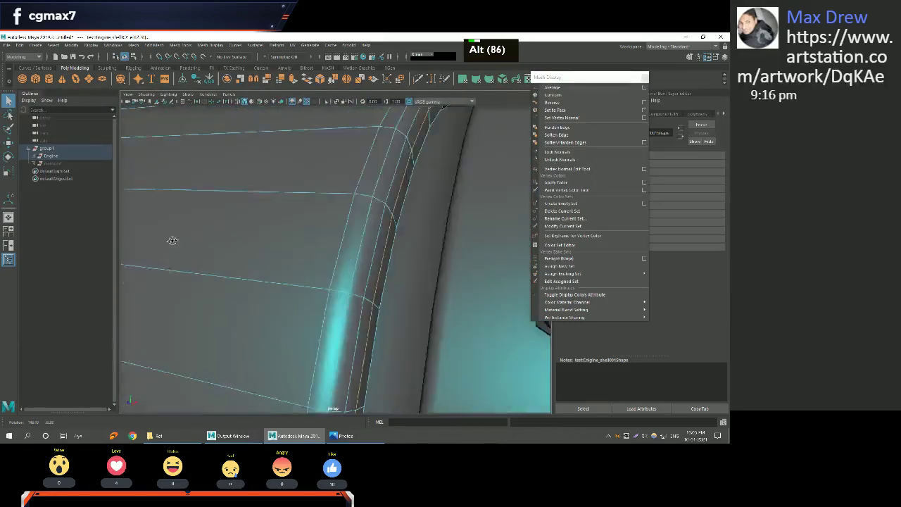
{"action": "middle_click", "coordinate": [246, 166]}
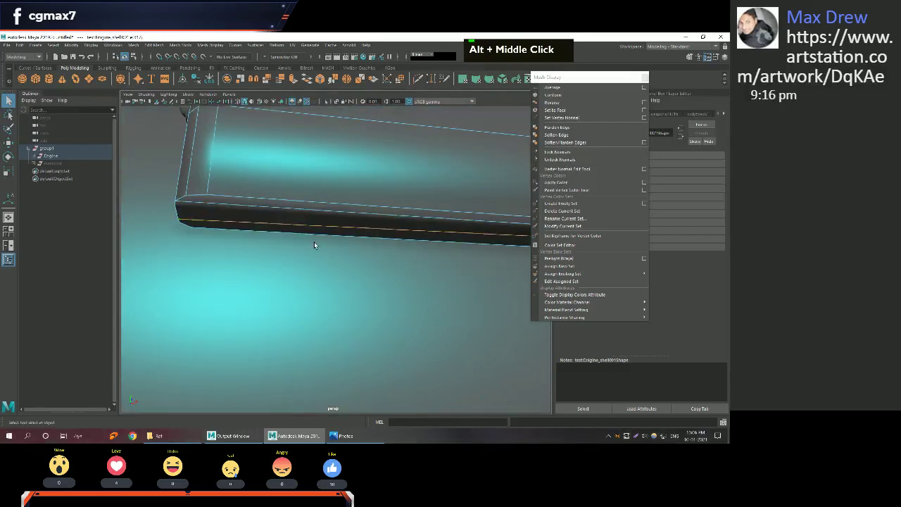
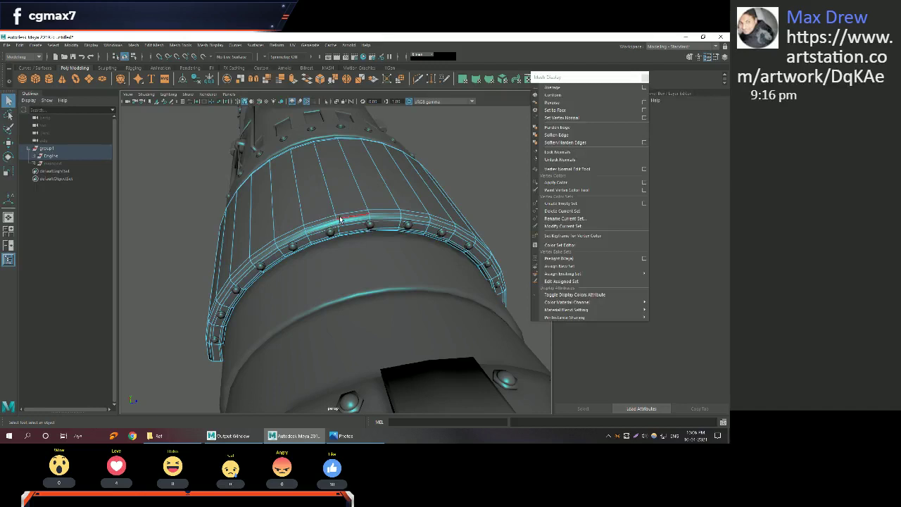
Select the bolted band as a whole object and scroll its material settings toward the Type list.
{"action": "right_click", "coordinate": [348, 194]}
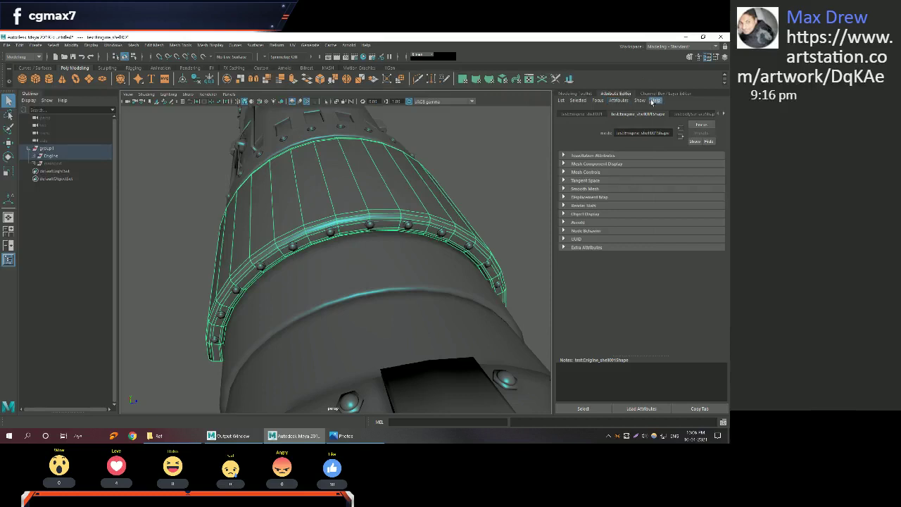
{"action": "scroll", "scroll_direction": "down", "scroll_amount": 3}
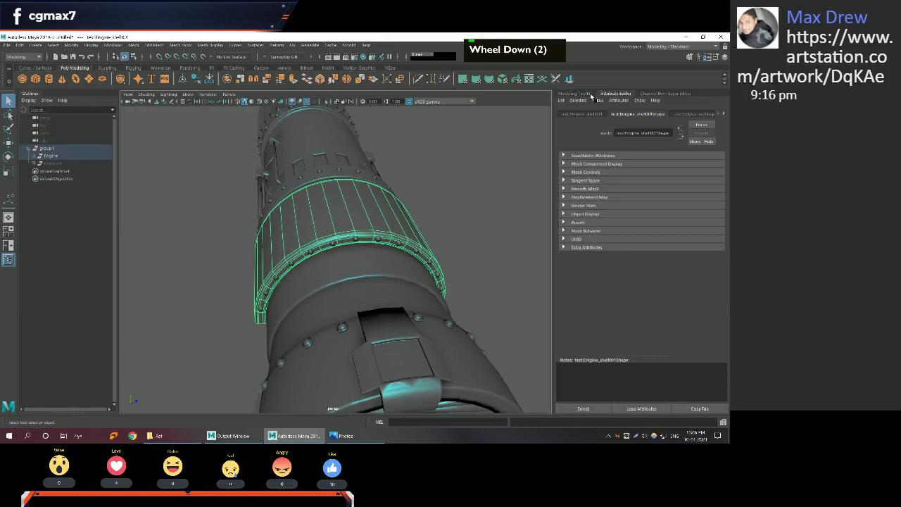
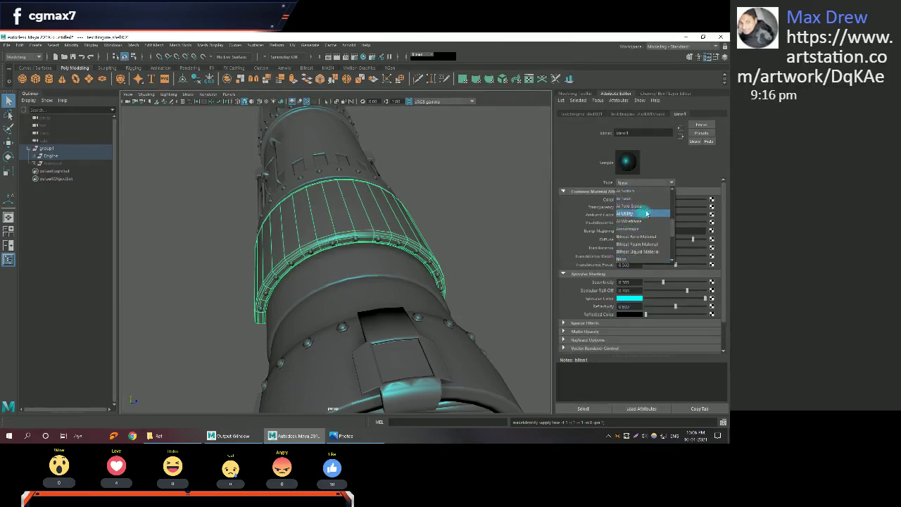
Scroll the shader Type list and switch the bolted band's material to AI Car Paint.
{"action": "scroll", "scroll_direction": "down", "scroll_amount": 3}
{"action": "scroll", "scroll_direction": "up", "scroll_amount": 3}
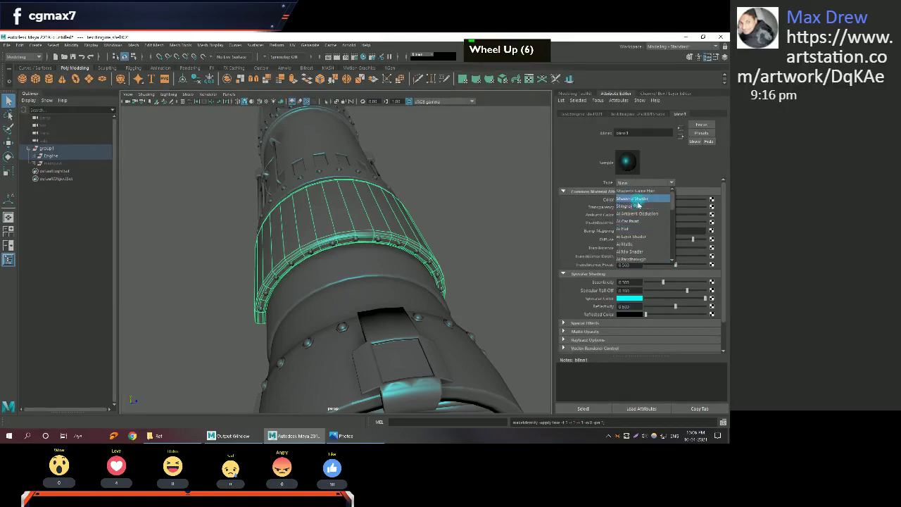
{"action": "scroll", "scroll_direction": "up", "scroll_amount": 3}
{"action": "scroll", "scroll_direction": "down", "scroll_amount": 3}
{"action": "scroll", "scroll_direction": "up", "scroll_amount": 3}
{"action": "scroll", "scroll_direction": "down", "scroll_amount": 3}
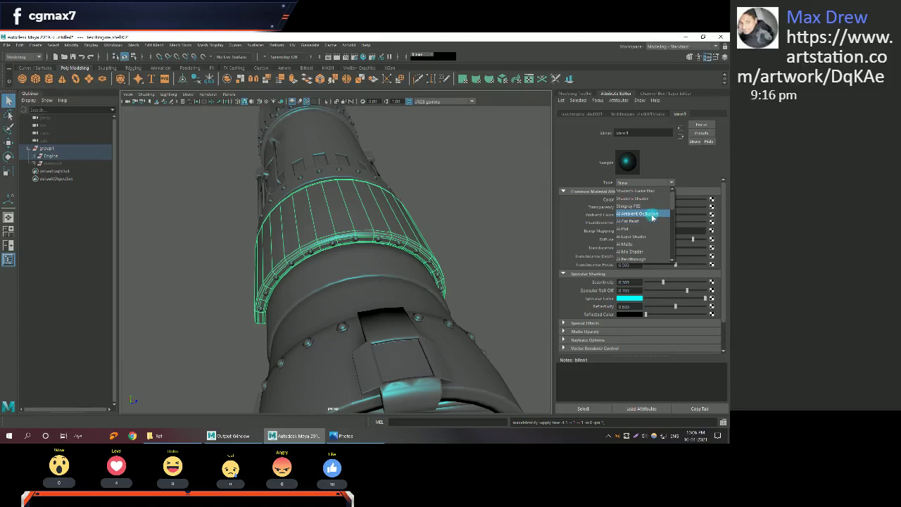
{"action": "scroll", "scroll_direction": "down", "scroll_amount": 3}
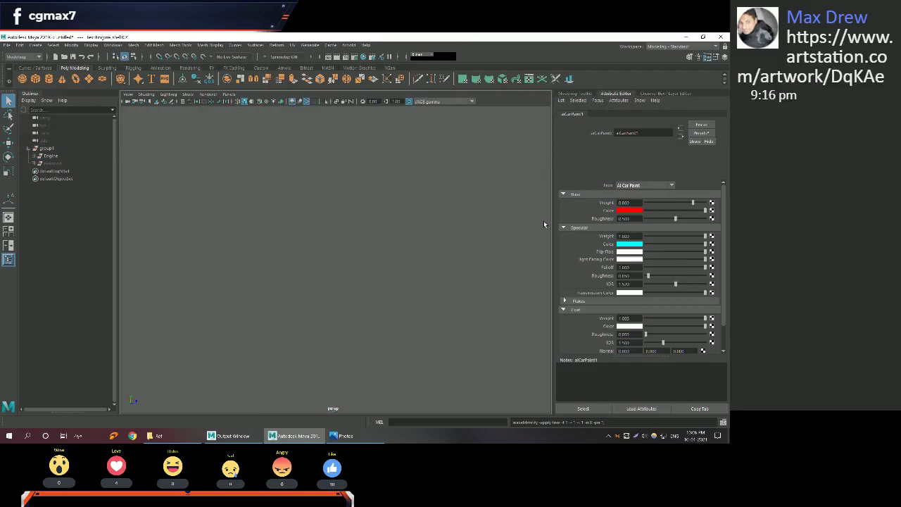
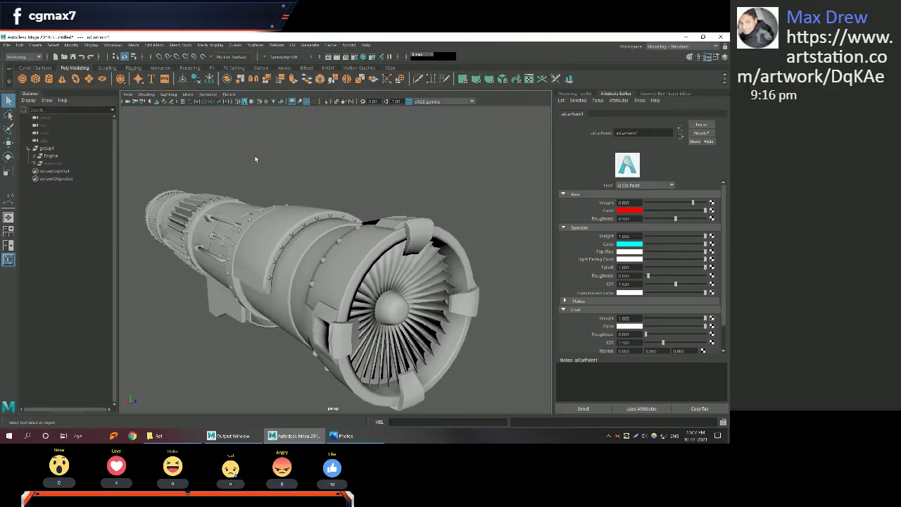
Scroll the car paint material's base, specular and coat settings and return to the full engine view.
{"action": "scroll", "scroll_direction": "down", "scroll_amount": 3}
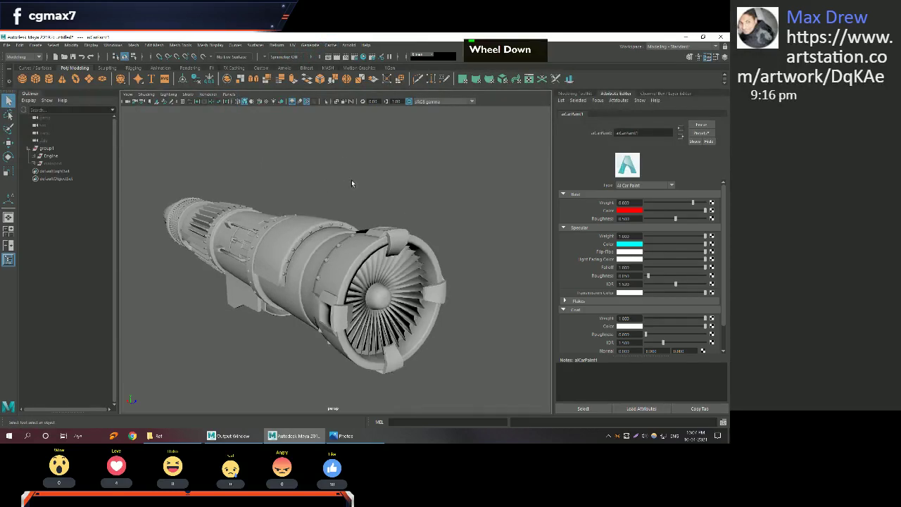
{"action": "scroll", "scroll_direction": "down", "scroll_amount": 3}
{"action": "middle_click", "coordinate": [401, 200]}
{"action": "right_click", "coordinate": [378, 223]}
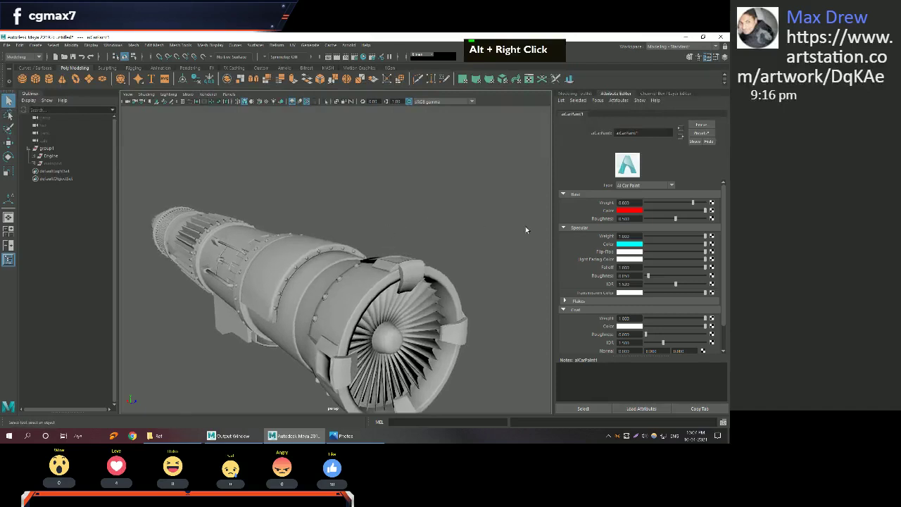
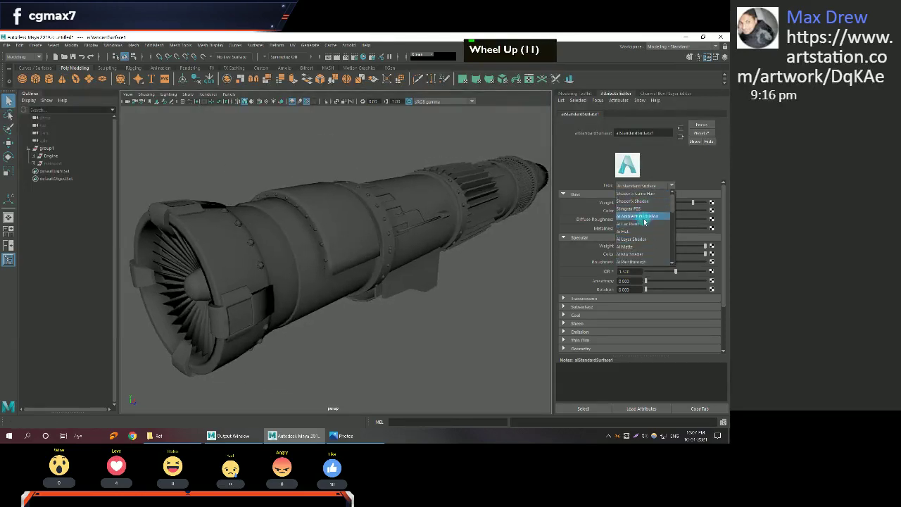
Scroll the Type list to make the engine material a Blinn shader with specular sheen.
{"action": "scroll", "scroll_direction": "up", "scroll_amount": 3}
{"action": "scroll", "scroll_direction": "down", "scroll_amount": 3}
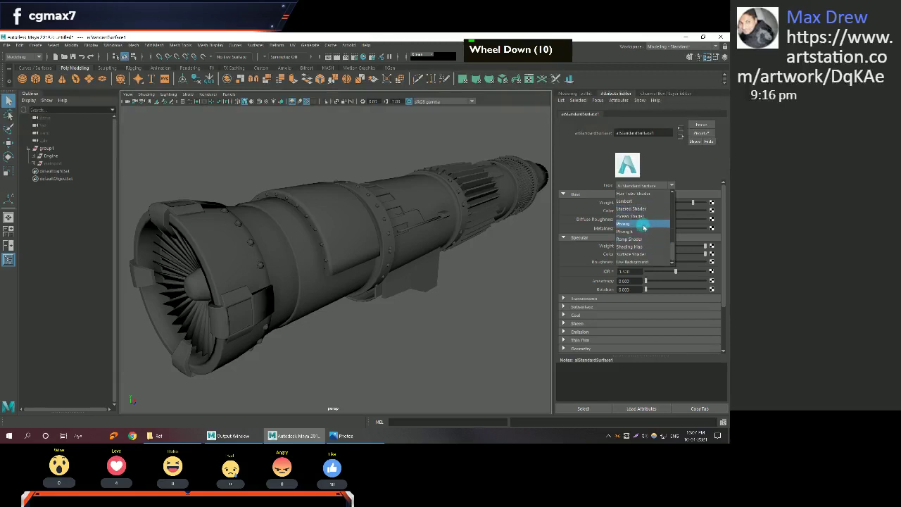
{"action": "scroll", "scroll_direction": "down", "scroll_amount": 3}
{"action": "scroll", "scroll_direction": "up", "scroll_amount": 3}
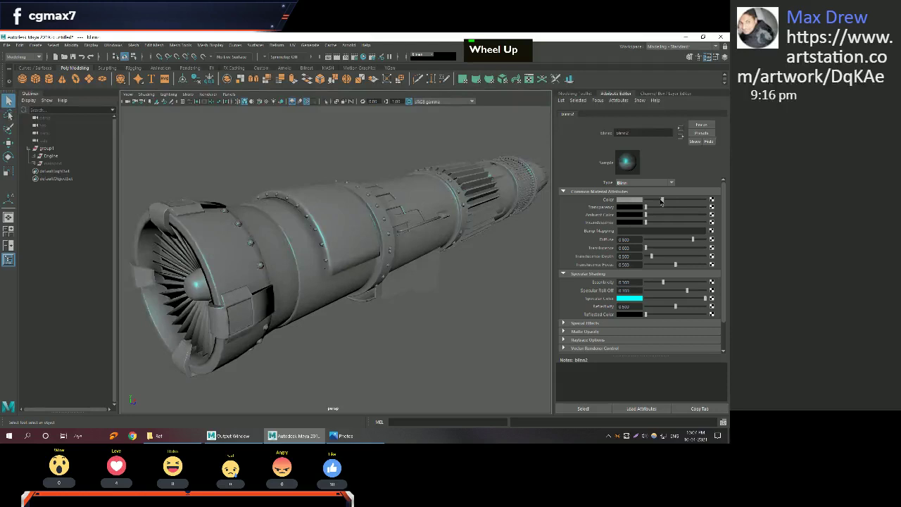
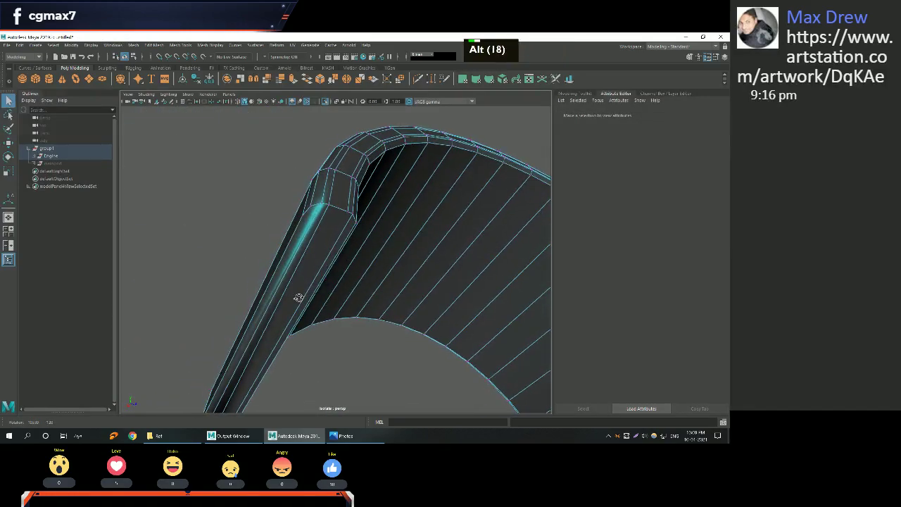
{"action": "left_click", "coordinate": [285, 238]}
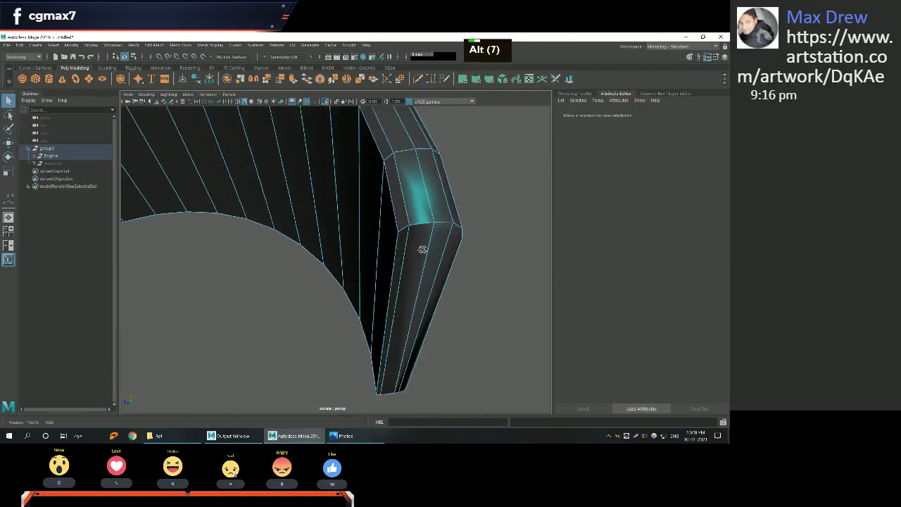
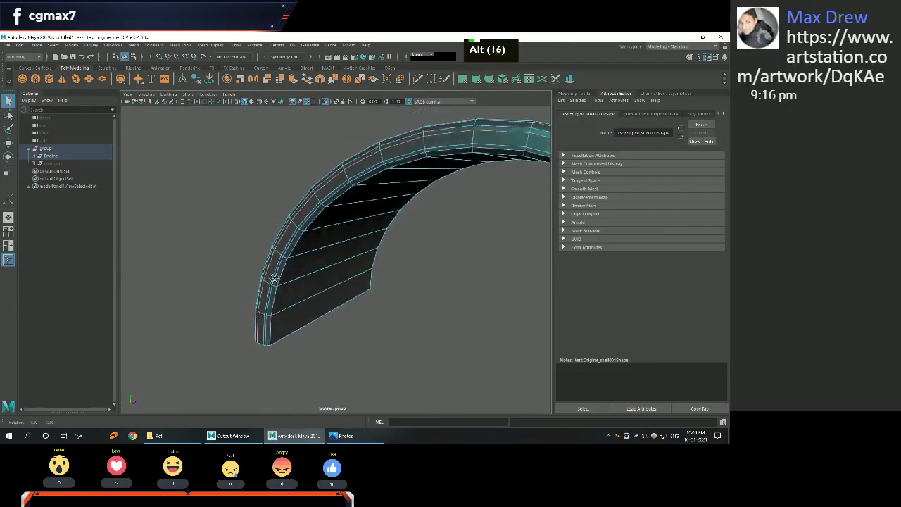
{"action": "scroll", "scroll_direction": "down", "scroll_amount": 3}
{"action": "left_click", "coordinate": [415, 258]}
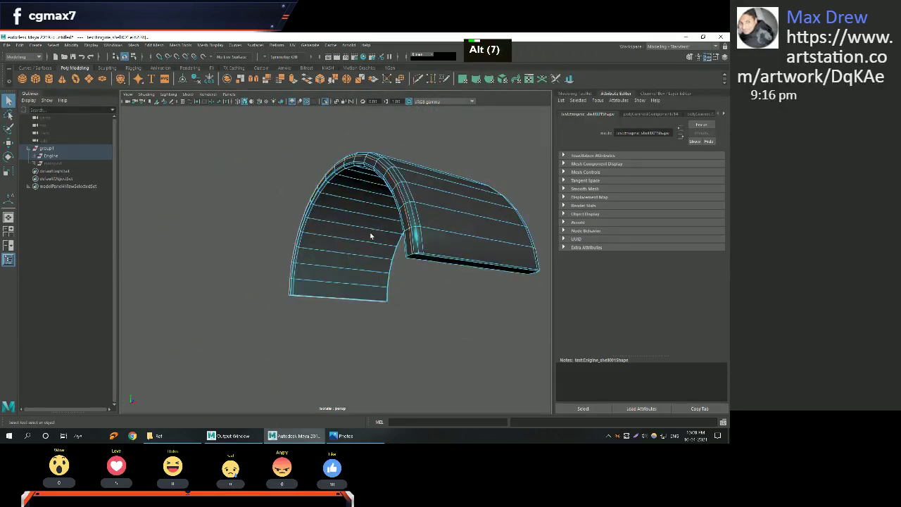
{"action": "key", "text": "ctrl+BackSpace"}
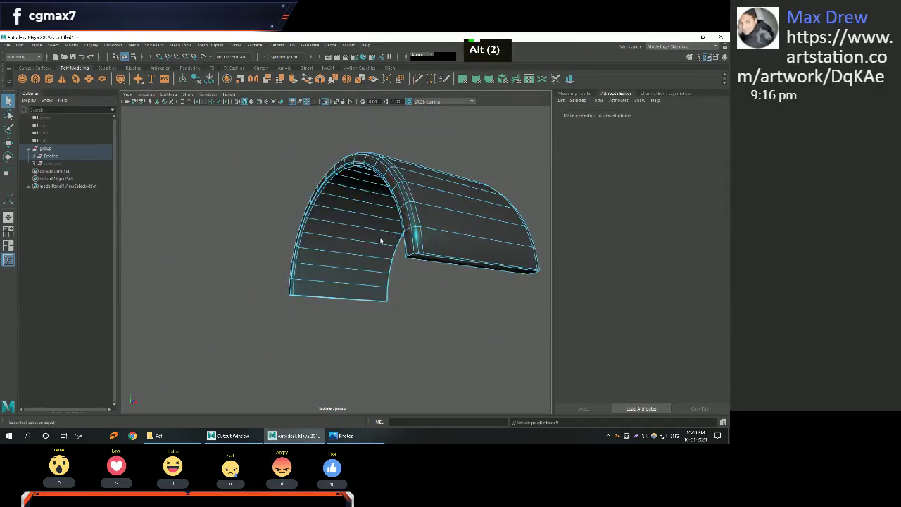
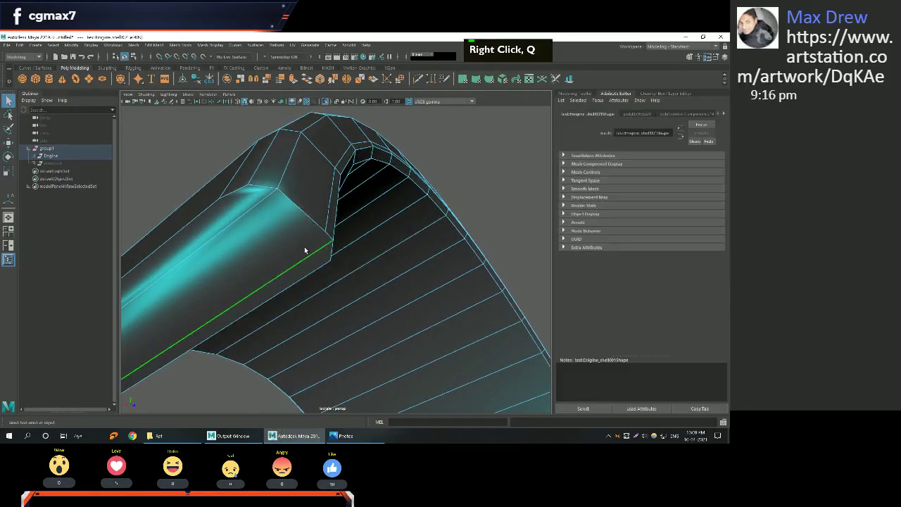
{"action": "key", "text": "ctrl+BackSpace"}
{"action": "right_click", "coordinate": [309, 250]}
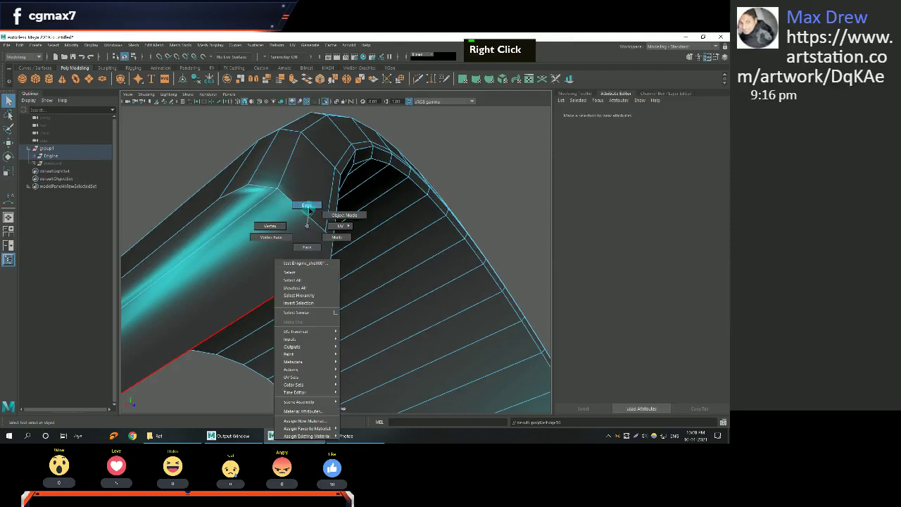
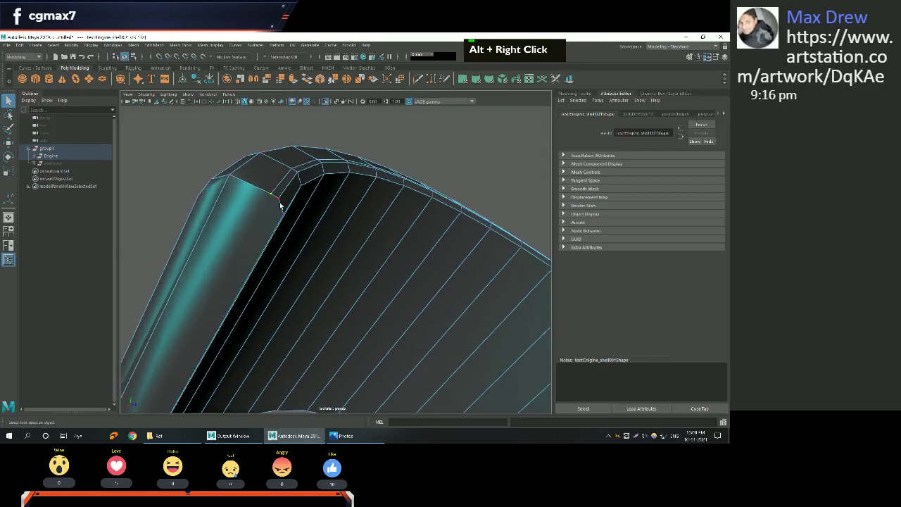
{"action": "scroll", "scroll_direction": "down", "scroll_amount": 3}
{"action": "left_click", "coordinate": [239, 219]}
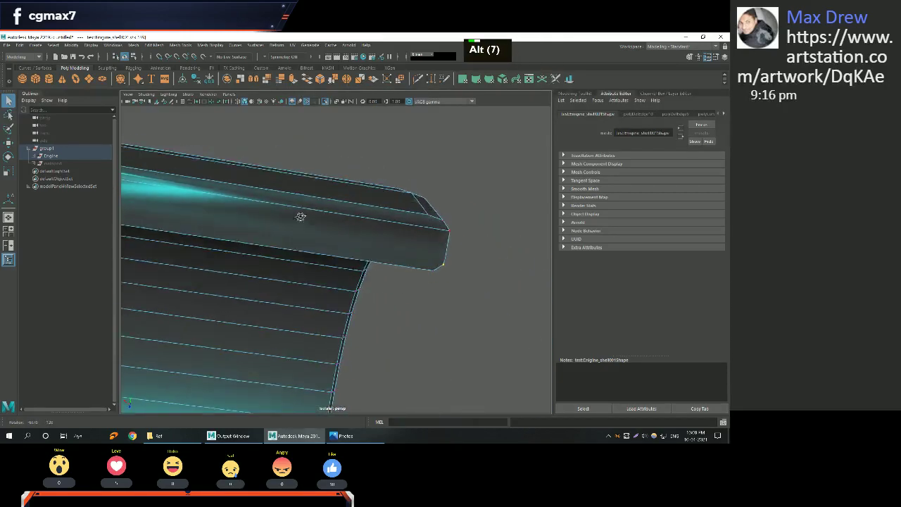
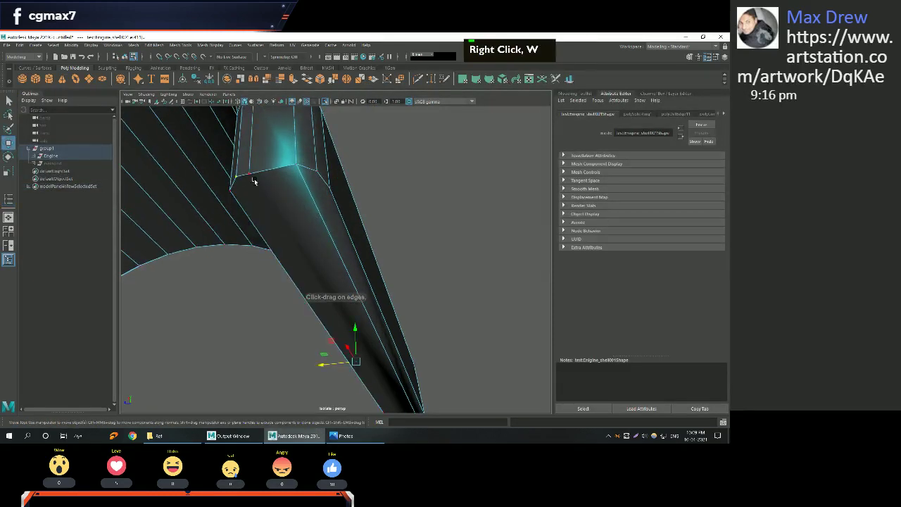
{"action": "scroll", "scroll_direction": "down", "scroll_amount": 3}
{"action": "left_click", "coordinate": [329, 259]}
{"action": "middle_click", "coordinate": [317, 259]}
{"action": "right_click", "coordinate": [343, 291]}
{"action": "left_click", "coordinate": [351, 283]}
{"action": "key", "text": "q"}
{"action": "left_click", "coordinate": [348, 245]}
{"action": "right_click", "coordinate": [344, 251]}
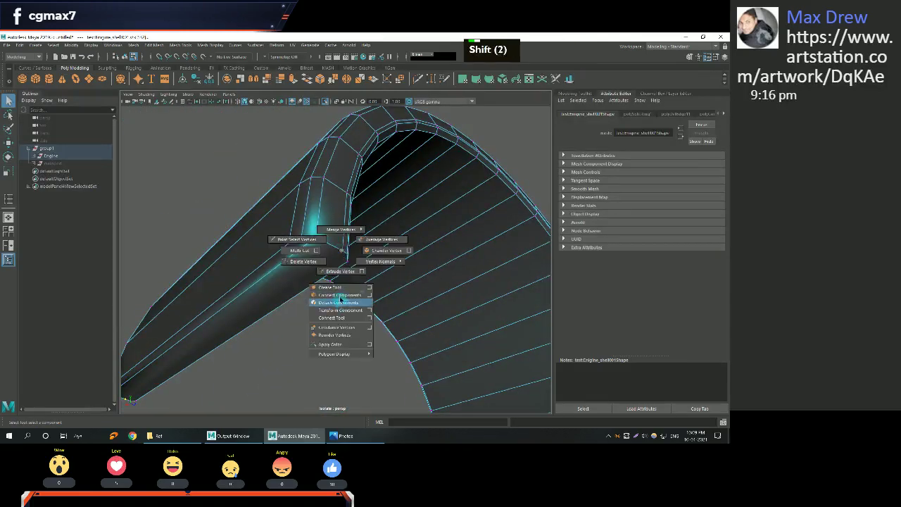
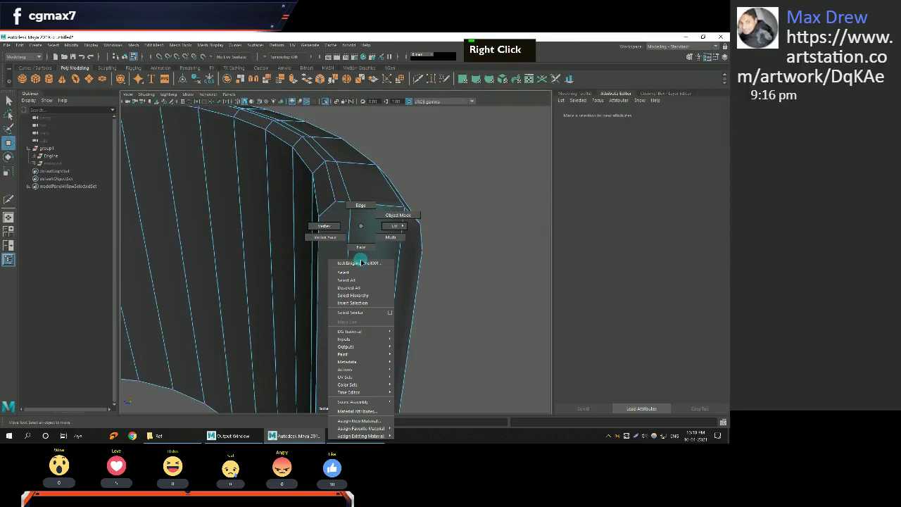
{"action": "middle_click", "coordinate": [395, 272]}
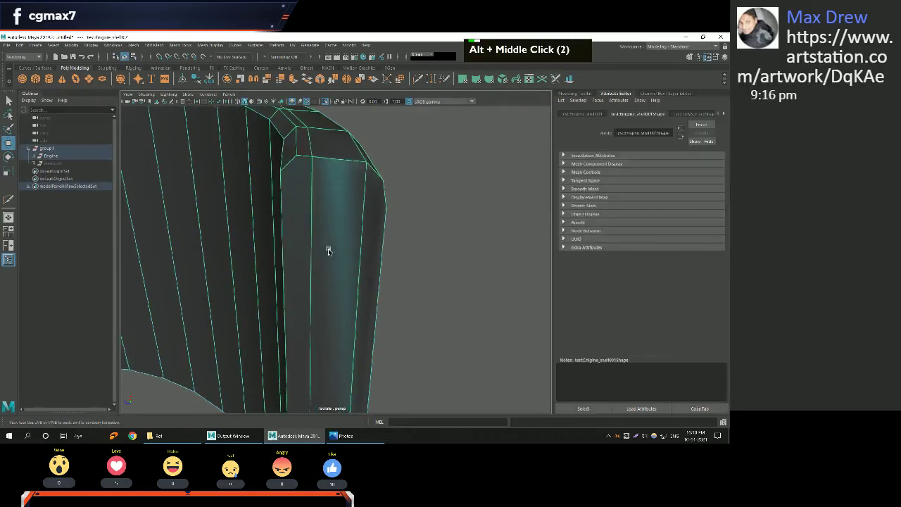
{"action": "right_click", "coordinate": [326, 252]}
{"action": "key", "text": "q"}
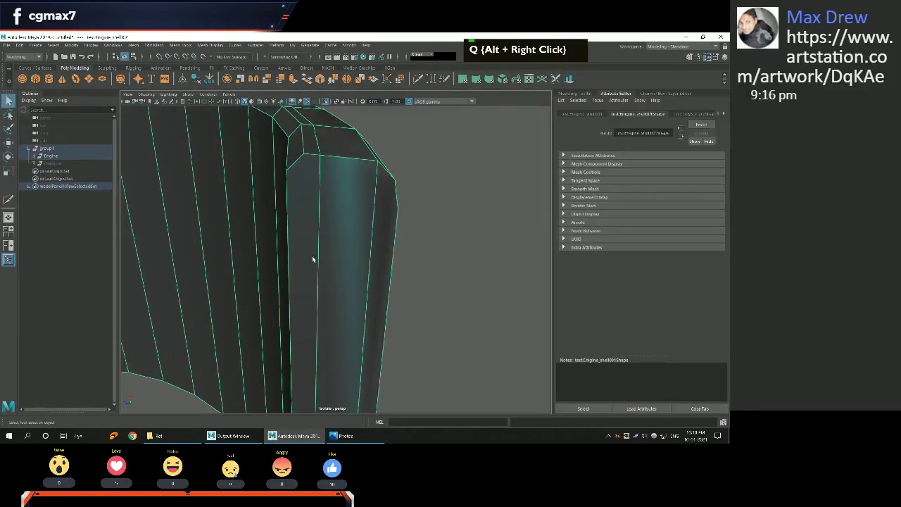
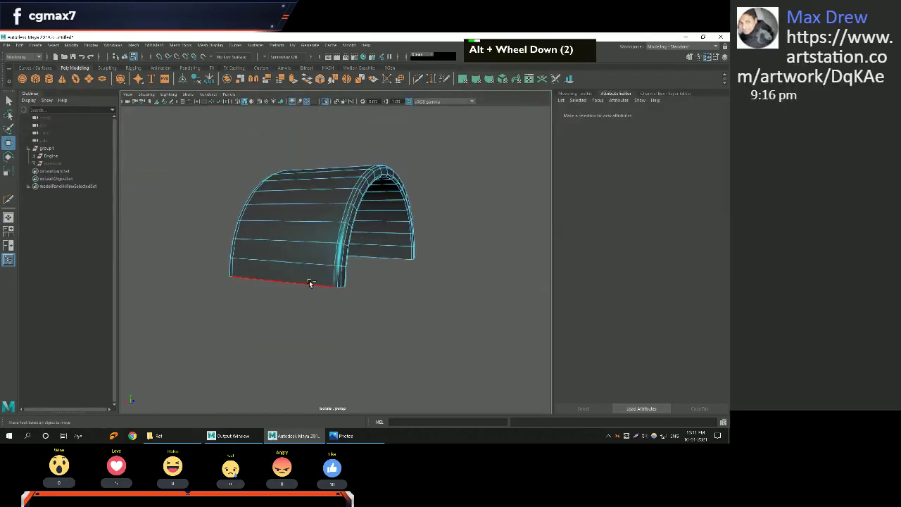
Leave Isolate Select so the full engine returns and grab the curved panel with the Move tool.
{"action": "key", "text": "ctrl+i"}
{"action": "middle_click", "coordinate": [334, 260]}
{"action": "key", "text": "w"}
{"action": "right_click", "coordinate": [336, 217]}
{"action": "scroll", "scroll_direction": "down", "scroll_amount": 3}
{"action": "middle_click", "coordinate": [358, 220]}
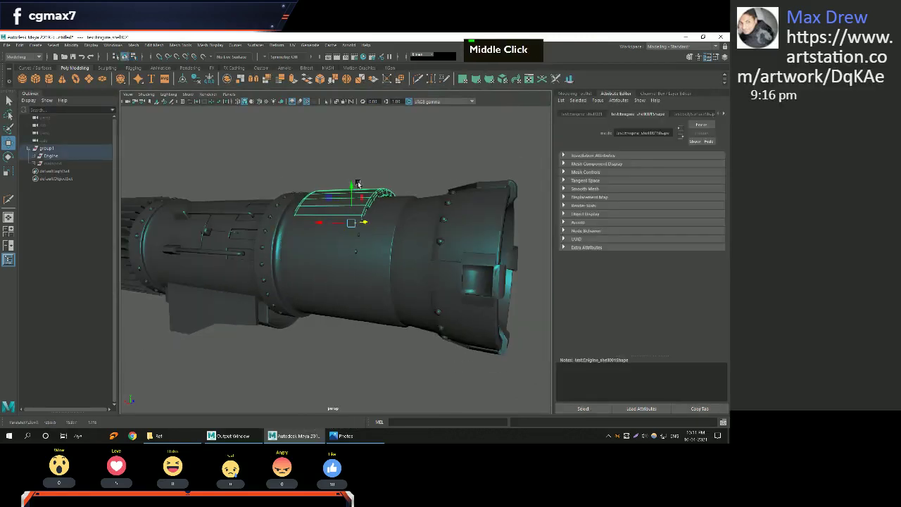
Nudge the panel around the engine casing as a wide band, undoing two misplaced adjustments.
{"action": "scroll", "scroll_direction": "down", "scroll_amount": 3}
{"action": "left_click", "coordinate": [415, 142]}
{"action": "middle_click", "coordinate": [403, 147]}
{"action": "right_click", "coordinate": [392, 157]}
{"action": "key", "text": "ctrl+z"}
{"action": "key", "text": "ctrl+z"}
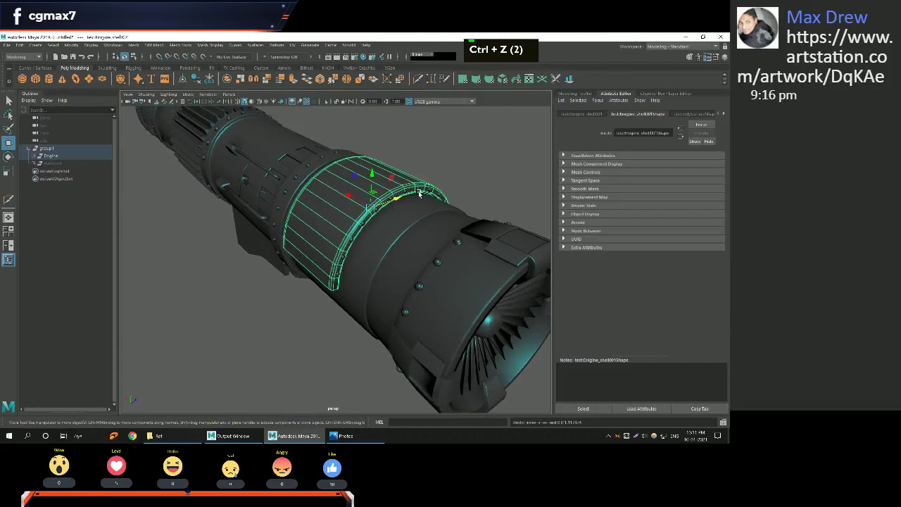
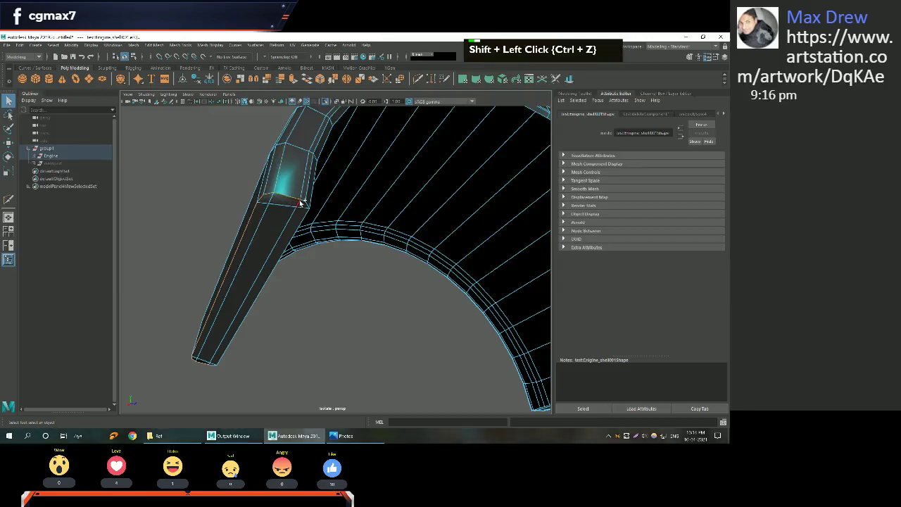
Finish checking the shell's folded corners, then toggle Isolate Select off to show the whole engine.
{"action": "left_click", "coordinate": [306, 204]}
{"action": "left_click", "coordinate": [310, 204]}
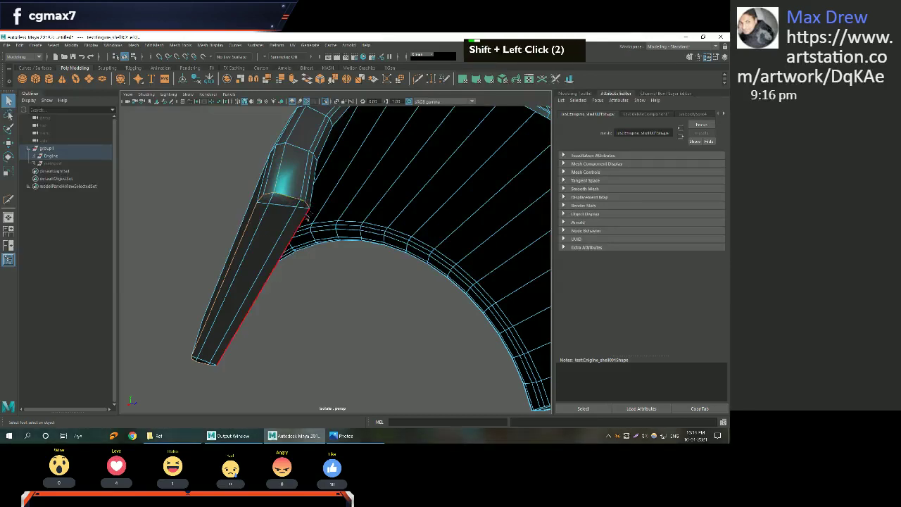
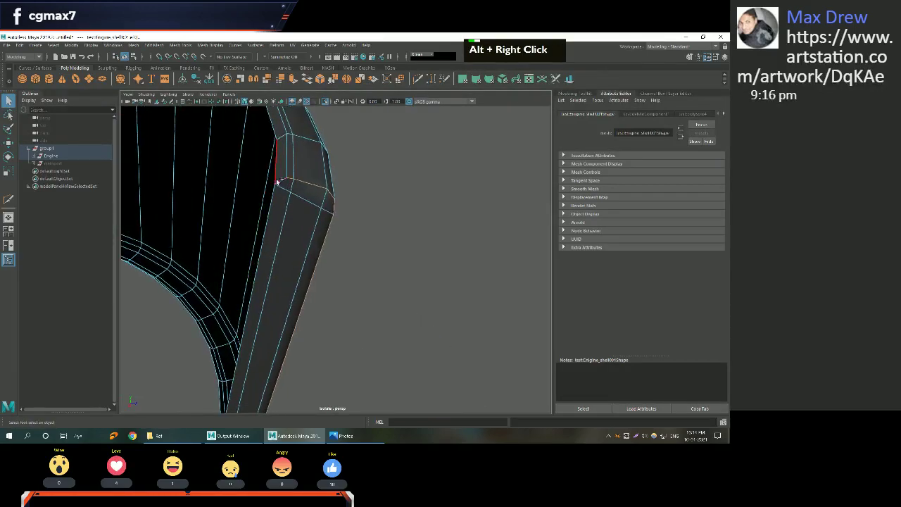
{"action": "left_click", "coordinate": [285, 185]}
{"action": "left_click", "coordinate": [277, 199]}
{"action": "scroll", "scroll_direction": "down", "scroll_amount": 3}
{"action": "left_click", "coordinate": [281, 229]}
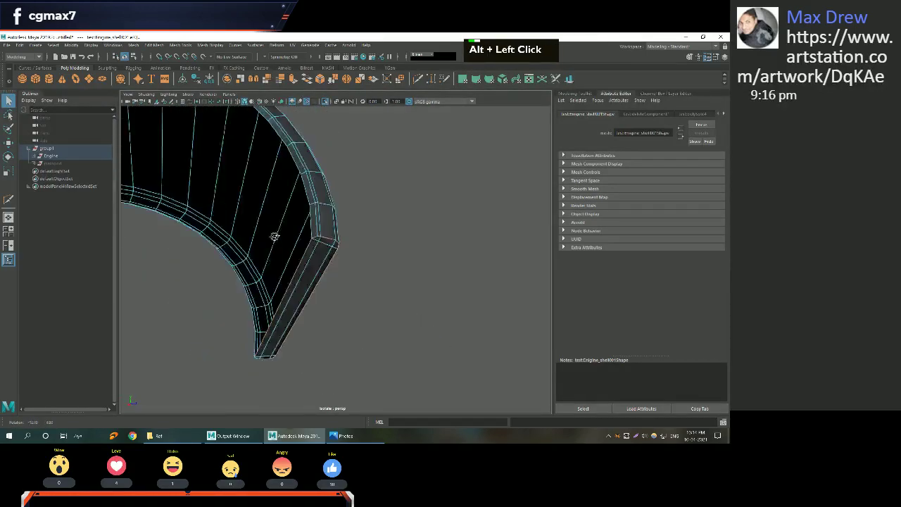
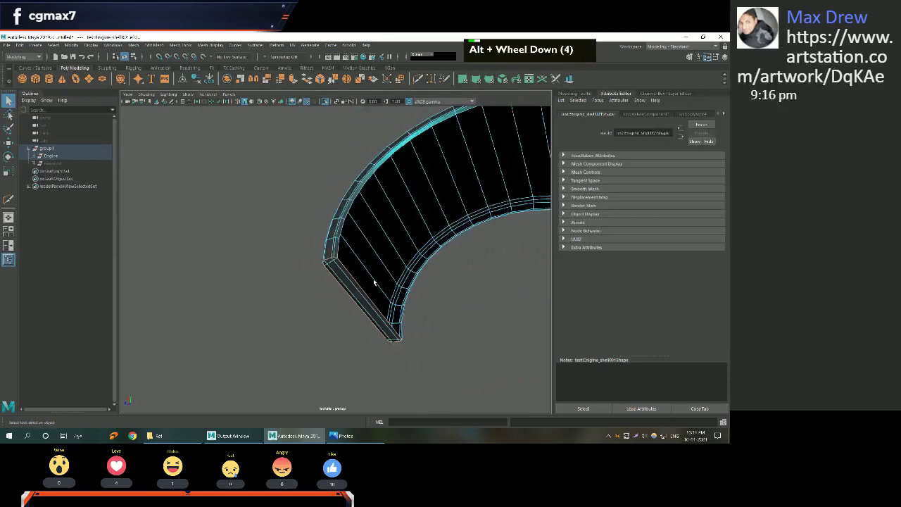
{"action": "key", "text": "ctrl+i"}
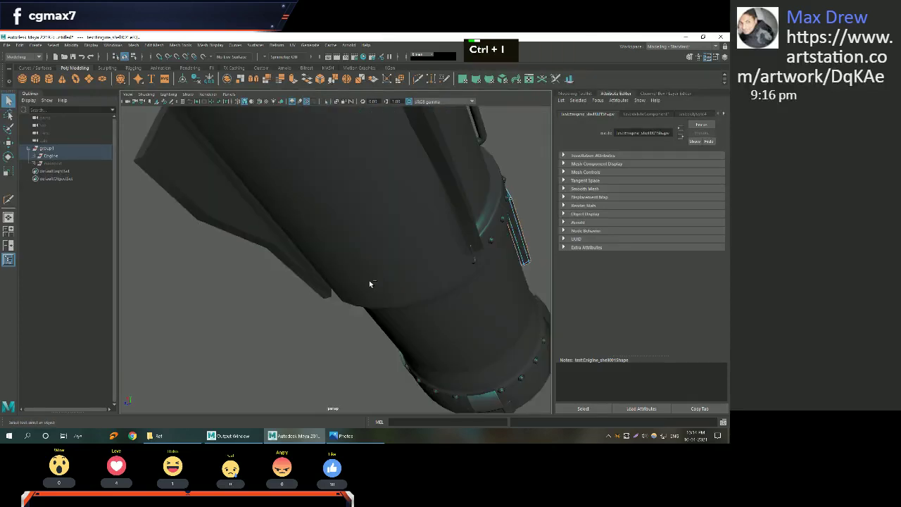
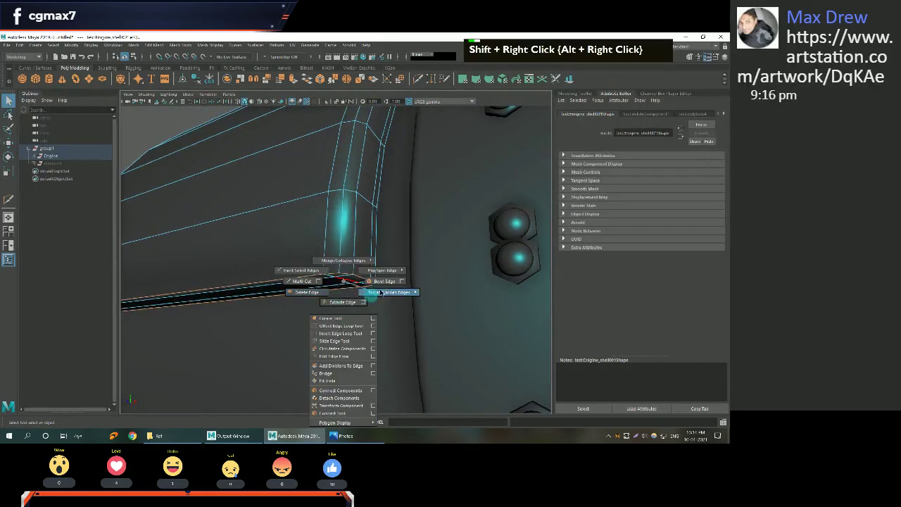
Apply Bevel Edge to the cover panel's folded lower edges via the edge marking menu.
{"action": "middle_click", "coordinate": [324, 279]}
{"action": "right_click", "coordinate": [307, 282]}
{"action": "middle_click", "coordinate": [291, 291]}
{"action": "right_click", "coordinate": [275, 288]}
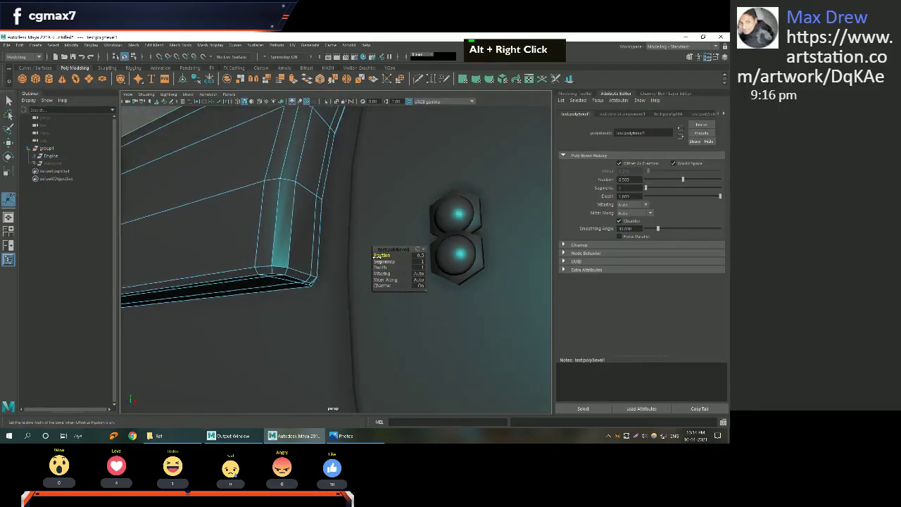
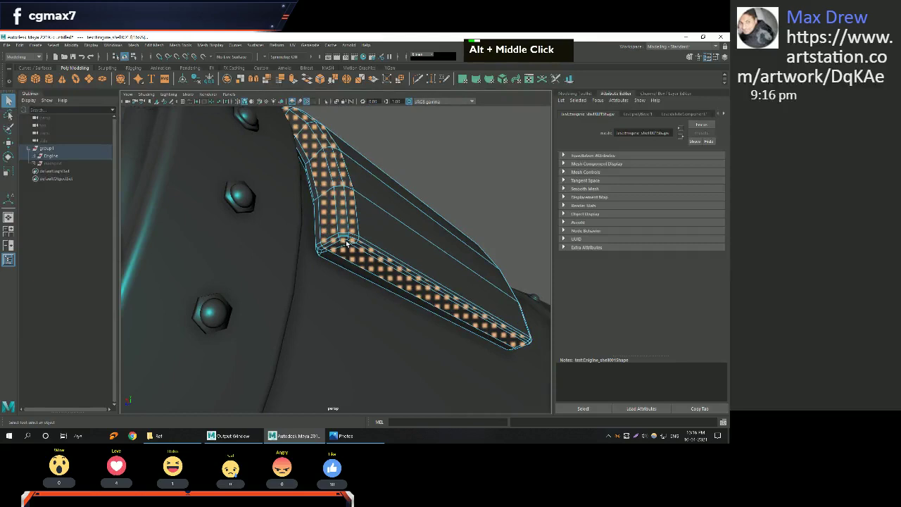
Bring up the face marking menu on the cover panel's lower band of faces.
{"action": "scroll", "scroll_direction": "down", "scroll_amount": 3}
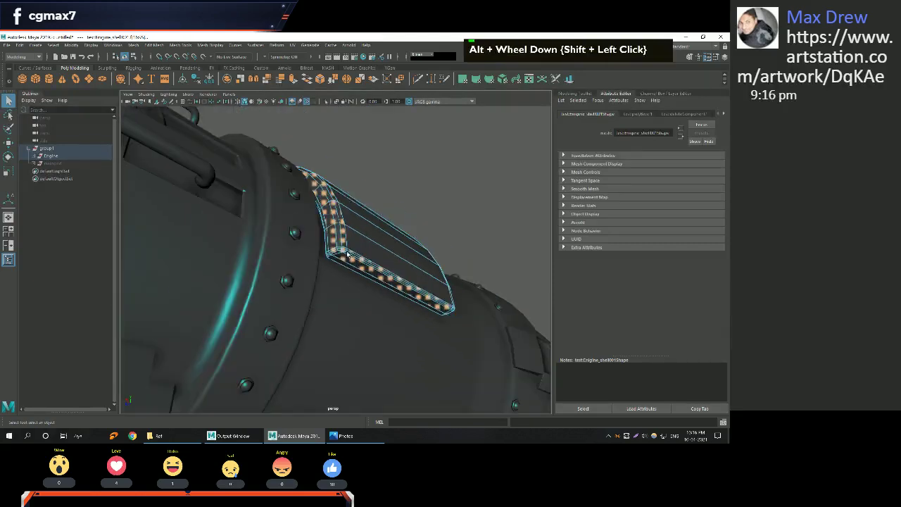
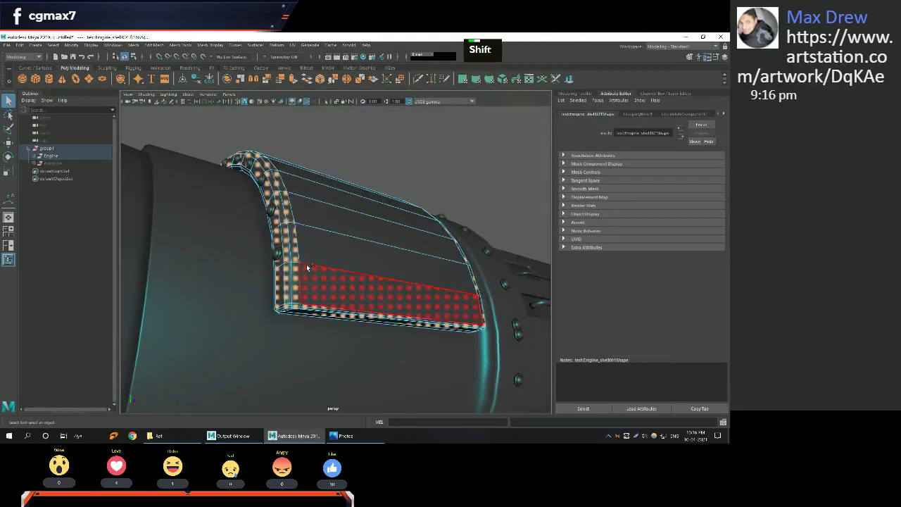
{"action": "right_click", "coordinate": [303, 261]}
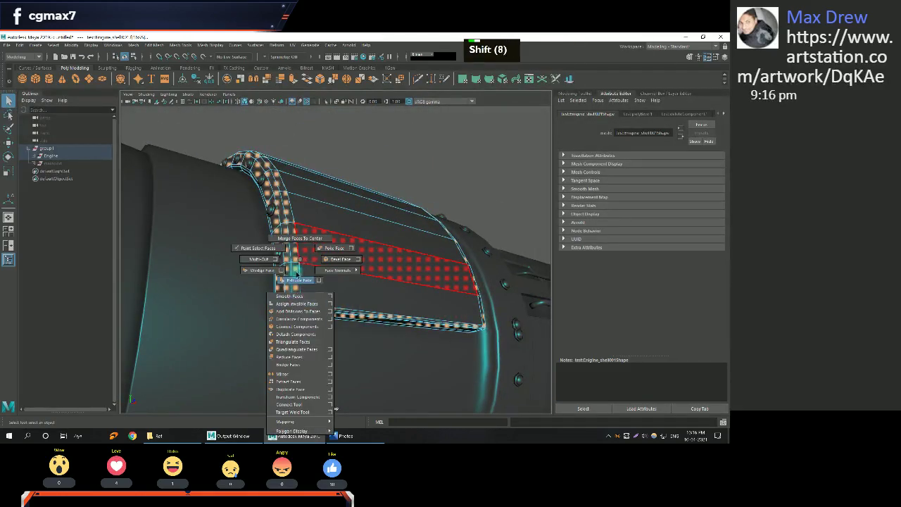
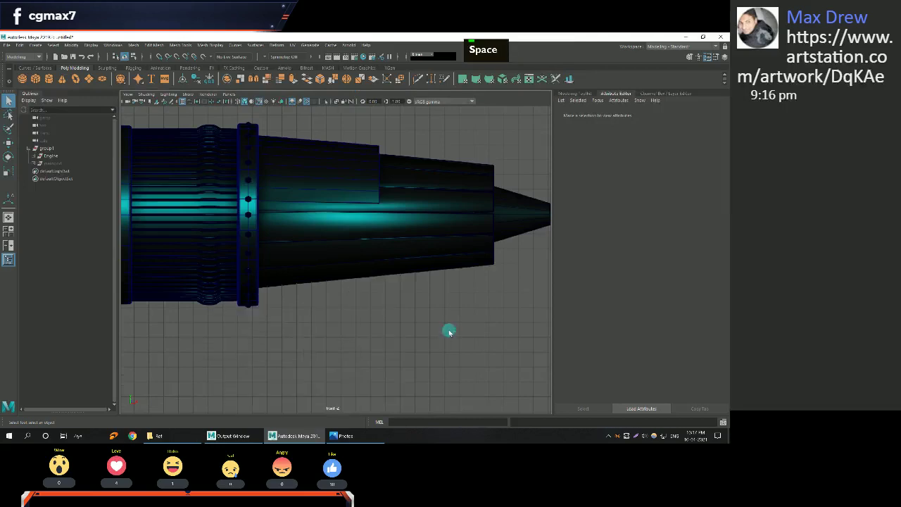
Switch to the four-view layout to see the engine from its end in orthographic views.
{"action": "key", "text": "space"}
{"action": "scroll", "scroll_direction": "down", "scroll_amount": 3}
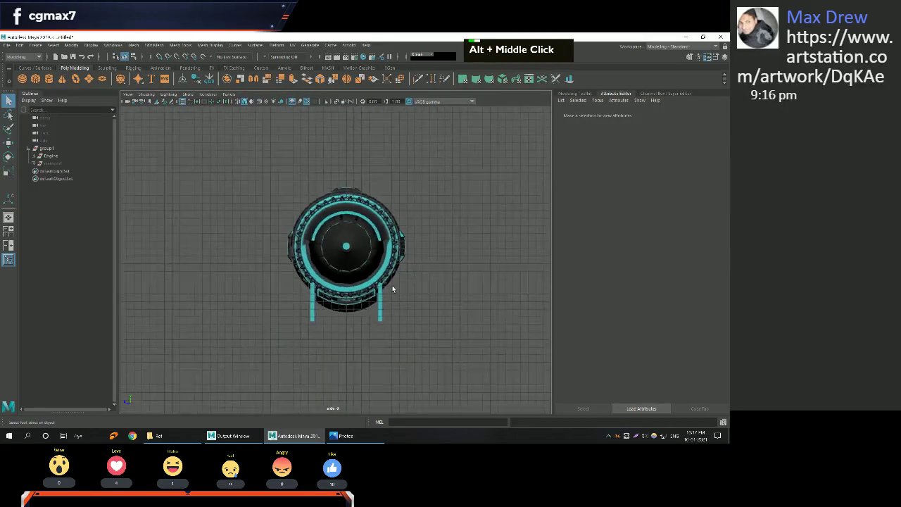
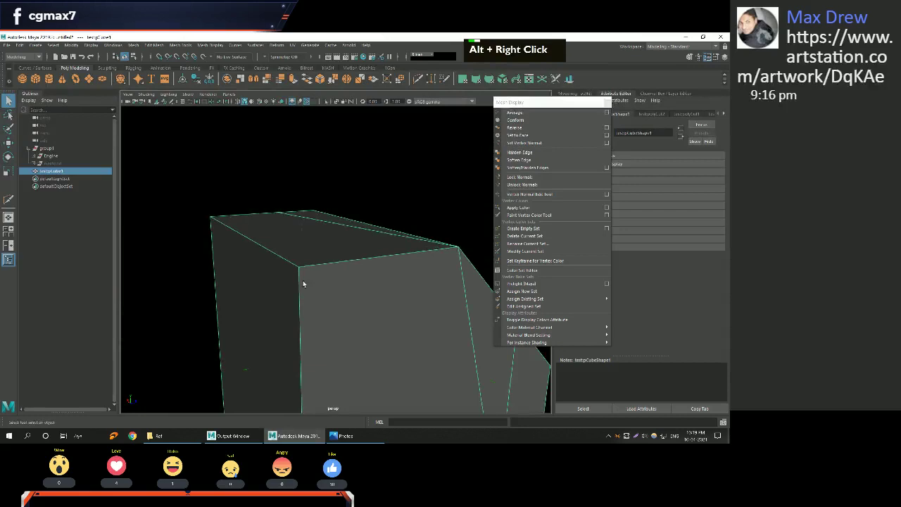
Work the view in toward the engine casing and pick it with the Move tool active.
{"action": "right_click", "coordinate": [311, 269]}
{"action": "middle_click", "coordinate": [329, 205]}
{"action": "right_click", "coordinate": [320, 216]}
{"action": "middle_click", "coordinate": [320, 245]}
{"action": "scroll", "scroll_direction": "down", "scroll_amount": 3}
{"action": "middle_click", "coordinate": [332, 258]}
{"action": "left_click", "coordinate": [371, 260]}
{"action": "right_click", "coordinate": [292, 265]}
{"action": "middle_click", "coordinate": [300, 271]}
{"action": "key", "text": "w"}
{"action": "right_click", "coordinate": [274, 238]}
{"action": "right_click", "coordinate": [195, 220]}
{"action": "middle_click", "coordinate": [221, 226]}
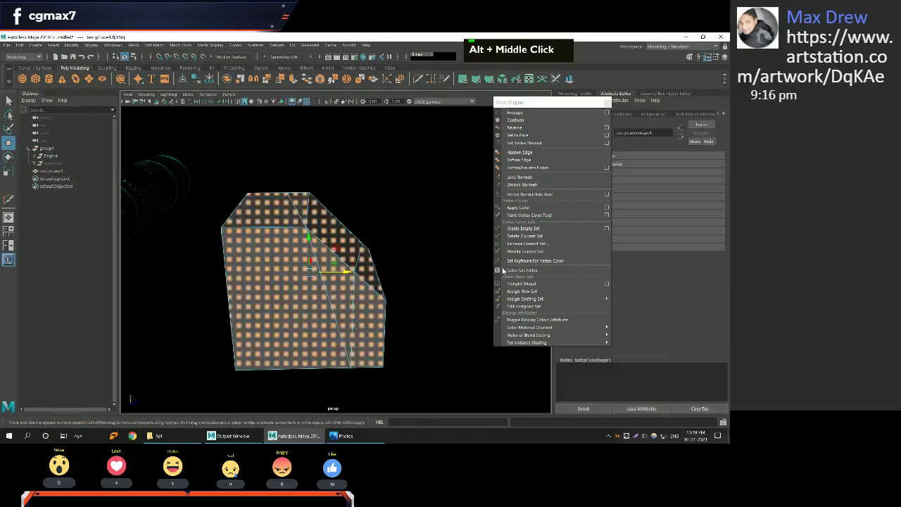
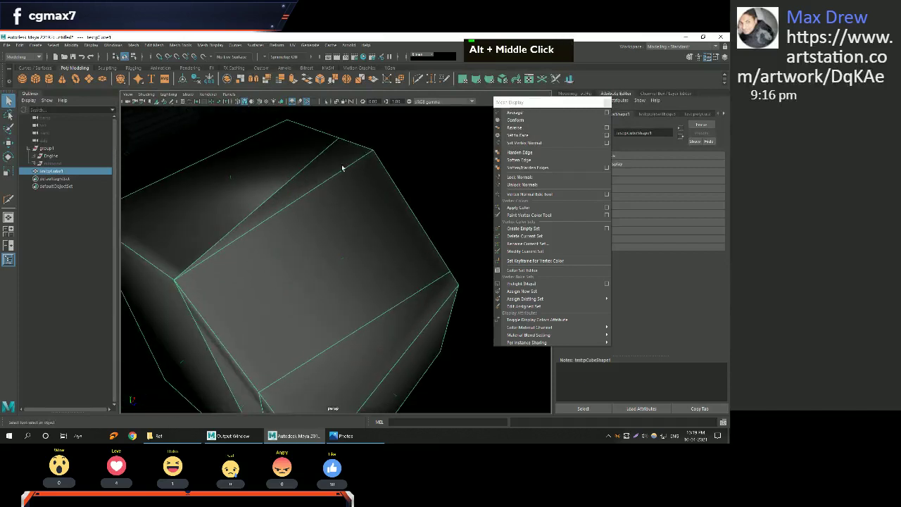
Close in on the casing beside the bolted collar, reselecting it from several angles.
{"action": "middle_click", "coordinate": [348, 187]}
{"action": "middle_click", "coordinate": [364, 221]}
{"action": "right_click", "coordinate": [347, 235]}
{"action": "middle_click", "coordinate": [314, 249]}
{"action": "scroll", "scroll_direction": "down", "scroll_amount": 3}
{"action": "left_click", "coordinate": [326, 248]}
{"action": "right_click", "coordinate": [309, 242]}
{"action": "middle_click", "coordinate": [307, 237]}
{"action": "right_click", "coordinate": [336, 239]}
{"action": "left_click", "coordinate": [308, 250]}
{"action": "right_click", "coordinate": [291, 259]}
{"action": "middle_click", "coordinate": [305, 268]}
{"action": "scroll", "scroll_direction": "down", "scroll_amount": 3}
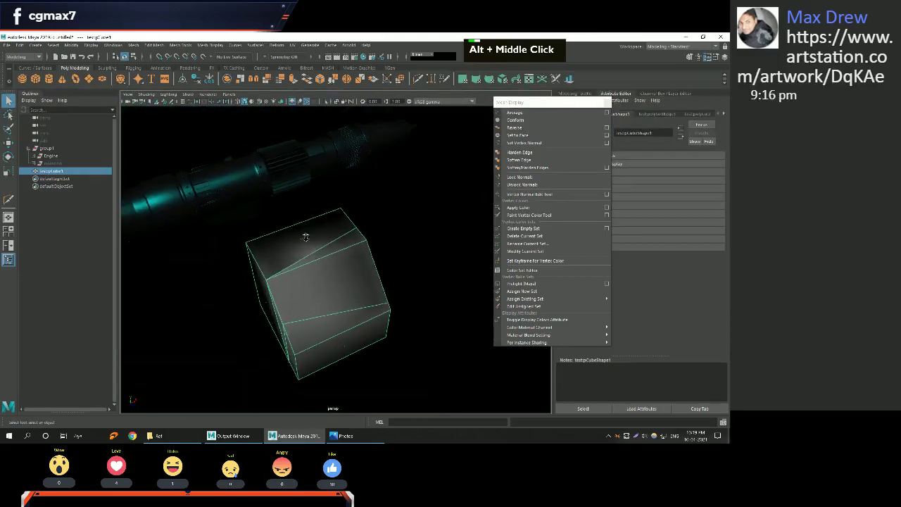
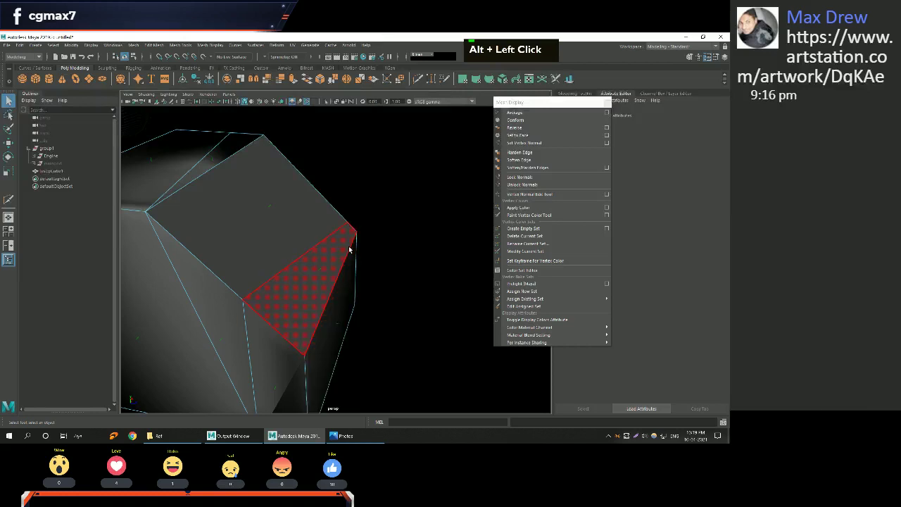
{"action": "right_click", "coordinate": [295, 188]}
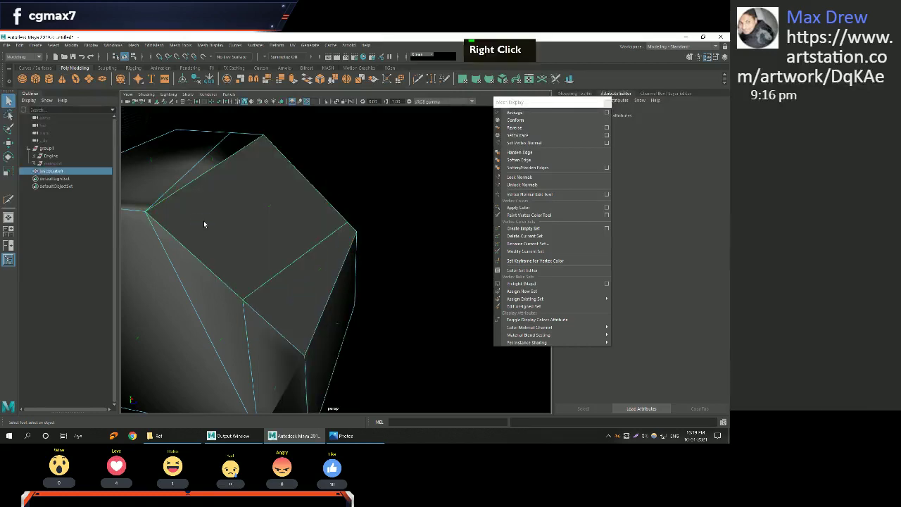
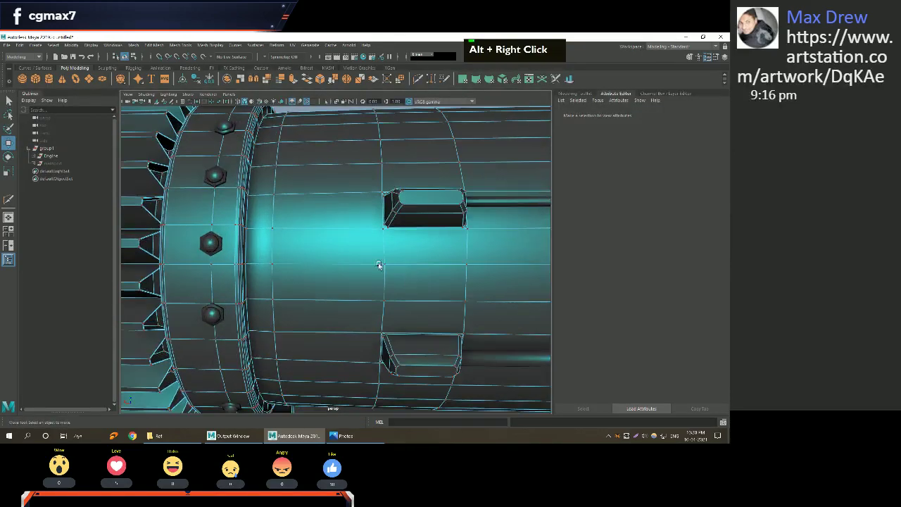
Pan along the casing and bring up its Vertex/Edge/Face marking menu for editing.
{"action": "middle_click", "coordinate": [296, 258]}
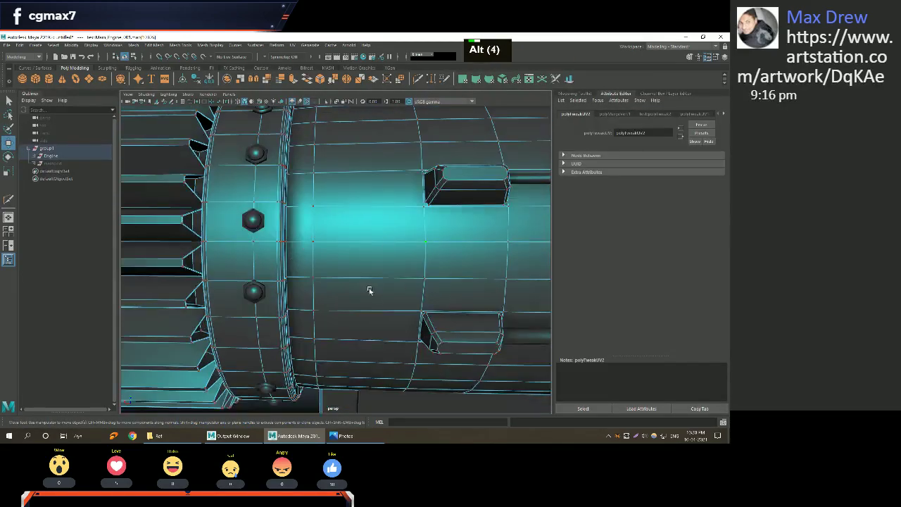
{"action": "middle_click", "coordinate": [369, 287]}
{"action": "key", "text": "w"}
{"action": "right_click", "coordinate": [371, 264]}
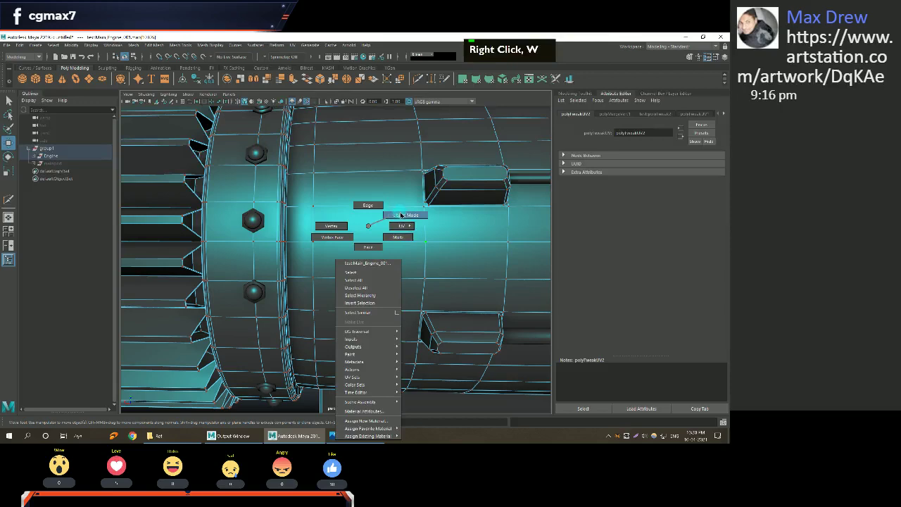
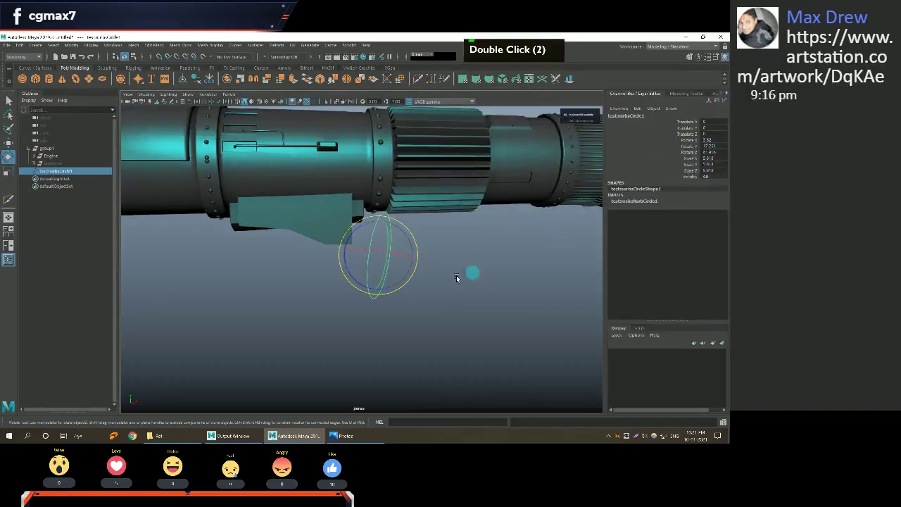
Rotate the NURBS circle 90 in Z from the Channel Box so it stands upright under the engine.
{"action": "left_click", "coordinate": [412, 257]}
{"action": "left_click", "coordinate": [418, 262]}
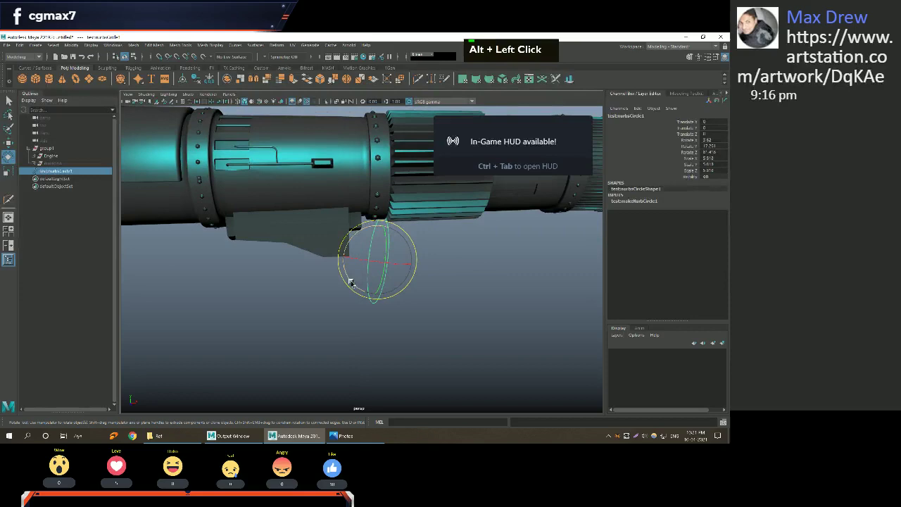
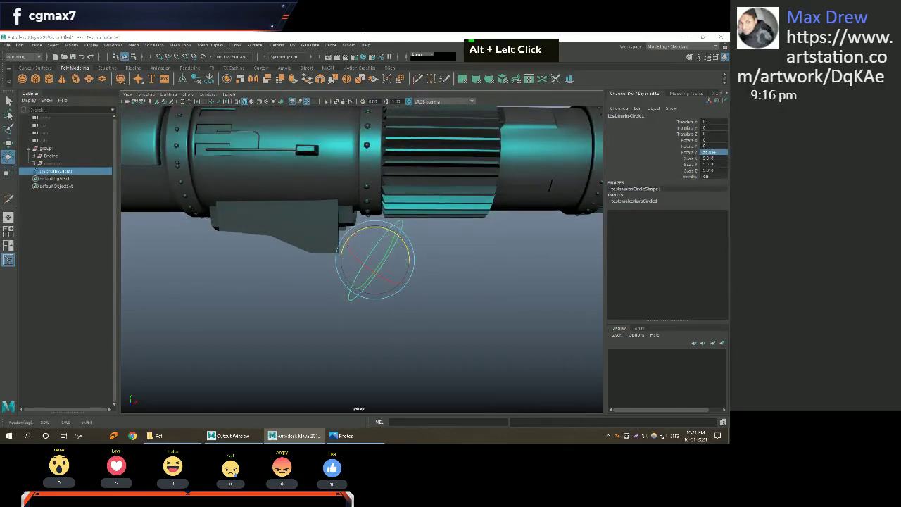
{"action": "key", "text": "Return"}
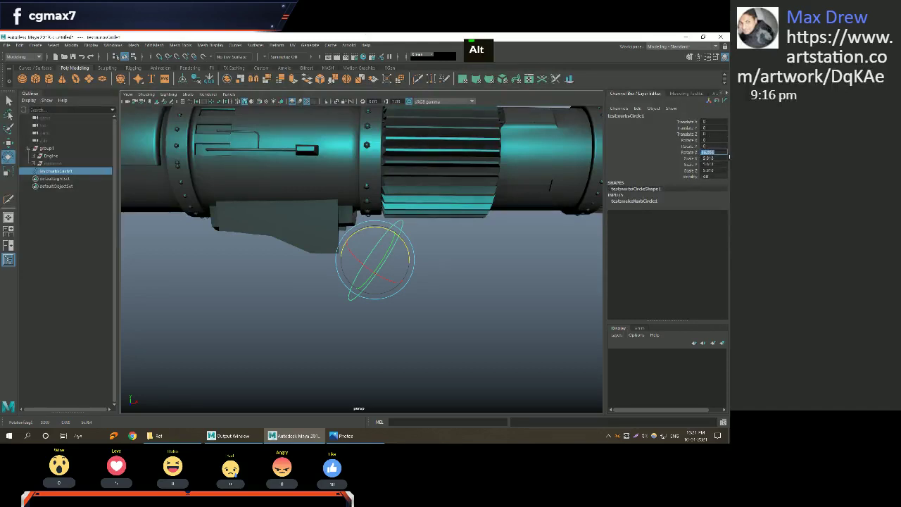
{"action": "key", "text": "Return"}
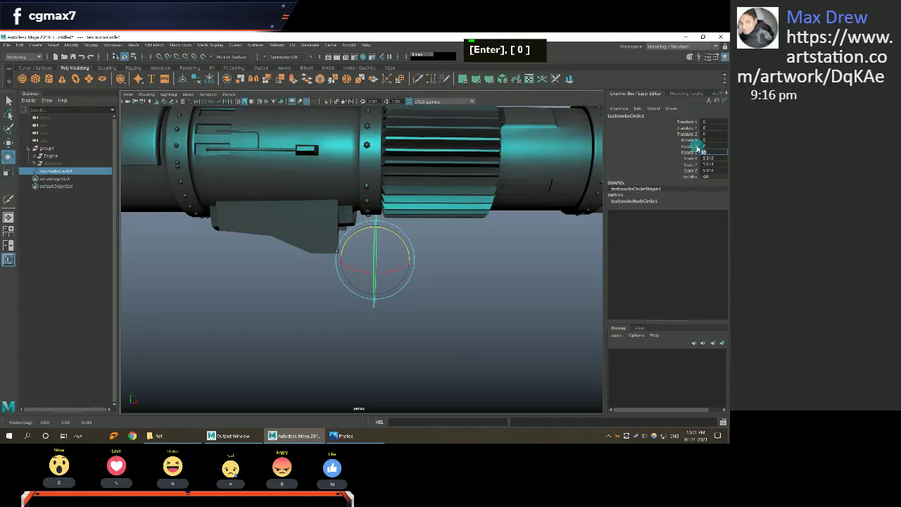
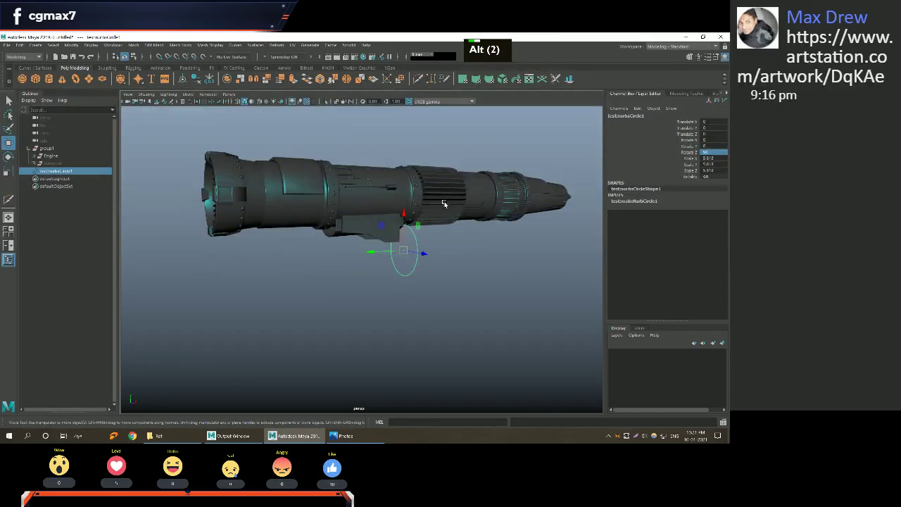
Close in on the upright circle and switch to scaling it against the engine body.
{"action": "middle_click", "coordinate": [463, 215]}
{"action": "right_click", "coordinate": [422, 211]}
{"action": "left_click", "coordinate": [406, 217]}
{"action": "key", "text": "e"}
{"action": "middle_click", "coordinate": [400, 243]}
{"action": "right_click", "coordinate": [358, 244]}
{"action": "key", "text": "r"}
Size the circle to the engine's girth, checking it from several close angles.
{"action": "left_click", "coordinate": [326, 253]}
{"action": "right_click", "coordinate": [337, 257]}
{"action": "middle_click", "coordinate": [371, 288]}
{"action": "right_click", "coordinate": [332, 274]}
{"action": "middle_click", "coordinate": [323, 268]}
{"action": "right_click", "coordinate": [323, 267]}
{"action": "middle_click", "coordinate": [318, 257]}
{"action": "left_click", "coordinate": [360, 264]}
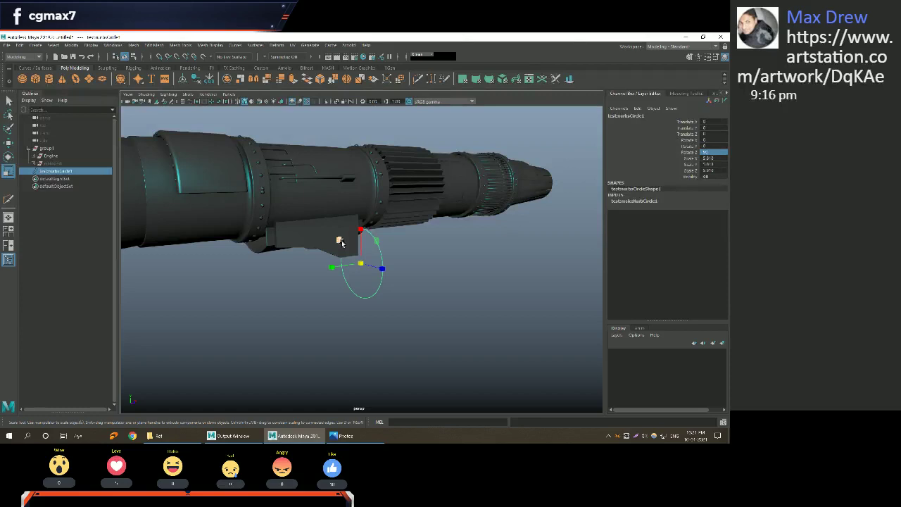
{"action": "middle_click", "coordinate": [358, 264]}
{"action": "scroll", "scroll_direction": "down", "scroll_amount": 3}
{"action": "left_click", "coordinate": [406, 263]}
Slide the circle along the engine beneath the underside panel and check it in the four-view layout.
{"action": "key", "text": "w"}
{"action": "middle_click", "coordinate": [395, 266]}
{"action": "right_click", "coordinate": [367, 239]}
{"action": "left_click", "coordinate": [383, 274]}
{"action": "key", "text": "w"}
{"action": "middle_click", "coordinate": [226, 215]}
{"action": "left_click", "coordinate": [234, 228]}
{"action": "right_click", "coordinate": [259, 232]}
{"action": "key", "text": "space"}
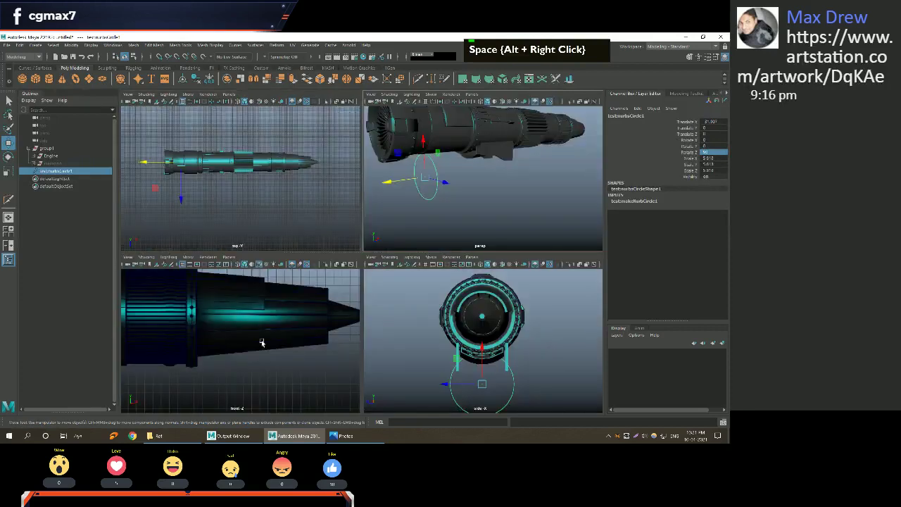
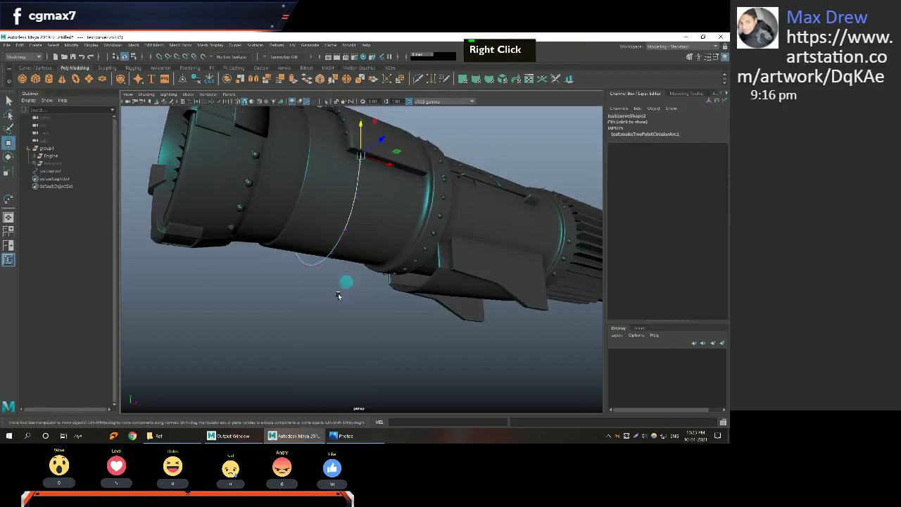
Select the two-point arc curve and move it against the engine casing below the cover panel.
{"action": "left_click", "coordinate": [328, 300]}
{"action": "left_click", "coordinate": [317, 274]}
{"action": "key", "text": "w"}
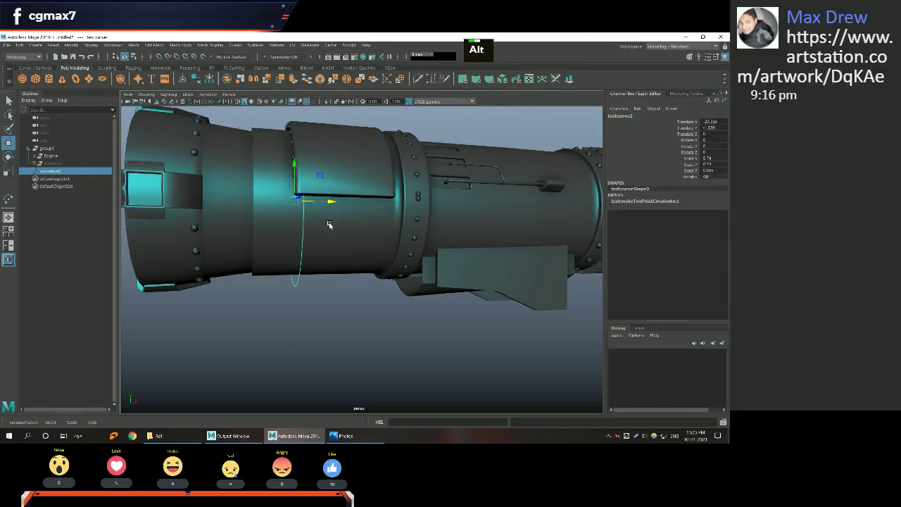
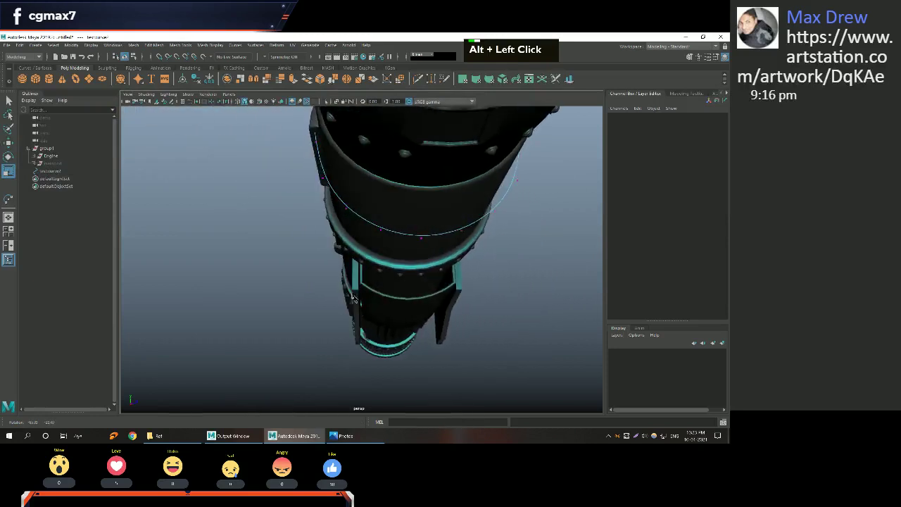
{"action": "key", "text": "w"}
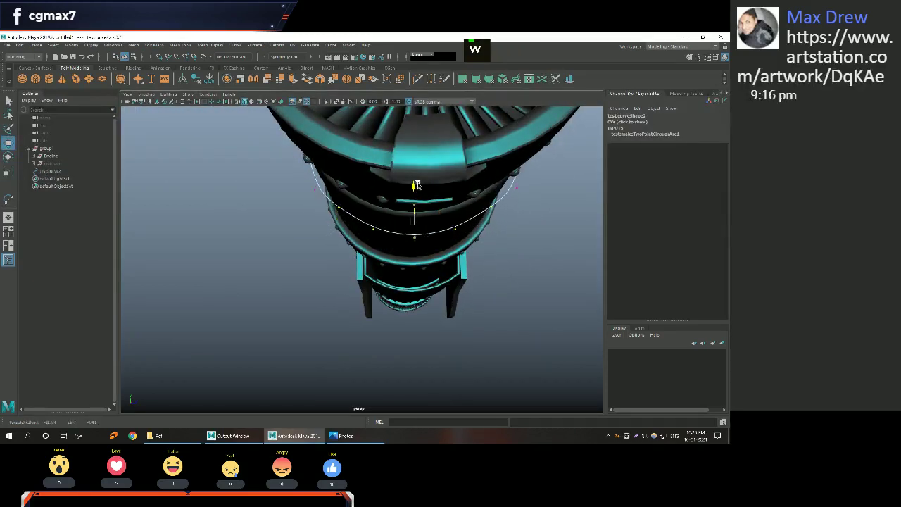
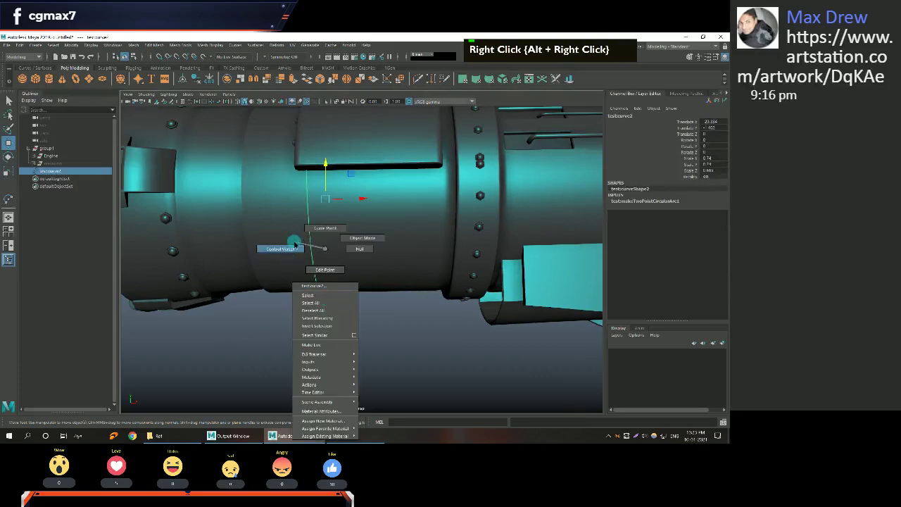
Enter Control Vertex mode on the arc to reshape it to hug the casing.
{"action": "right_click", "coordinate": [317, 199]}
{"action": "scroll", "scroll_direction": "down", "scroll_amount": 3}
{"action": "left_click", "coordinate": [212, 208]}
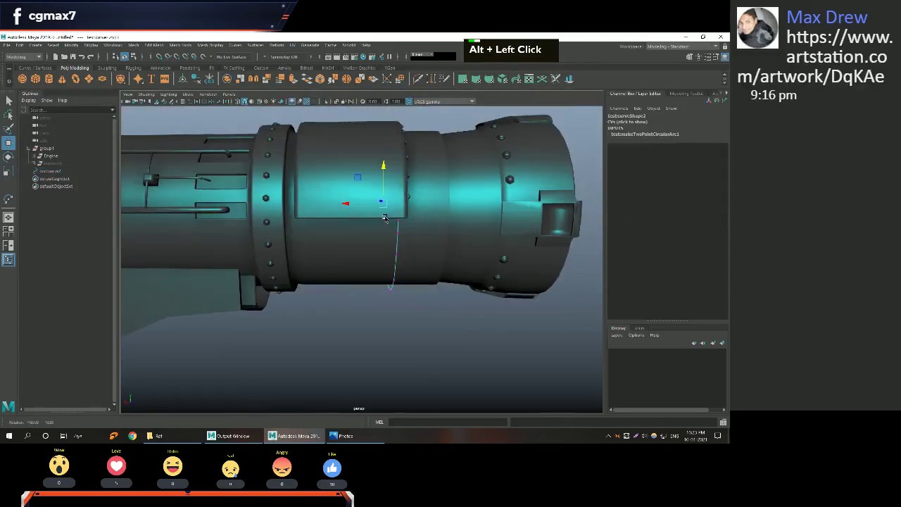
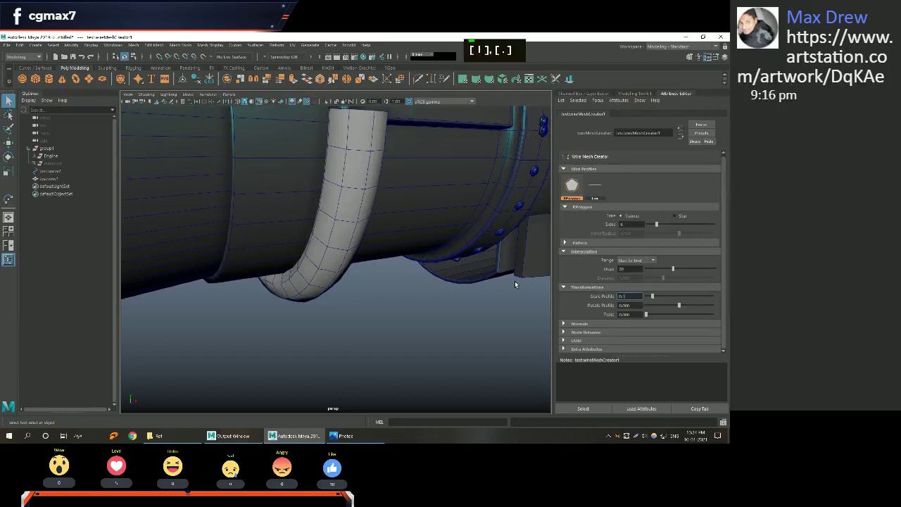
Lower the wire mesh creator's Scale Profile in steps so the pipe becomes thin.
{"action": "key", "text": "BackSpace"}
{"action": "key", "text": "Return"}
{"action": "key", "text": "5"}
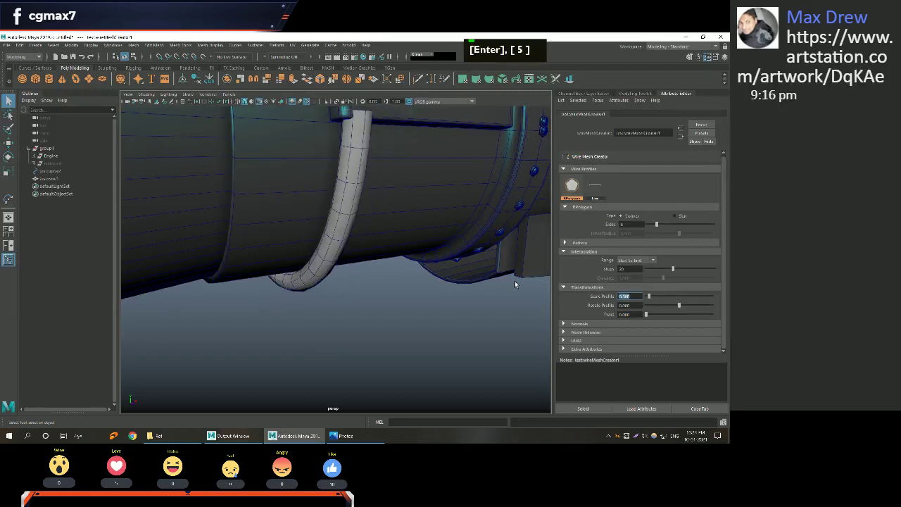
{"action": "key", "text": "Return"}
{"action": "key", "text": "Return"}
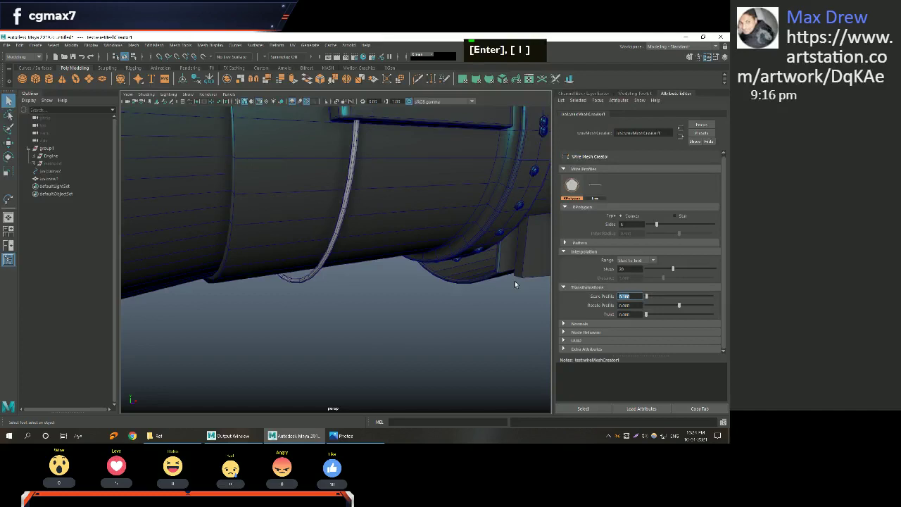
{"action": "key", "text": "Return"}
Enable Pattern for twin parallel tubes and raise Sides and Steps for rounder, smoother pipes.
{"action": "middle_click", "coordinate": [214, 248]}
{"action": "right_click", "coordinate": [314, 260]}
{"action": "middle_click", "coordinate": [321, 268]}
{"action": "right_click", "coordinate": [326, 241]}
{"action": "left_click", "coordinate": [337, 278]}
{"action": "scroll", "scroll_direction": "down", "scroll_amount": 3}
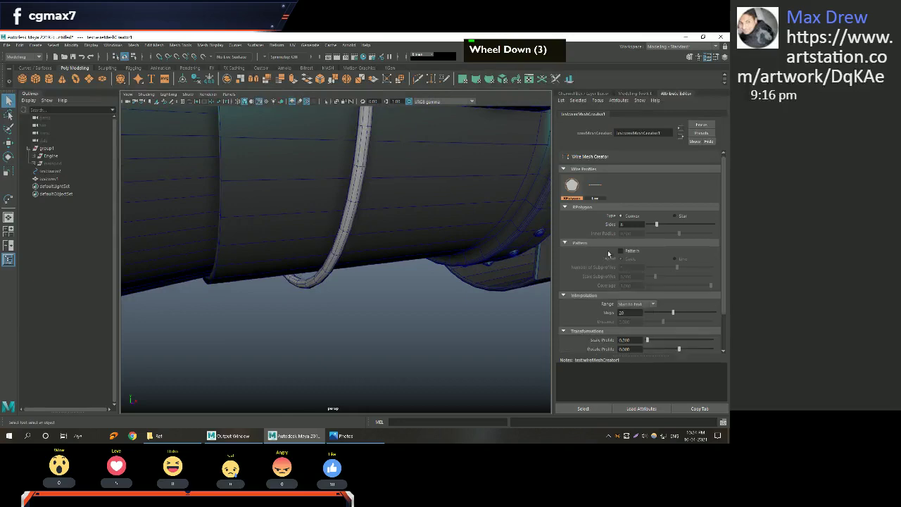
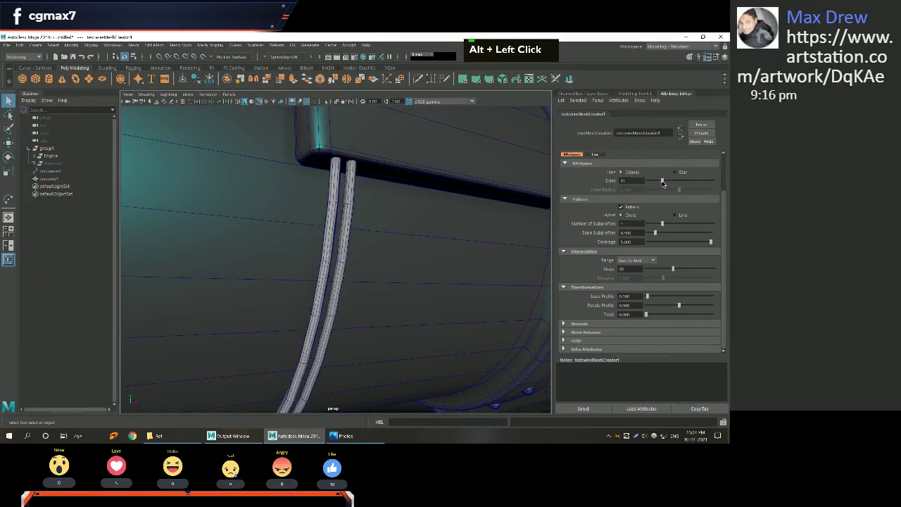
{"action": "middle_click", "coordinate": [370, 246]}
{"action": "right_click", "coordinate": [368, 232]}
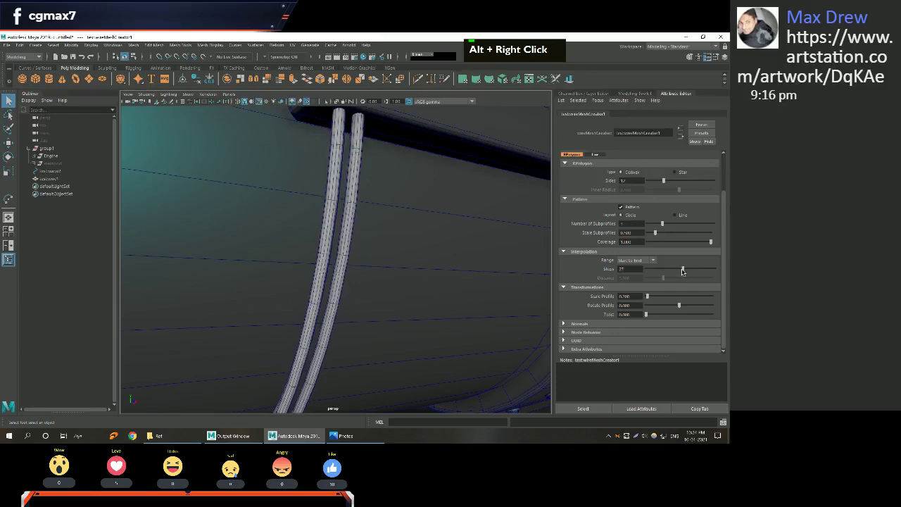
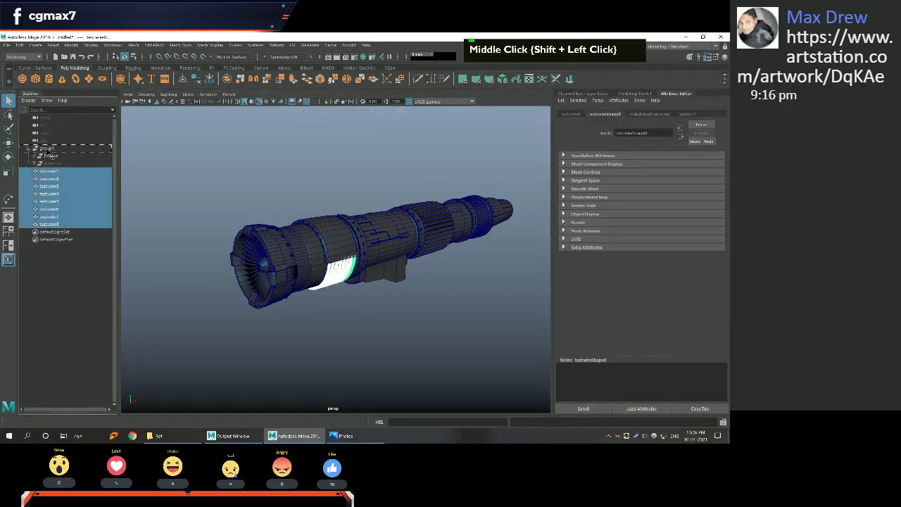
Select the whole Engine group in the scene.
{"action": "middle_click", "coordinate": [314, 250]}
{"action": "right_click", "coordinate": [321, 221]}
{"action": "scroll", "scroll_direction": "down", "scroll_amount": 3}
{"action": "left_click", "coordinate": [302, 237]}
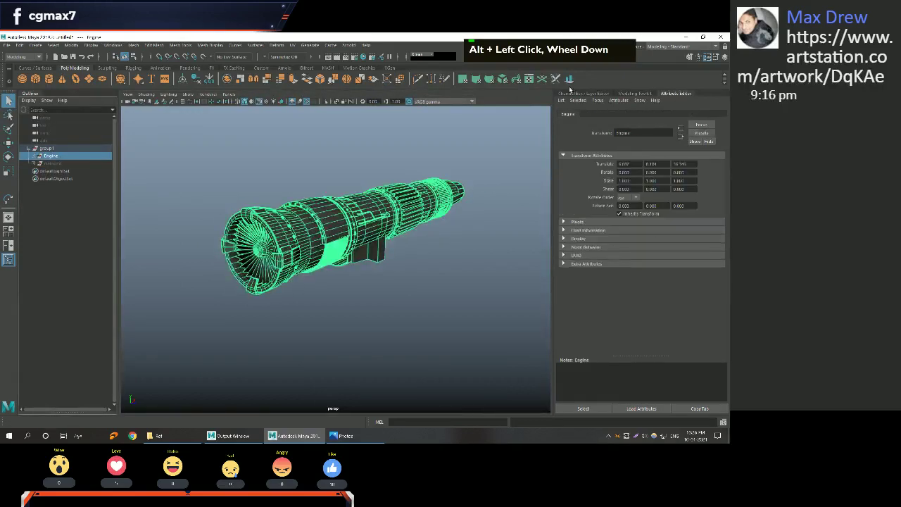
Assign the Engine group to a new display layer and start renaming it 'engine layer'.
{"action": "scroll", "scroll_direction": "down", "scroll_amount": 3}
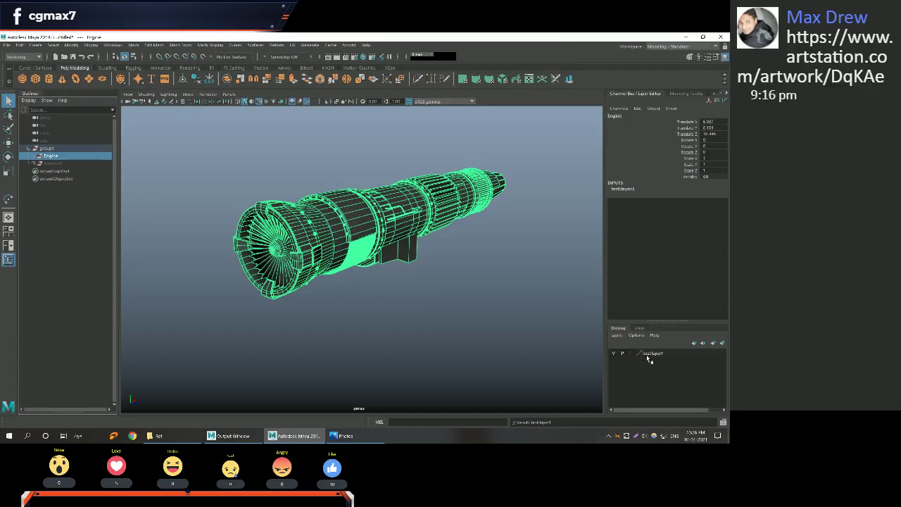
{"action": "double_click", "coordinate": [647, 355]}
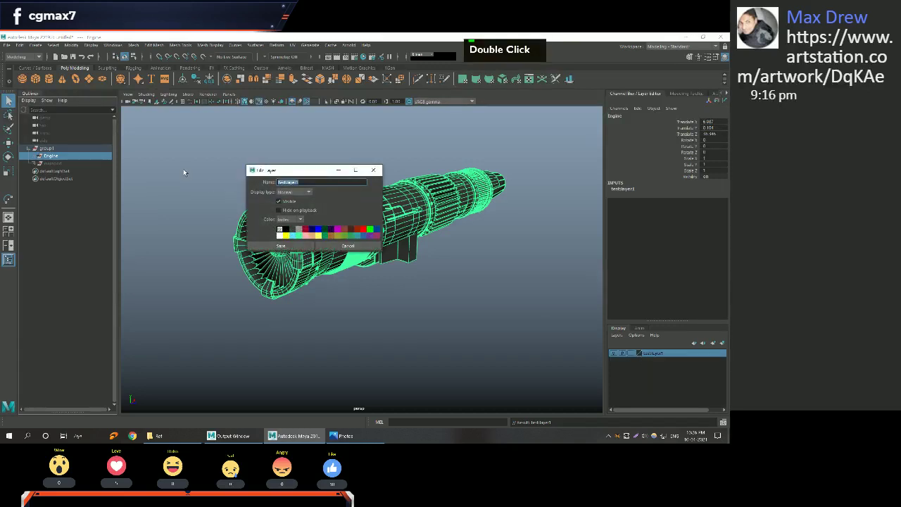
{"action": "key", "text": "e"}
{"action": "type", "text": "N, E"}
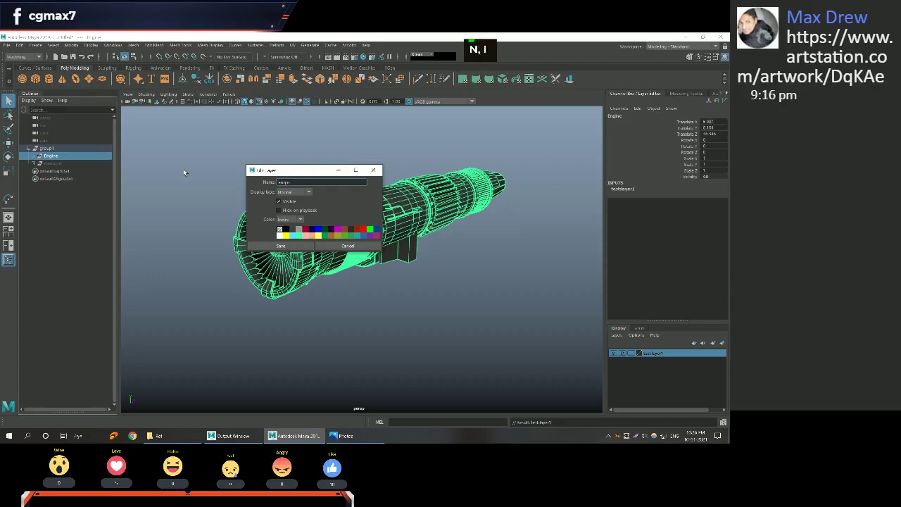
Confirm the display layer's new name 'engine layer'.
{"action": "key", "text": "Return"}
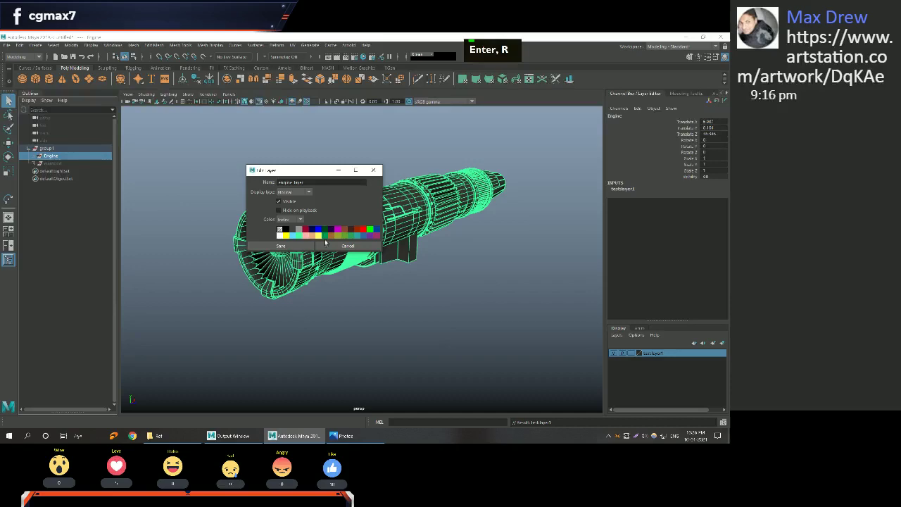
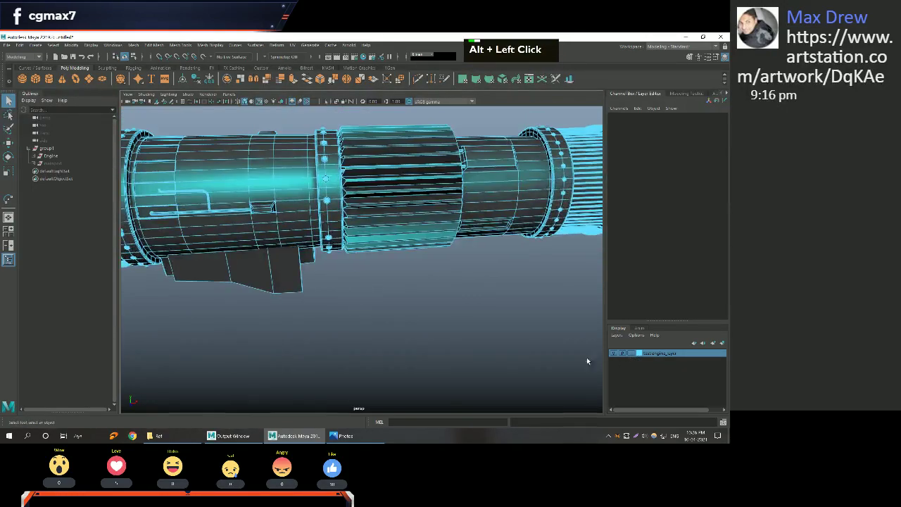
Set the engine layer's colour to dark grey/black so the wireframe shows dark, and save it.
{"action": "double_click", "coordinate": [643, 358]}
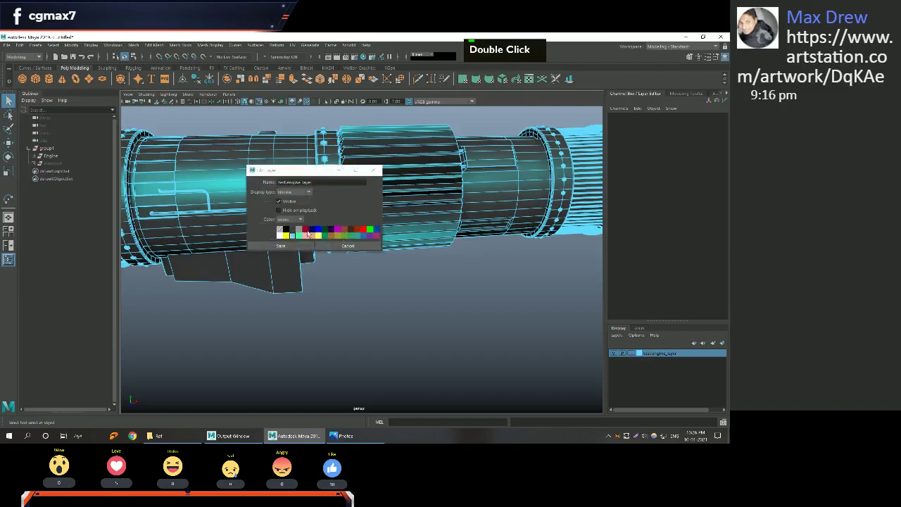
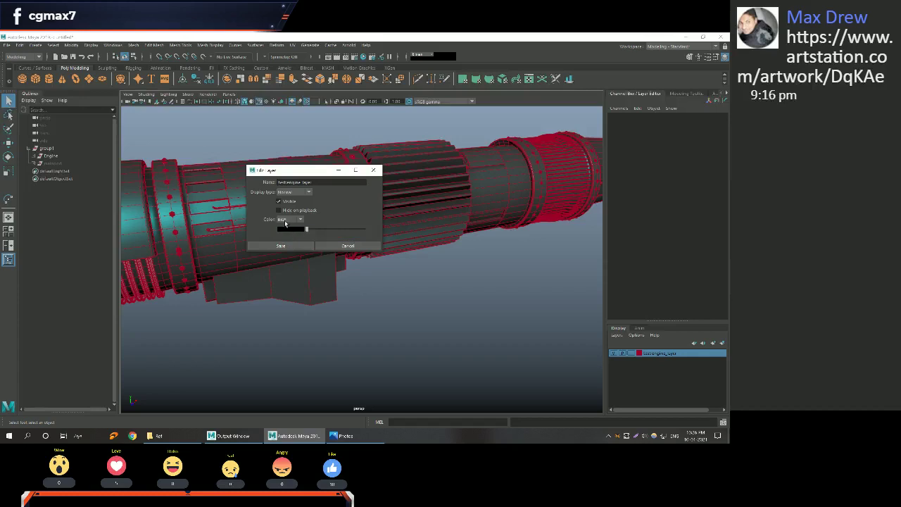
{"action": "double_click", "coordinate": [298, 230]}
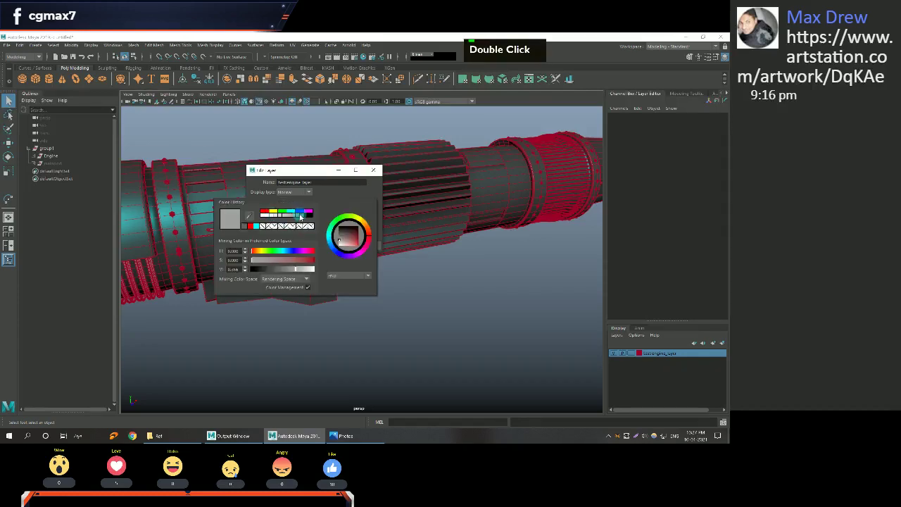
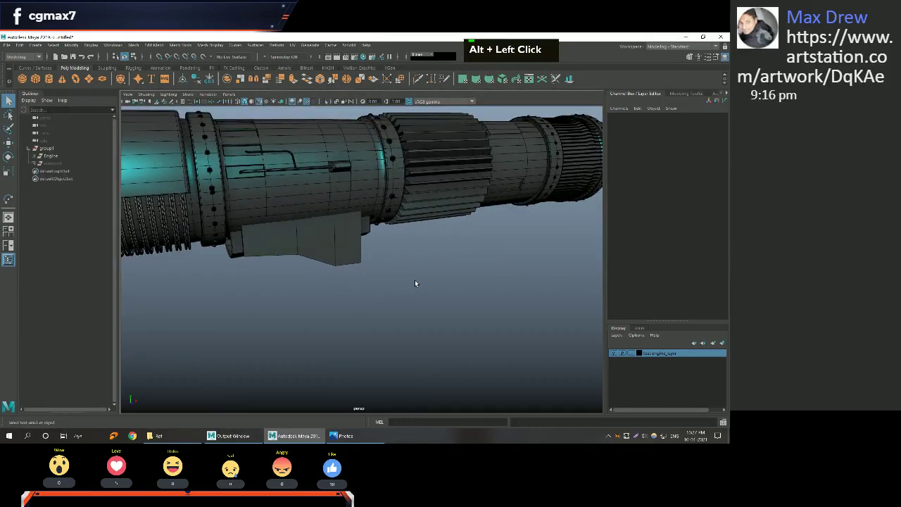
{"action": "middle_click", "coordinate": [445, 230]}
{"action": "right_click", "coordinate": [444, 261]}
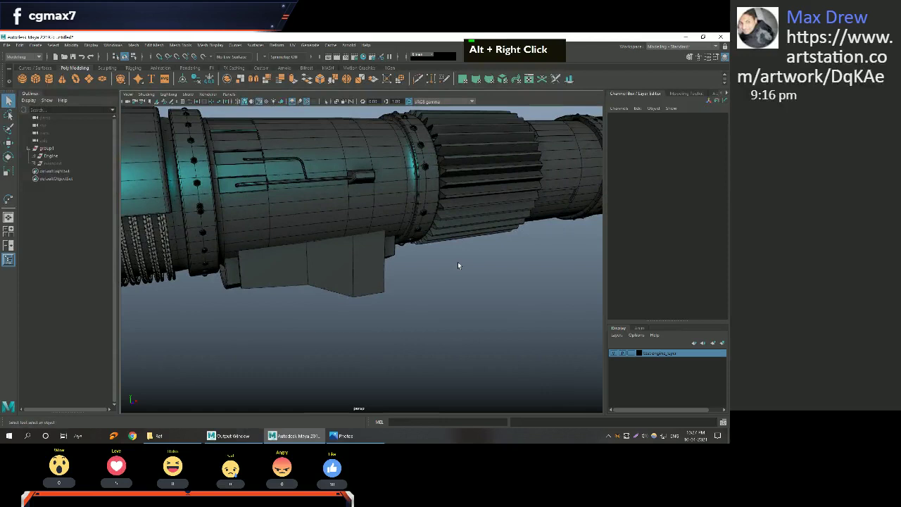
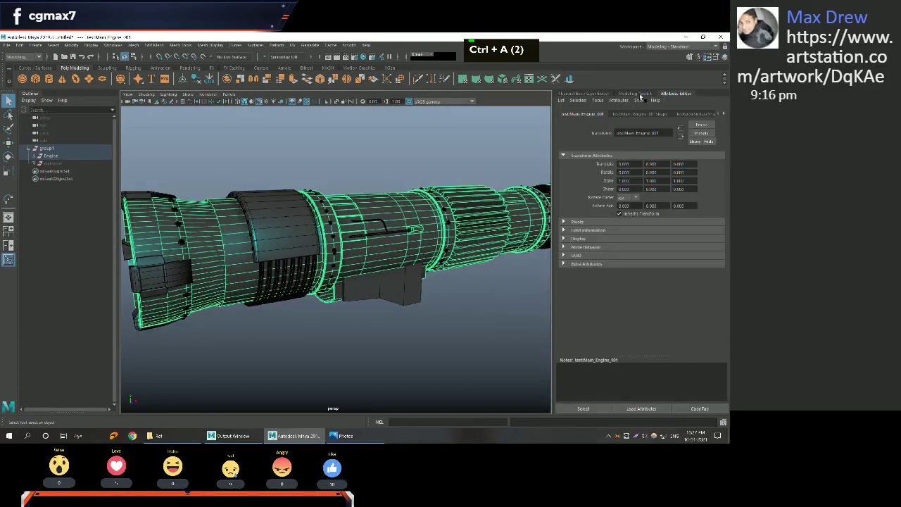
Rename the engine's blinn2 material to a metal-themed name in the Attribute Editor.
{"action": "key", "text": "ctrl+a"}
{"action": "key", "text": "ctrl+a"}
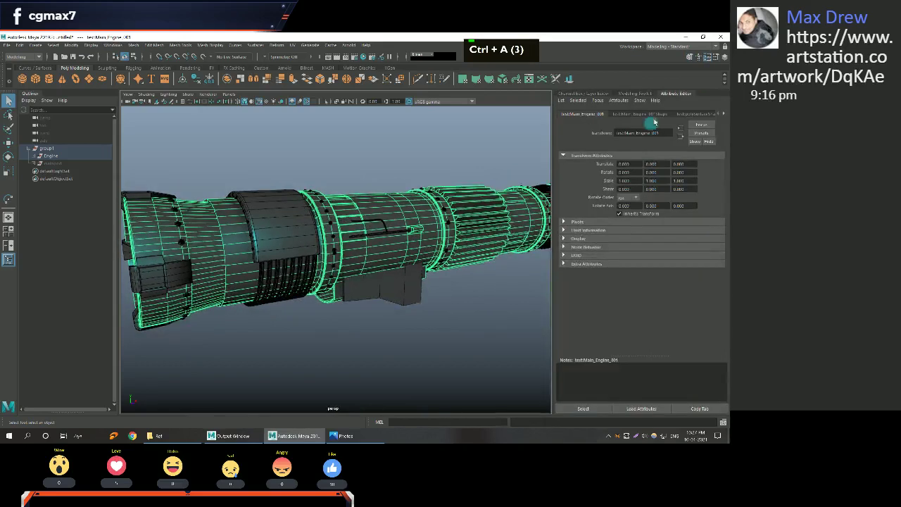
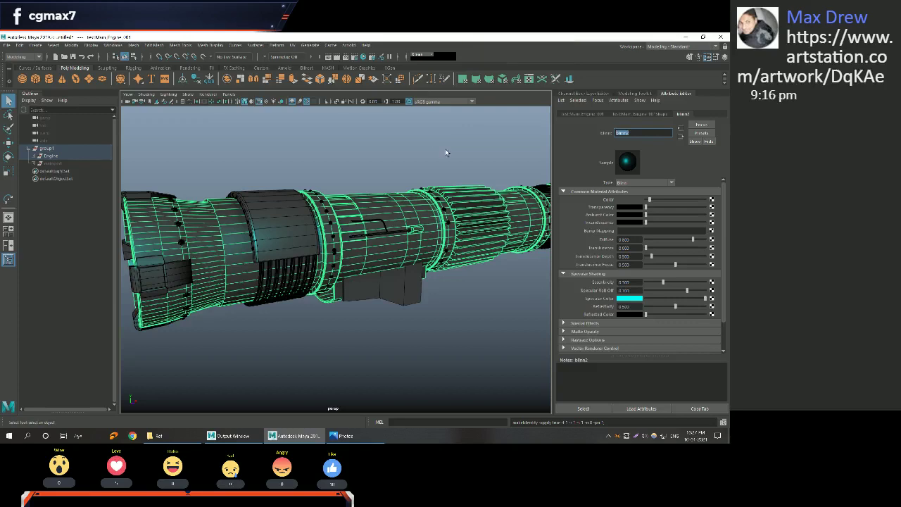
{"action": "key", "text": "Return"}
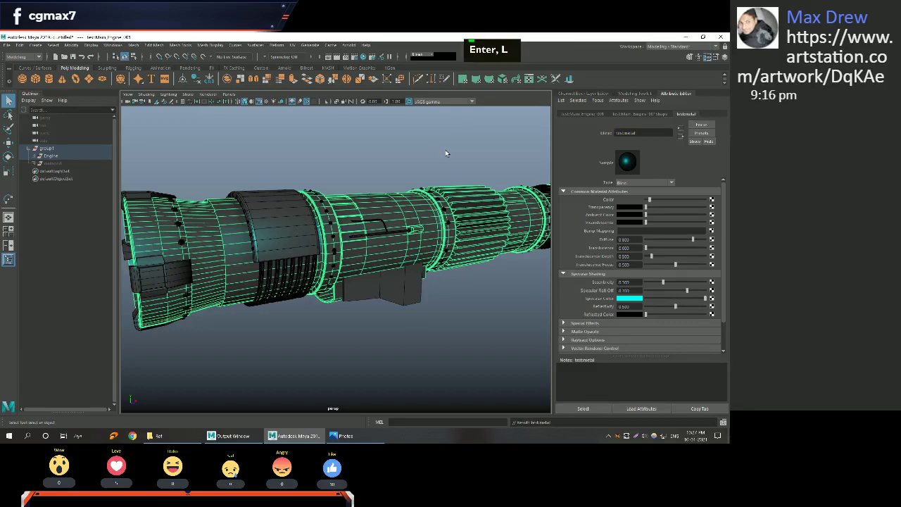
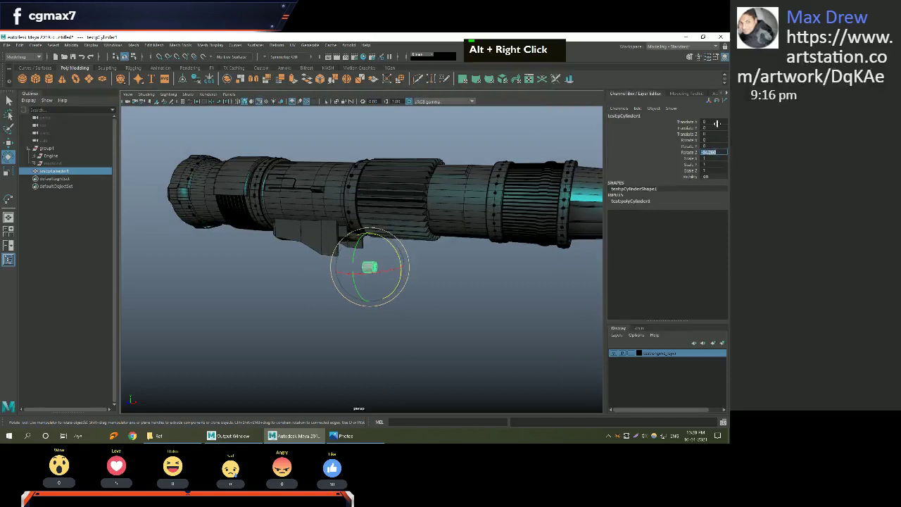
Rotate the new small polygon cylinder 90 degrees in Z via the Channel Box.
{"action": "key", "text": "Return"}
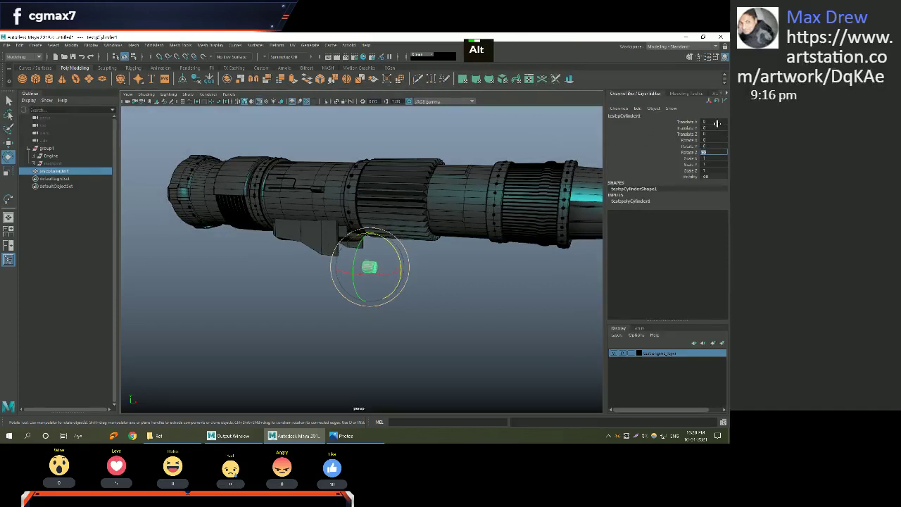
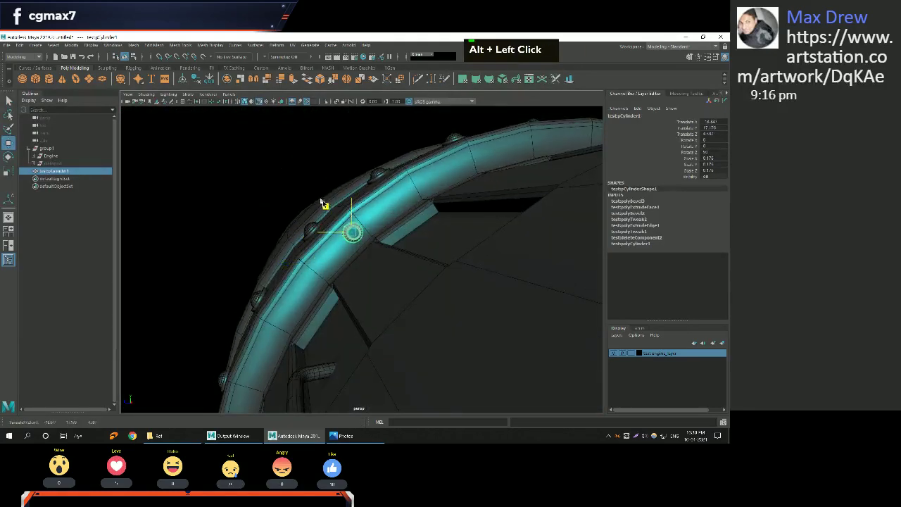
Scale pCylinder1 down and seat it on the engine's outer ring.
{"action": "key", "text": "q"}
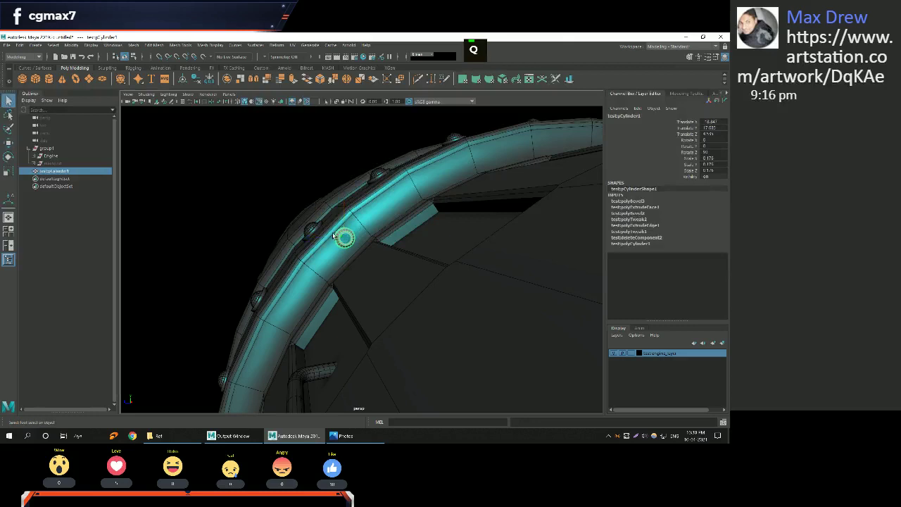
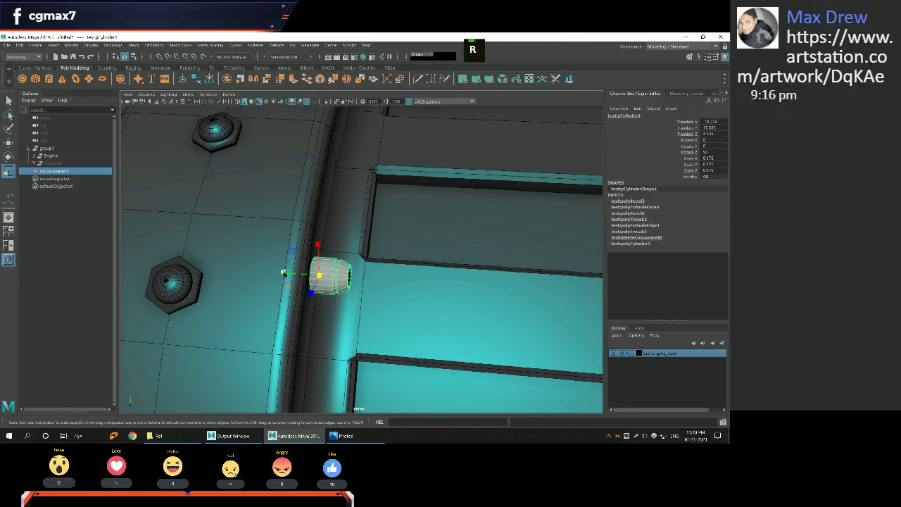
{"action": "key", "text": "r"}
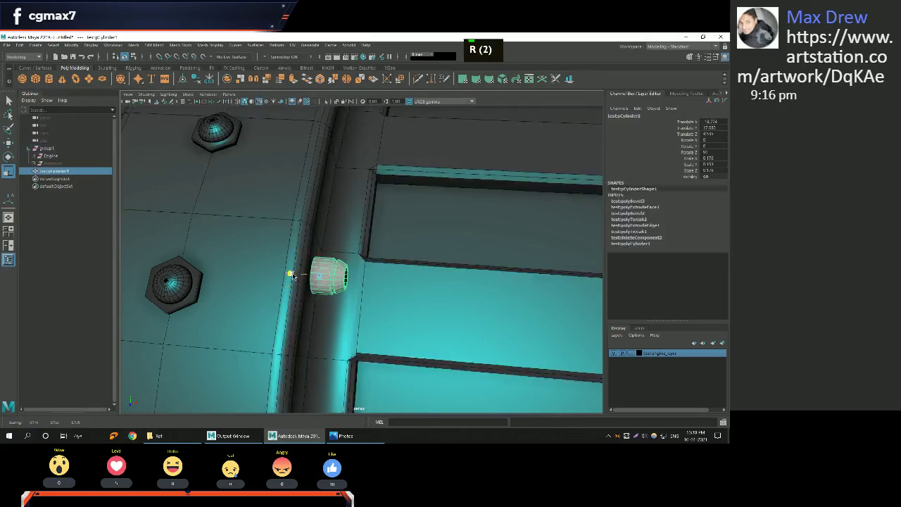
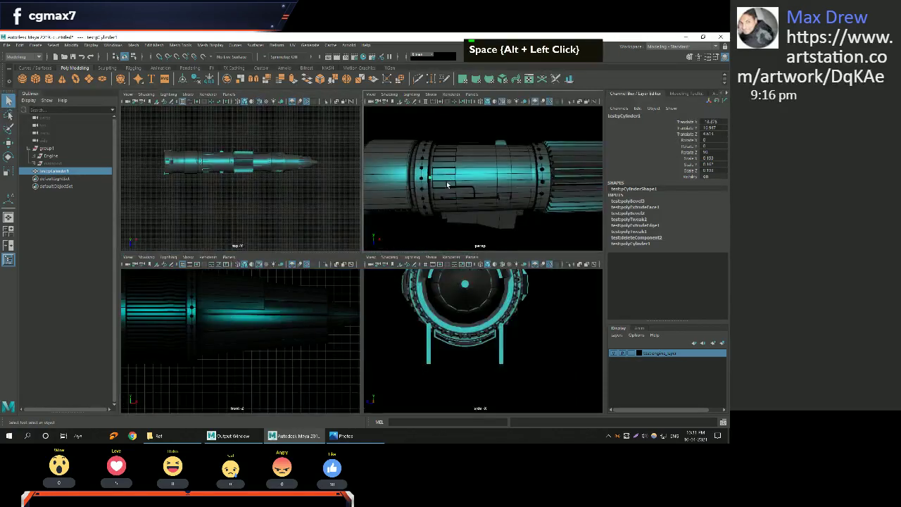
Return to the single perspective view with a gradient background, framing the engine body.
{"action": "key", "text": "space"}
{"action": "middle_click", "coordinate": [444, 174]}
{"action": "right_click", "coordinate": [438, 207]}
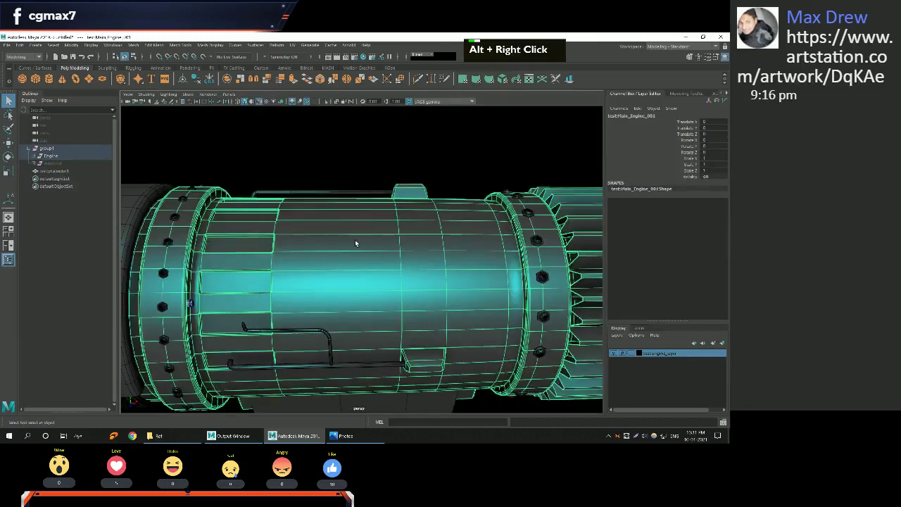
{"action": "key", "text": "alt+b"}
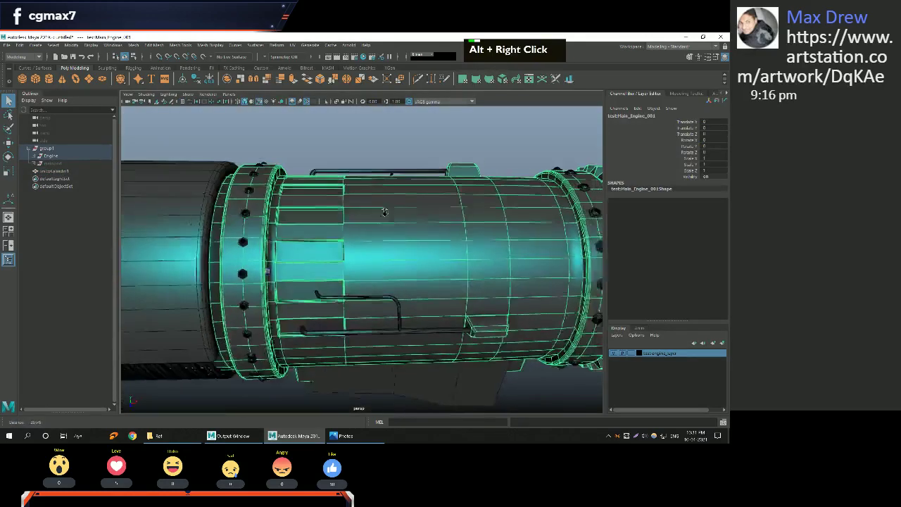
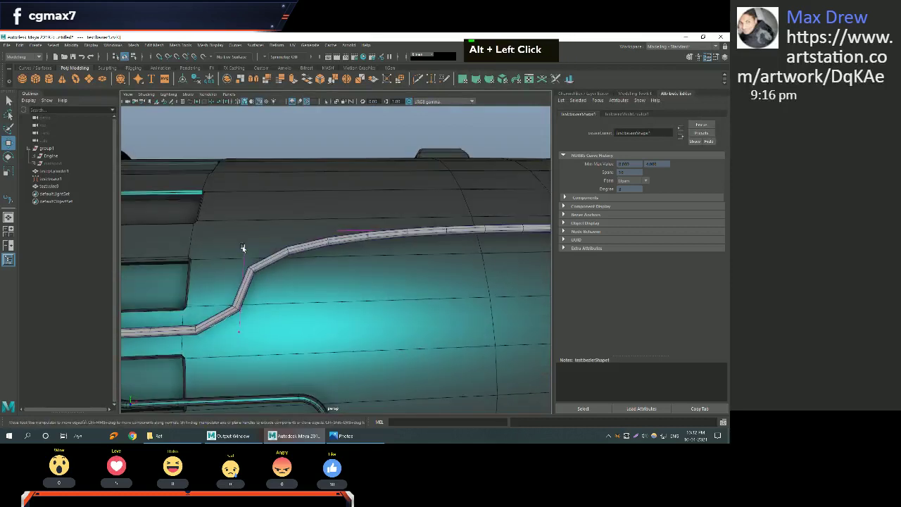
Sweep a pipe mesh along the curve across the engine body and adjust its curve points.
{"action": "left_click", "coordinate": [261, 267]}
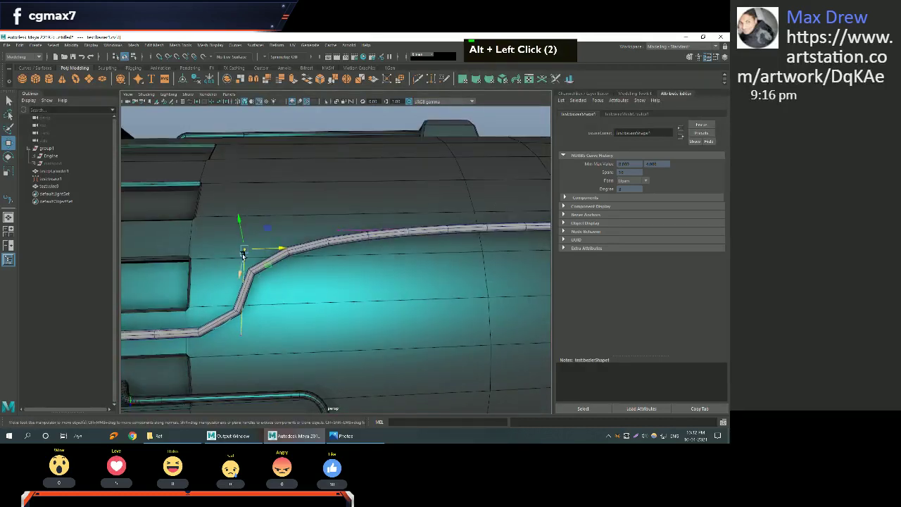
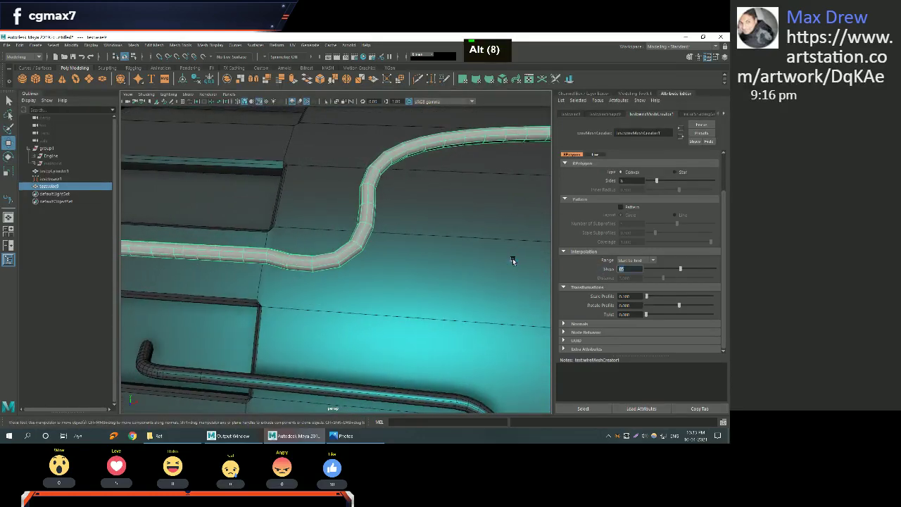
{"action": "key", "text": "Return"}
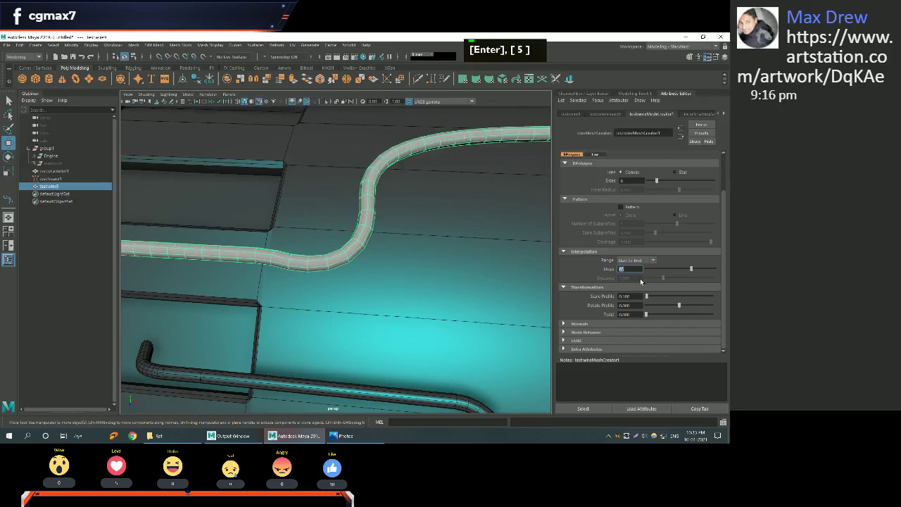
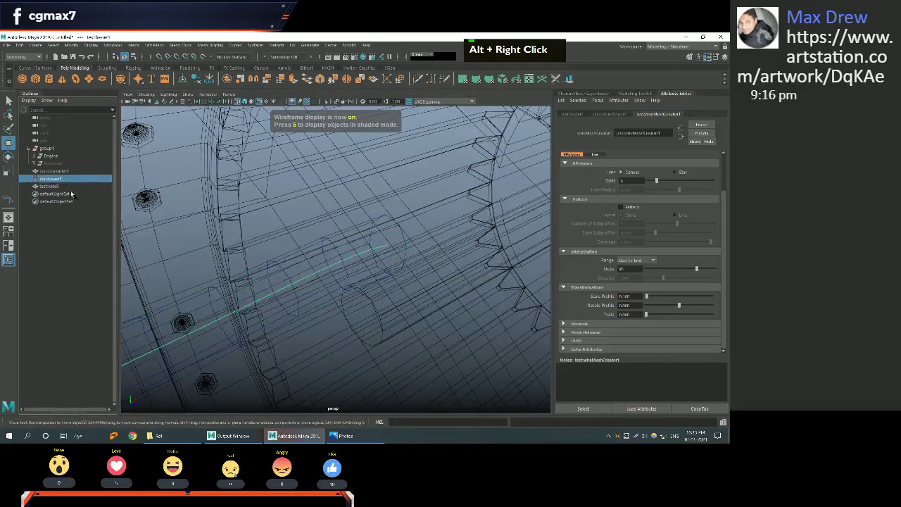
{"action": "middle_click", "coordinate": [331, 273]}
{"action": "right_click", "coordinate": [320, 269]}
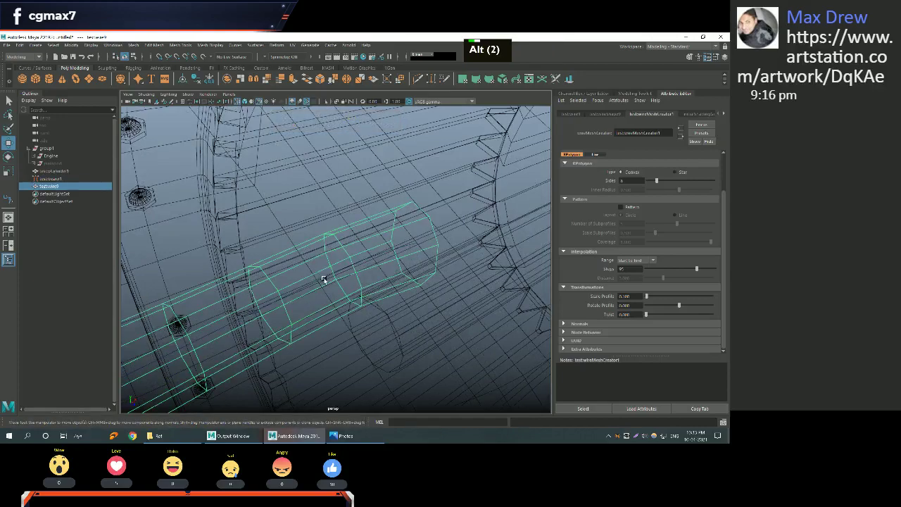
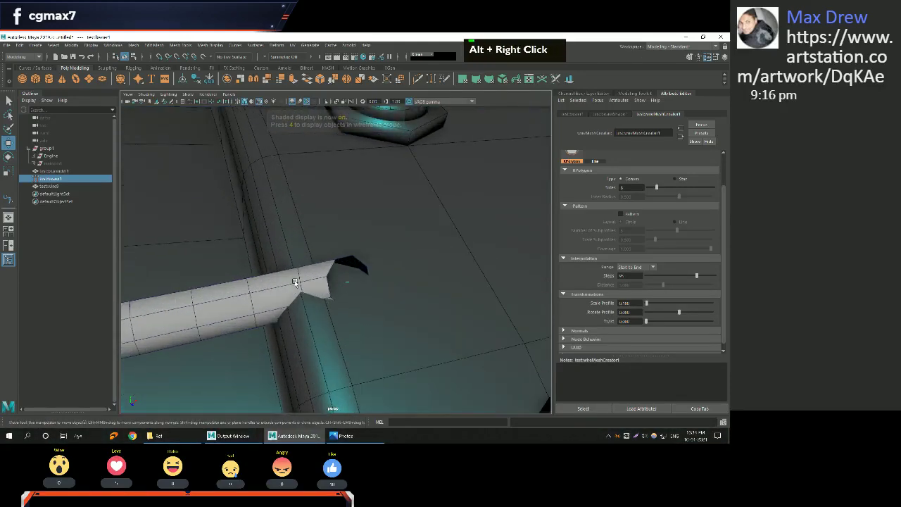
Move the curve's end control vertex so the pipe stops at the ring flange.
{"action": "key", "text": "4"}
{"action": "right_click", "coordinate": [351, 285]}
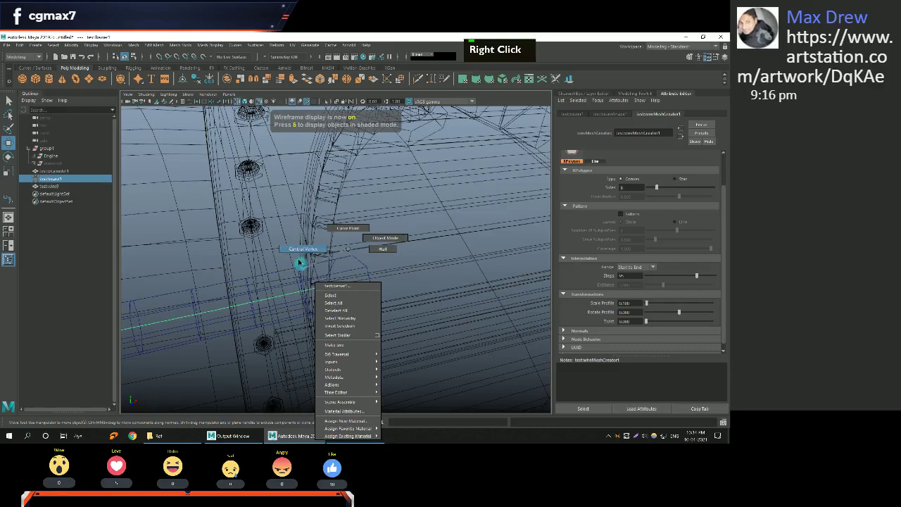
{"action": "middle_click", "coordinate": [343, 310]}
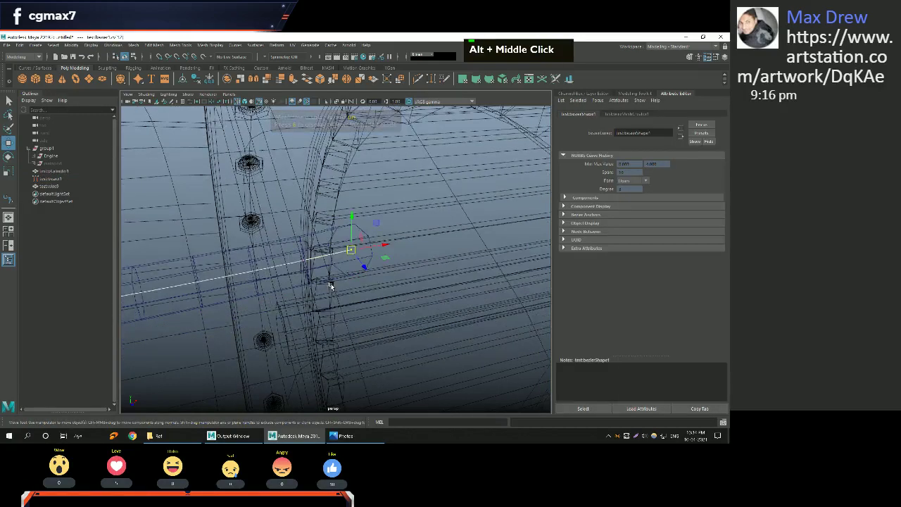
{"action": "key", "text": "5"}
{"action": "left_click", "coordinate": [320, 295]}
{"action": "middle_click", "coordinate": [441, 265]}
{"action": "right_click", "coordinate": [365, 271]}
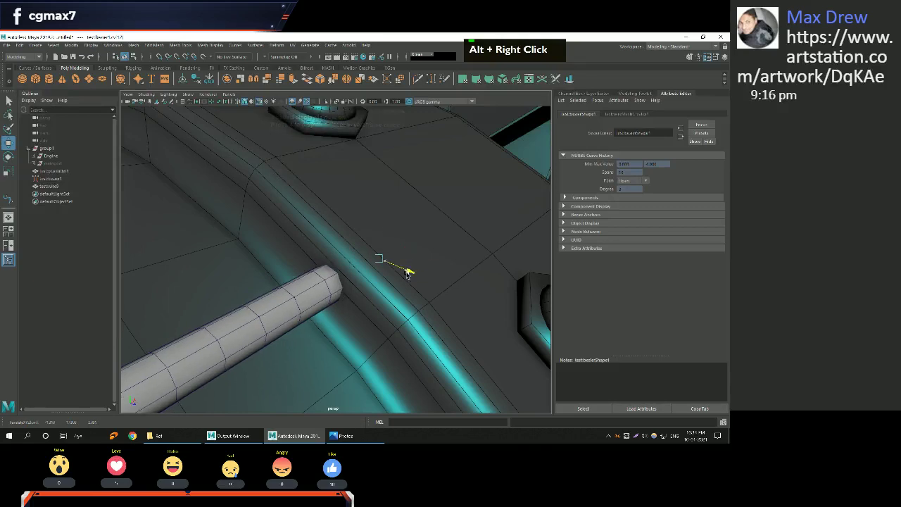
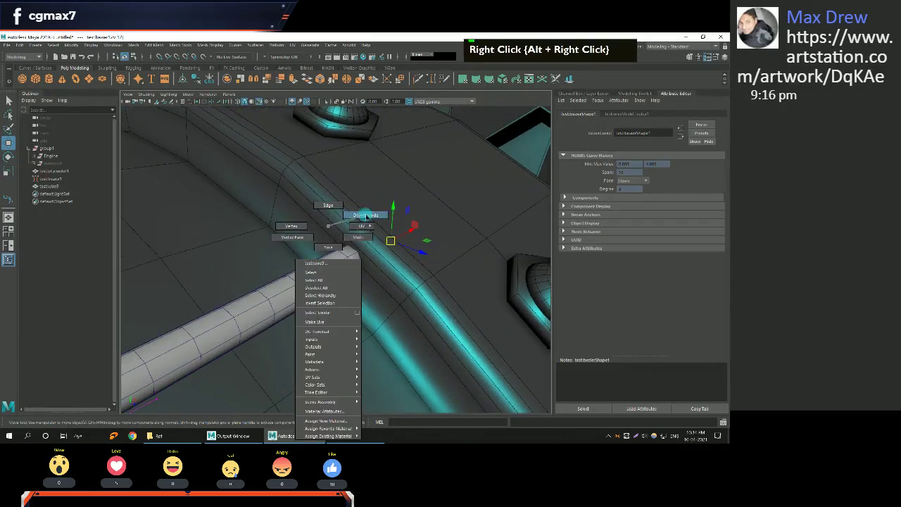
Set the swept pipe's Sides to 12 for a rounder profile.
{"action": "scroll", "scroll_direction": "down", "scroll_amount": 3}
{"action": "key", "text": "Return"}
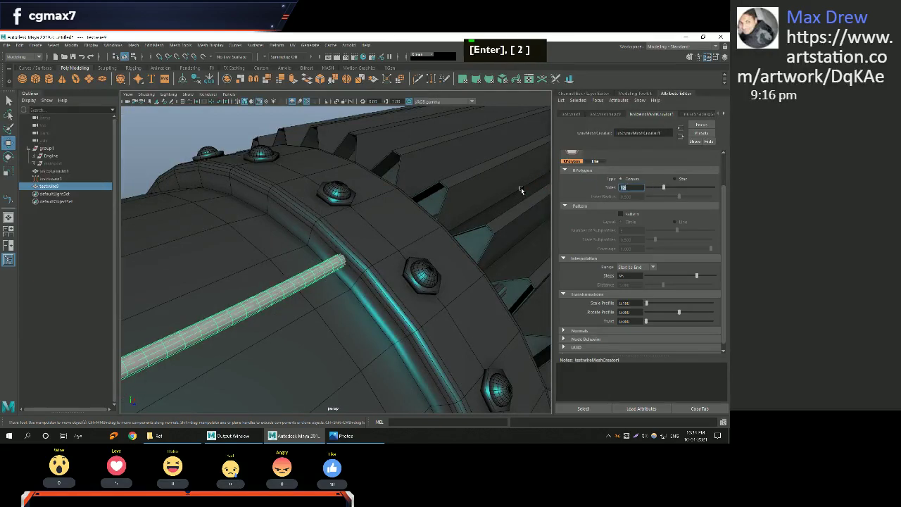
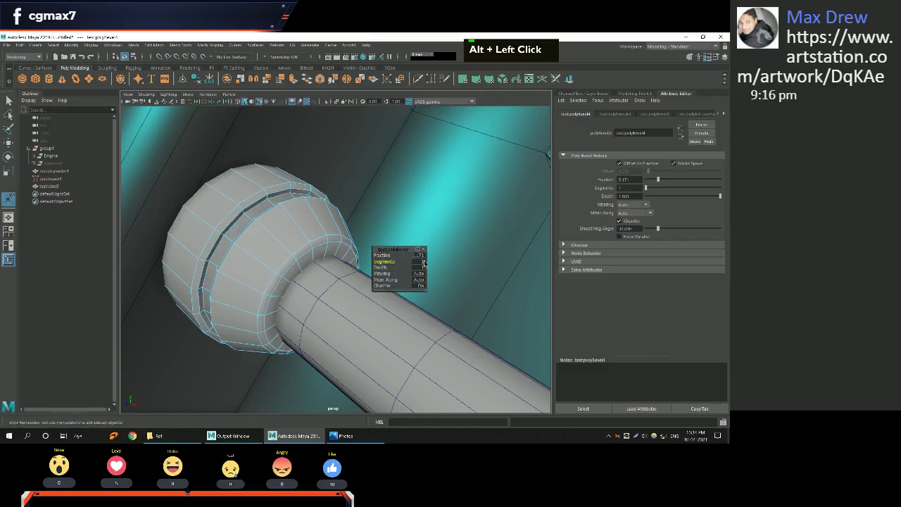
Bevel the pipe's end fitting edges with Segments set to 2.
{"action": "key", "text": "Return"}
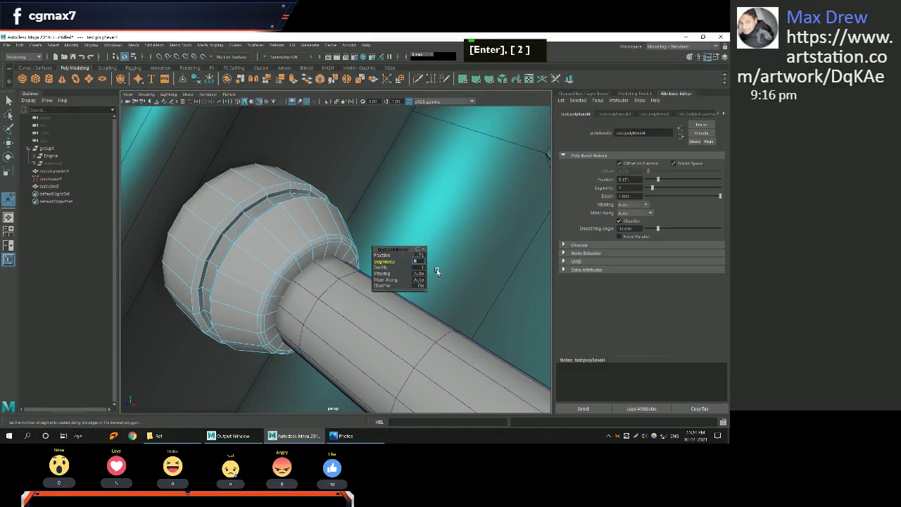
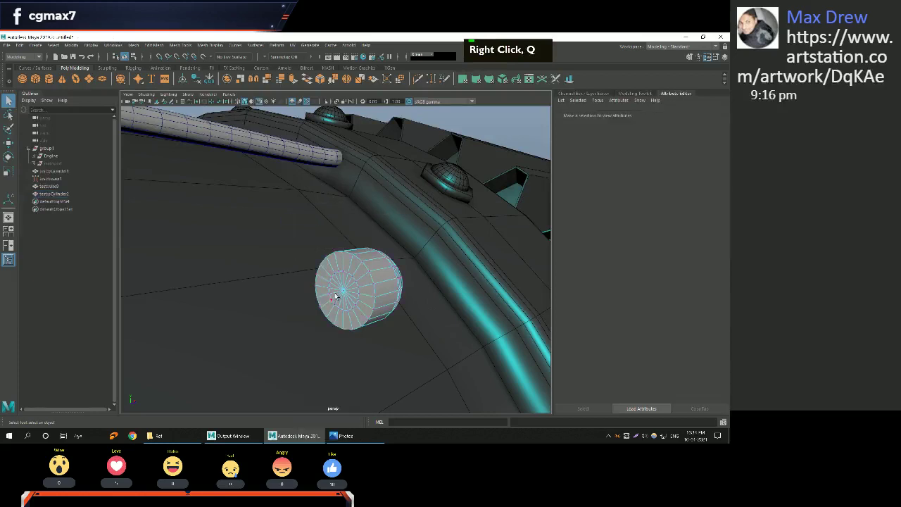
Delete both cap faces so the new cylinder becomes a hollow tube.
{"action": "key", "text": "ctrl+F11"}
{"action": "key", "text": "shift+."}
{"action": "key", "text": "shift+."}
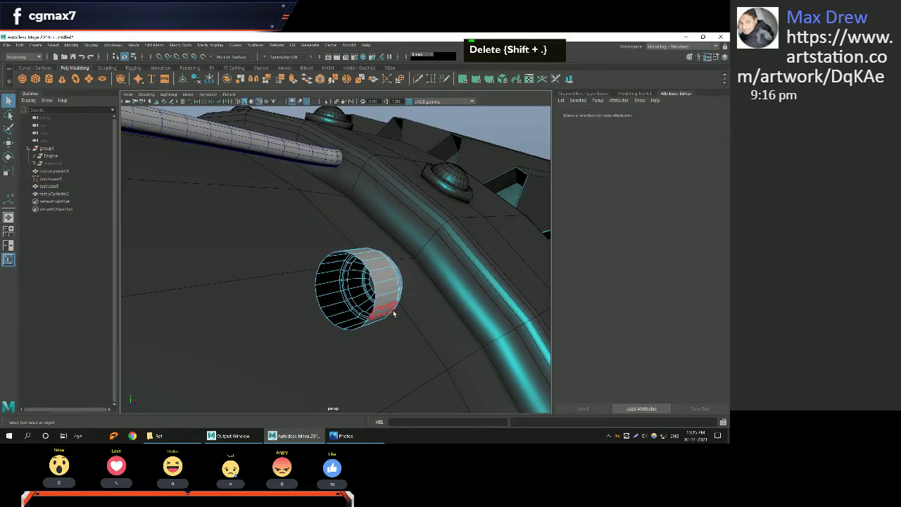
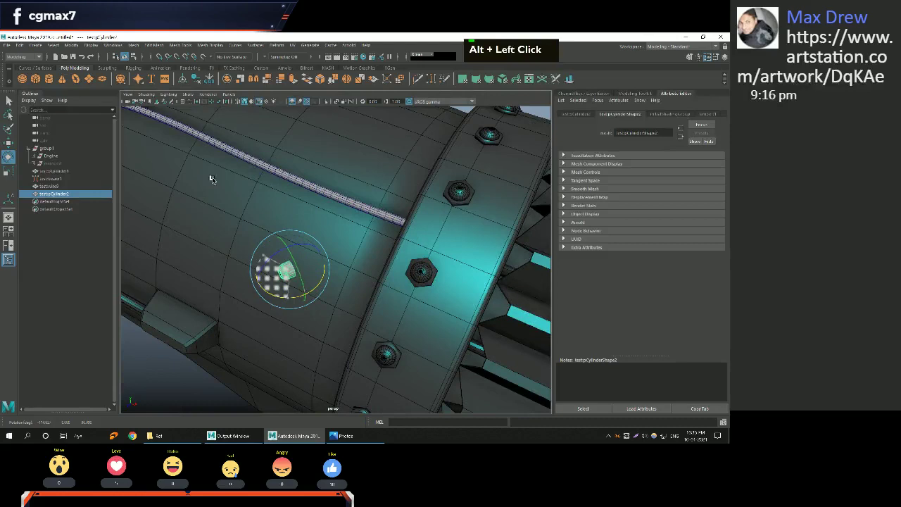
In the side view, enter the cylinder's rotation numerically to align it with the pipe end.
{"action": "key", "text": "space"}
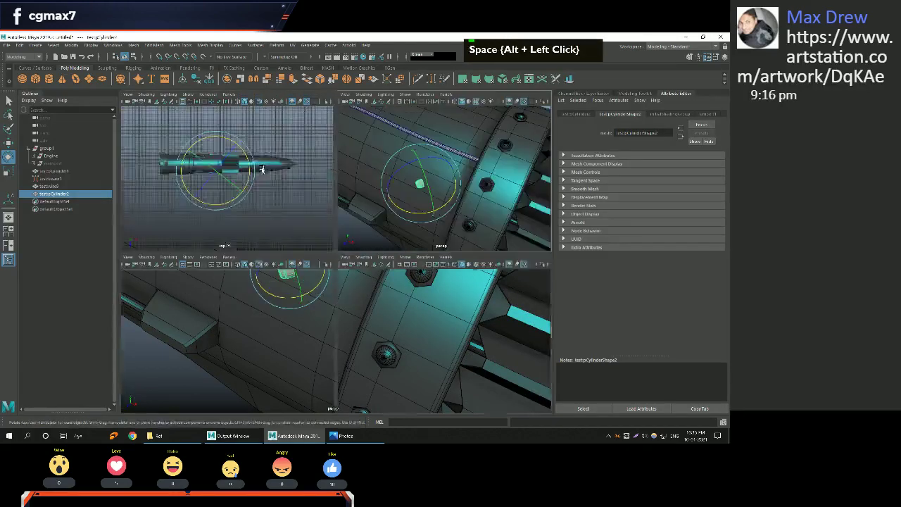
{"action": "key", "text": "space"}
{"action": "scroll", "scroll_direction": "up", "scroll_amount": 3}
{"action": "scroll", "scroll_direction": "down", "scroll_amount": 3}
{"action": "scroll", "scroll_direction": "up", "scroll_amount": 3}
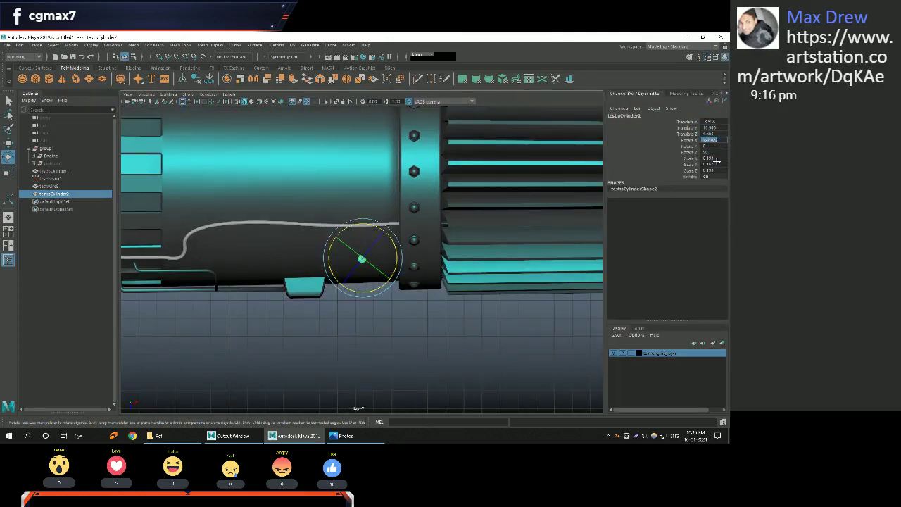
{"action": "key", "text": "Return"}
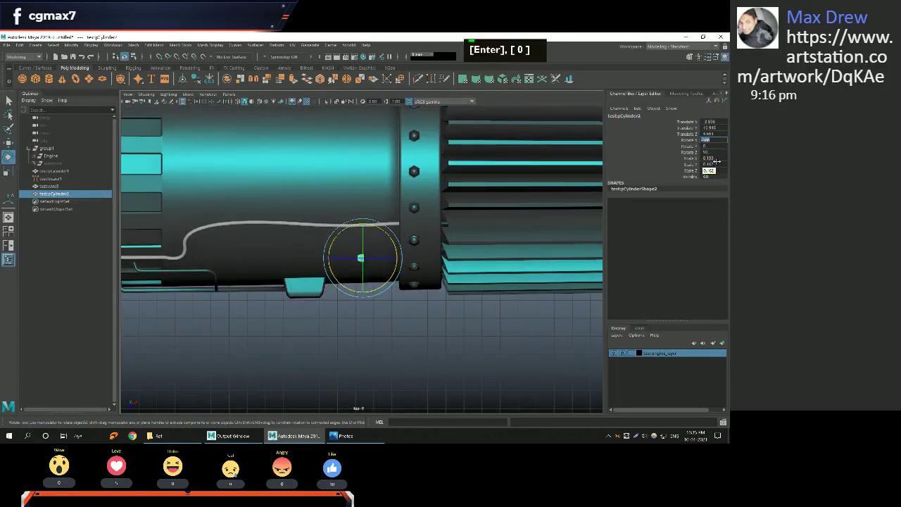
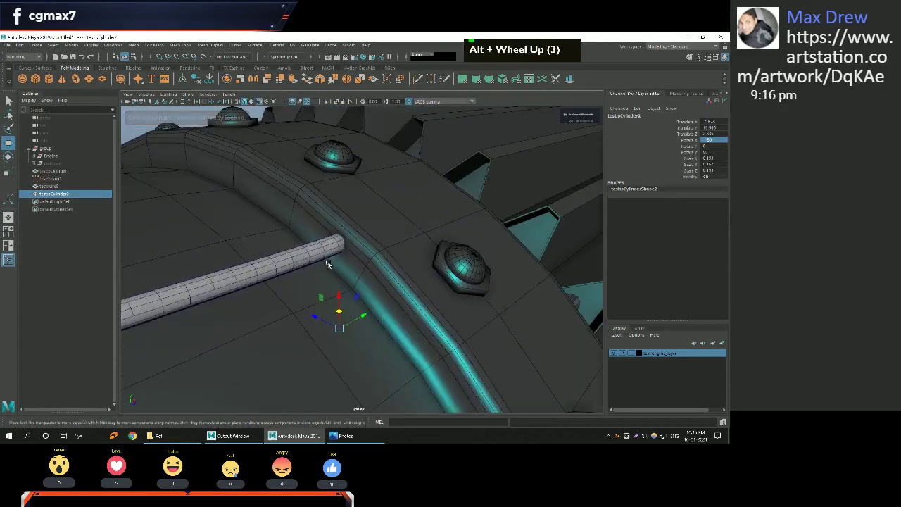
Slide the hollow cylinder onto the pipe end and grab a rim vertex to fit it as a collar.
{"action": "key", "text": "v"}
{"action": "key", "text": "v"}
{"action": "key", "text": "v"}
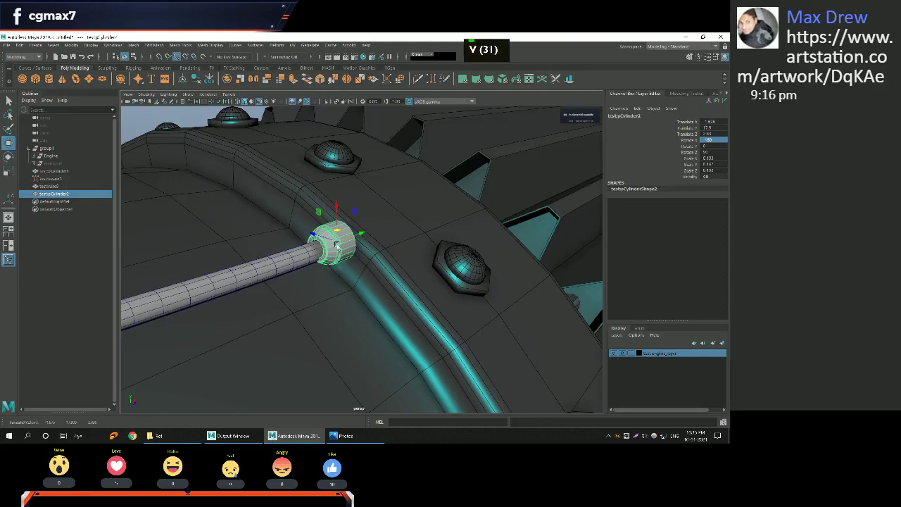
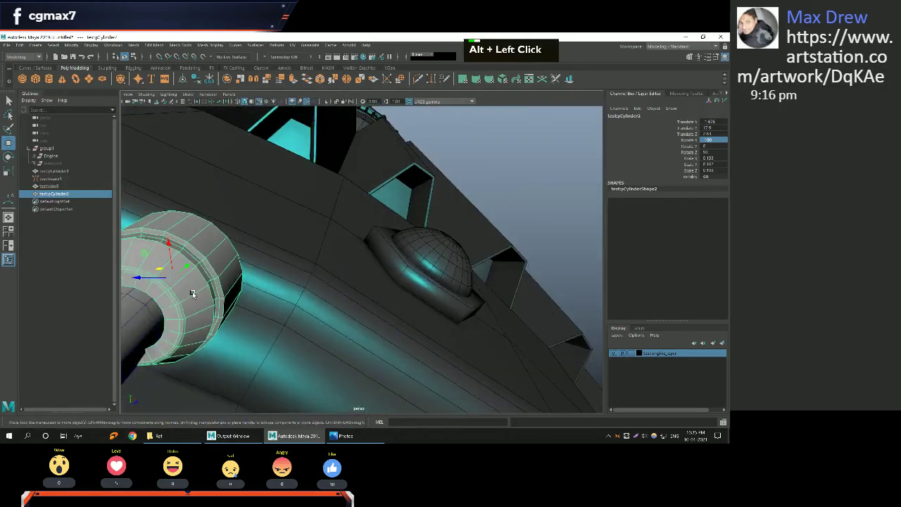
{"action": "key", "text": "f"}
{"action": "scroll", "scroll_direction": "down", "scroll_amount": 3}
{"action": "left_click", "coordinate": [261, 300]}
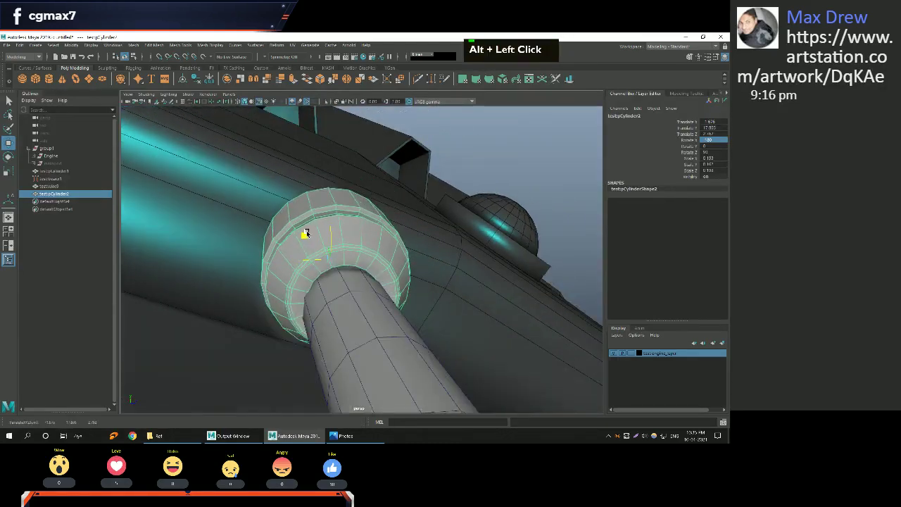
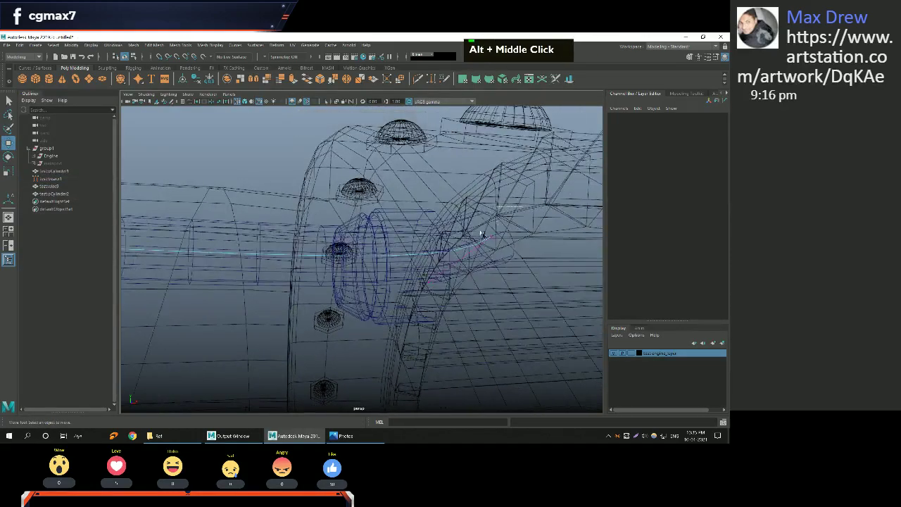
{"action": "key", "text": "w"}
{"action": "key", "text": "ctrl+z"}
{"action": "key", "text": "5"}
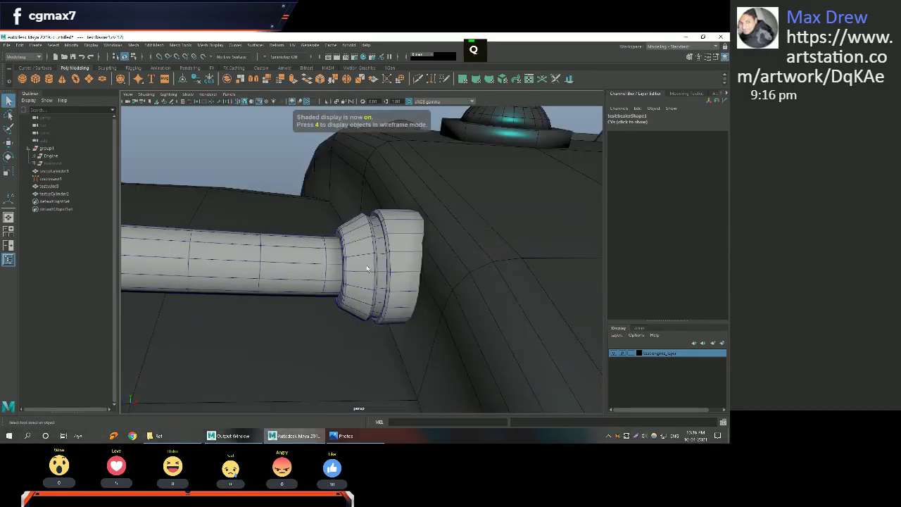
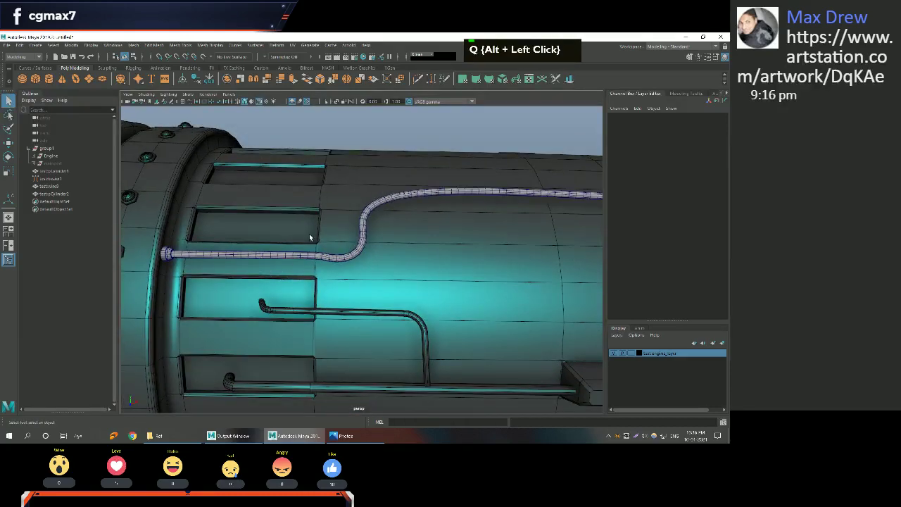
{"action": "scroll", "scroll_direction": "down", "scroll_amount": 3}
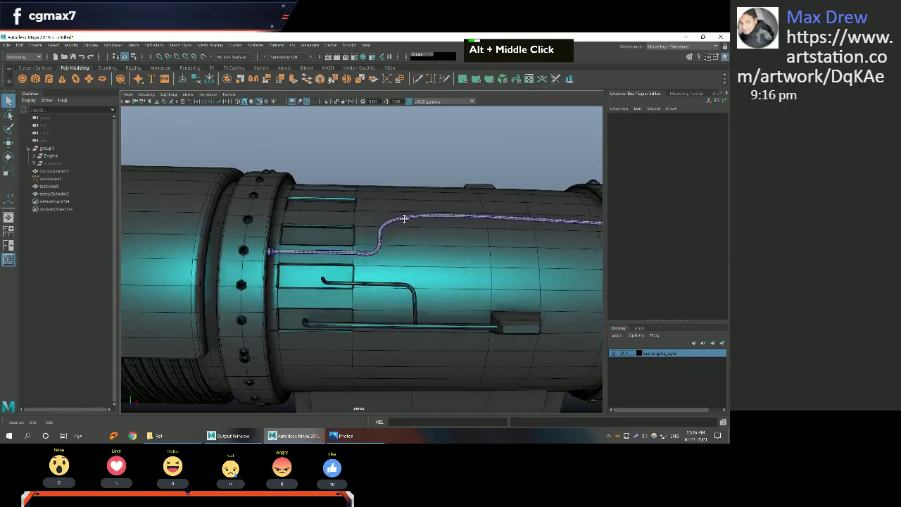
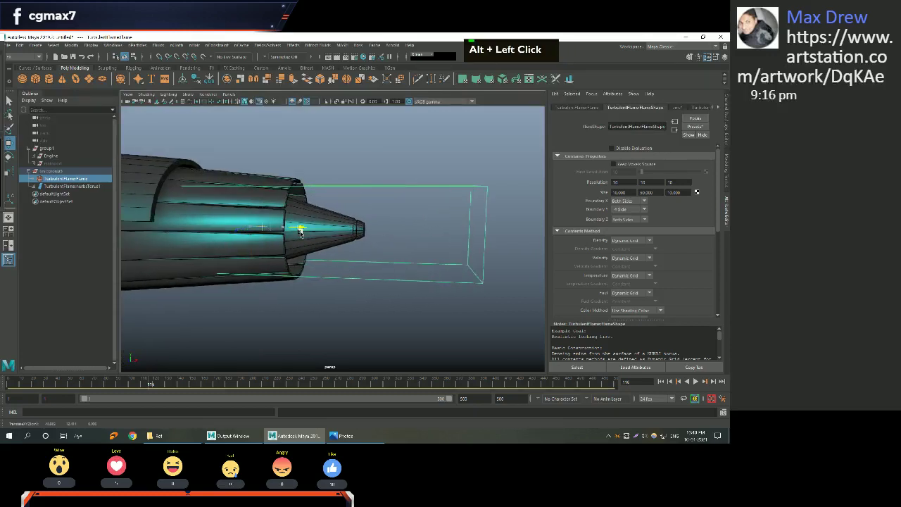
Undo the last change and begin moving the flame's ring emitter toward the nozzle tip.
{"action": "key", "text": "ctrl+z"}
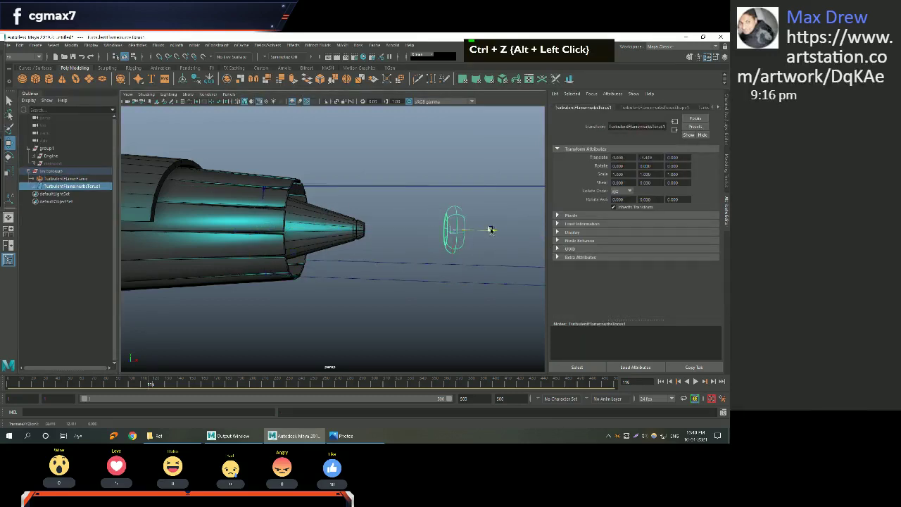
{"action": "key", "text": "r"}
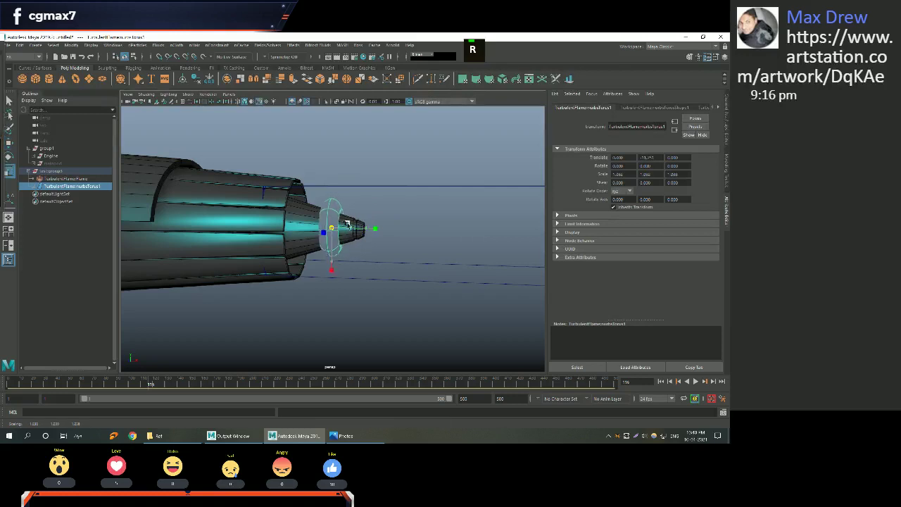
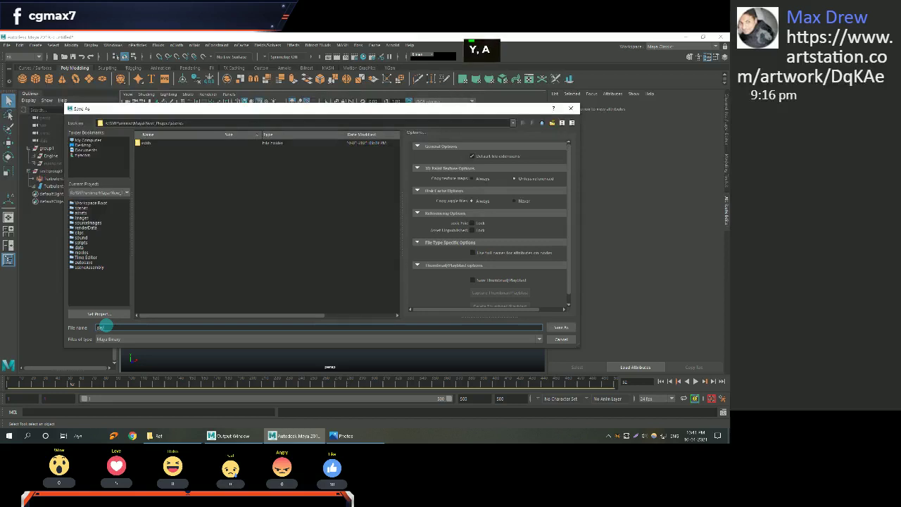
Save the scene under the new file name and hide the ring emitter.
{"action": "type", "text": "I, 0"}
{"action": "key", "text": "Return"}
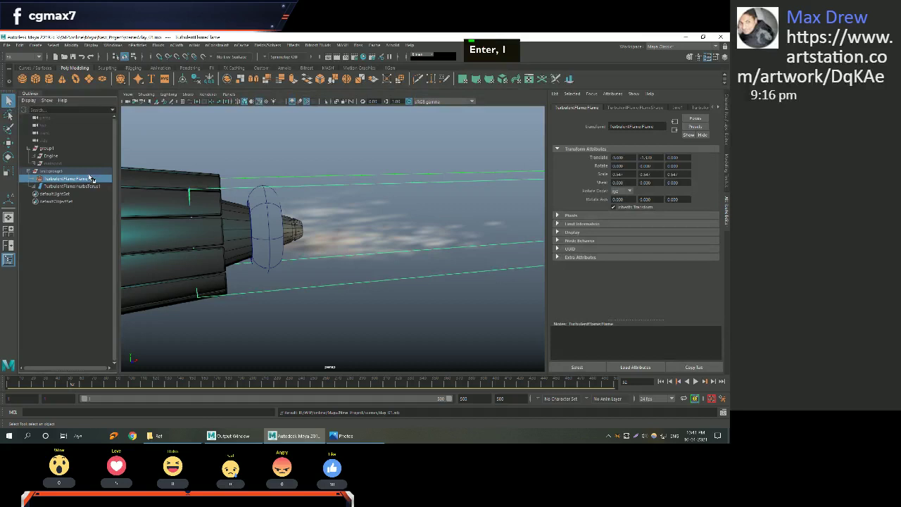
{"action": "key", "text": "ctrl+h"}
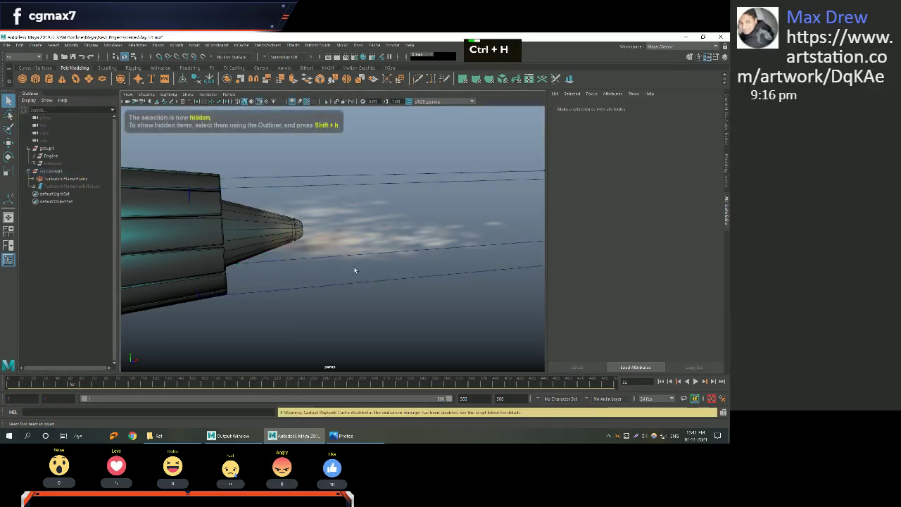
Play the simulation and tumble the view to watch the exhaust flame appear.
{"action": "right_click", "coordinate": [460, 325]}
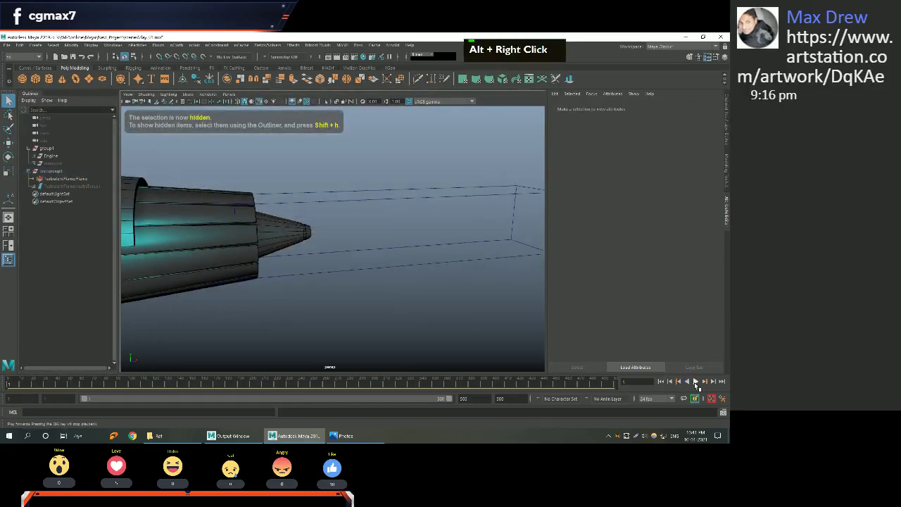
{"action": "double_click", "coordinate": [700, 383]}
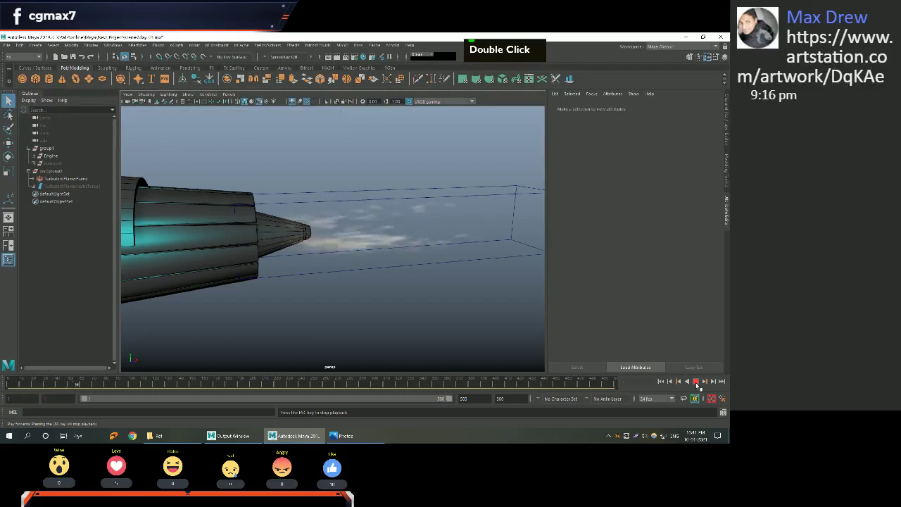
{"action": "middle_click", "coordinate": [477, 280]}
{"action": "right_click", "coordinate": [467, 284]}
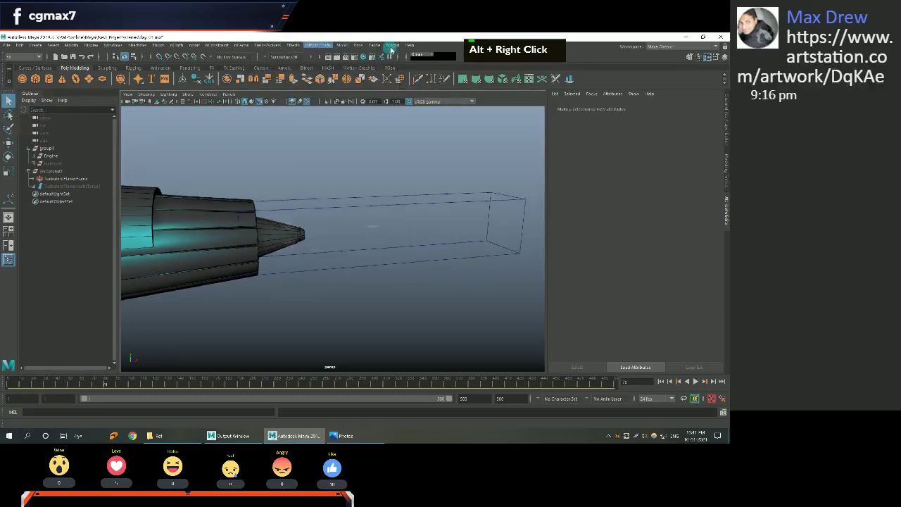
Bring up the emitter's settings and reframe the view on the nozzle.
{"action": "double_click", "coordinate": [396, 49]}
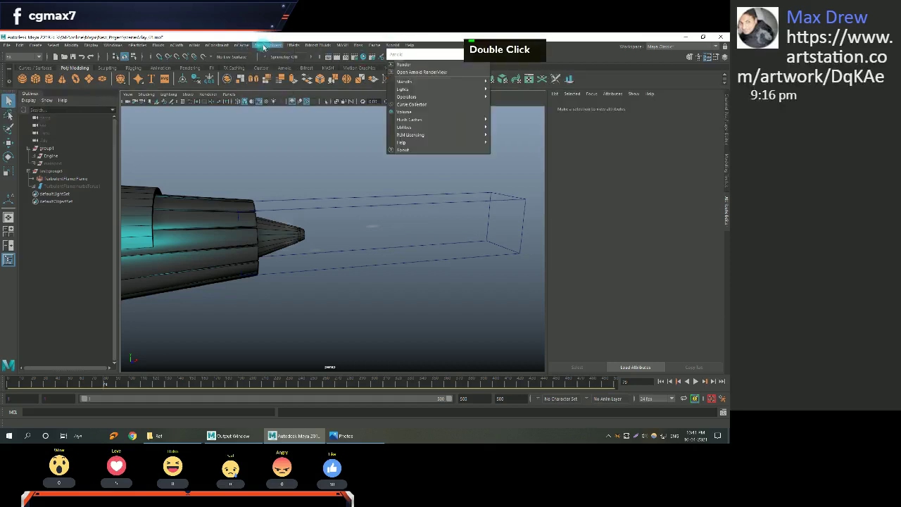
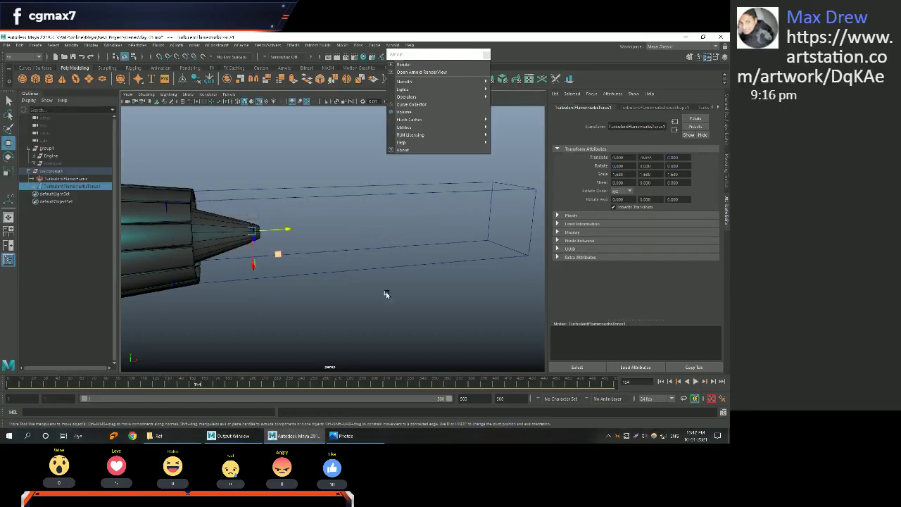
{"action": "middle_click", "coordinate": [310, 264]}
{"action": "right_click", "coordinate": [299, 265]}
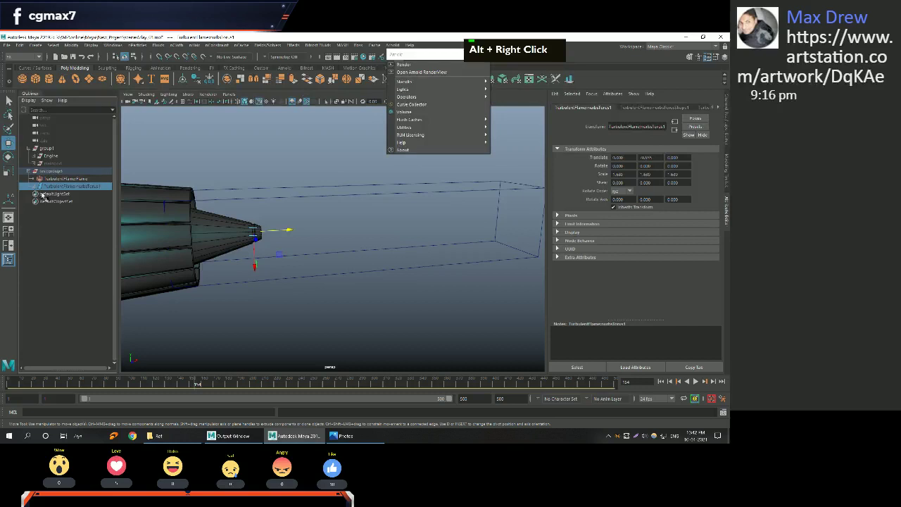
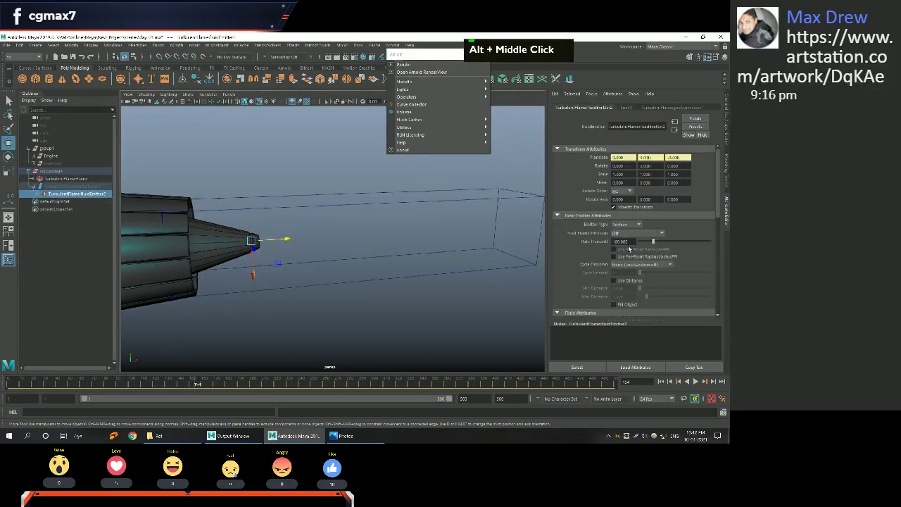
{"action": "scroll", "scroll_direction": "down", "scroll_amount": 3}
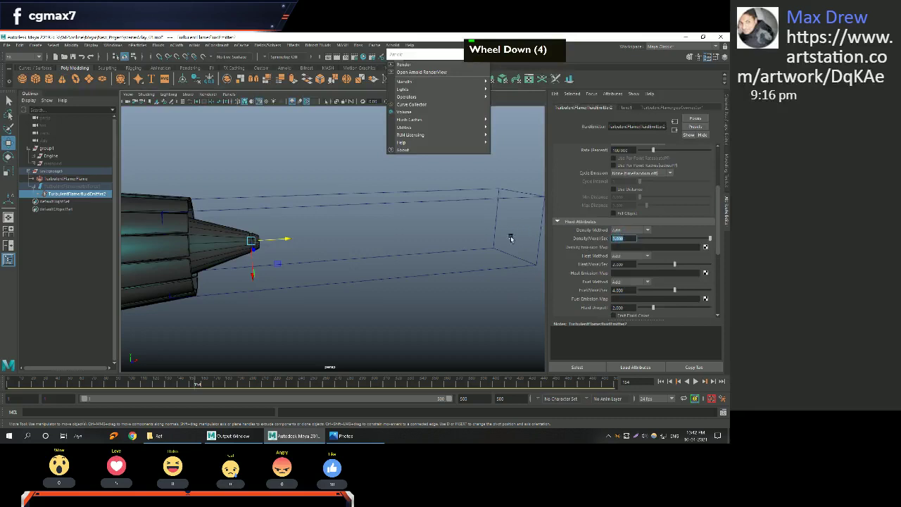
Raise the emitter's Heat/Voxel/Sec and Fuel/Voxel/Sec rates and play the simulation.
{"action": "key", "text": "2"}
{"action": "key", "text": "Return"}
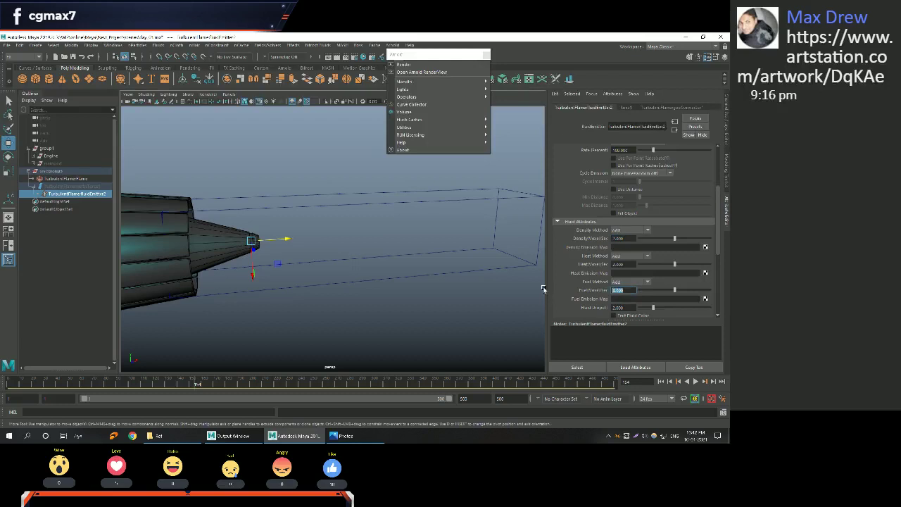
{"action": "key", "text": "5"}
{"action": "key", "text": "Return"}
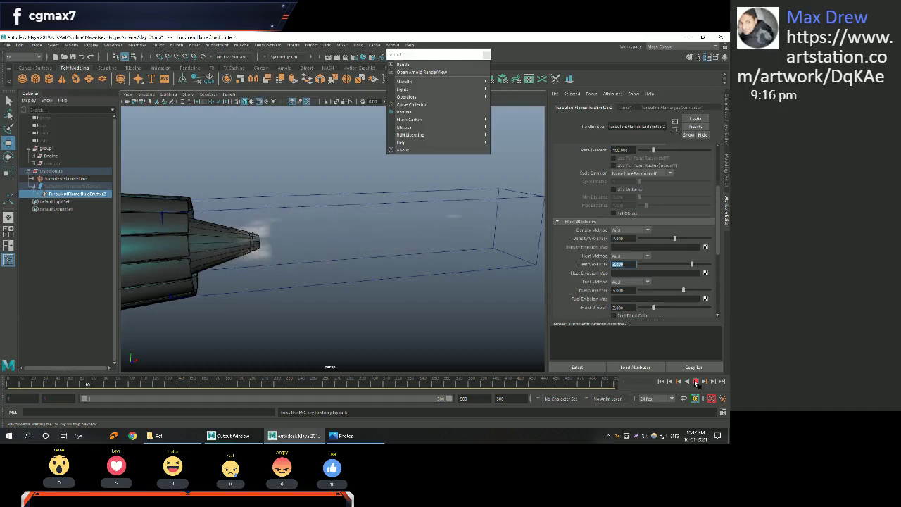
Zoom in on the smoky puff at the cone tip and stop playback.
{"action": "scroll", "scroll_direction": "up", "scroll_amount": 3}
{"action": "scroll", "scroll_direction": "up", "scroll_amount": 3}
{"action": "right_click", "coordinate": [340, 281]}
{"action": "right_click", "coordinate": [291, 279]}
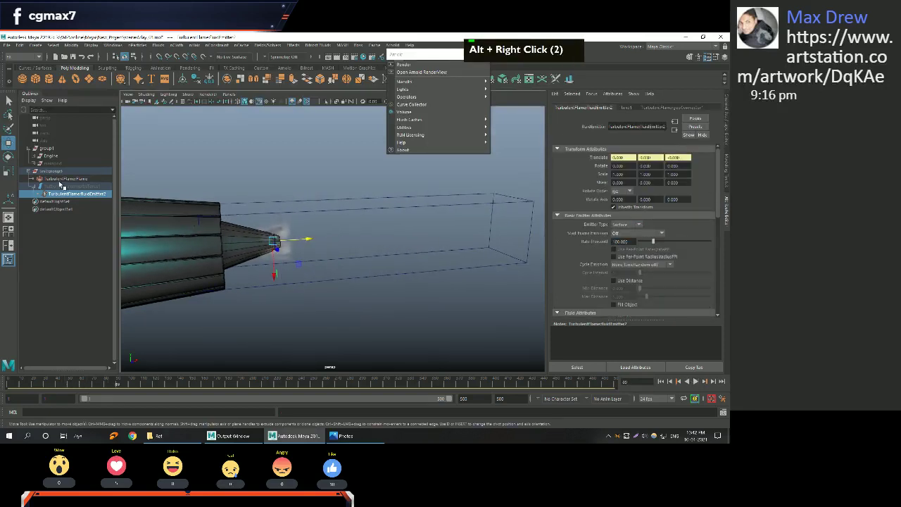
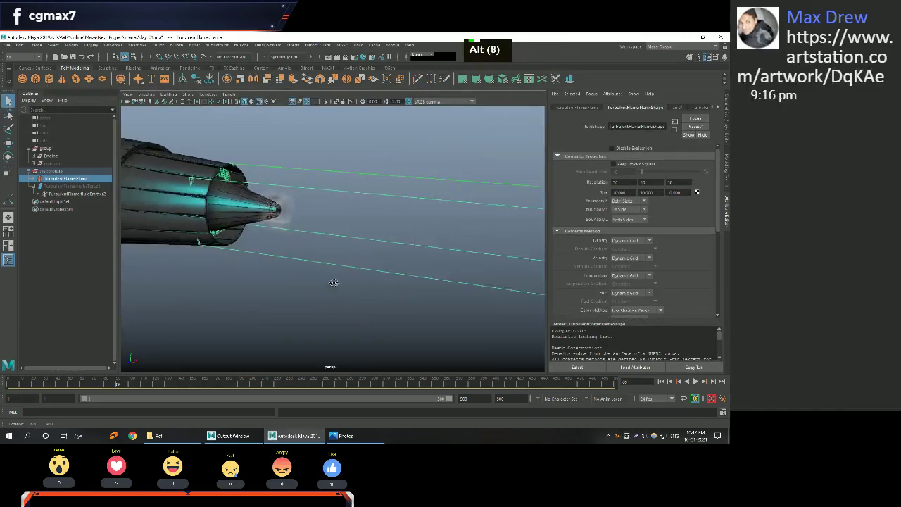
Reframe and zoom out to see the whole flame container along the nozzle.
{"action": "middle_click", "coordinate": [406, 260]}
{"action": "right_click", "coordinate": [367, 262]}
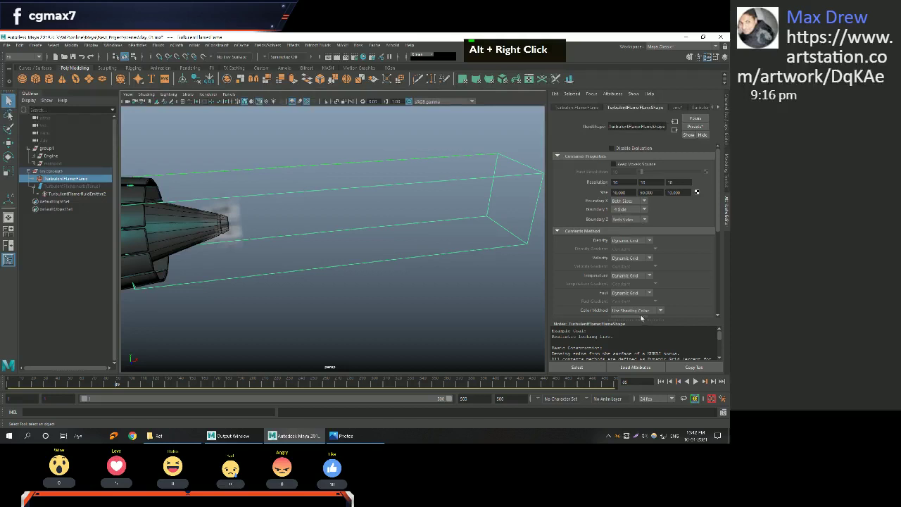
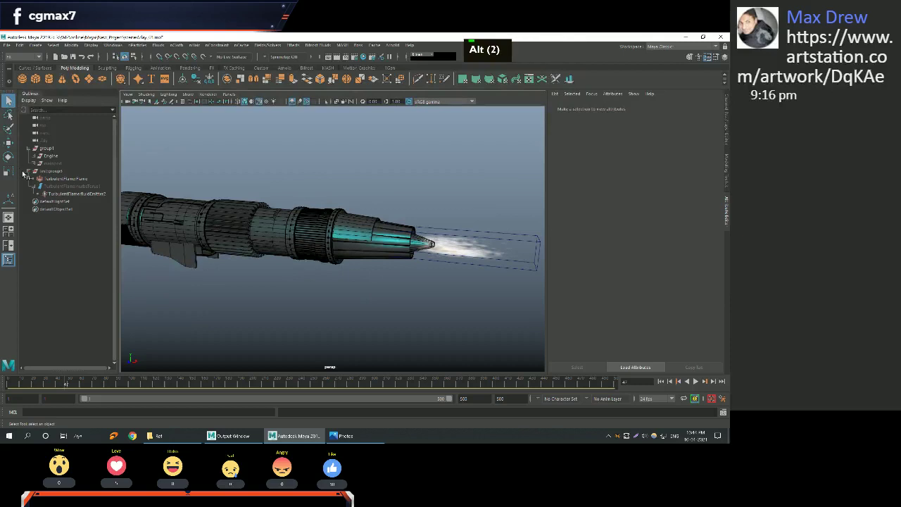
Rename the flame fluid group in the Outliner.
{"action": "double_click", "coordinate": [57, 173]}
{"action": "double_click", "coordinate": [57, 173]}
{"action": "key", "text": "Return"}
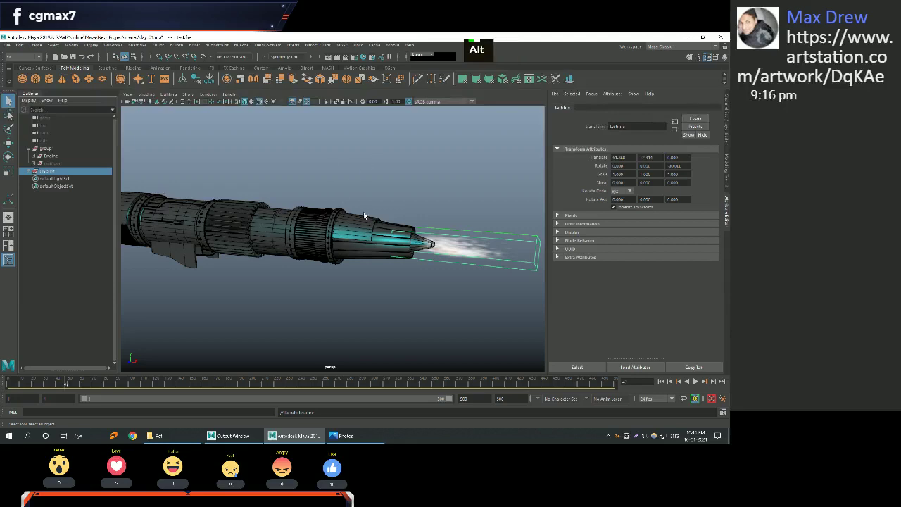
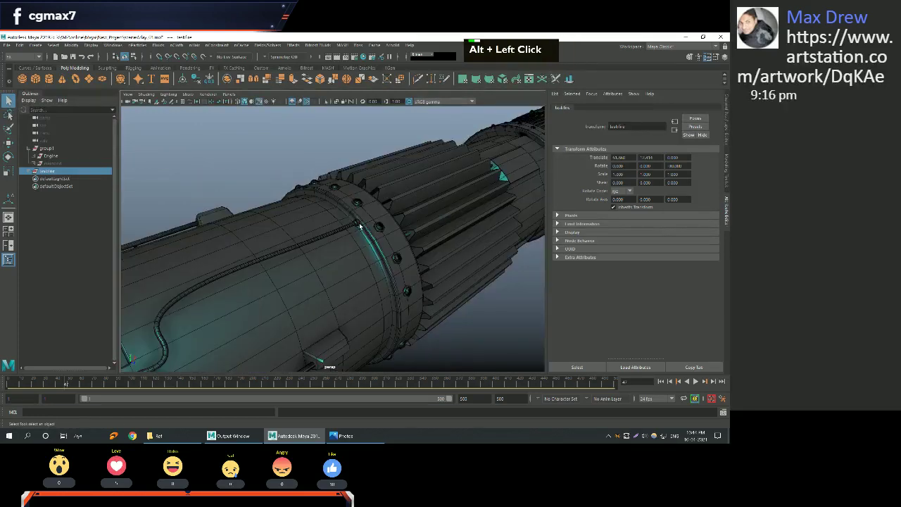
Tumble to the engine ring and select the cylinder fitting where the new pipe starts.
{"action": "key", "text": "e"}
{"action": "middle_click", "coordinate": [392, 255]}
{"action": "right_click", "coordinate": [330, 204]}
{"action": "left_click", "coordinate": [346, 219]}
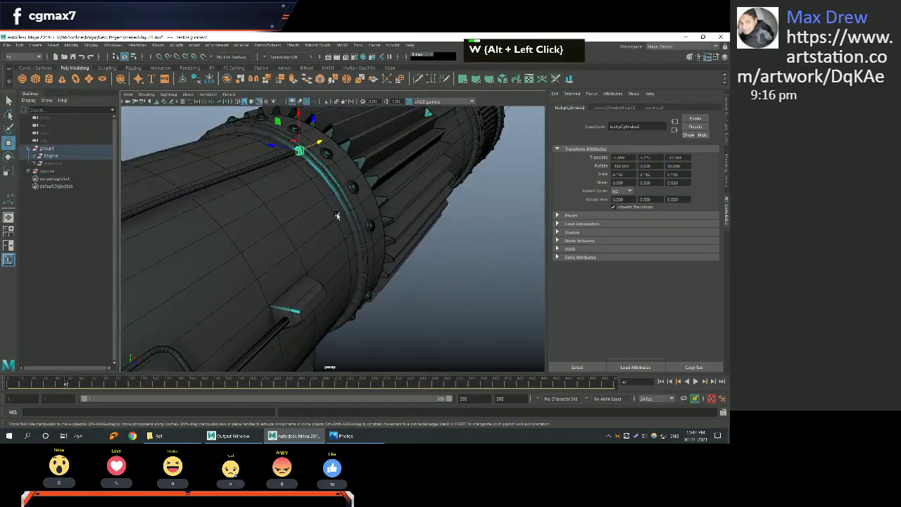
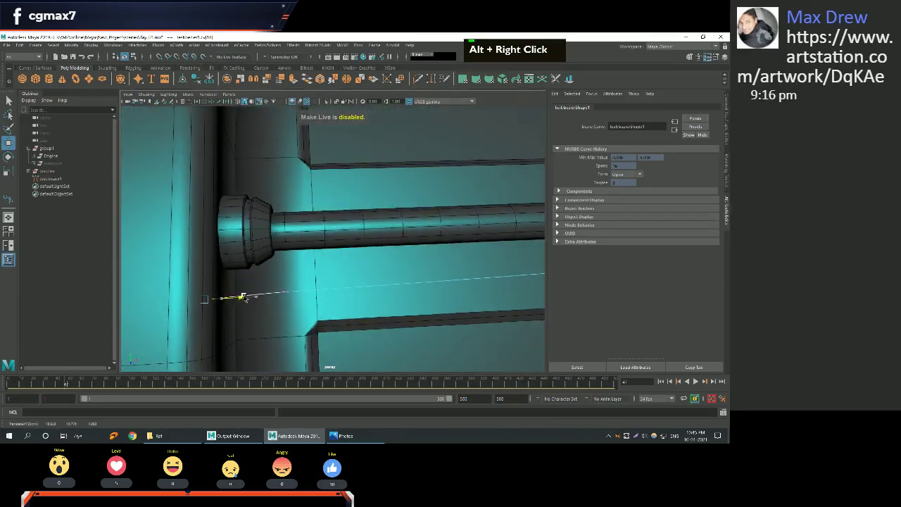
Pick points on the new pipe curve to pull them along the engine casing.
{"action": "middle_click", "coordinate": [280, 286]}
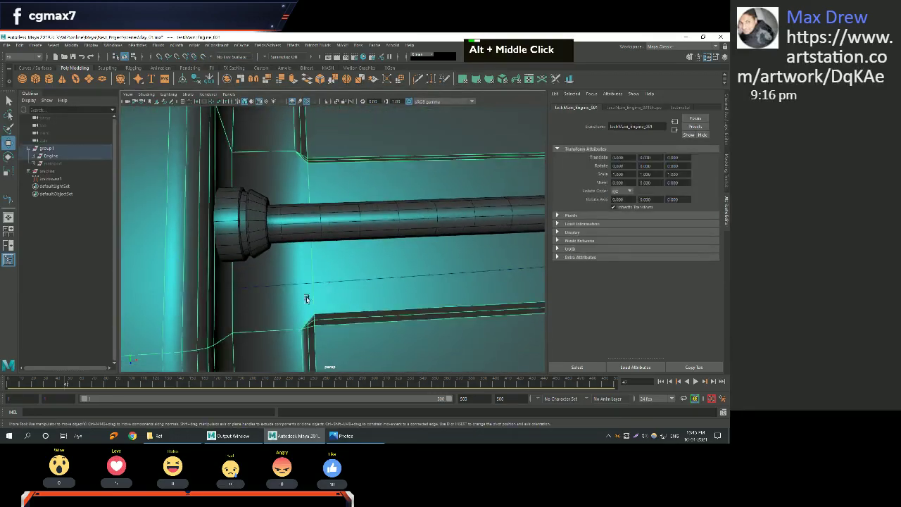
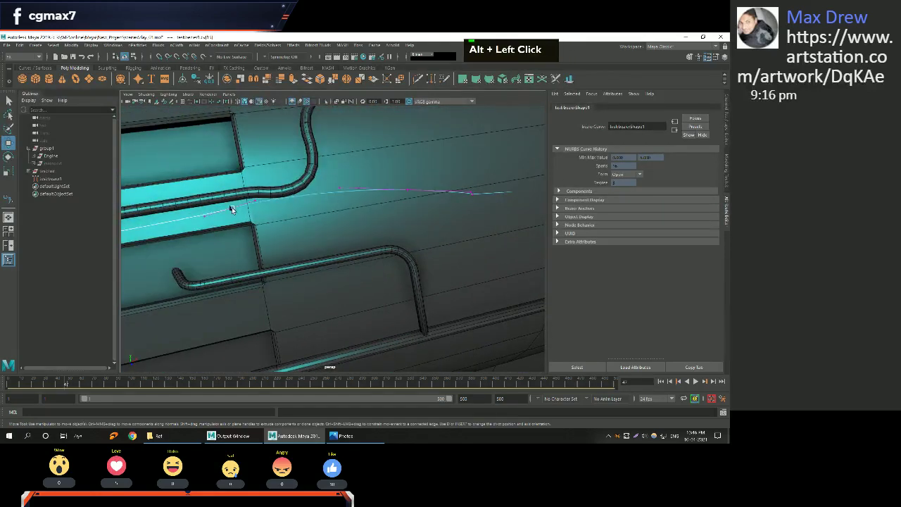
{"action": "left_click", "coordinate": [233, 223]}
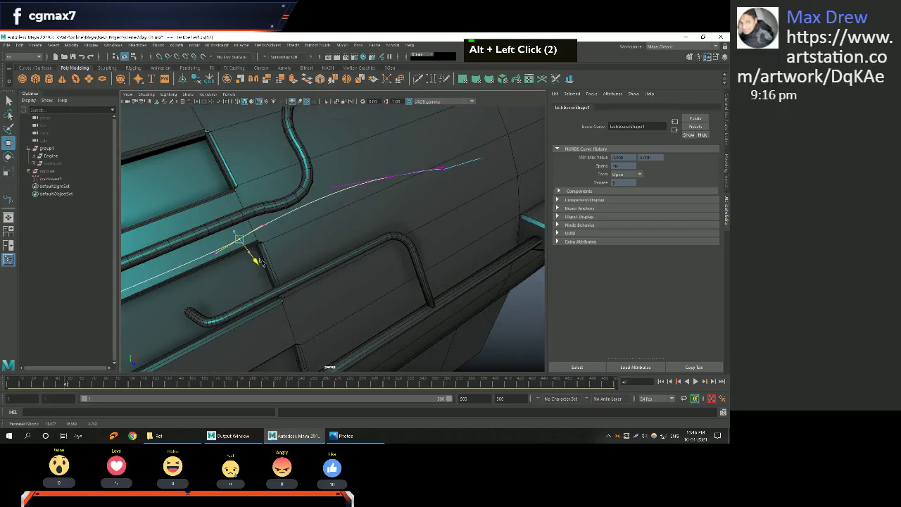
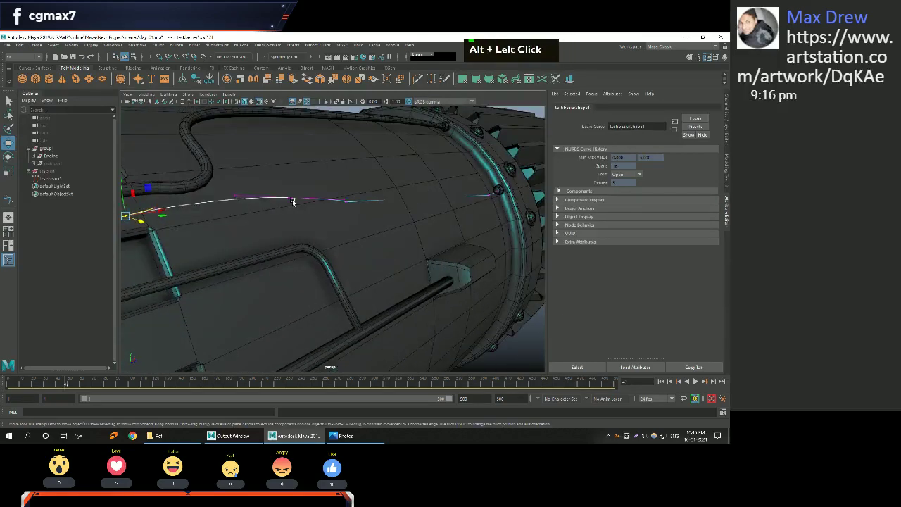
{"action": "left_click", "coordinate": [277, 225]}
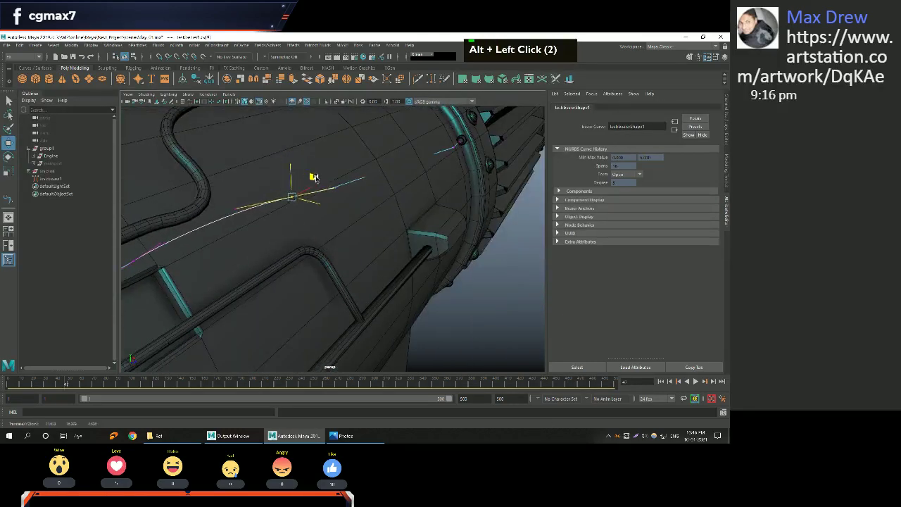
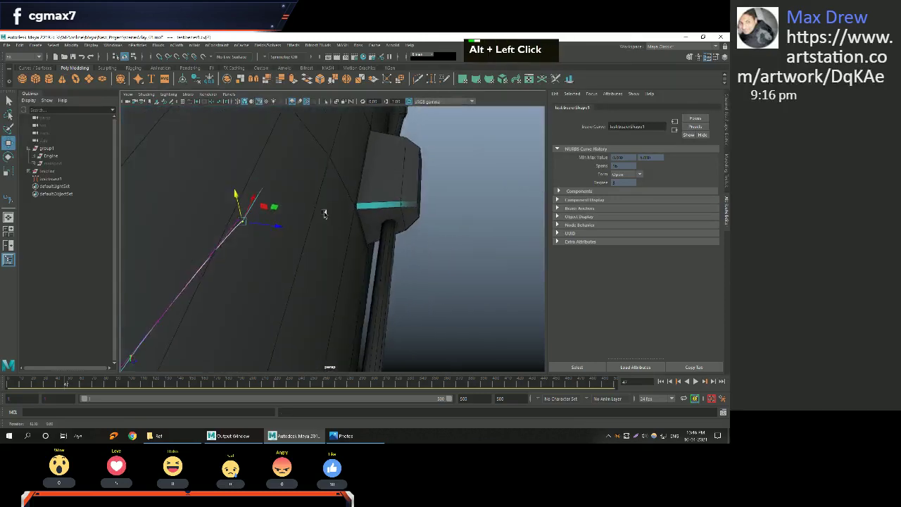
Delete a stray curve point and select the next one to continue shaping the path.
{"action": "middle_click", "coordinate": [293, 216]}
{"action": "key", "text": "Delete"}
{"action": "middle_click", "coordinate": [278, 191]}
{"action": "right_click", "coordinate": [303, 186]}
{"action": "left_click", "coordinate": [317, 219]}
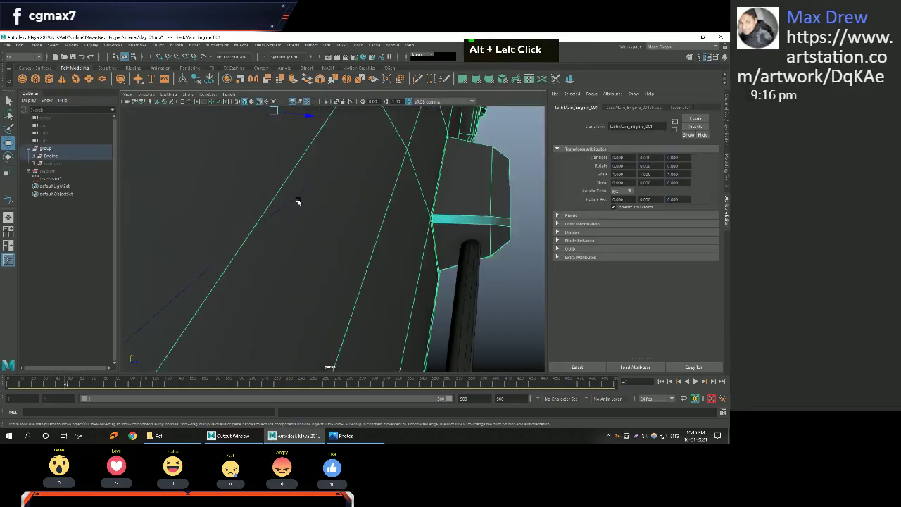
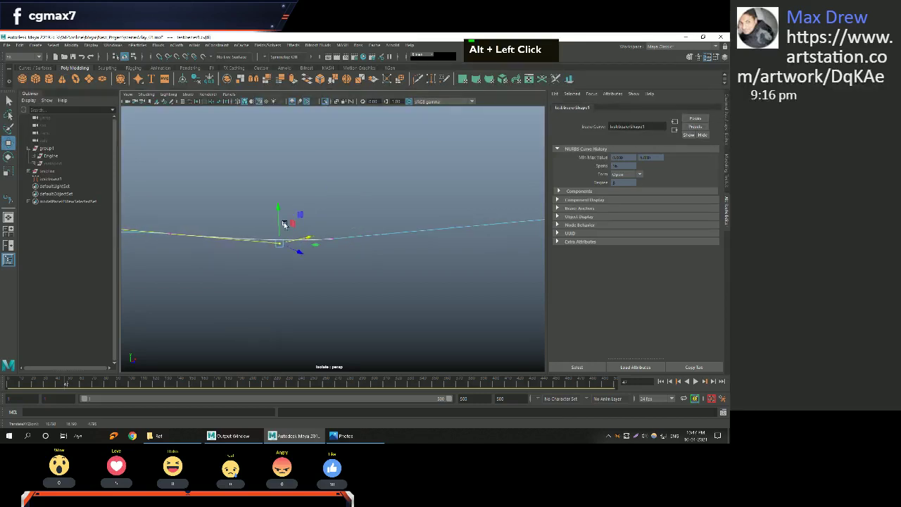
Nudge a control point to even out the isolated pipe curve's bend.
{"action": "middle_click", "coordinate": [359, 224]}
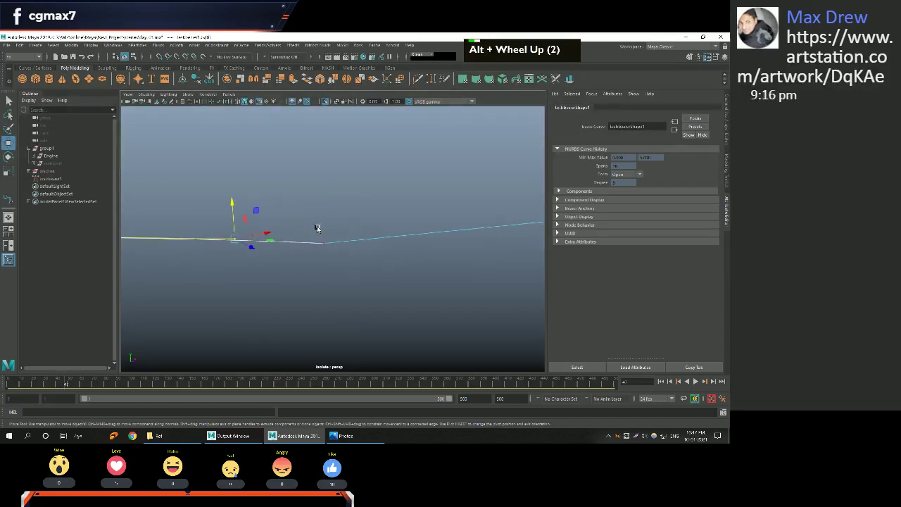
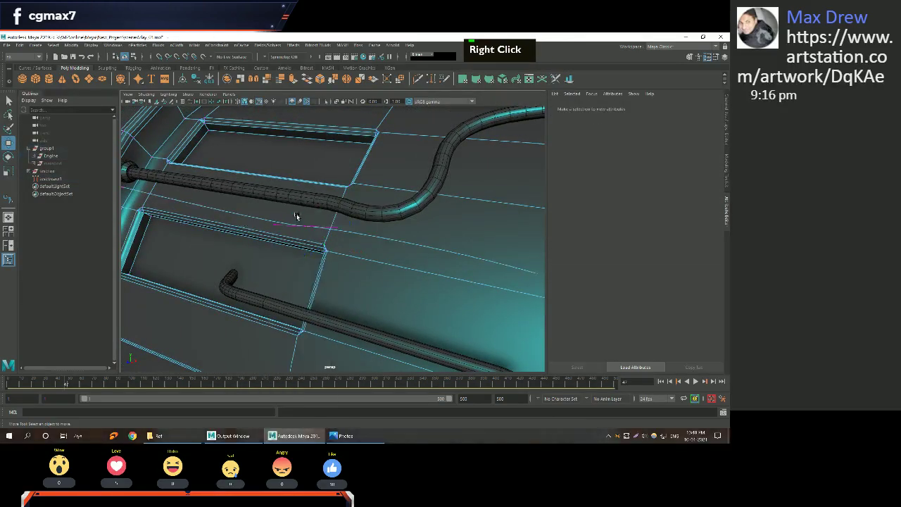
Select the new pipe curve ready for Sweep Mesh.
{"action": "left_click", "coordinate": [330, 235]}
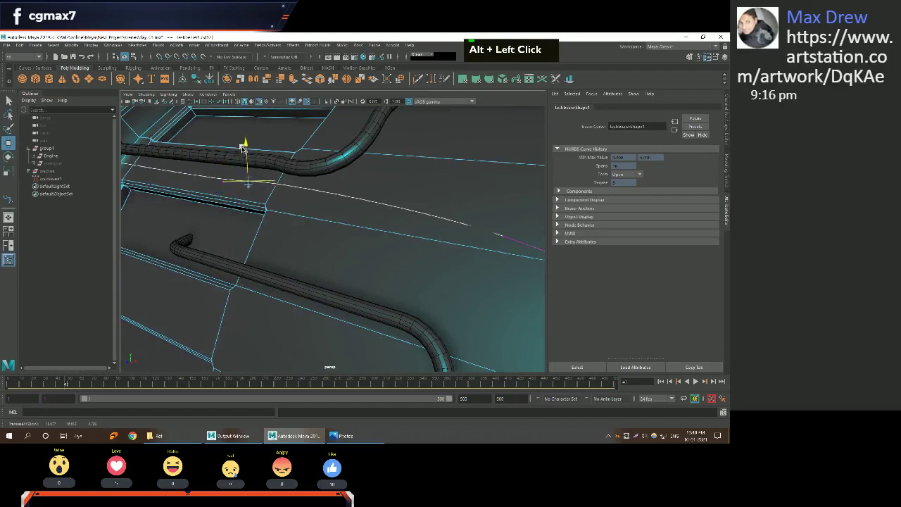
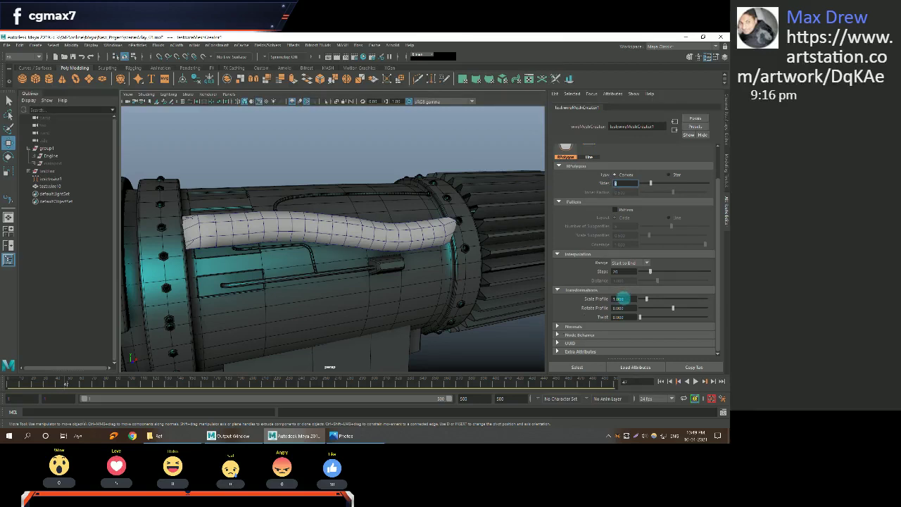
Confirm the thinner Scale Profile on the sweep tube and pick the cylinder fitting to duplicate.
{"action": "key", "text": "Return"}
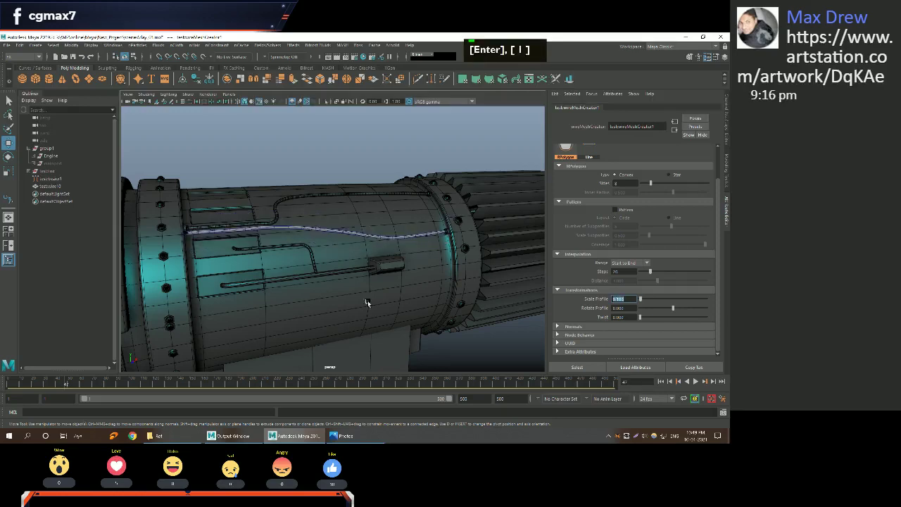
{"action": "middle_click", "coordinate": [250, 239]}
{"action": "right_click", "coordinate": [267, 239]}
{"action": "left_click", "coordinate": [355, 284]}
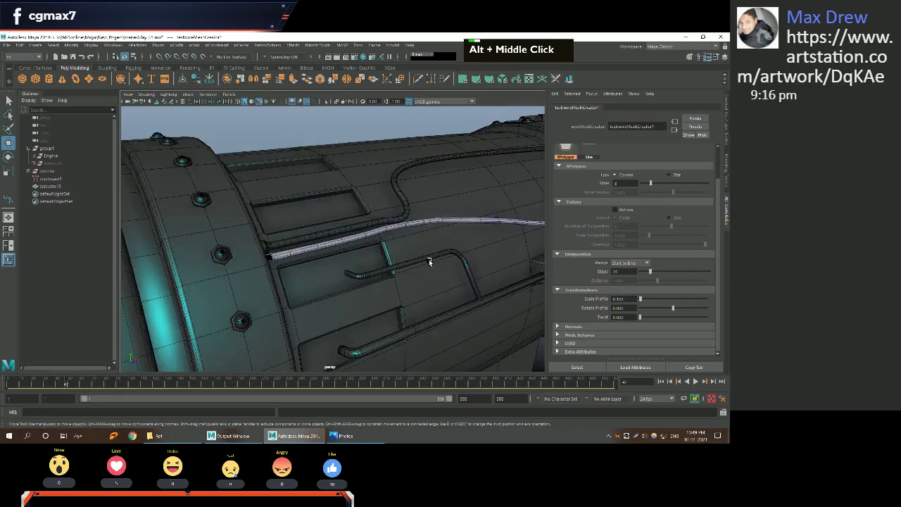
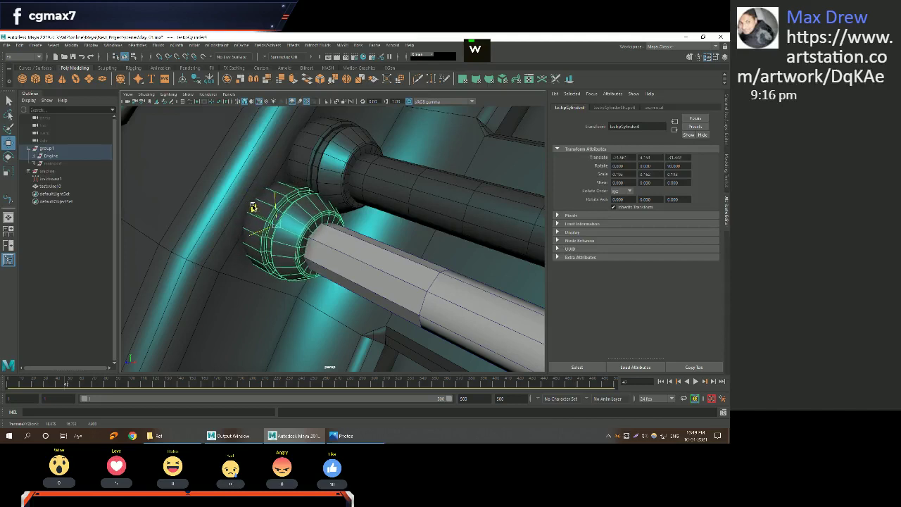
Move the duplicated connector fitting to the pipe's end at the bolted ring.
{"action": "key", "text": "w"}
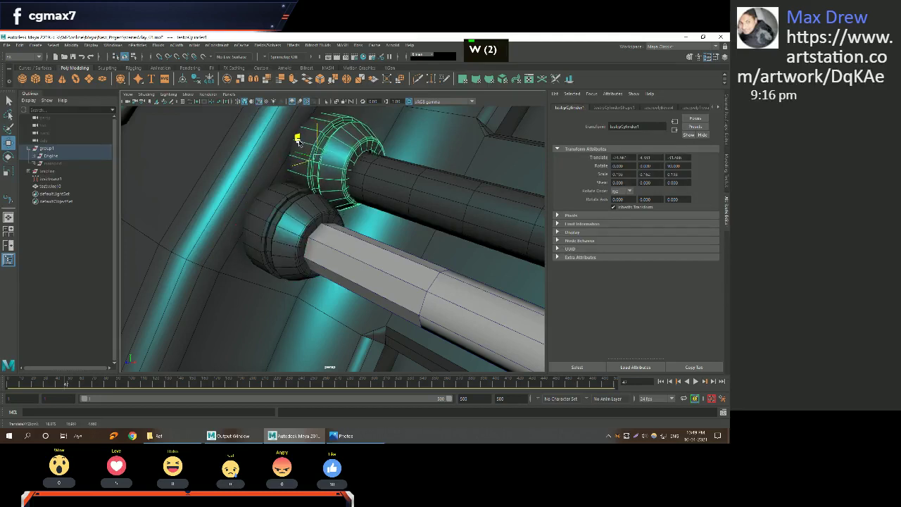
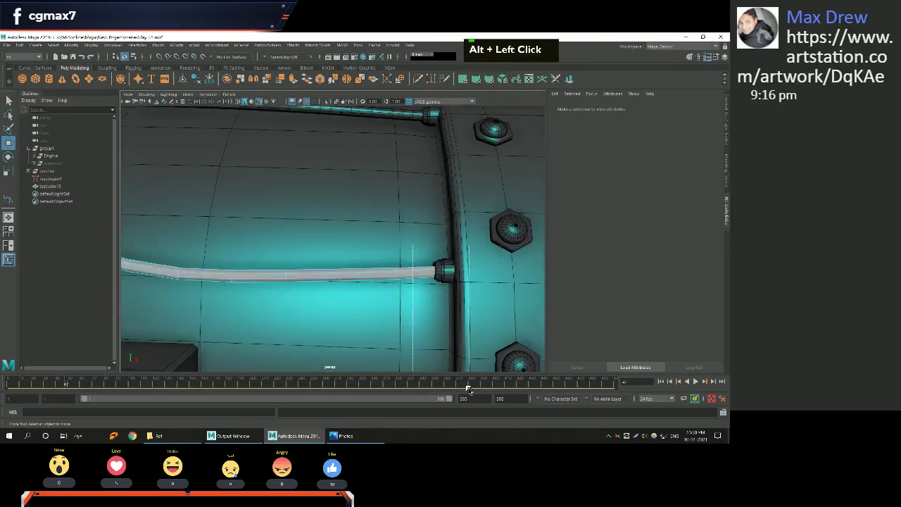
Delete the leftover construction object and zoom out to check the new pipe.
{"action": "key", "text": "Delete"}
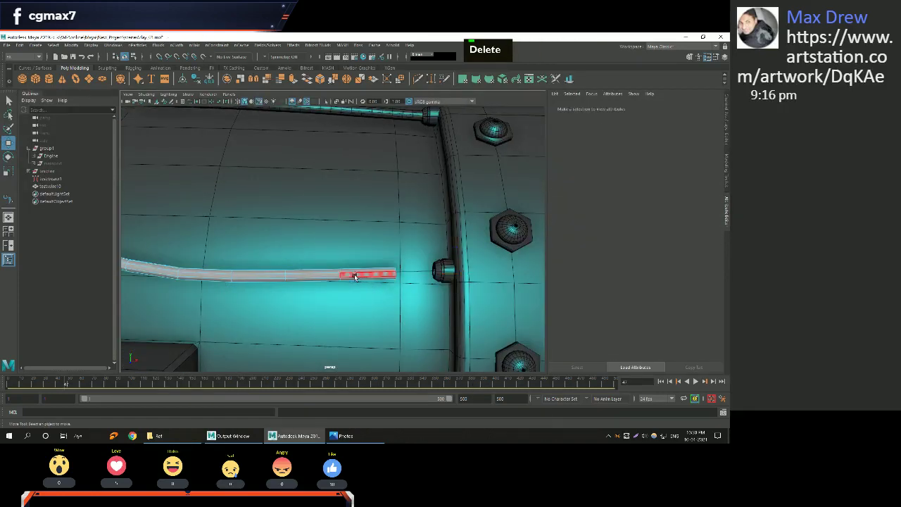
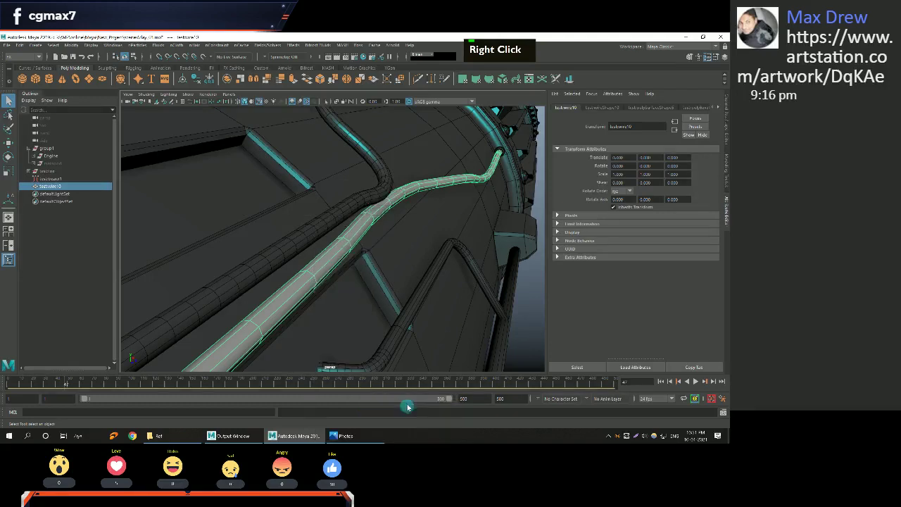
{"action": "scroll", "scroll_direction": "down", "scroll_amount": 3}
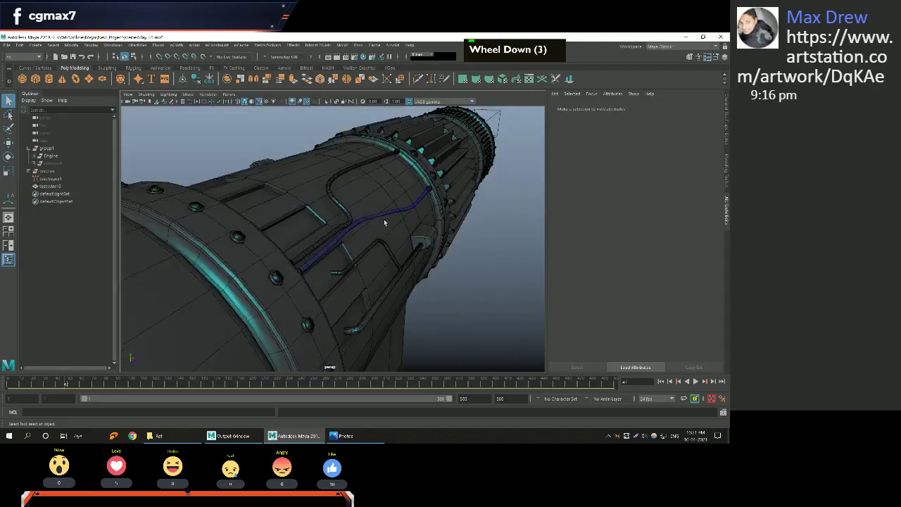
{"action": "scroll", "scroll_direction": "down", "scroll_amount": 3}
Zoom back in on the engine after placing the ground plane.
{"action": "scroll", "scroll_direction": "up", "scroll_amount": 3}
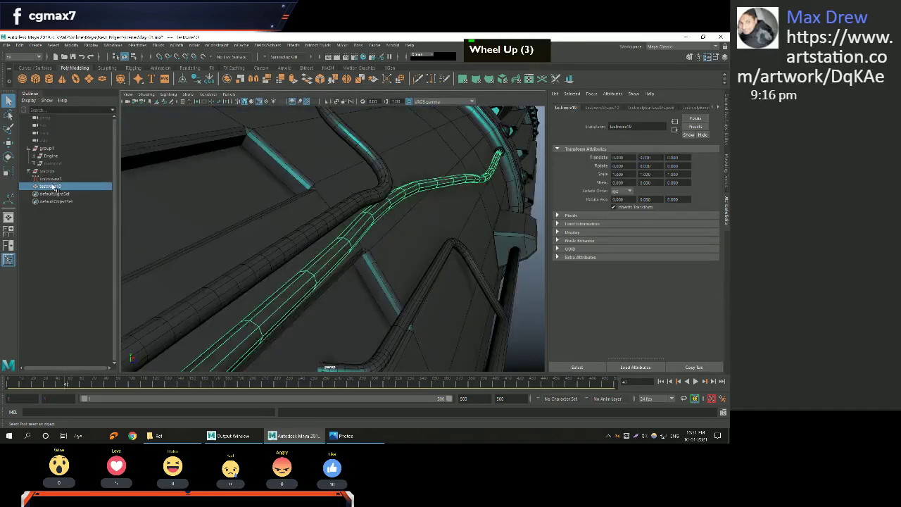
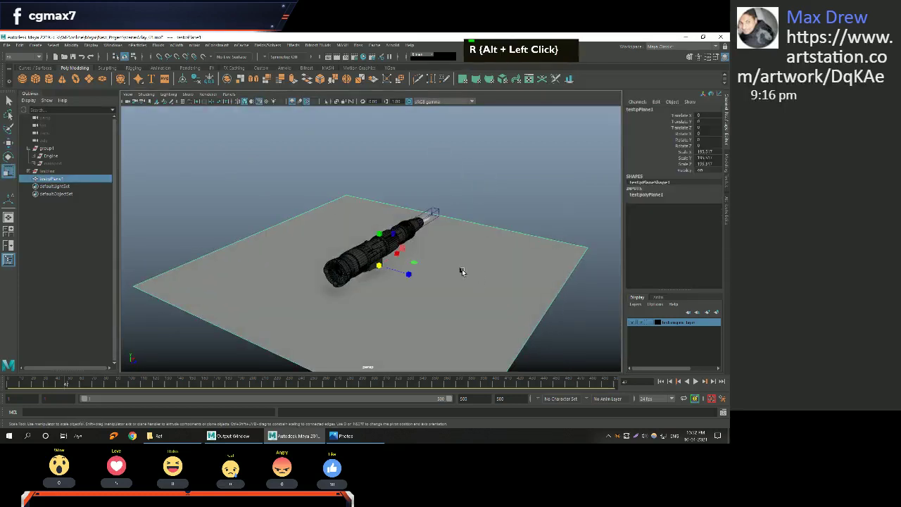
Switch to the Move tool to position the enlarged ground plane under the engine.
{"action": "key", "text": "w"}
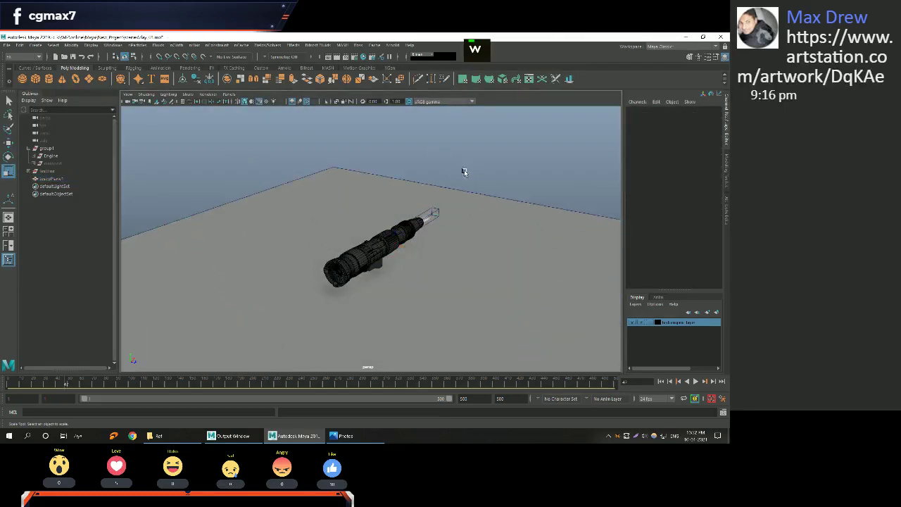
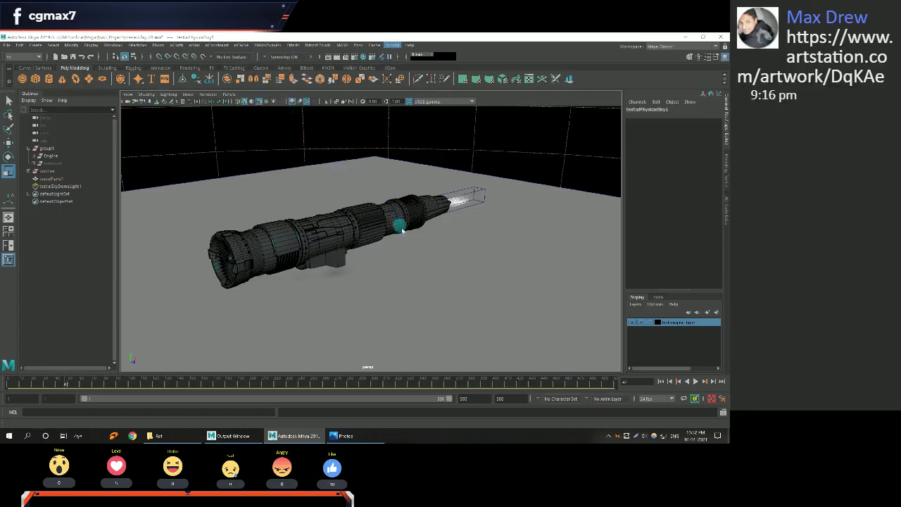
Zoom in on the Arnold RenderView preview of the engine and flame.
{"action": "scroll", "scroll_direction": "up", "scroll_amount": 3}
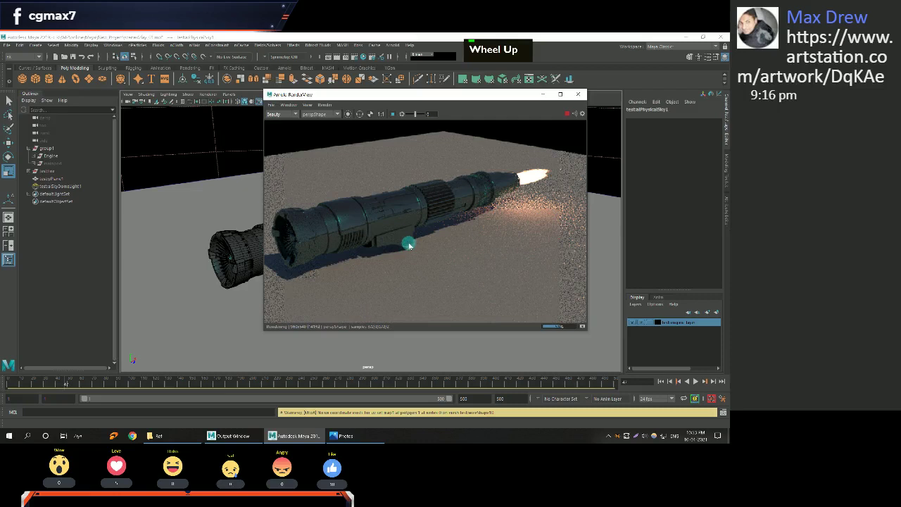
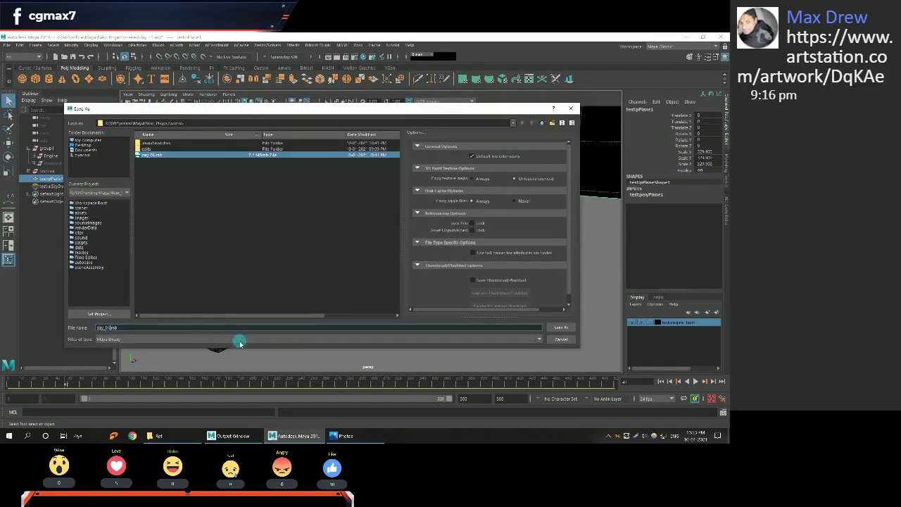
Change the file name to end in 2 and save the scene as a new Maya binary file.
{"action": "key", "text": "BackSpace"}
{"action": "key", "text": "2"}
{"action": "key", "text": "Return"}
{"action": "key", "text": "2"}
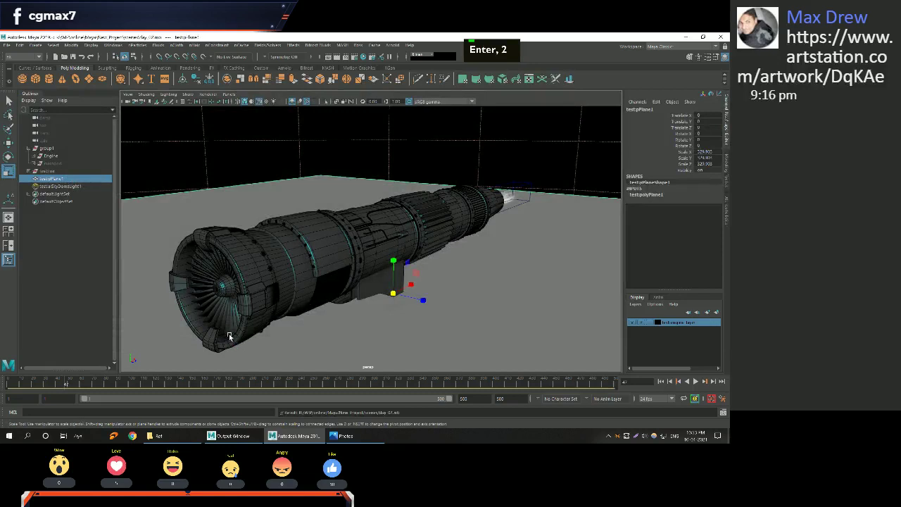